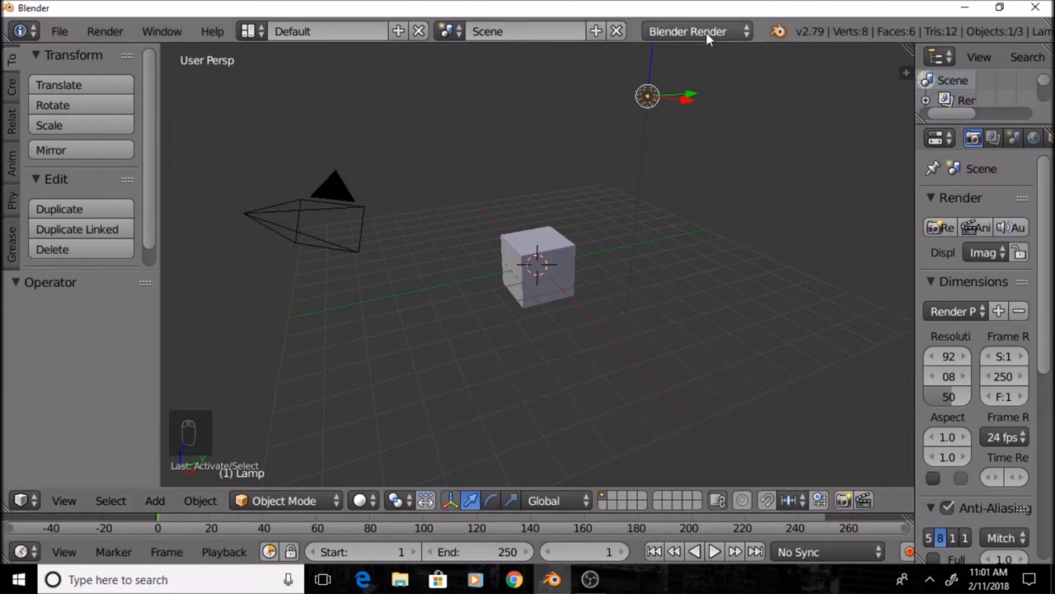
Choose Cycles Render as the scene's render engine
drag(712, 36, 702, 97)
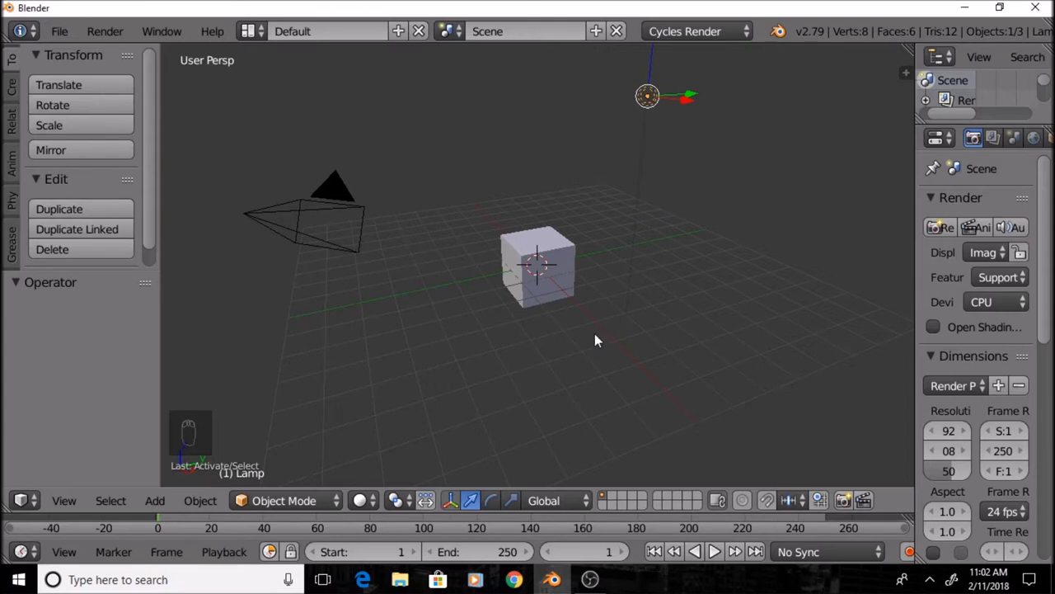
Hide the tool panel, select the default cube and delete it
key(t)
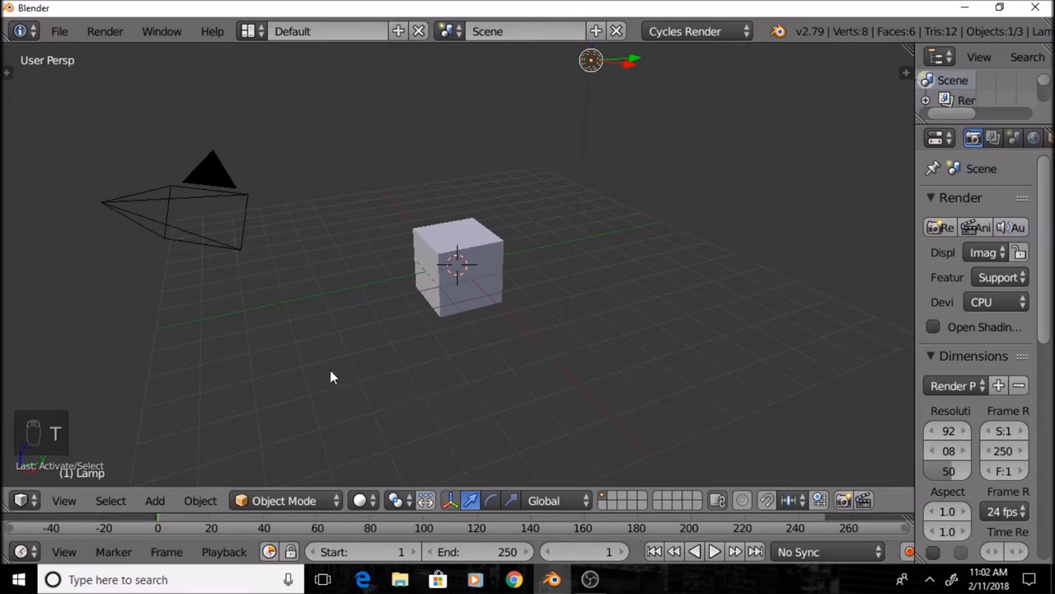
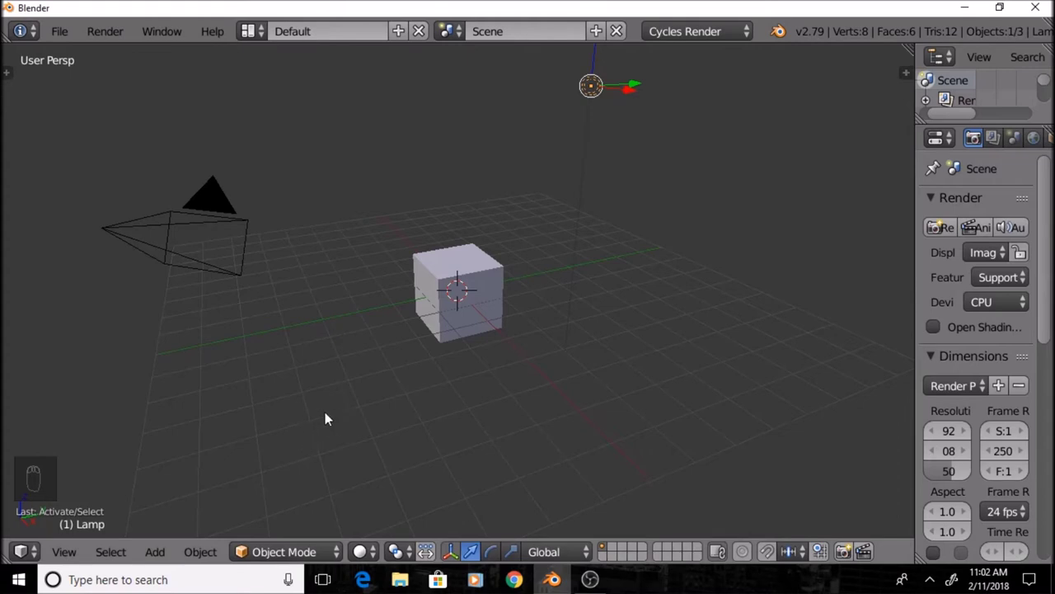
drag(520, 294, 499, 316)
drag(499, 316, 530, 316)
key(x)
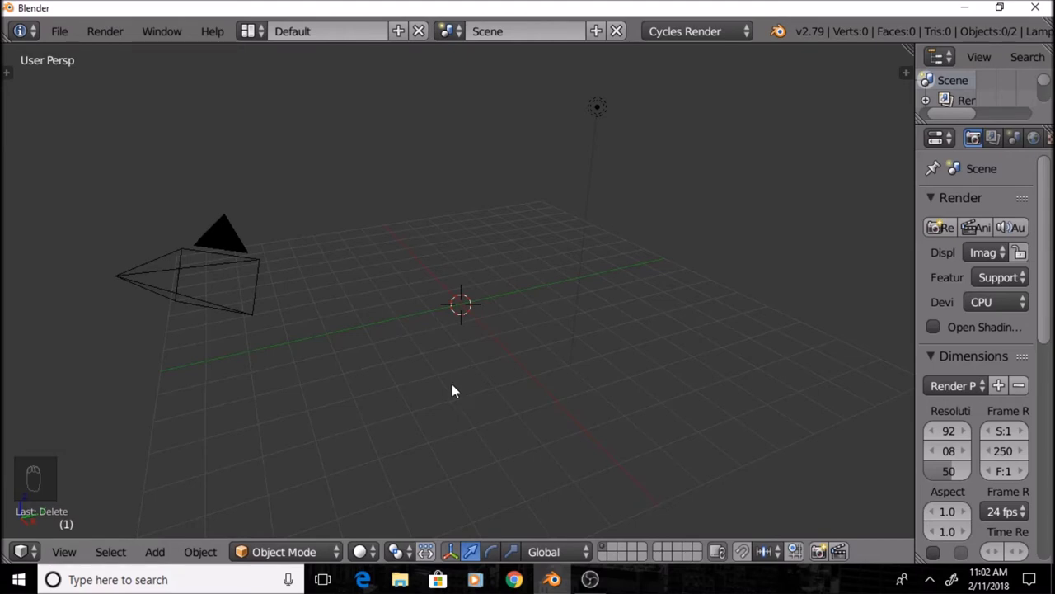
Add a mesh plane and scale it up into a wide ground
key(shift+a)
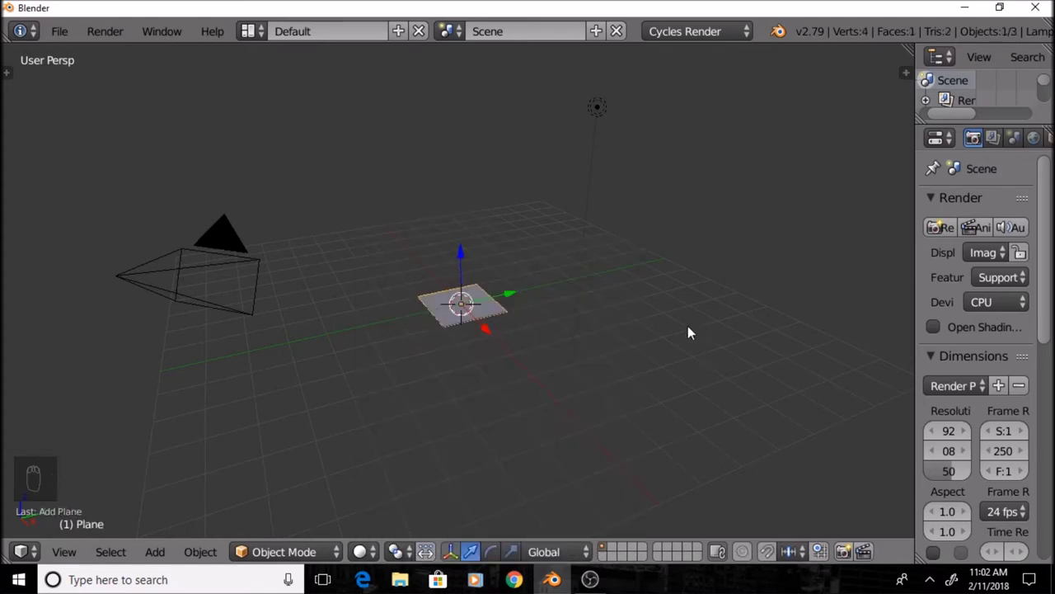
drag(500, 343, 703, 336)
key(s)
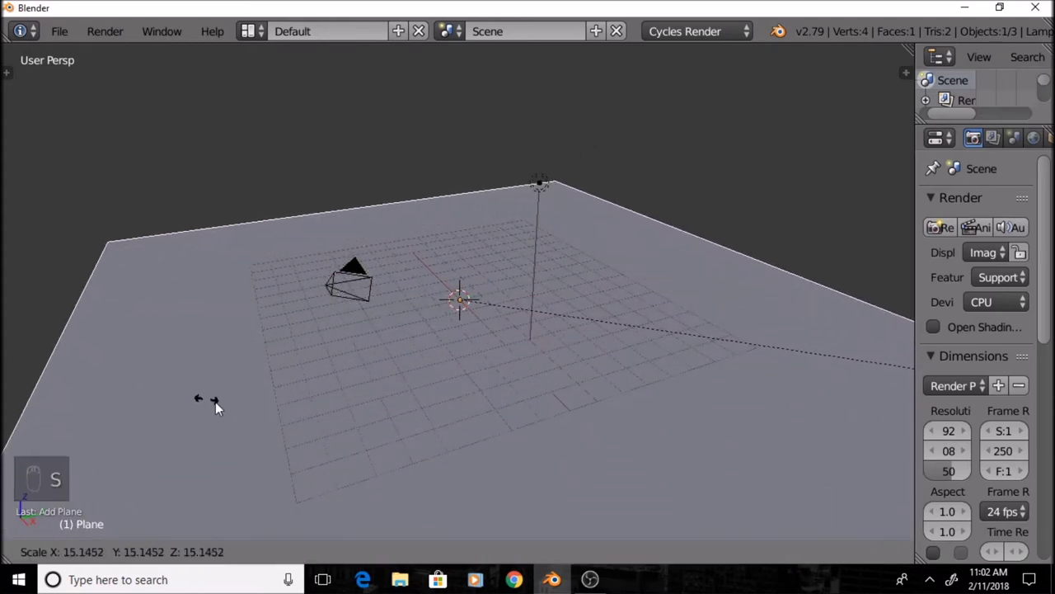
drag(392, 445, 405, 303)
Look over the ground plane and check it through the camera view
middle_click(405, 303)
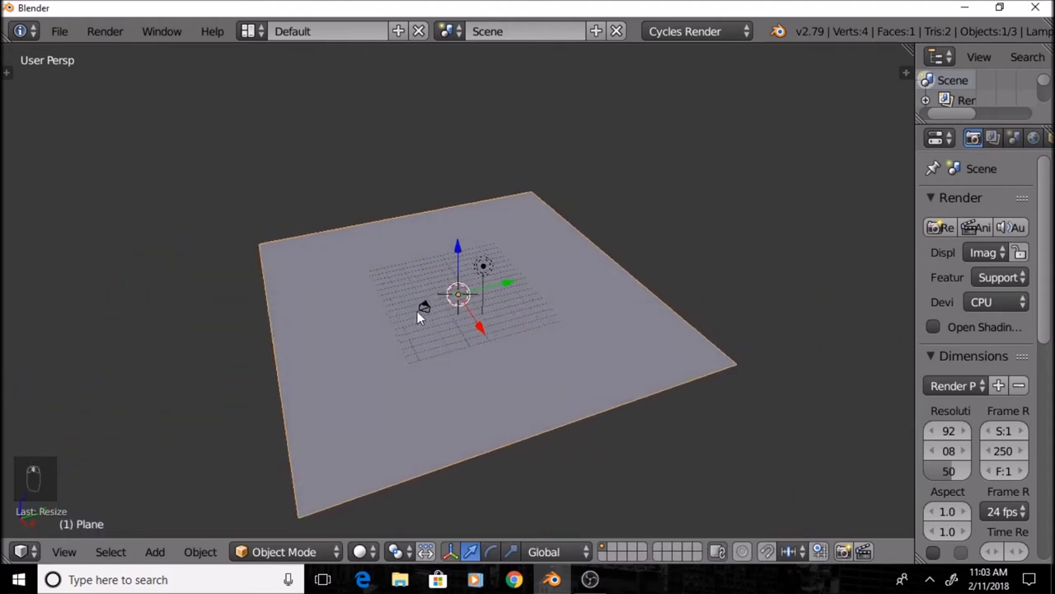
drag(429, 308, 446, 343)
drag(464, 397, 386, 408)
middle_click(386, 408)
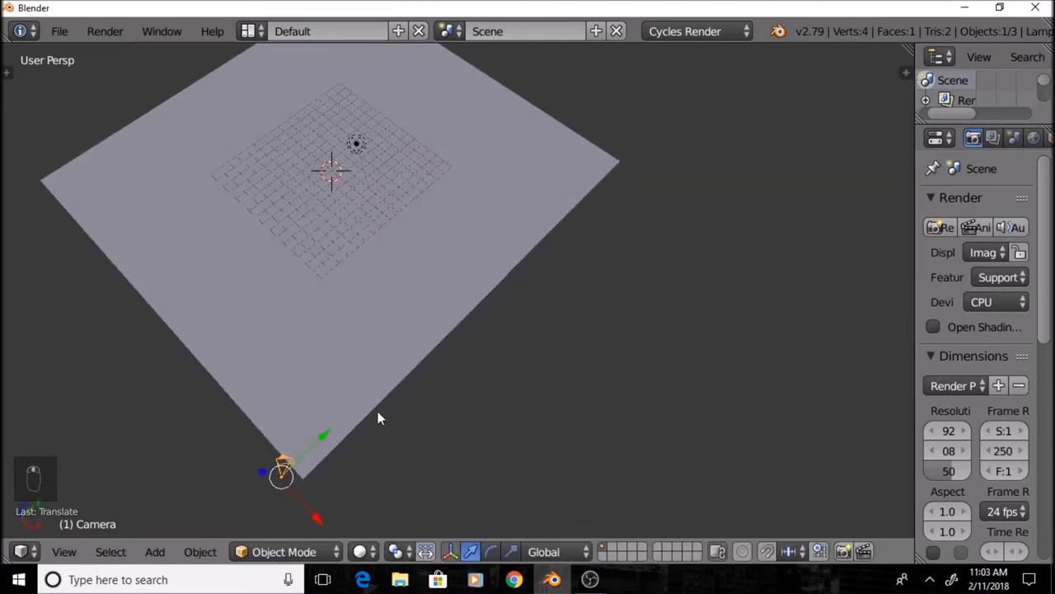
key(KP_0)
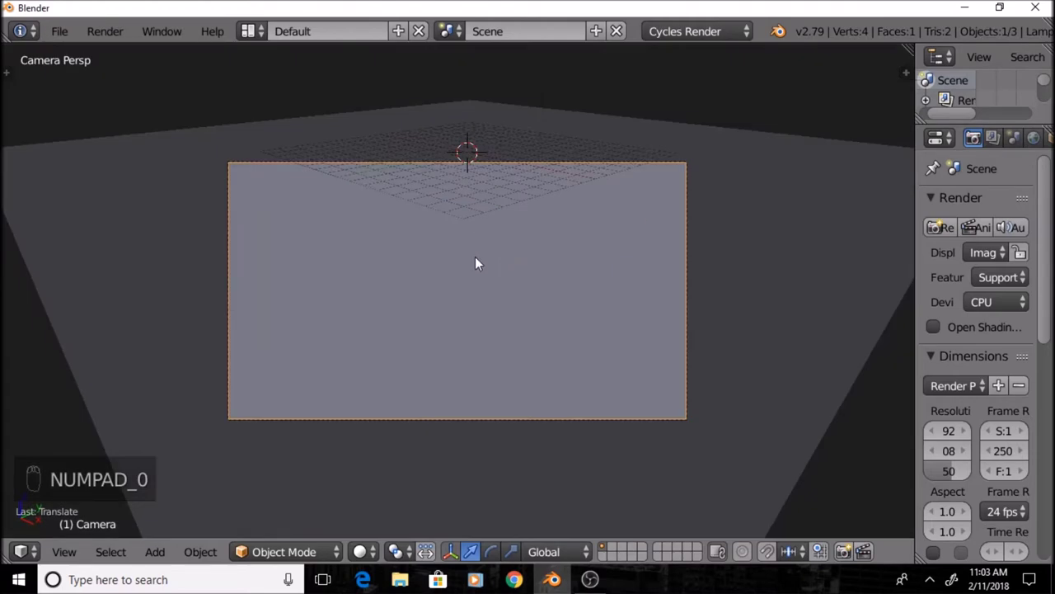
Set the camera's X rotation to 80.5° in the transform panel and leave camera view
key(n)
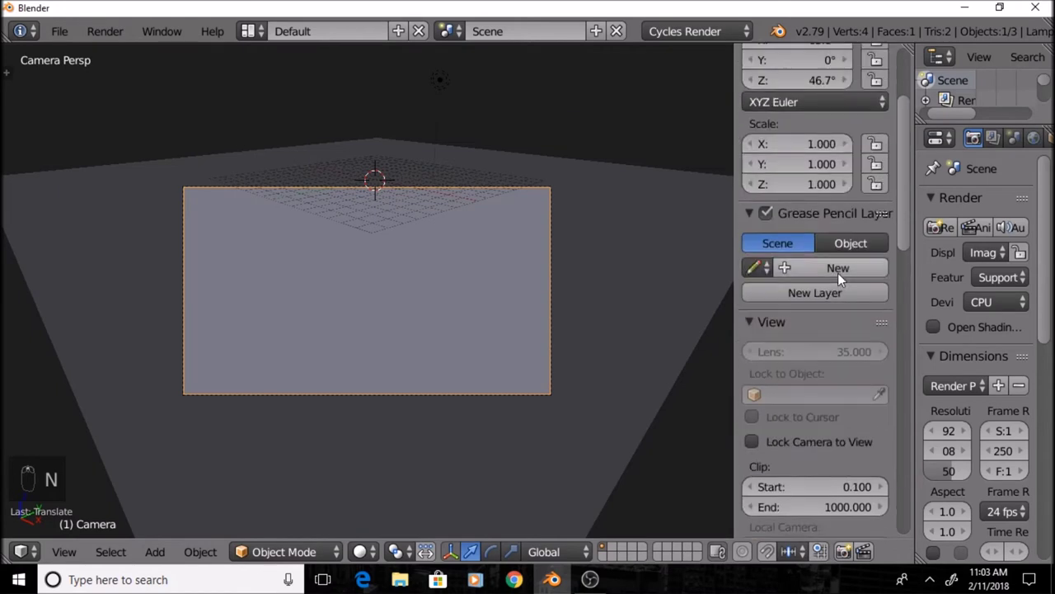
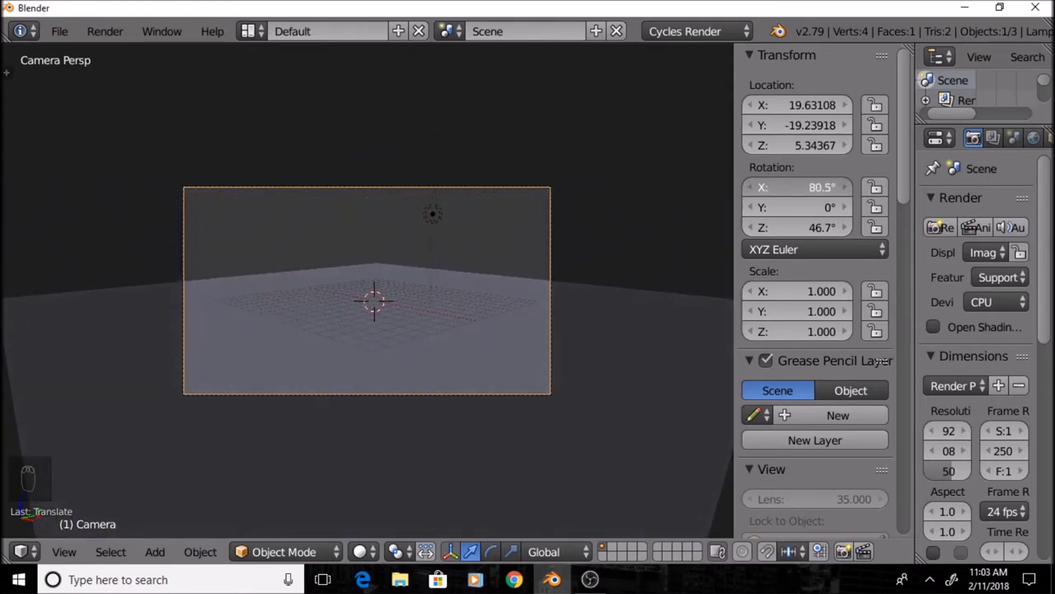
middle_click(569, 206)
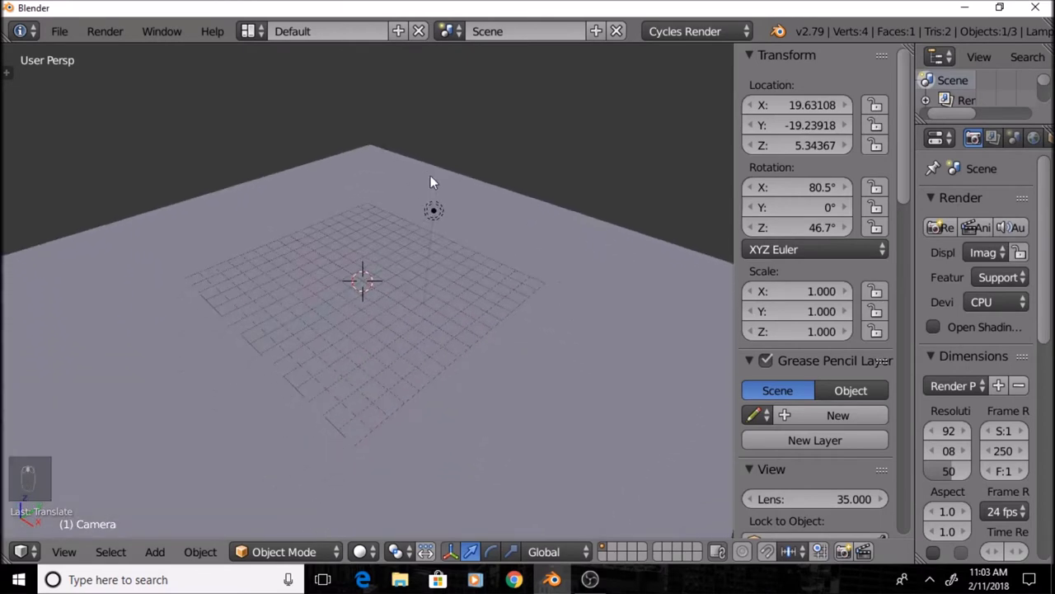
Subdivide the selected ground plane repeatedly into a 289-vertex grid in Edit Mode
right_click(498, 368)
drag(510, 375, 515, 371)
key(Tab)
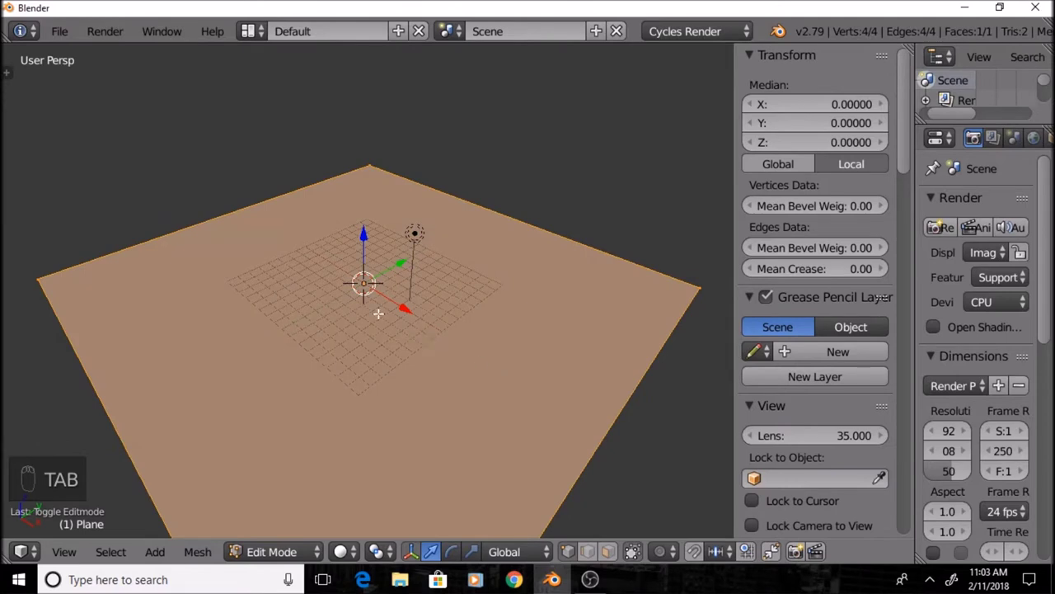
key(w)
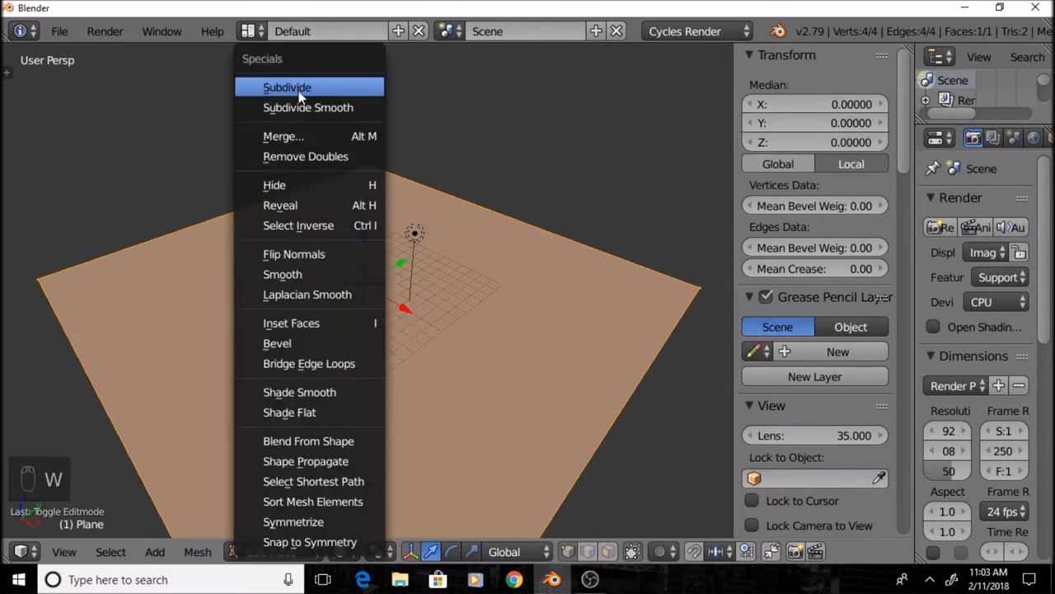
key(w)
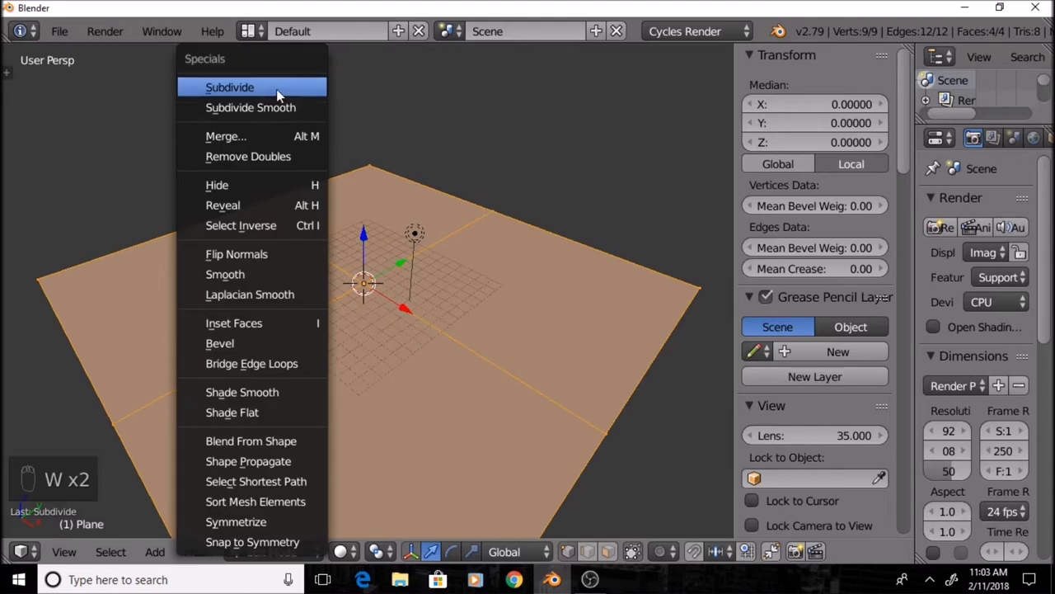
key(w)
key(w)
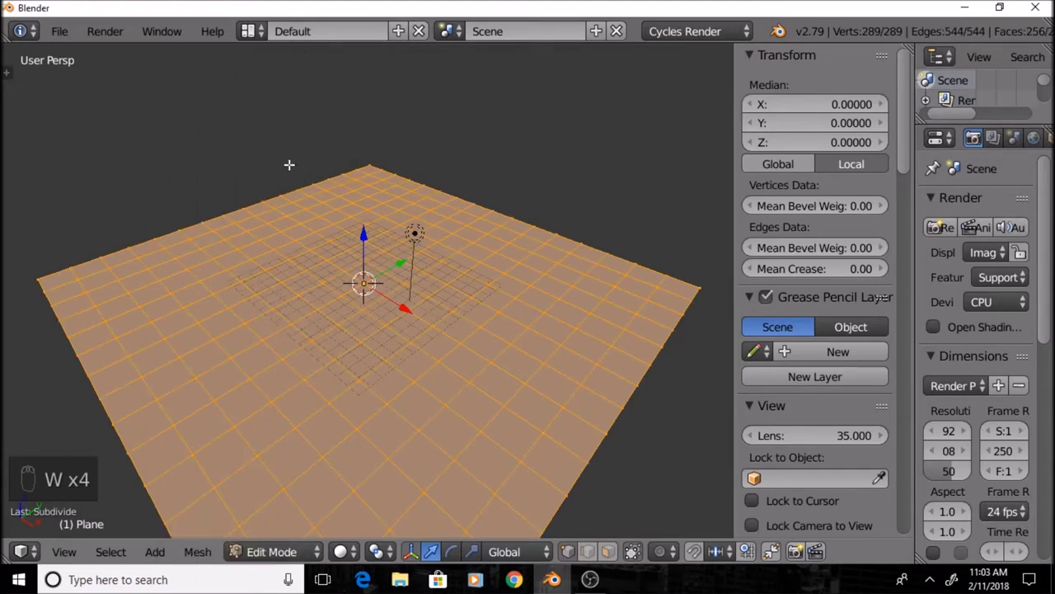
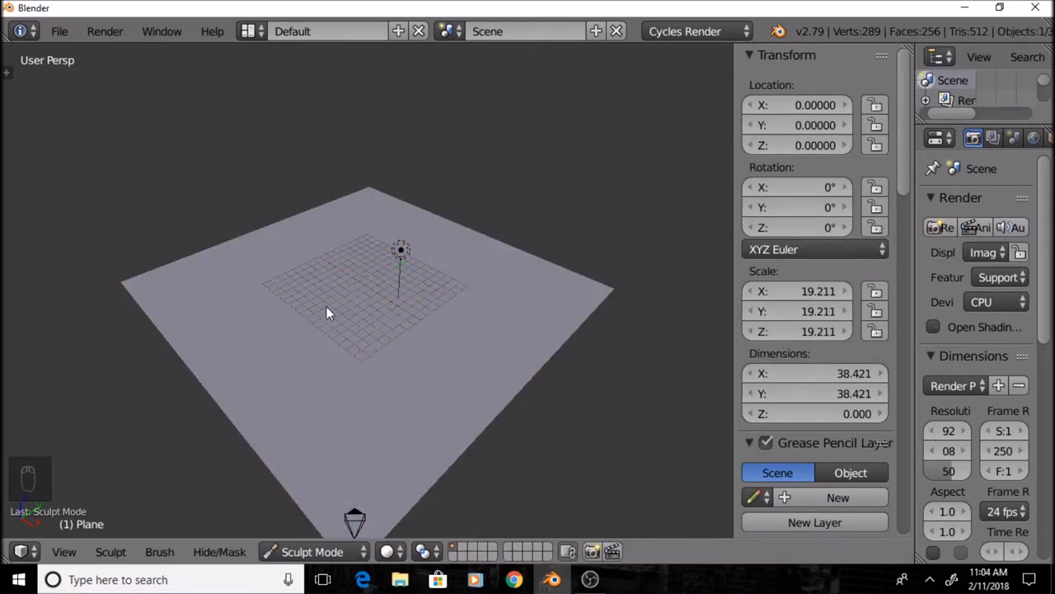
Enter Sculpt Mode on the plane and turn off Mirror X under Symmetry/Lock
key(n)
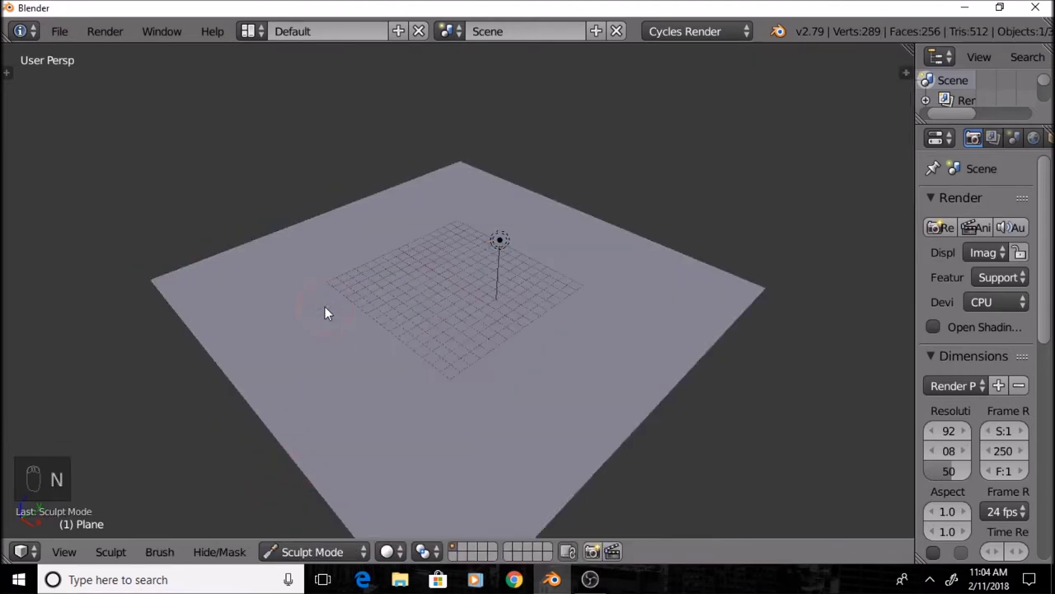
key(t)
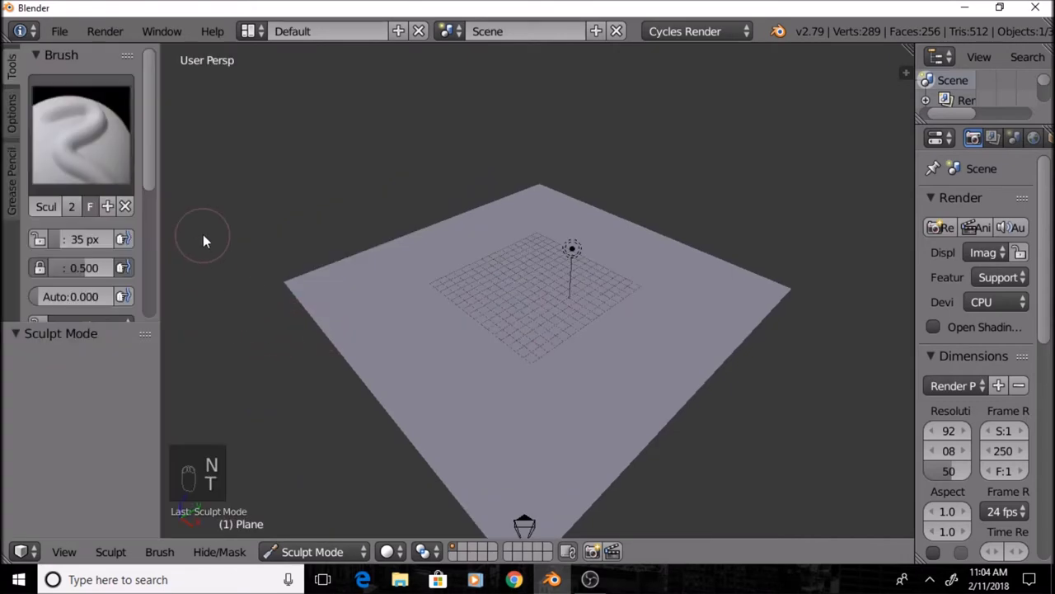
key(t)
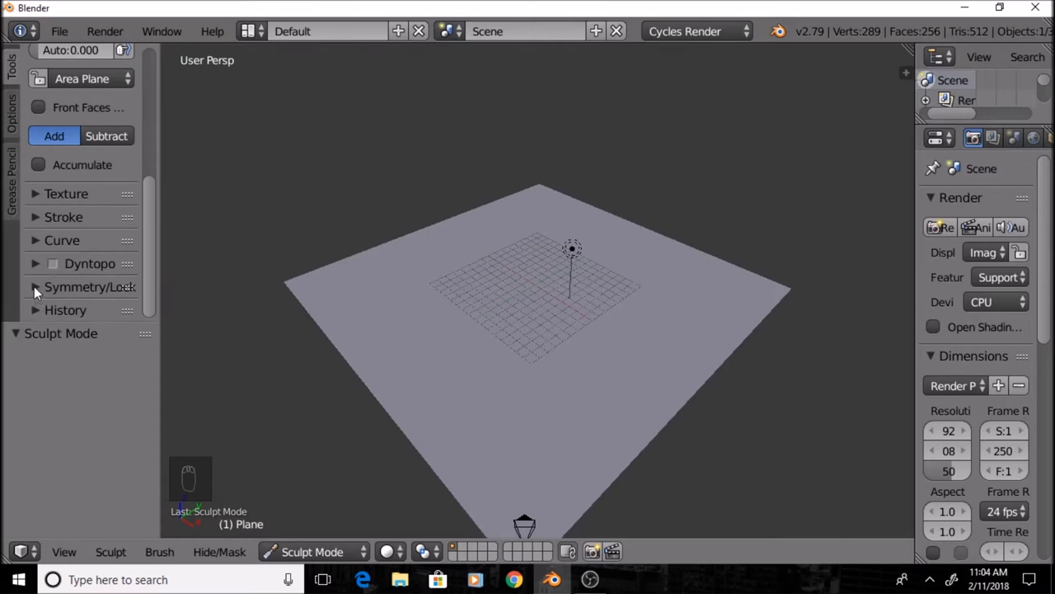
drag(37, 292, 48, 251)
drag(48, 251, 47, 251)
drag(47, 251, 487, 320)
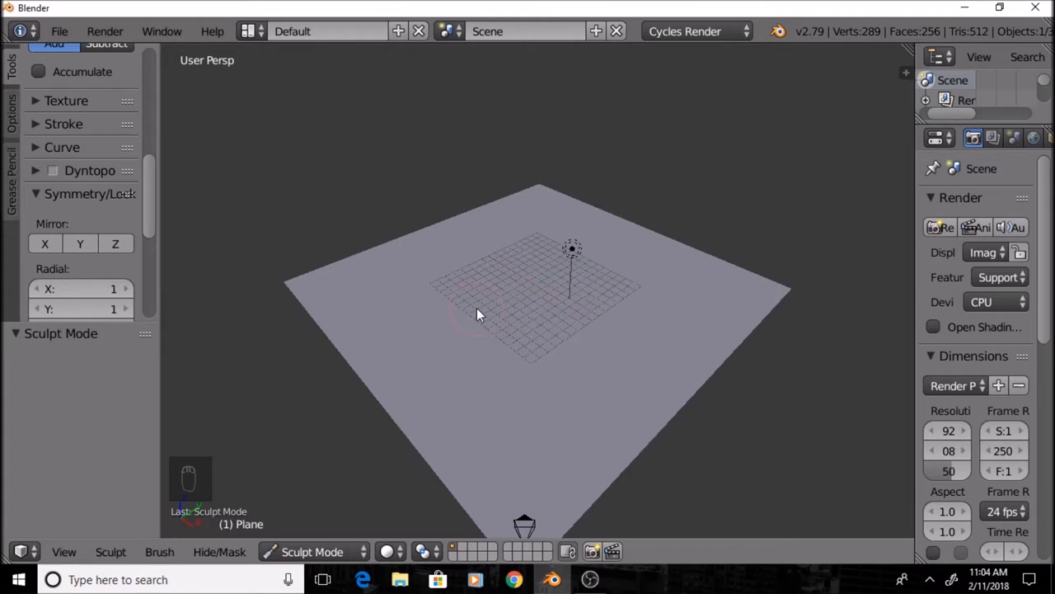
key(t)
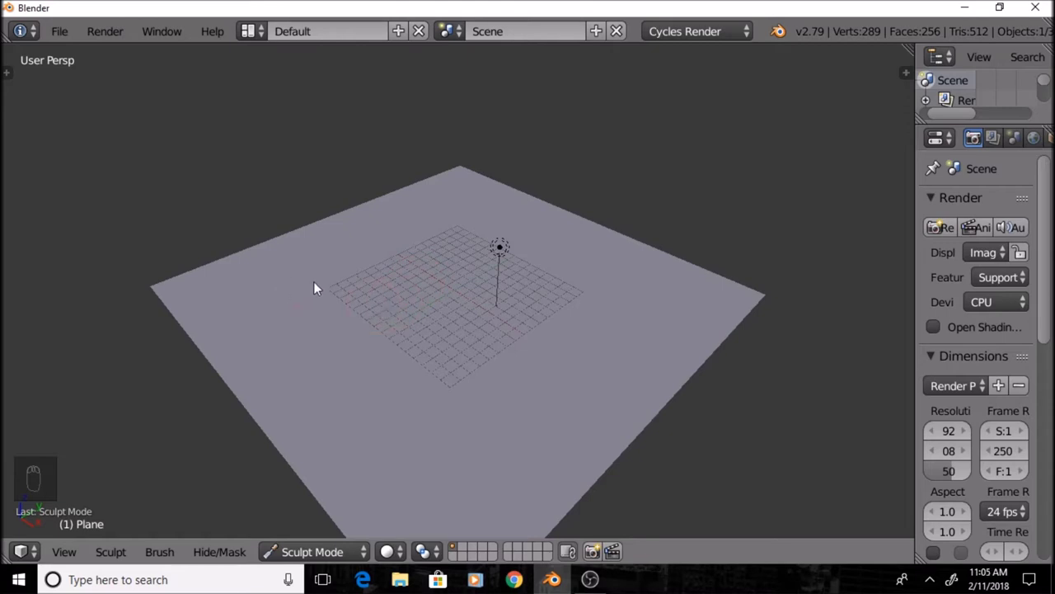
Sculpt a mountain ridge along the back of the plane and check it through the camera
drag(326, 315, 511, 266)
key(ctrl+z)
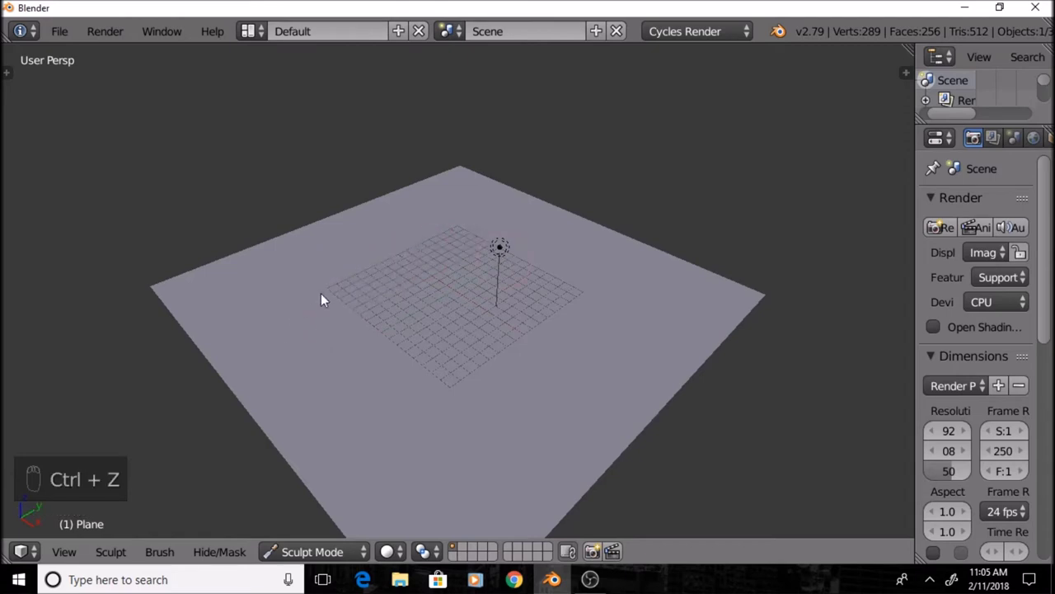
drag(326, 307, 430, 232)
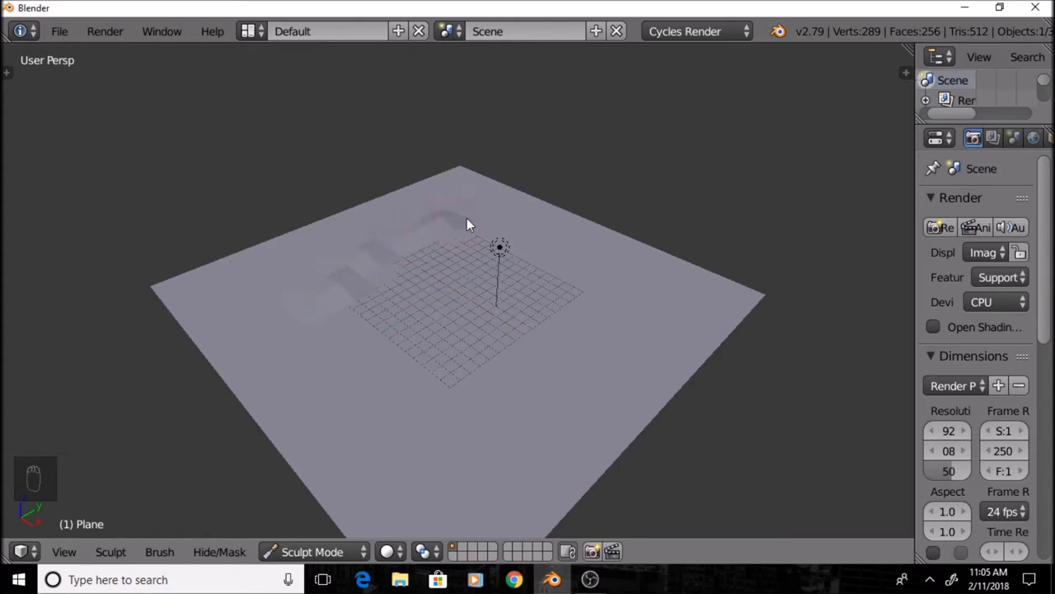
drag(519, 254, 619, 287)
key(KP_0)
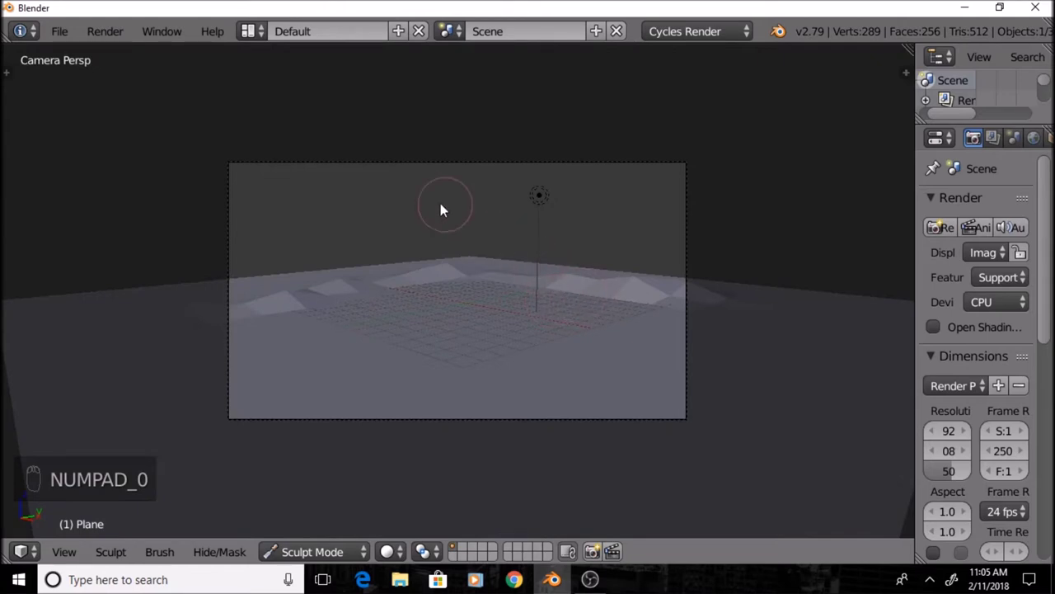
drag(439, 207, 249, 409)
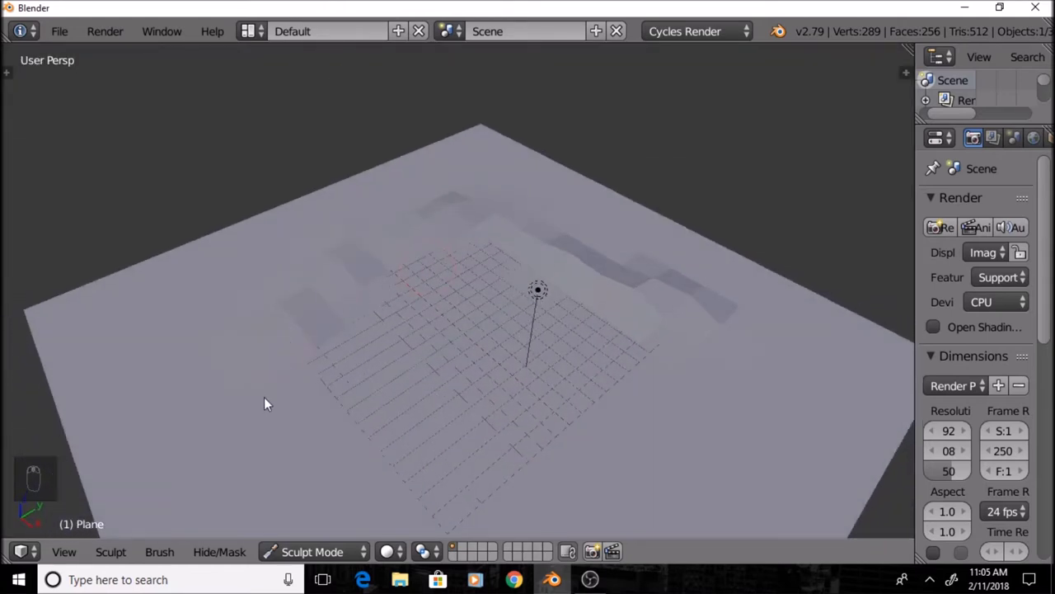
Raise more mountains along the far and right edges of the plane
drag(280, 395, 313, 273)
drag(313, 273, 277, 335)
drag(277, 335, 483, 283)
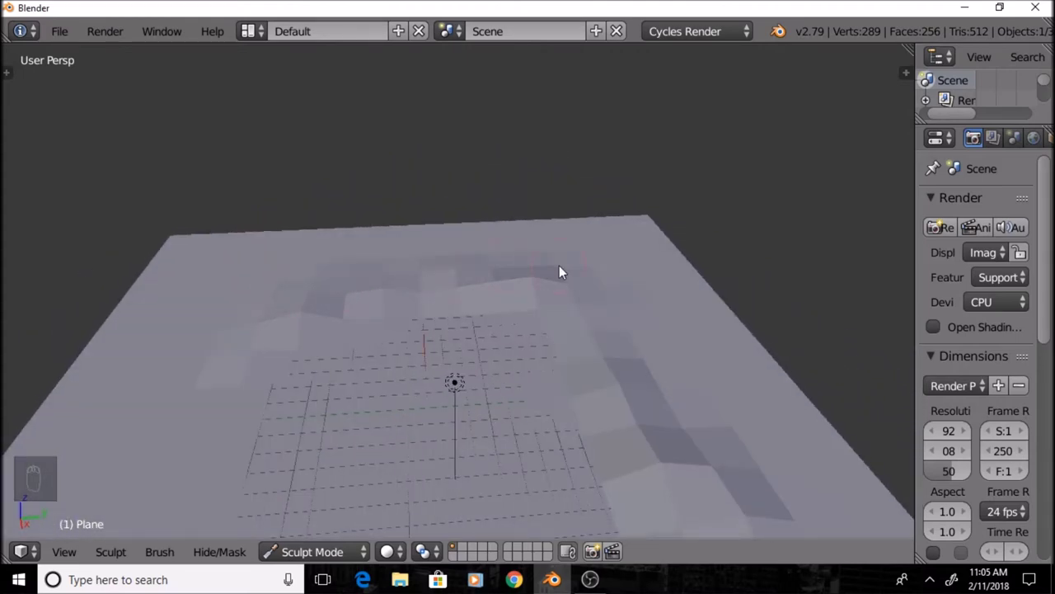
middle_click(545, 272)
drag(507, 306, 648, 441)
middle_click(648, 441)
click(623, 417)
drag(573, 345, 594, 289)
drag(489, 187, 506, 306)
Increase the brush radius to 70 px and build taller peaks along the back ridge
key(t)
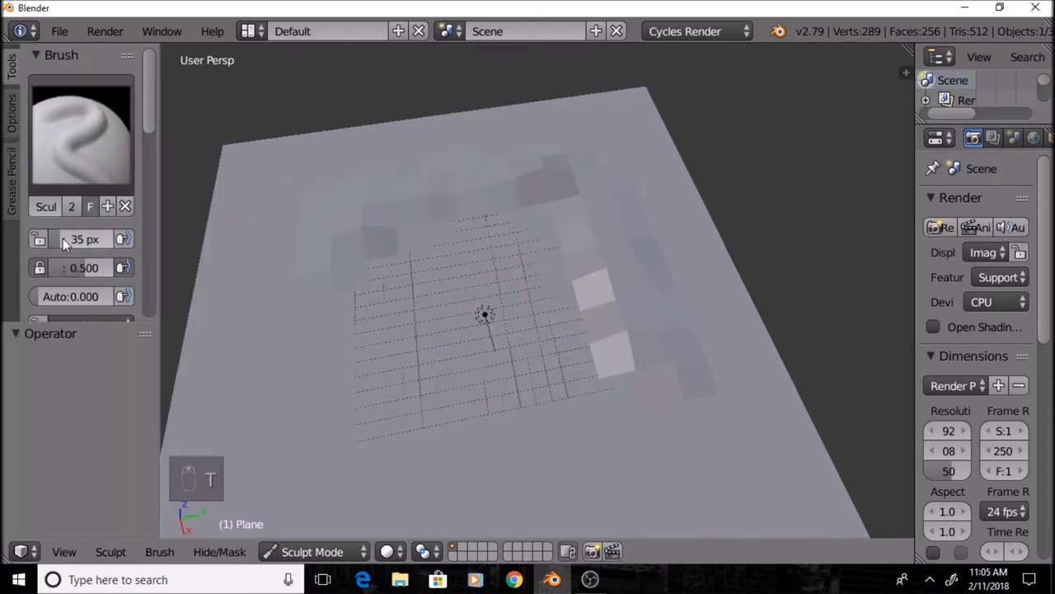
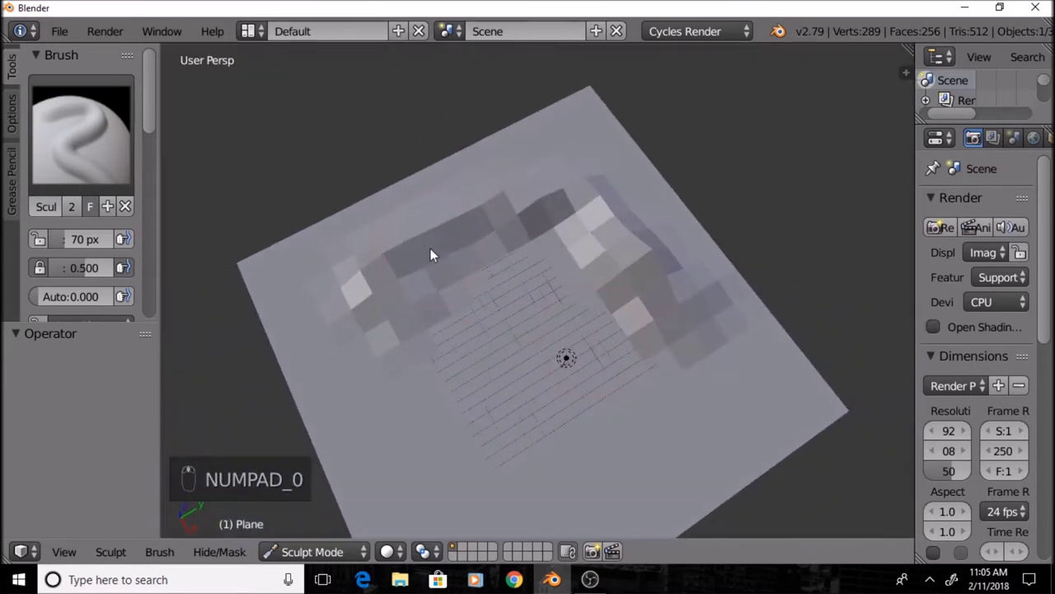
drag(422, 253, 572, 205)
Preview-render the mountains through the camera, then return the plane to Object Mode
key(KP_0)
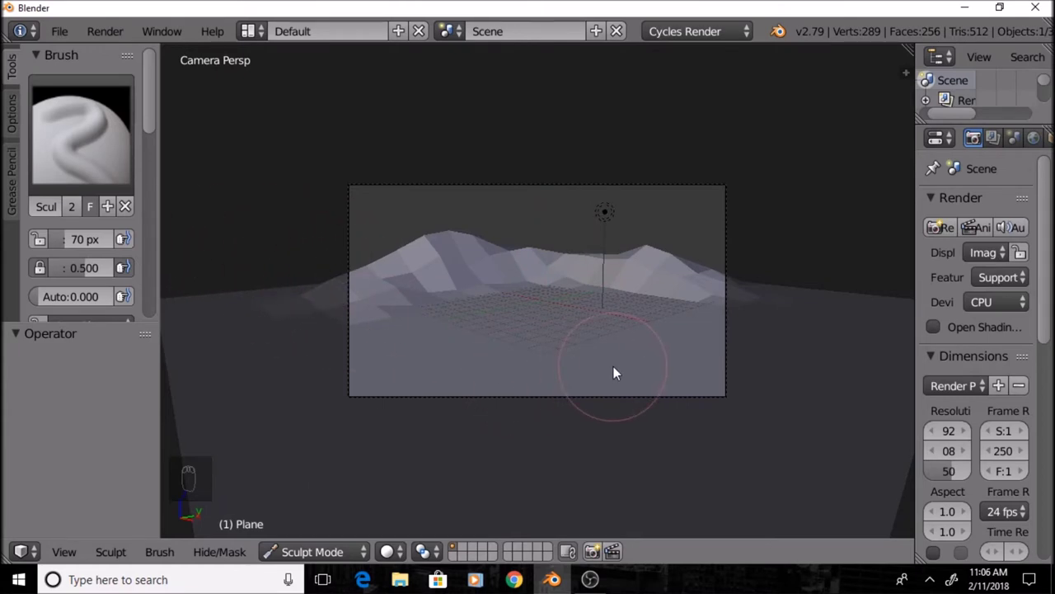
key(shift+z)
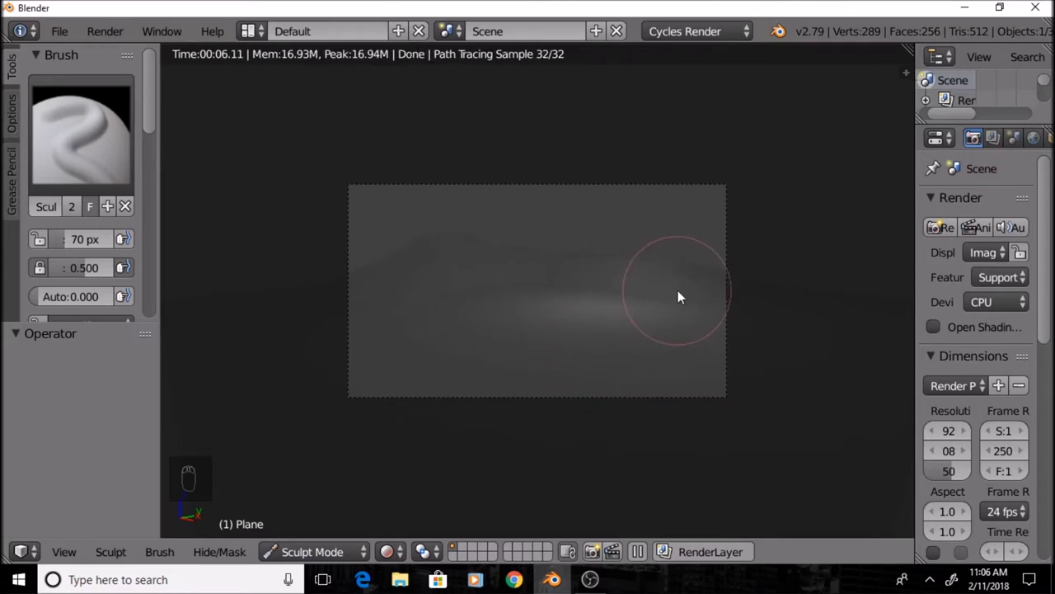
key(shift+z)
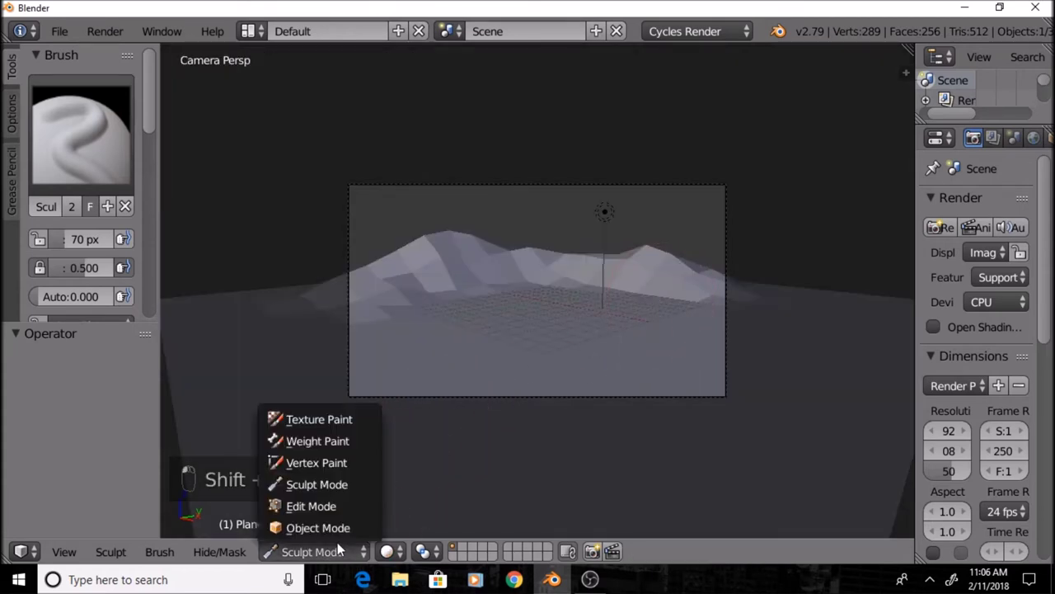
click(347, 537)
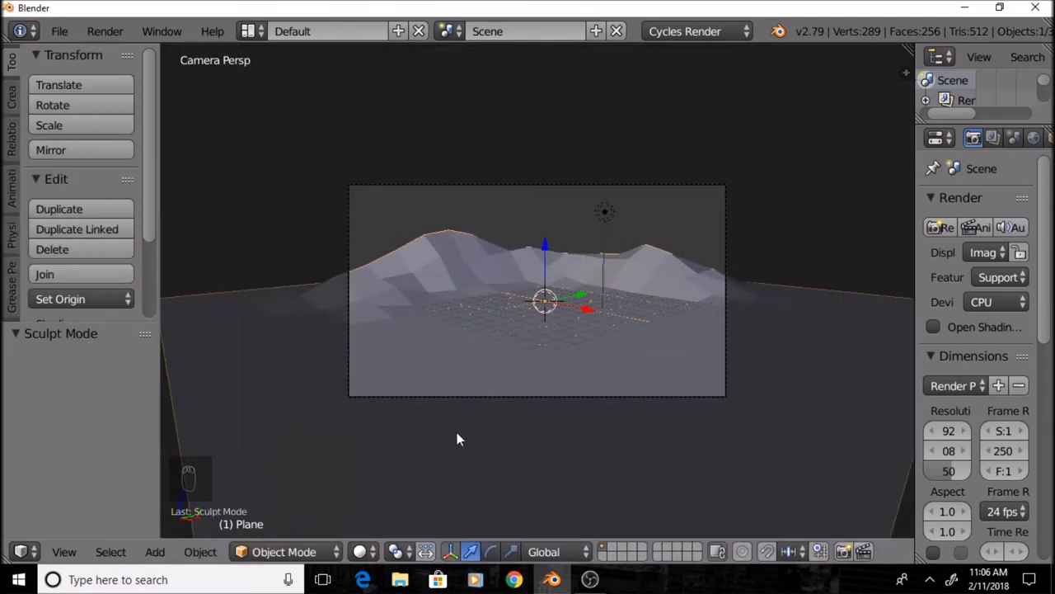
Place the 3D cursor on the flat grid and add a new cube there
key(a)
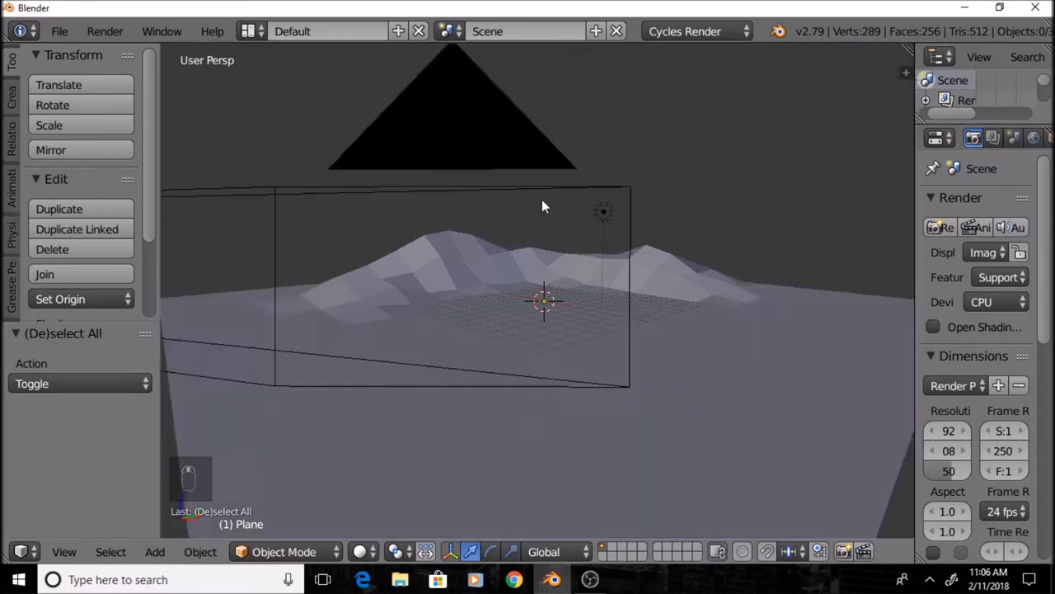
drag(519, 330, 560, 340)
click(560, 340)
key(KP_0)
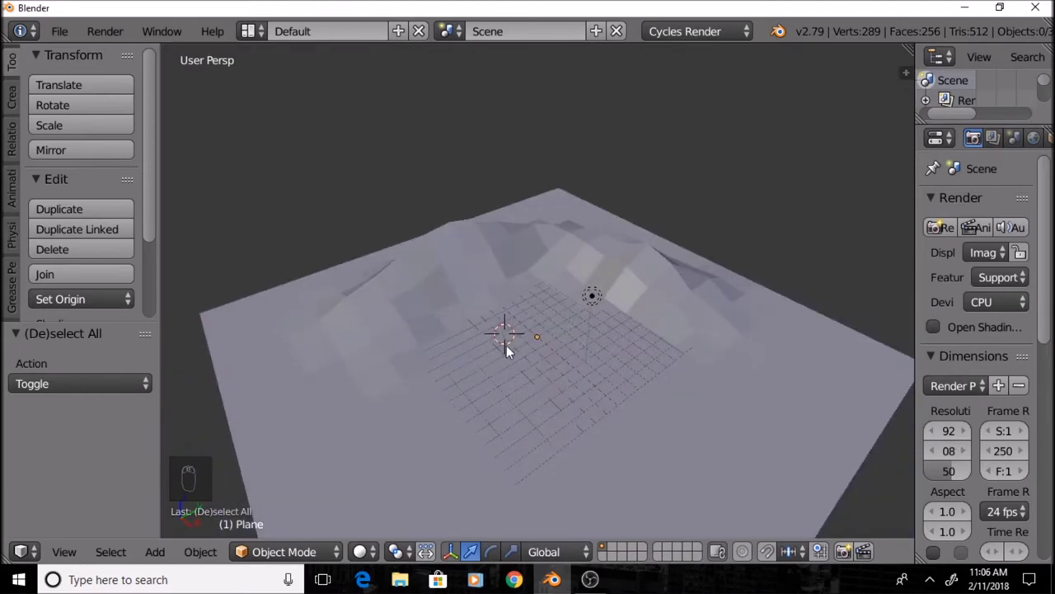
drag(504, 345, 492, 355)
key(shift+a)
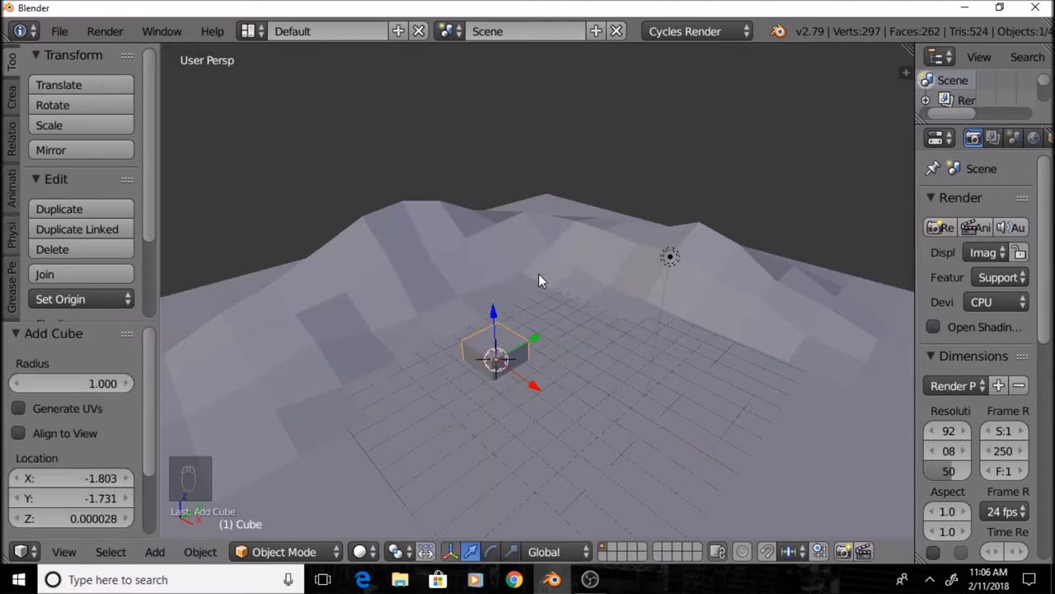
In side view lift the cube along Z onto the ground with snapping enabled
key(KP_3)
key(KP_5)
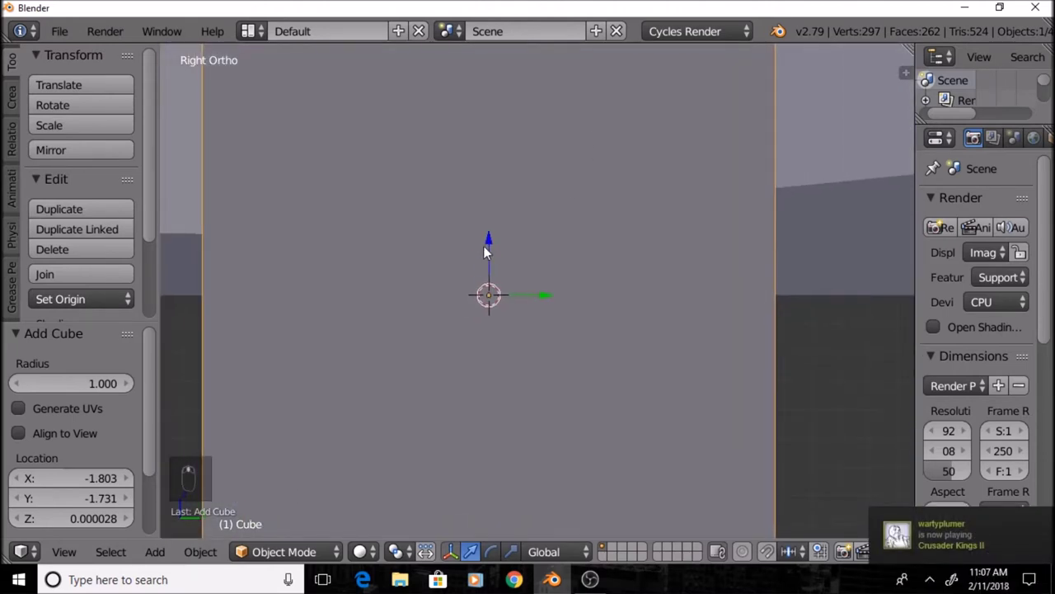
drag(492, 249, 512, 462)
middle_click(511, 462)
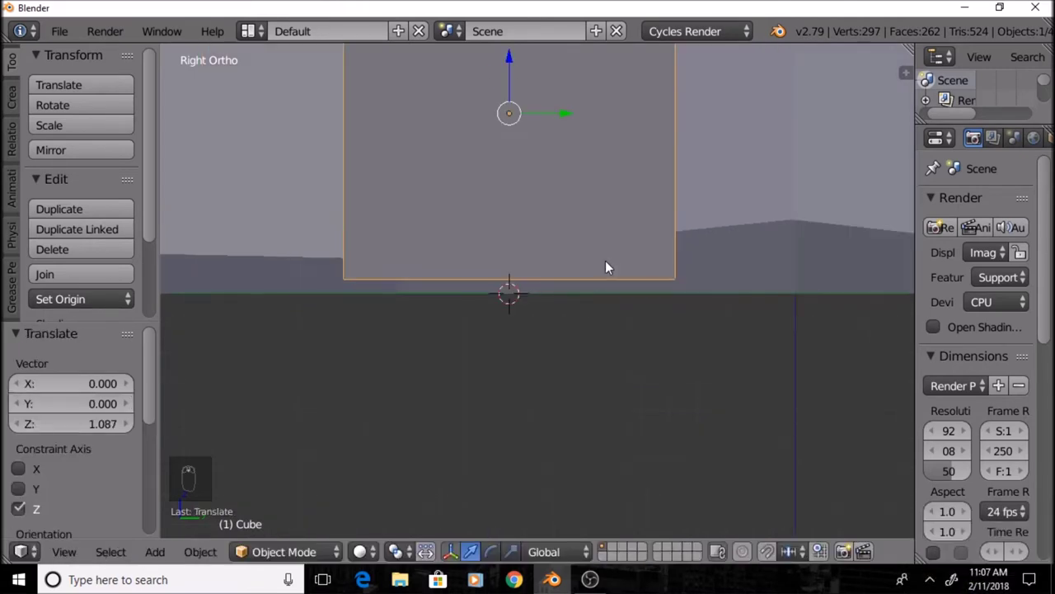
drag(611, 264, 788, 549)
drag(789, 550, 809, 527)
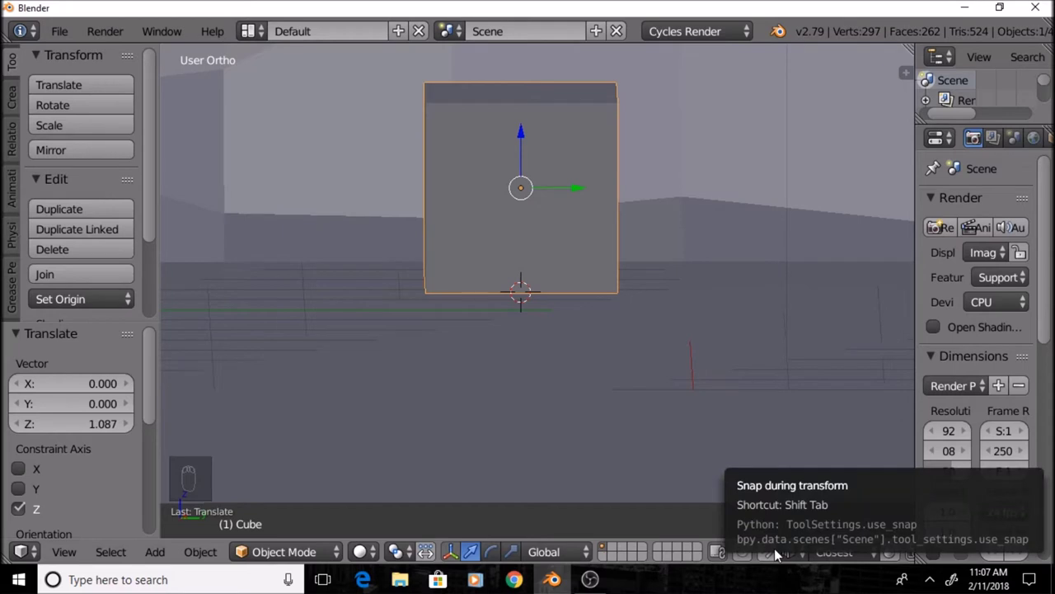
drag(784, 557, 583, 274)
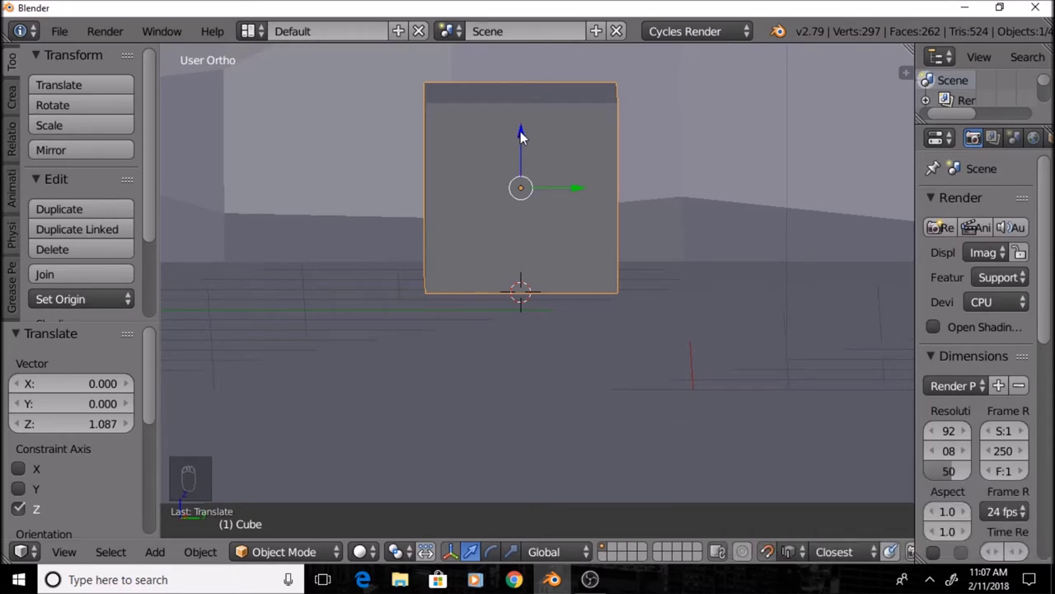
drag(524, 136, 505, 308)
middle_click(505, 308)
key(Tab)
key(shift+Tab)
key(Tab)
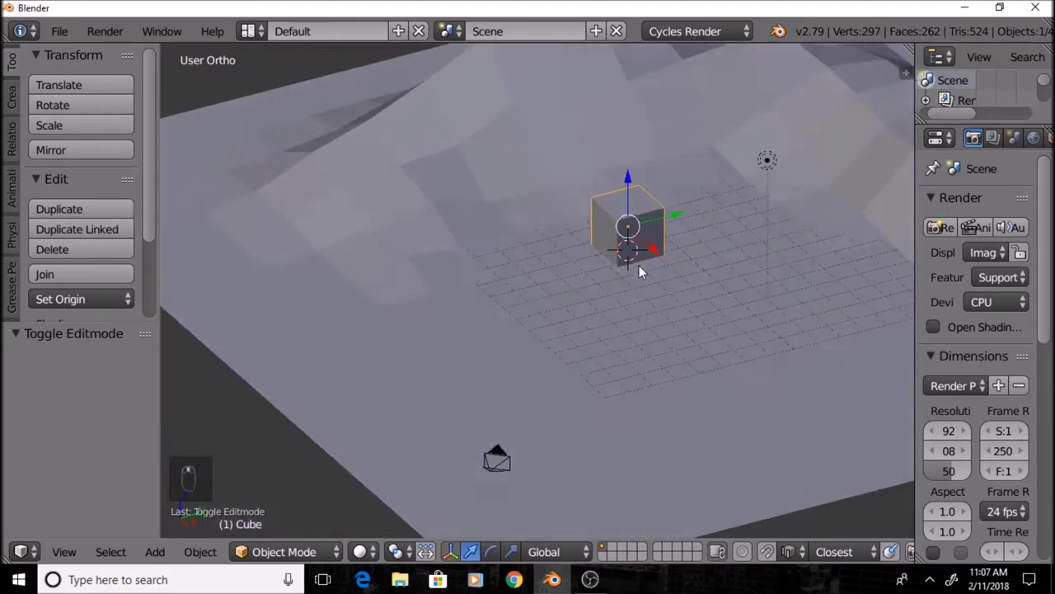
middle_click(629, 268)
Scale the cube down to house size while checking it in camera view
key(KP_0)
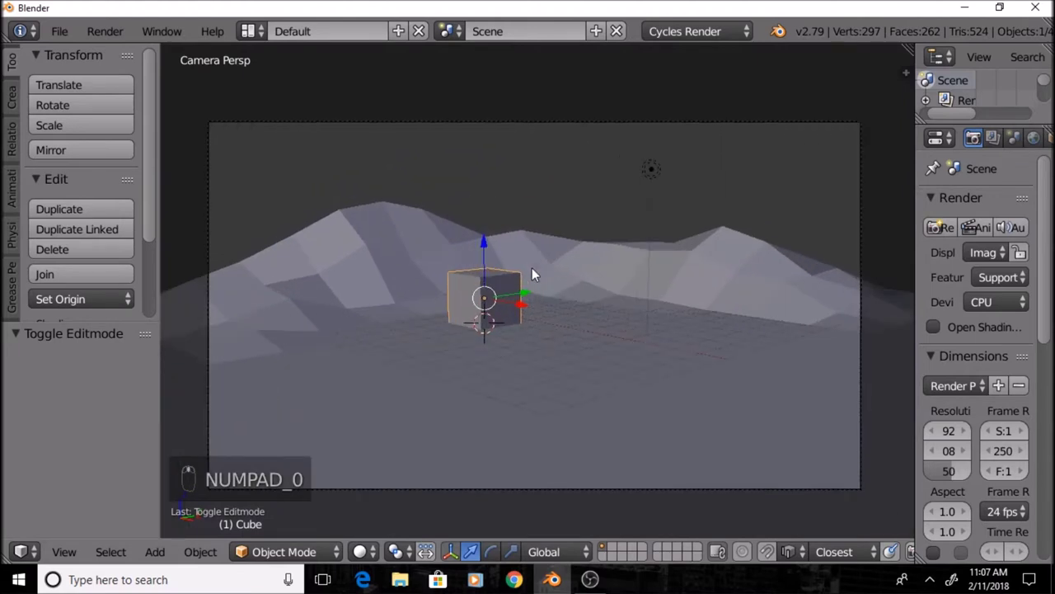
drag(536, 235, 543, 260)
key(s)
click(549, 228)
key(KP_0)
click(546, 229)
click(546, 229)
drag(545, 242, 461, 303)
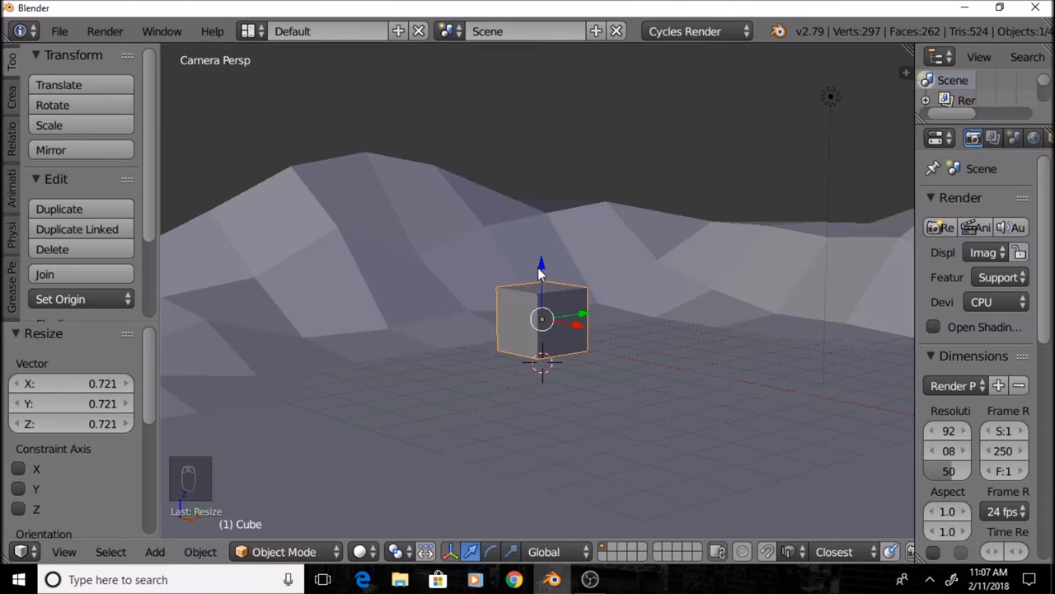
key(Tab)
key(Tab)
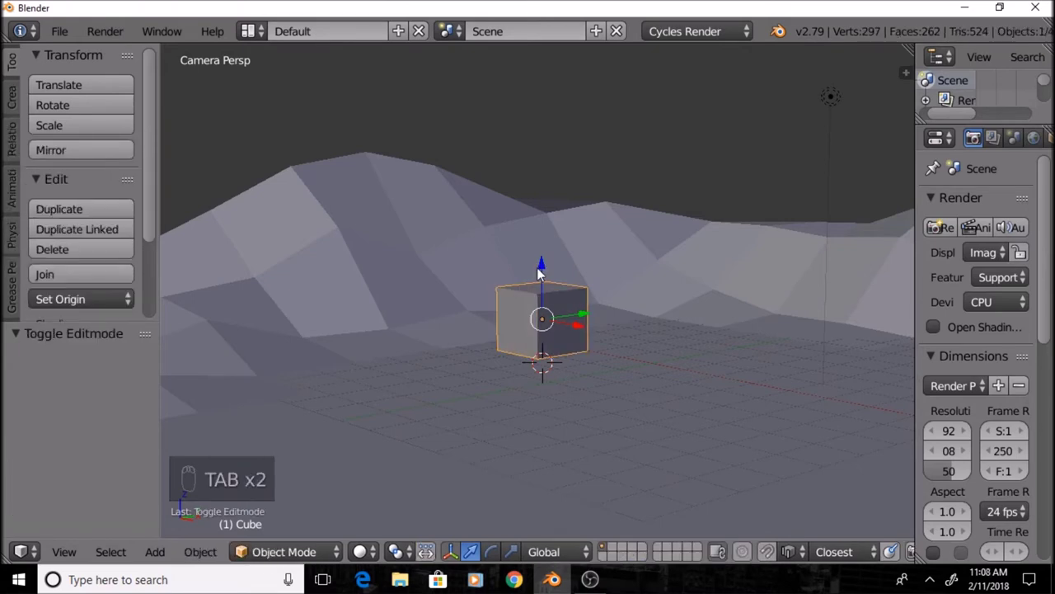
key(shift+Tab)
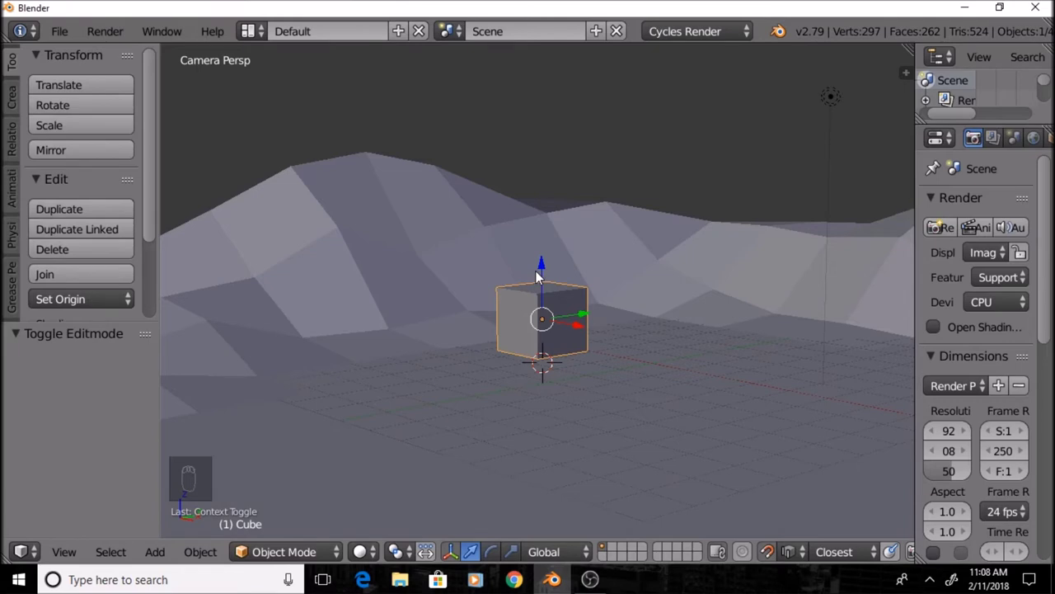
Move the cube to the middle of the grid within the camera frame and view it from above
drag(587, 318, 792, 556)
drag(792, 555, 816, 469)
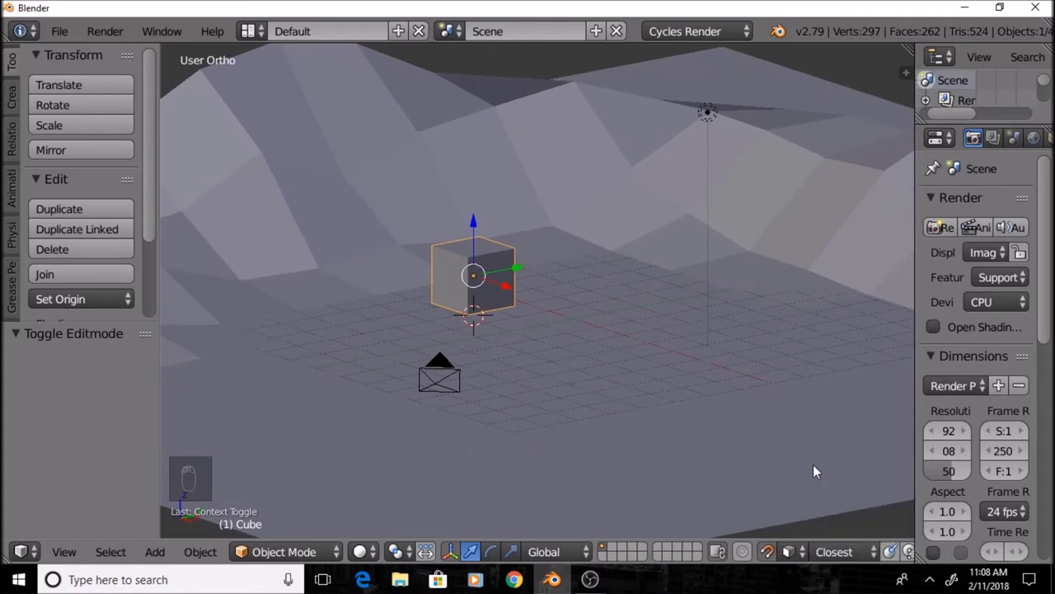
drag(441, 277, 403, 214)
drag(404, 214, 410, 346)
key(KP_0)
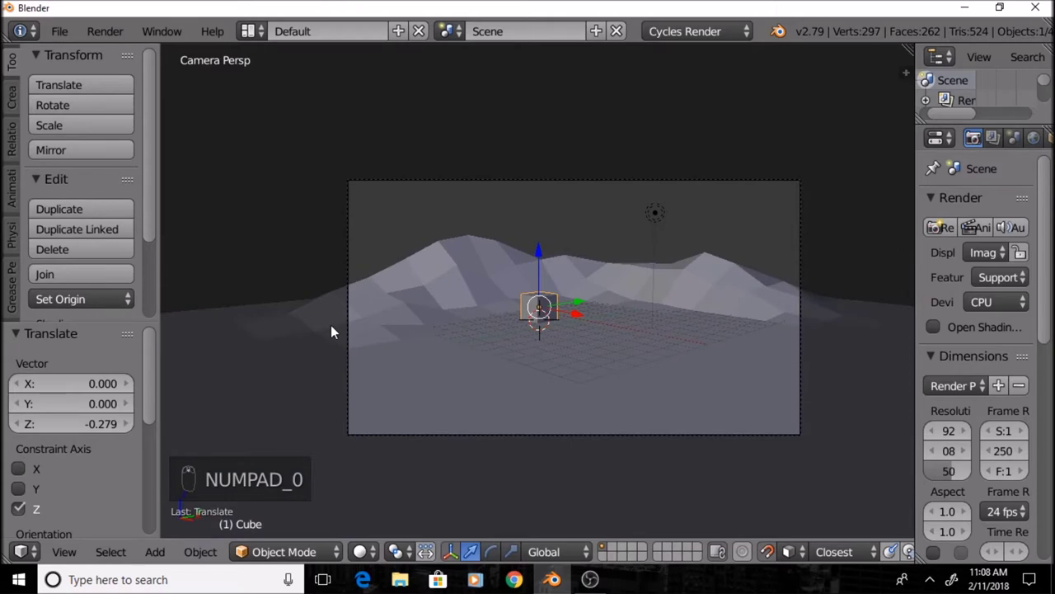
key(t)
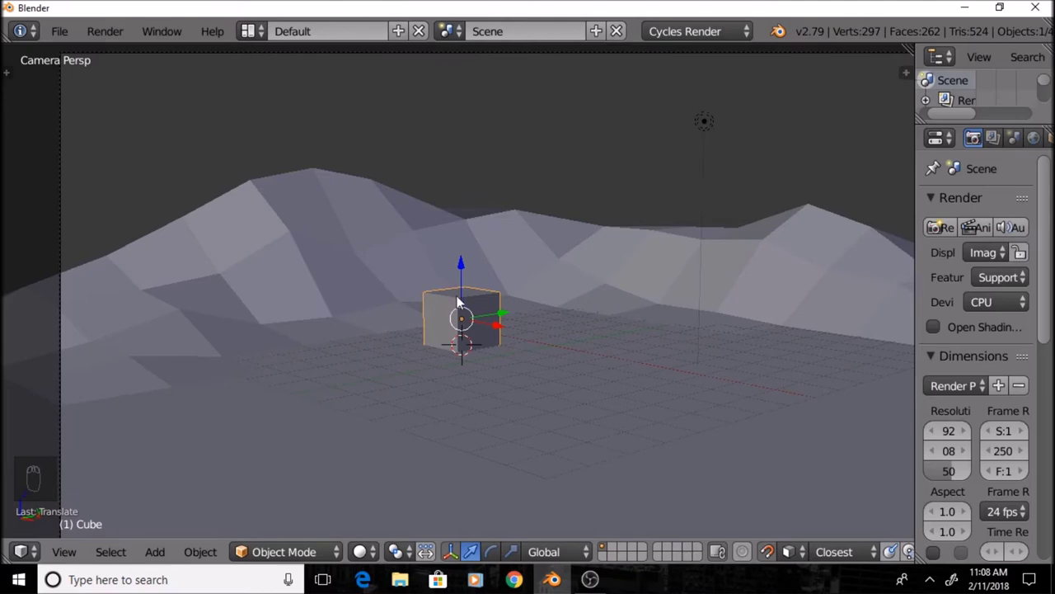
middle_click(506, 215)
drag(463, 302, 369, 258)
key(KP_7)
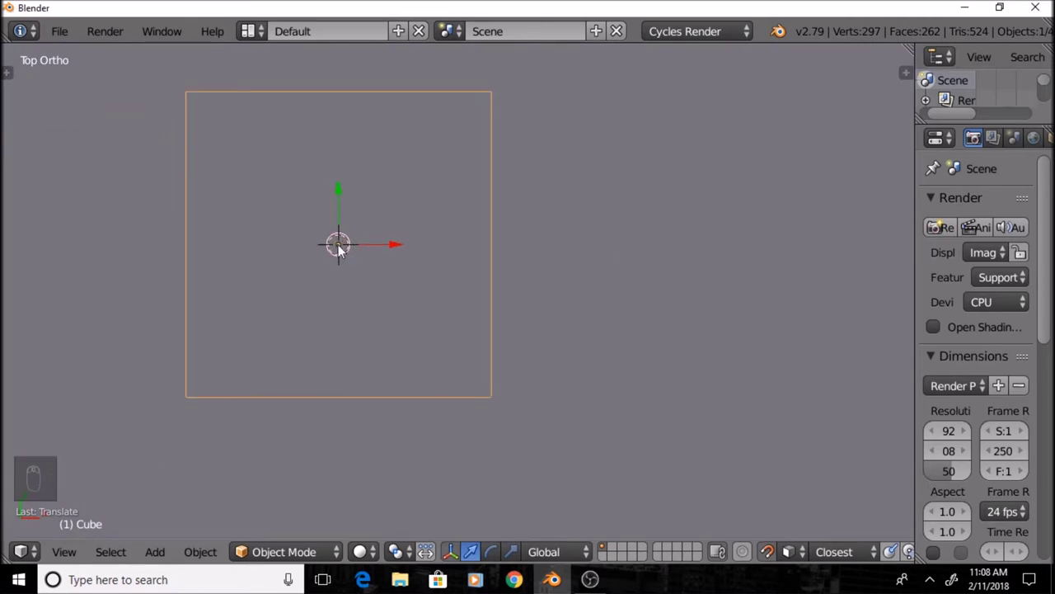
drag(344, 251, 320, 287)
drag(320, 287, 338, 212)
drag(366, 208, 410, 204)
key(shift+a)
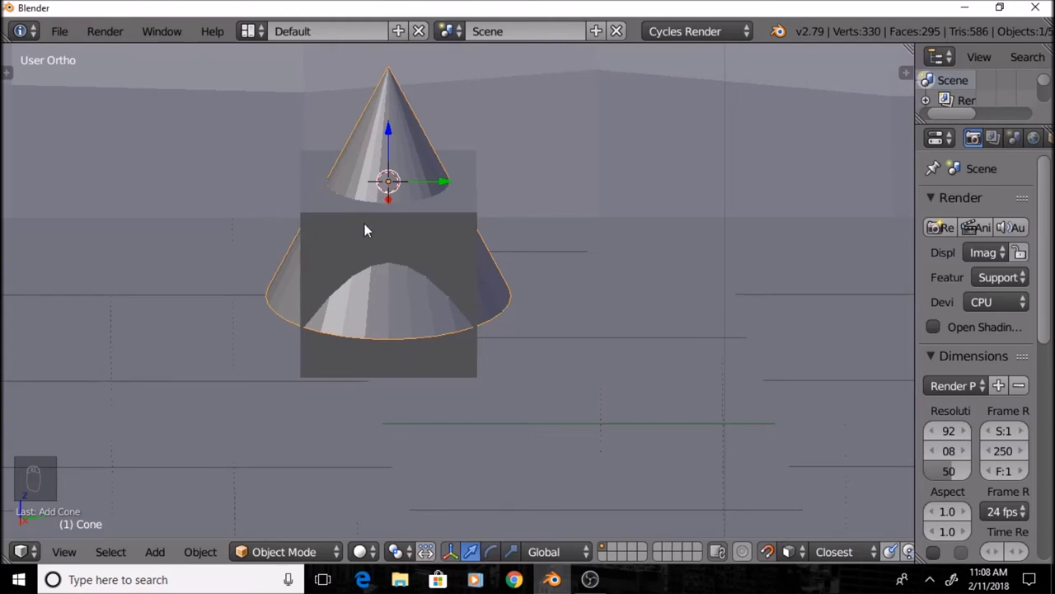
key(t)
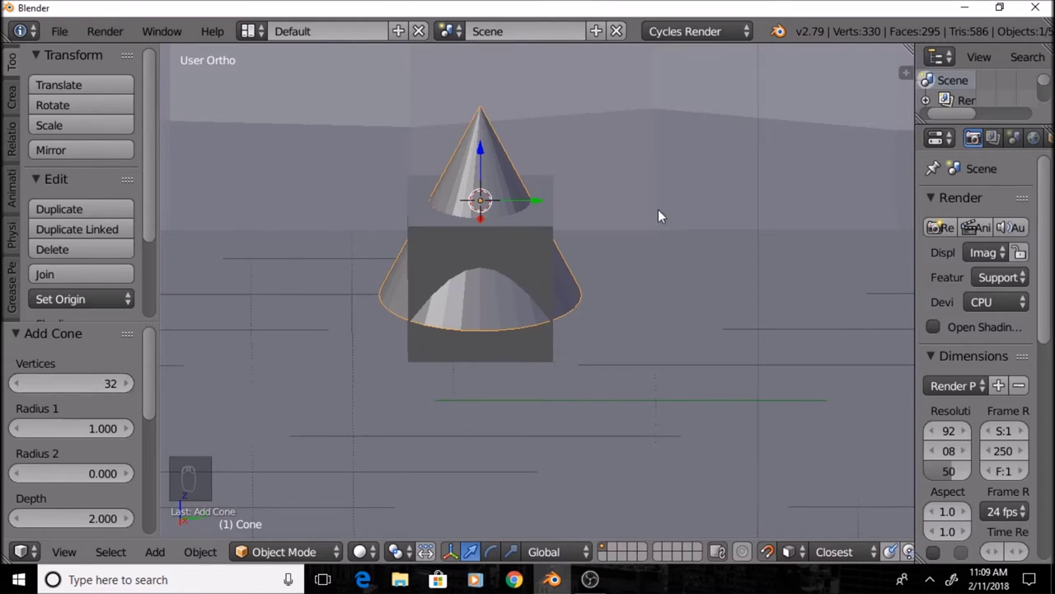
drag(656, 141, 614, 408)
drag(605, 425, 456, 287)
middle_click(448, 304)
middle_click(461, 246)
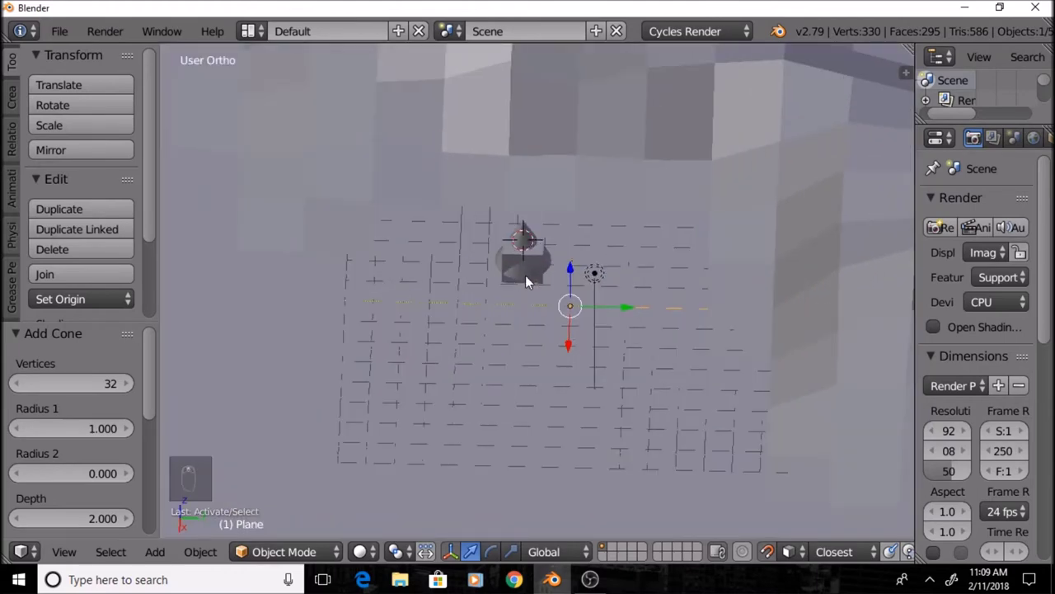
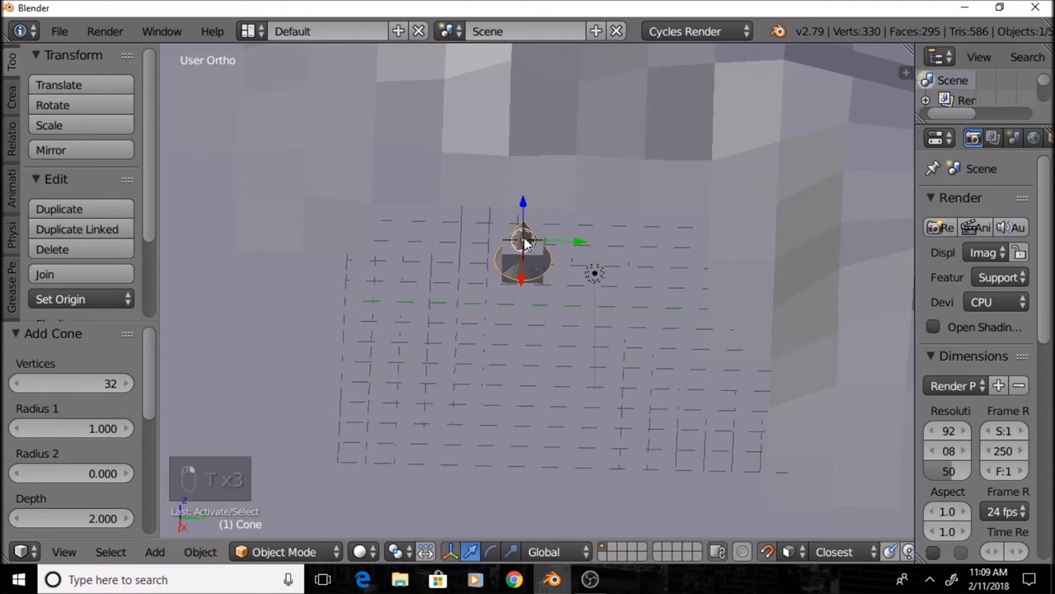
drag(526, 247, 497, 243)
drag(496, 243, 569, 333)
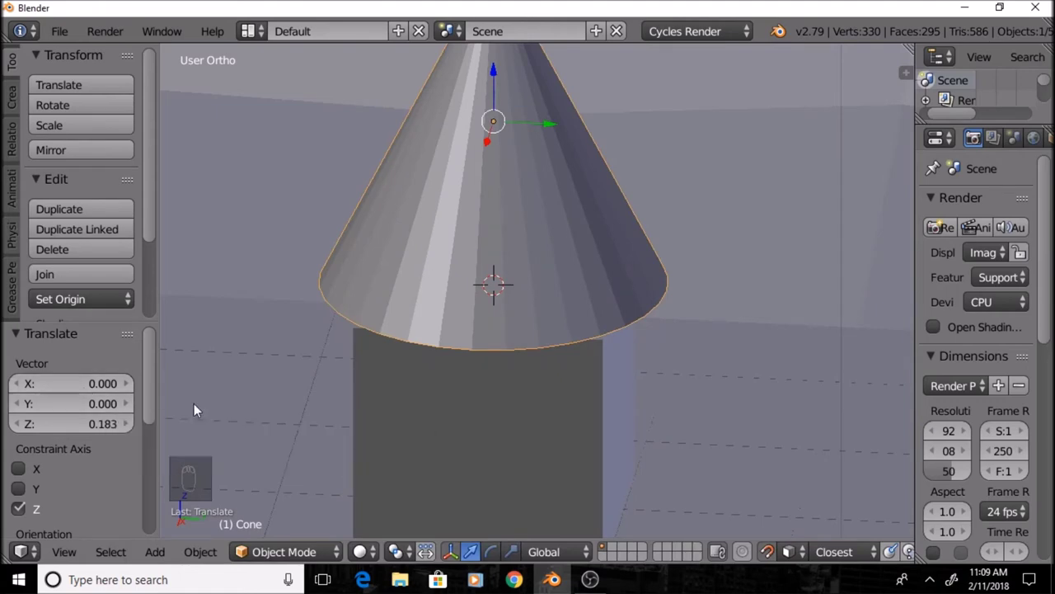
middle_click(353, 366)
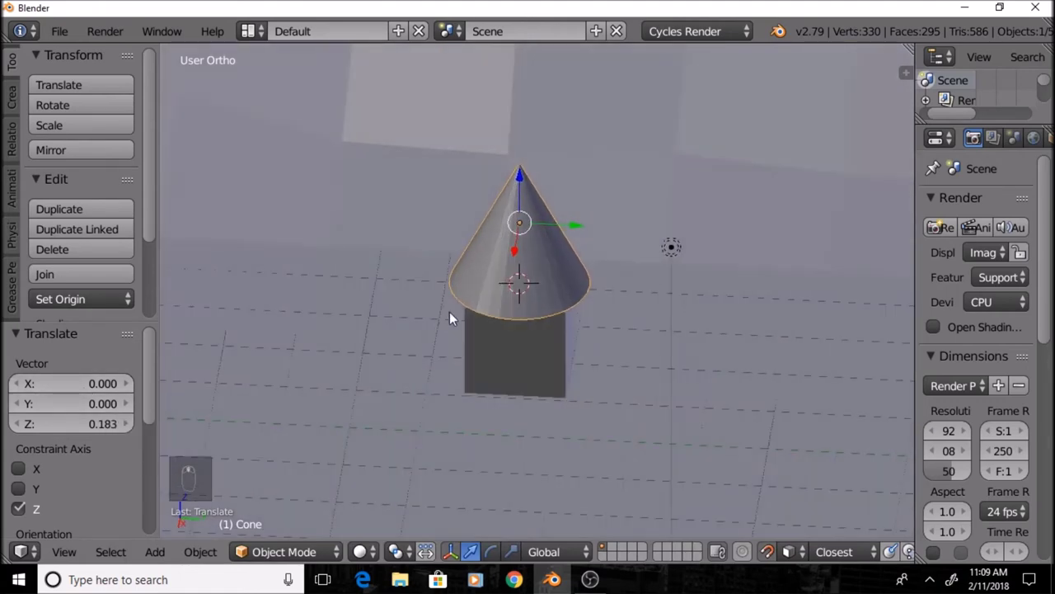
key(x)
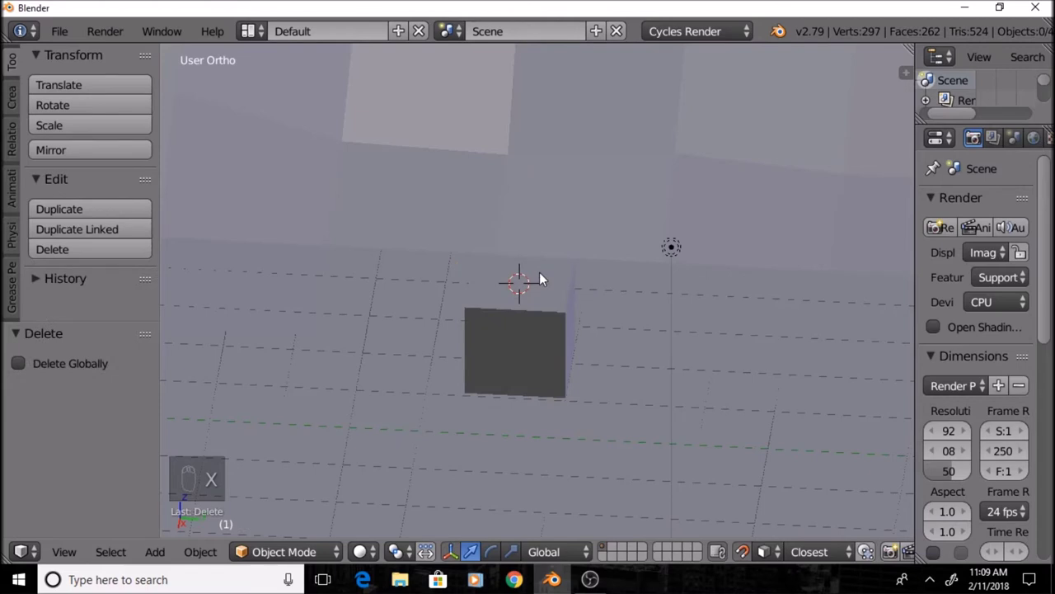
Add a four-vertex cone and move the pyramid up onto the top of the cube
key(shift+a)
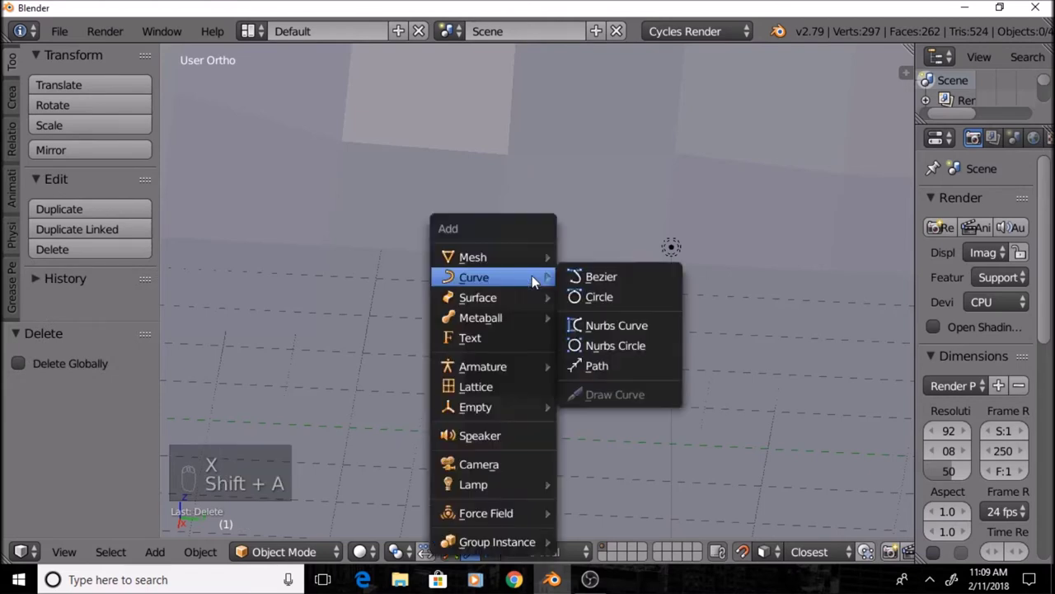
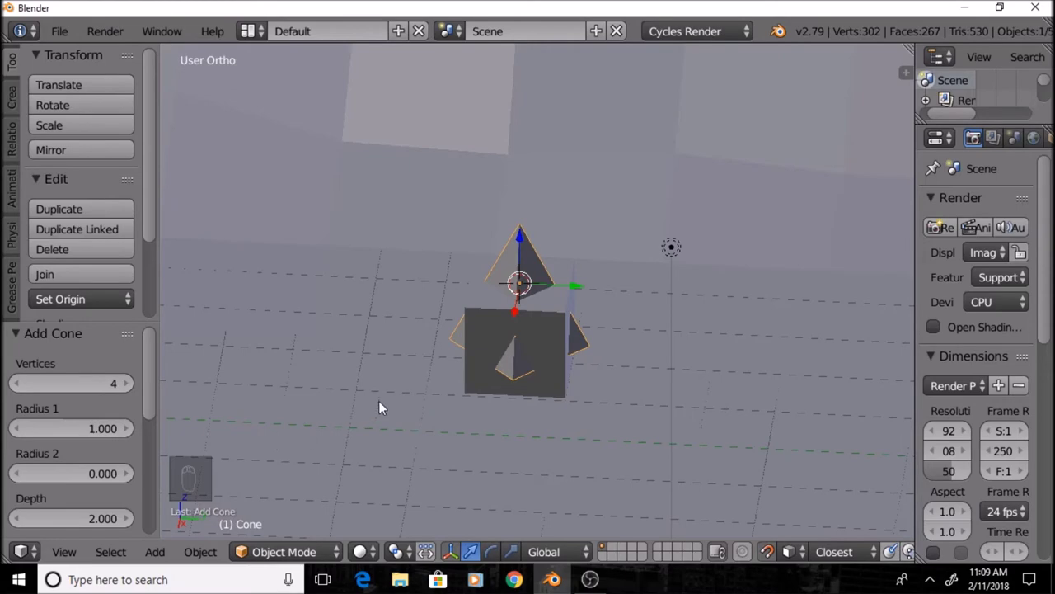
key(t)
drag(451, 365, 462, 290)
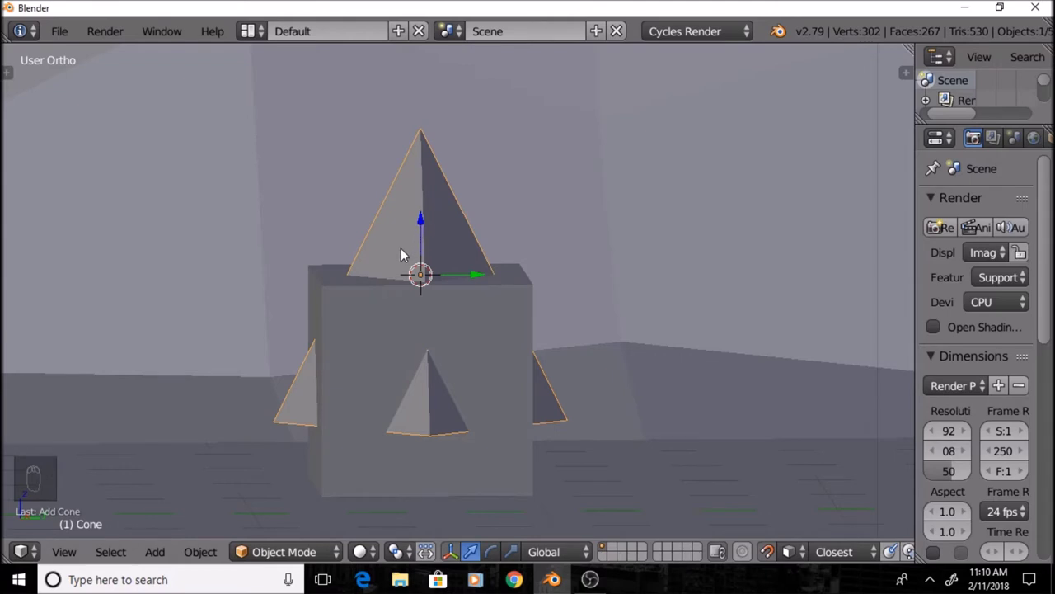
In edit mode, lower the pyramid's tip vertex so the roof becomes a flat, shallow peak
key(shift+Tab)
click(425, 234)
drag(471, 255, 480, 189)
key(s)
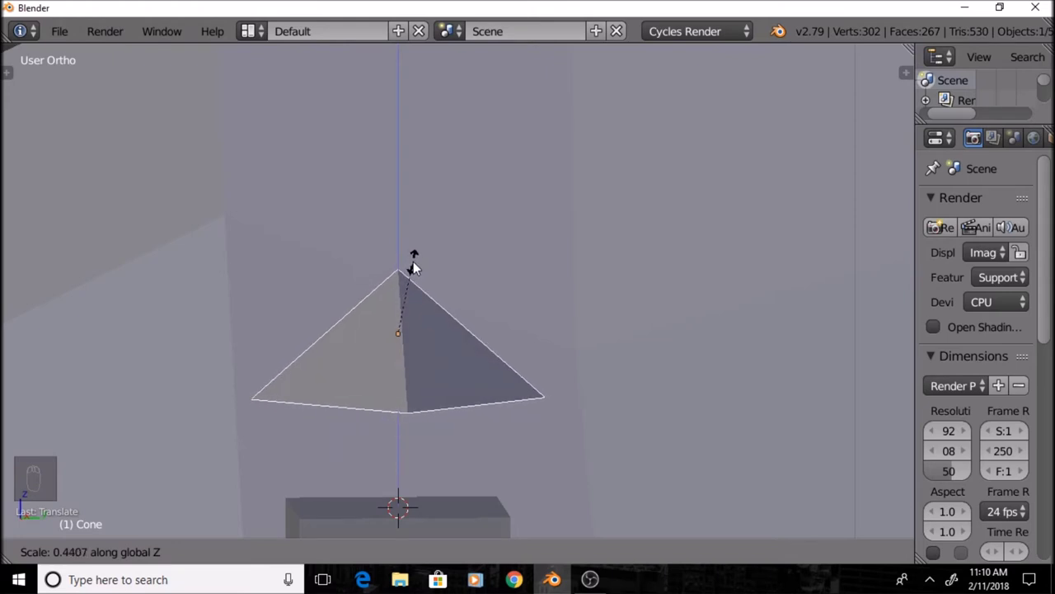
drag(462, 259, 389, 424)
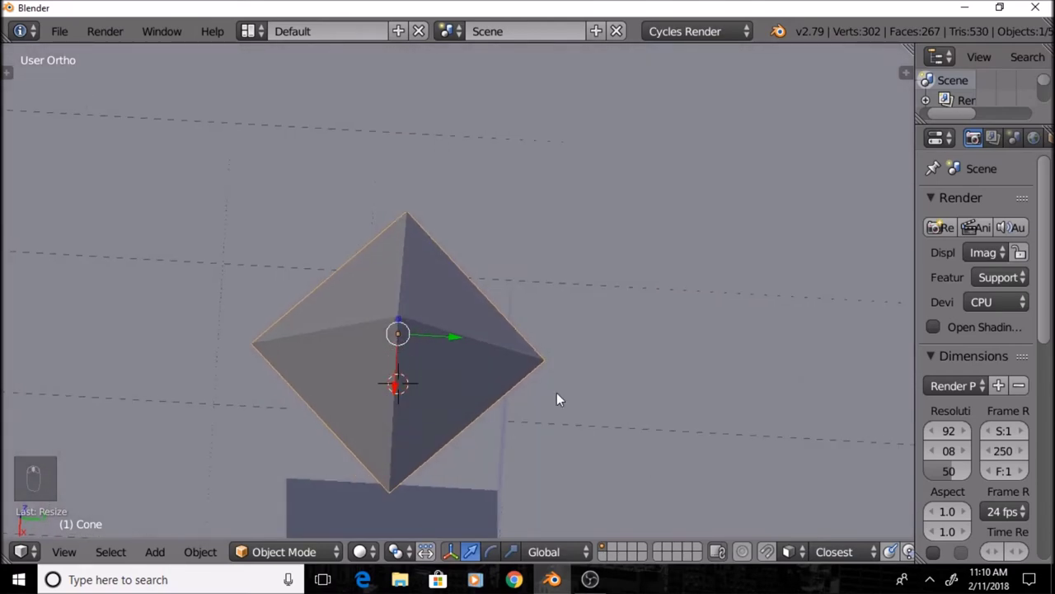
middle_click(415, 330)
In the N-panel set the roof's Z rotation to 45° and verify alignment from top view
key(shift+Tab)
drag(405, 304, 445, 414)
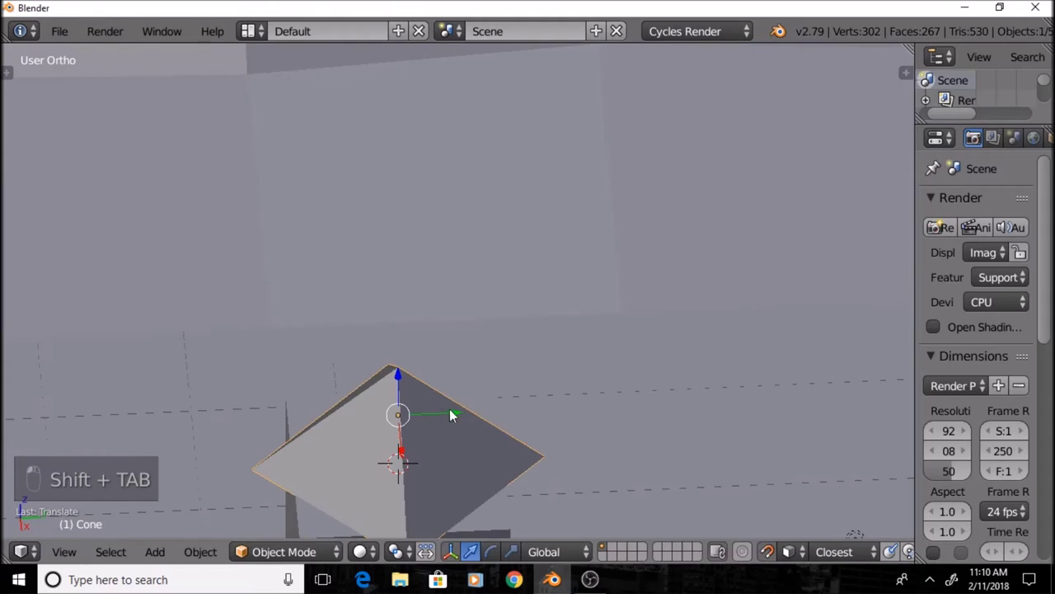
key(n)
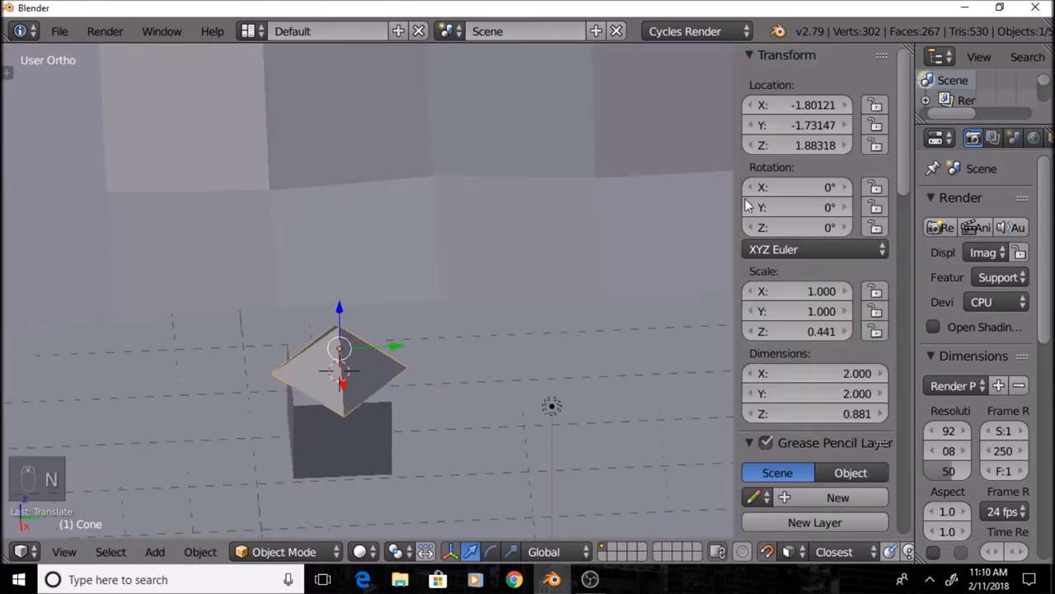
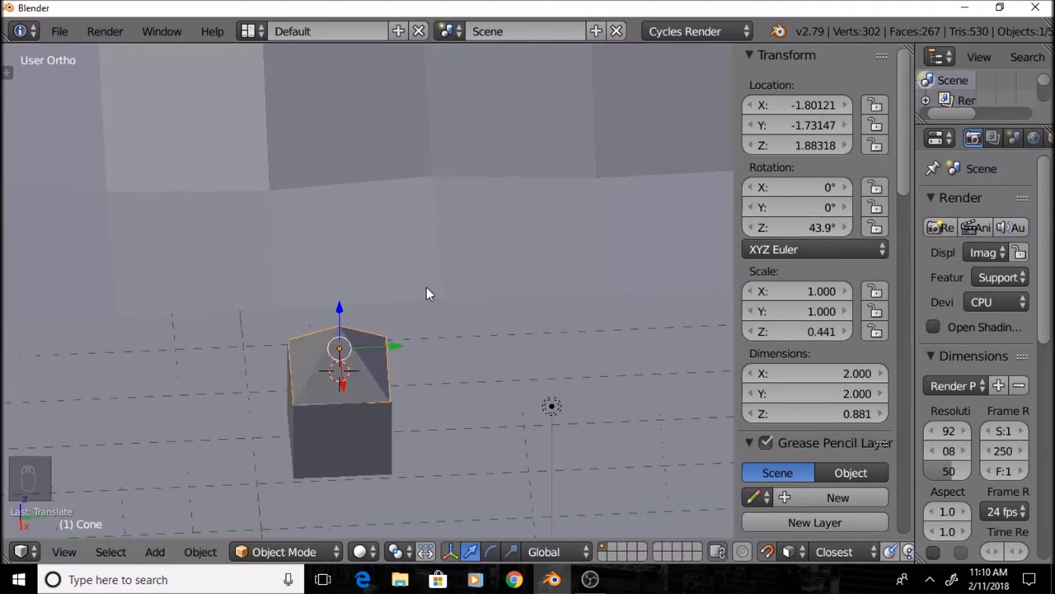
drag(419, 301, 666, 210)
key(KP_7)
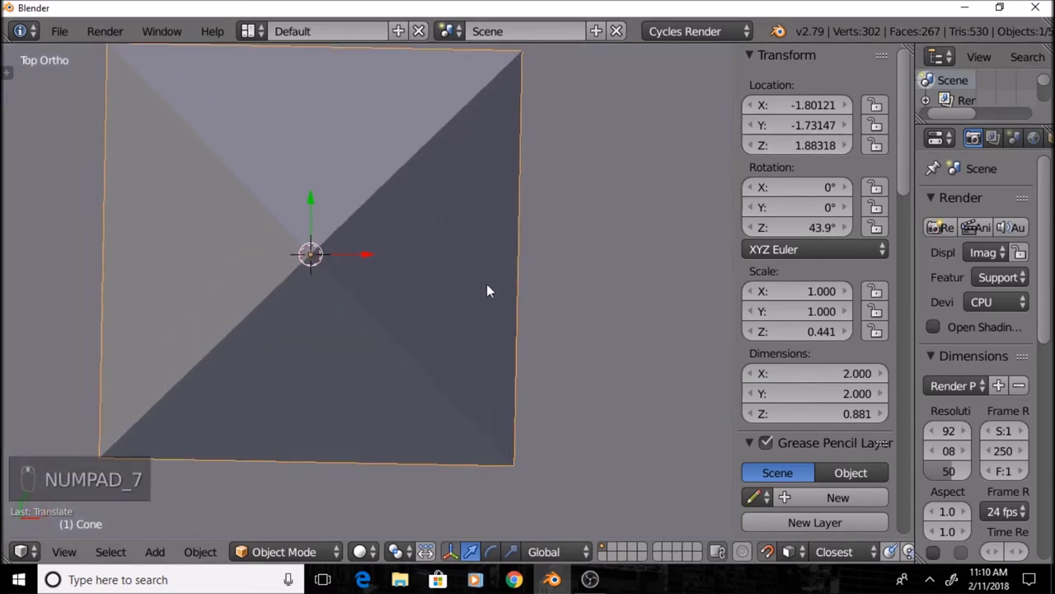
middle_click(706, 235)
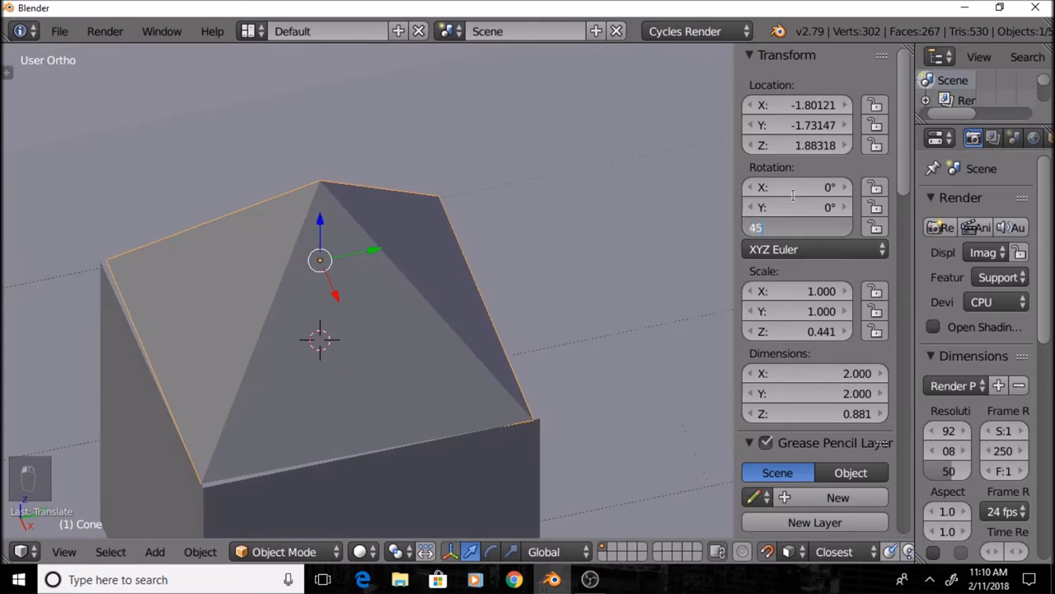
drag(286, 388, 417, 252)
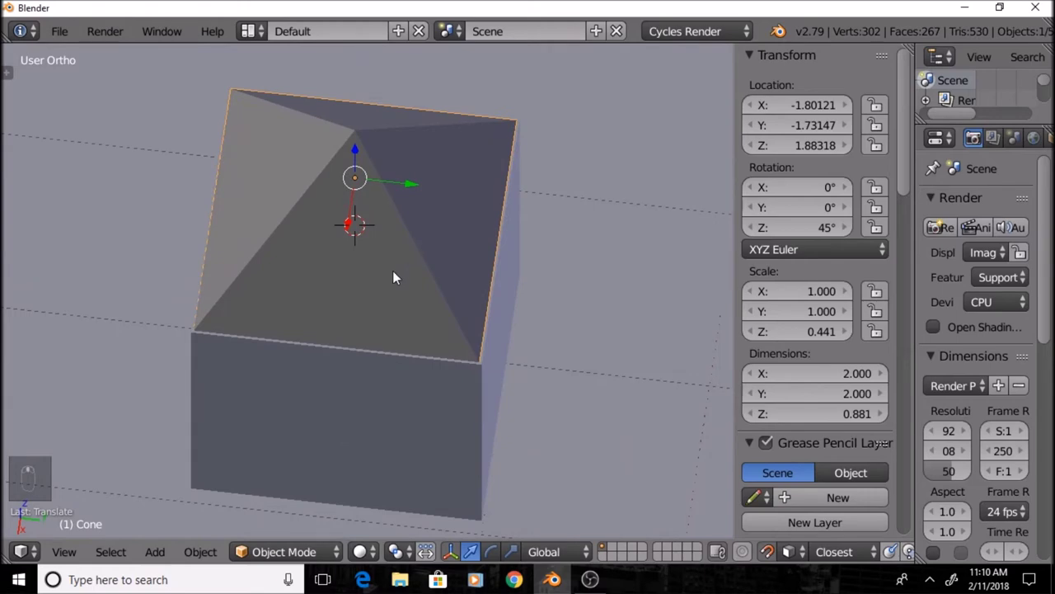
key(n)
drag(431, 245, 273, 211)
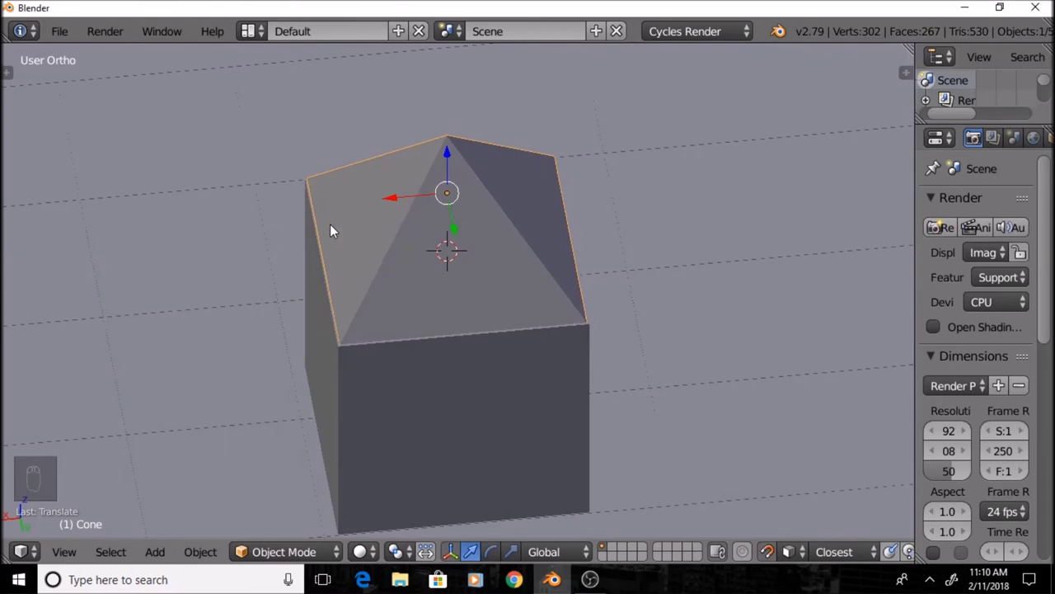
Scale the roof up so it overhangs the cube's walls, checking it through the camera
key(KP_0)
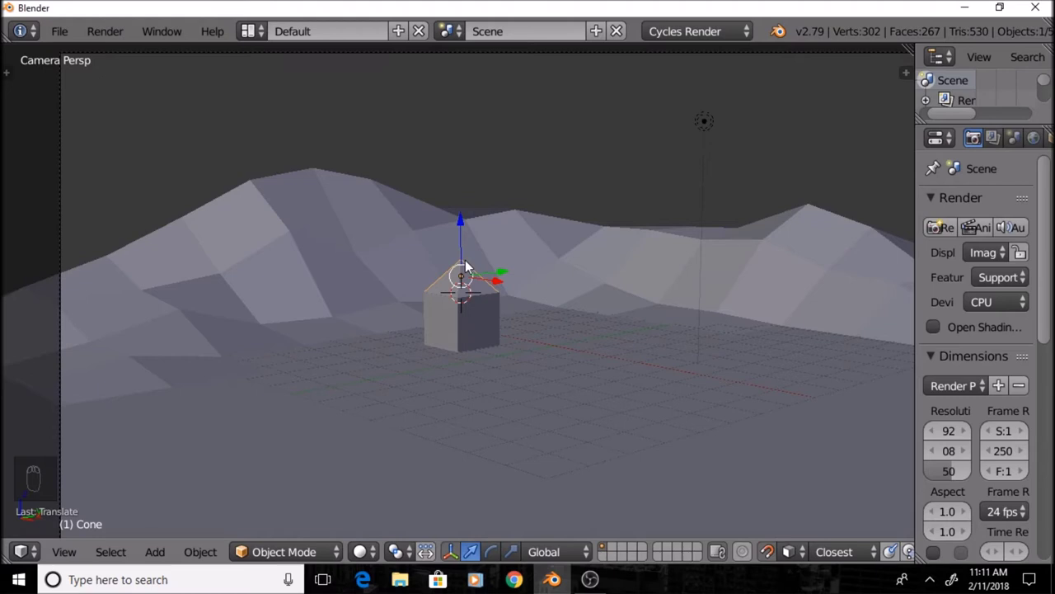
key(s)
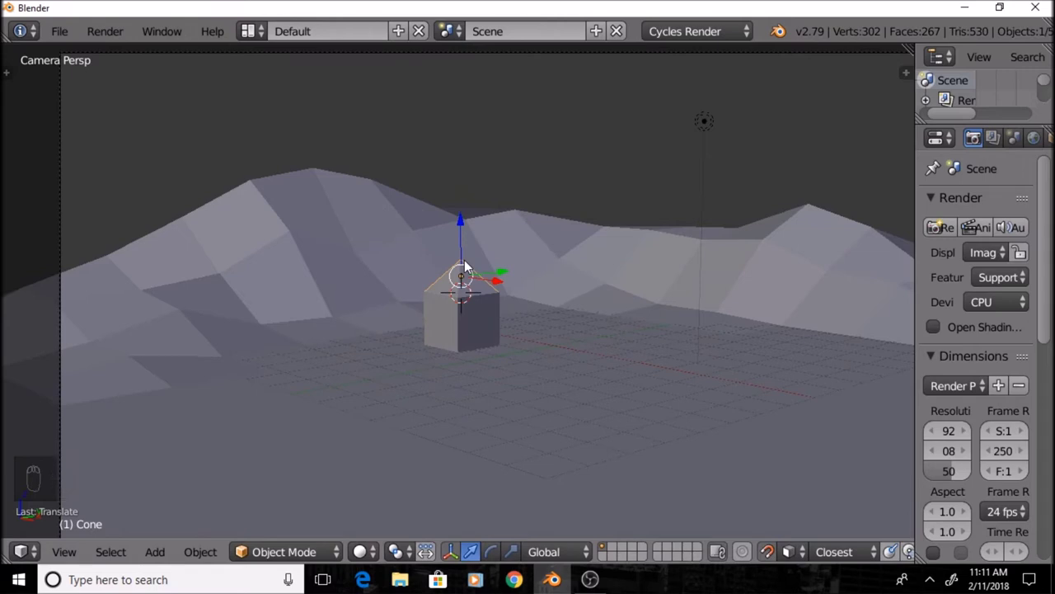
key(shift+Tab)
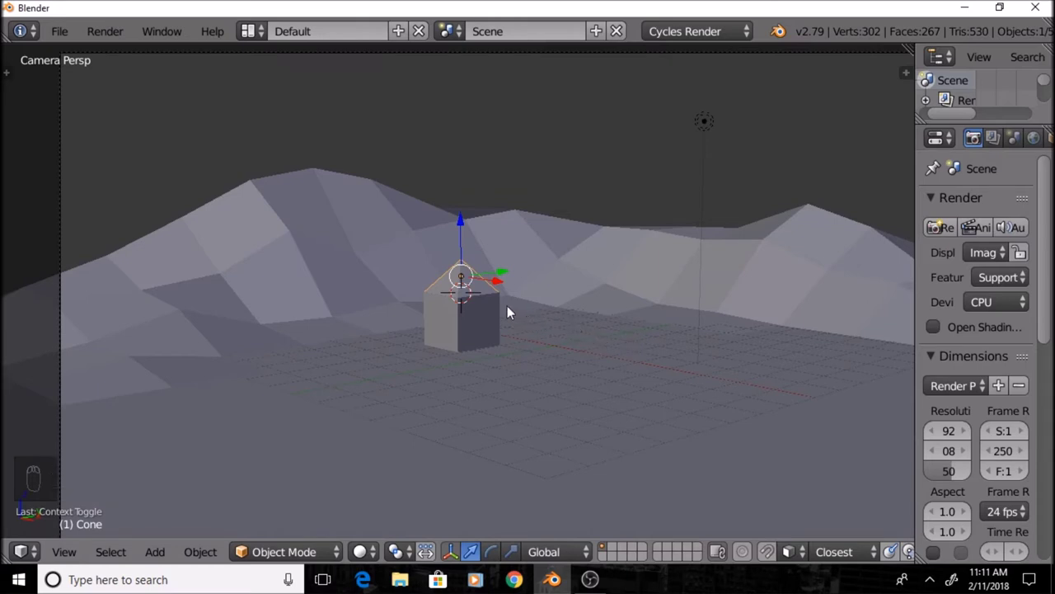
key(s)
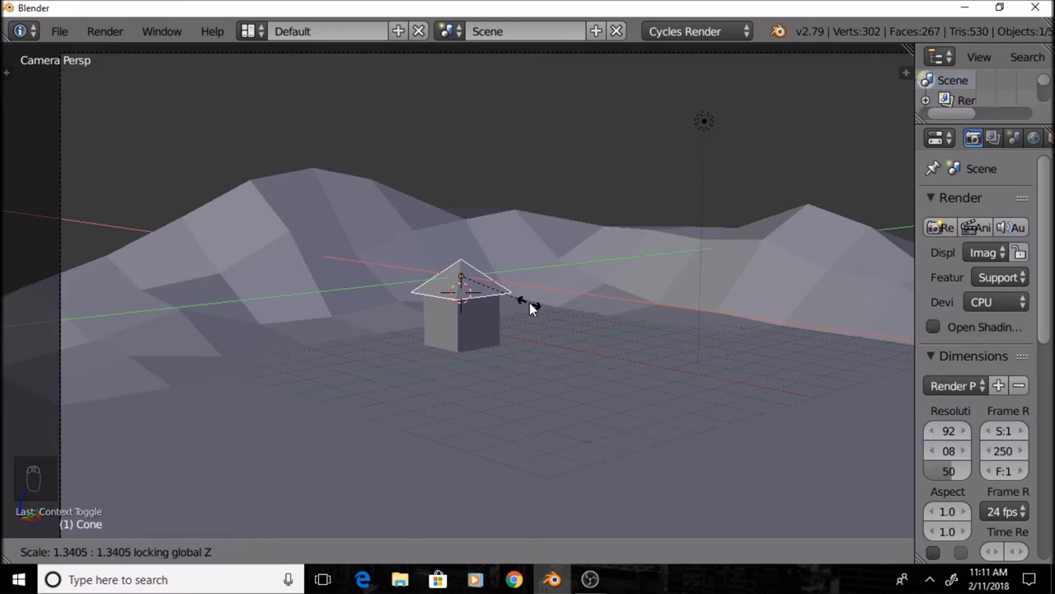
click(533, 308)
drag(418, 277, 389, 151)
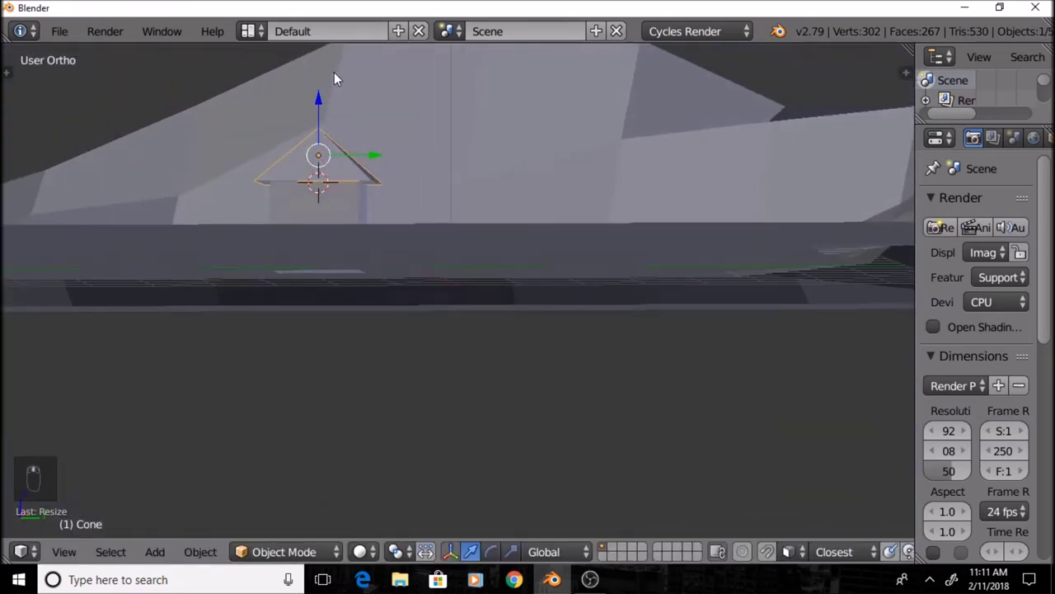
middle_click(362, 93)
Toggle a brief rendered preview through the camera, then return to solid shading
key(KP_0)
key(shift+z)
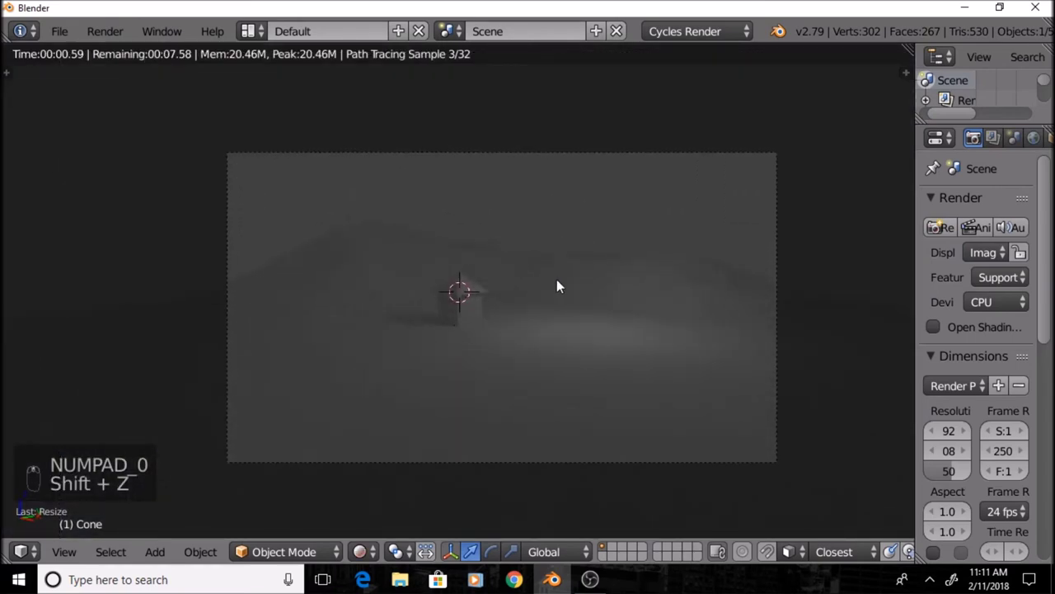
key(shift+z)
drag(566, 281, 570, 282)
drag(366, 298, 378, 242)
key(KP_0)
Select the walls and roof together and scale the whole house down smaller
click(478, 265)
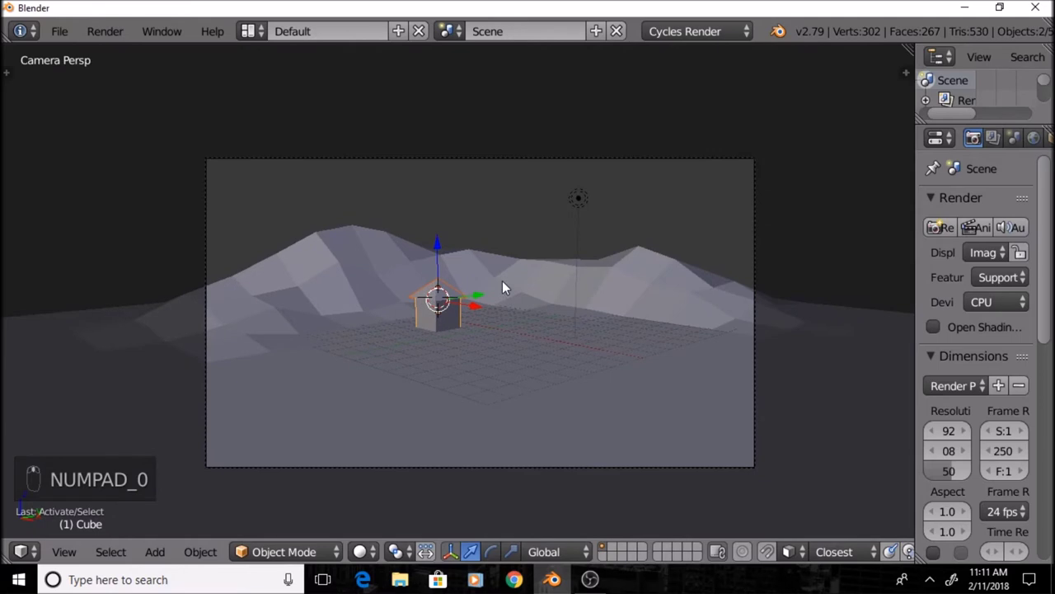
key(s)
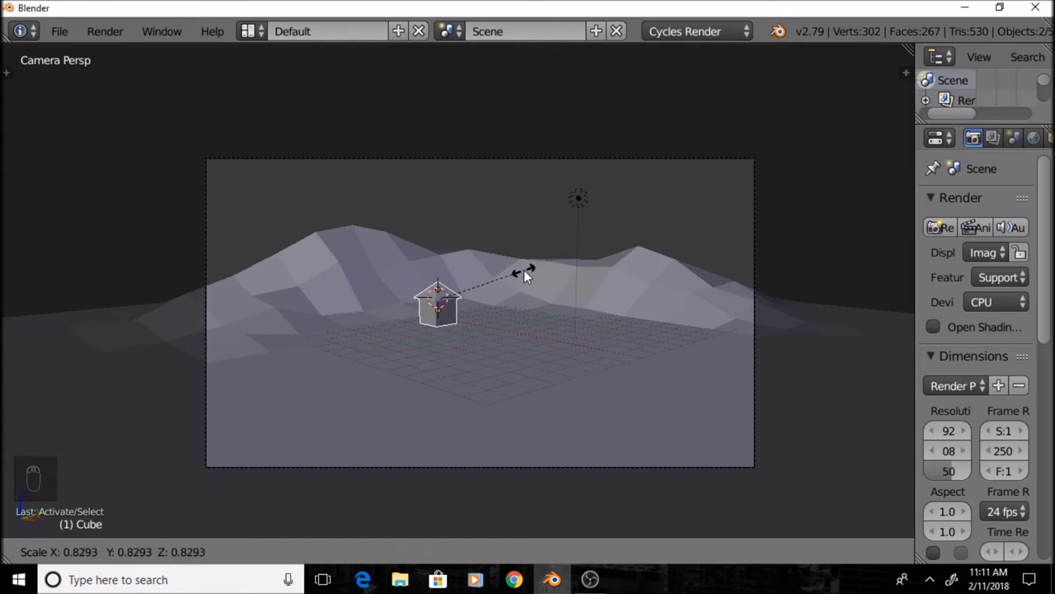
drag(530, 277, 451, 288)
key(shift+Tab)
Orbit and zoom out to look down on the small house sitting on the landscape
drag(451, 287, 417, 261)
drag(416, 261, 416, 359)
middle_click(417, 359)
key(KP_0)
key(KP_0)
key(shift+z)
drag(428, 339, 429, 349)
key(shift+z)
drag(445, 342, 491, 329)
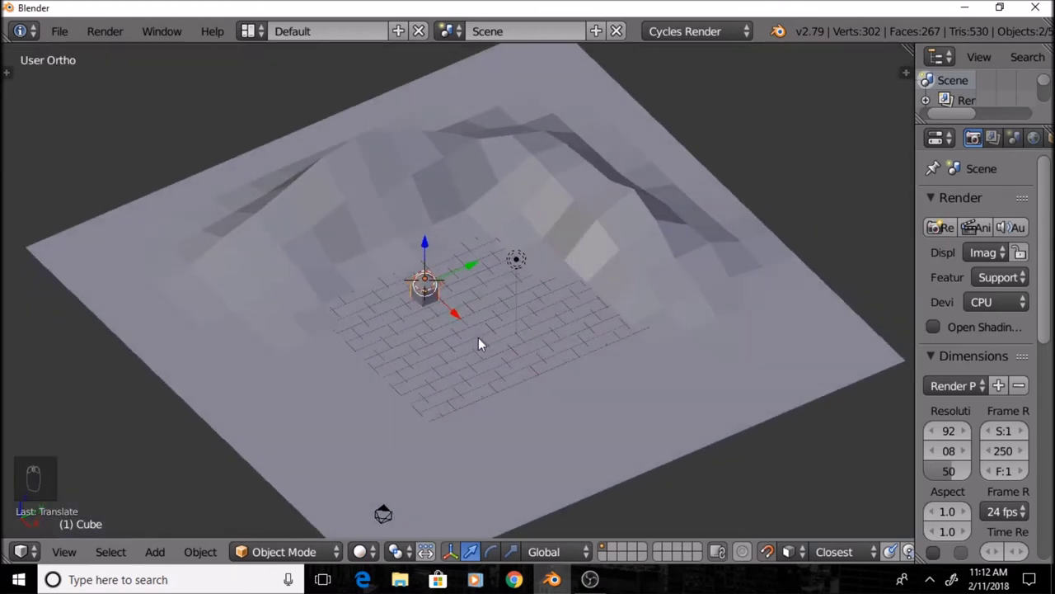
Deselect everything and move the view in close to the ground beside the house
key(a)
drag(456, 317, 404, 327)
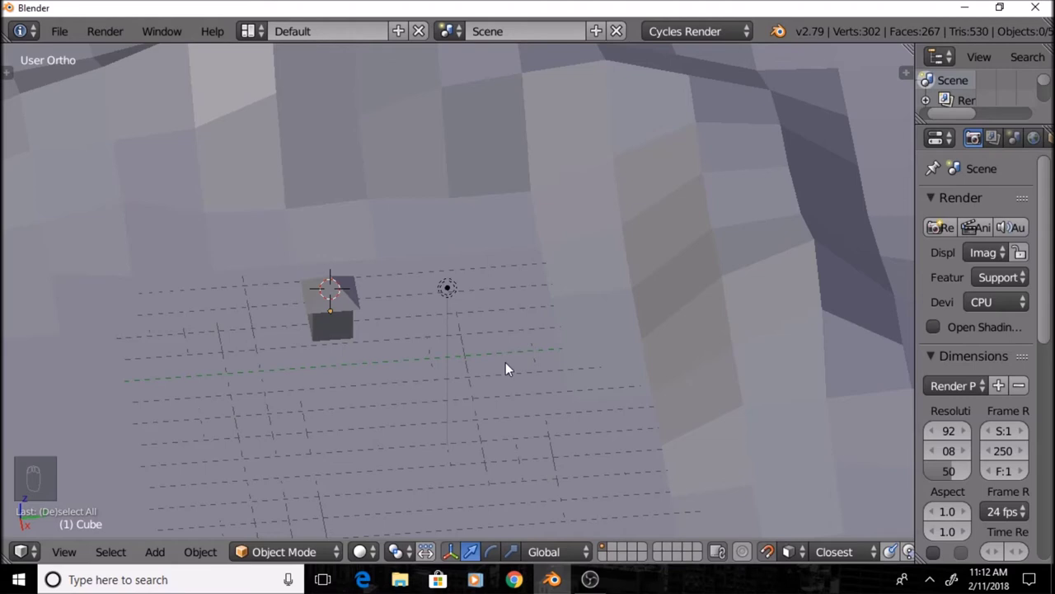
drag(482, 336, 471, 326)
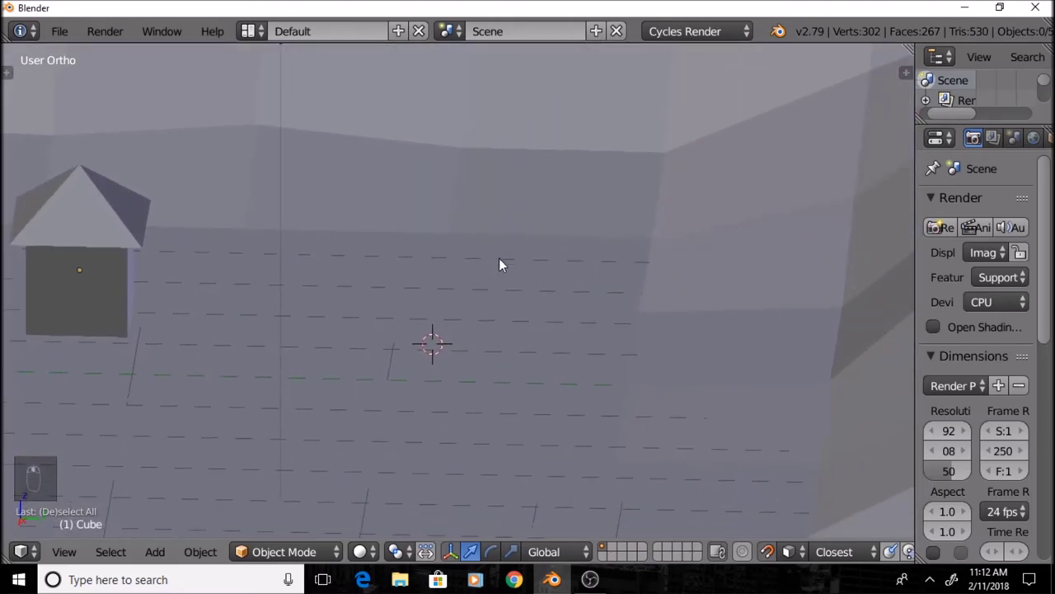
Add a cylinder beside the house and reduce it to six sides in the T-panel
key(shift+a)
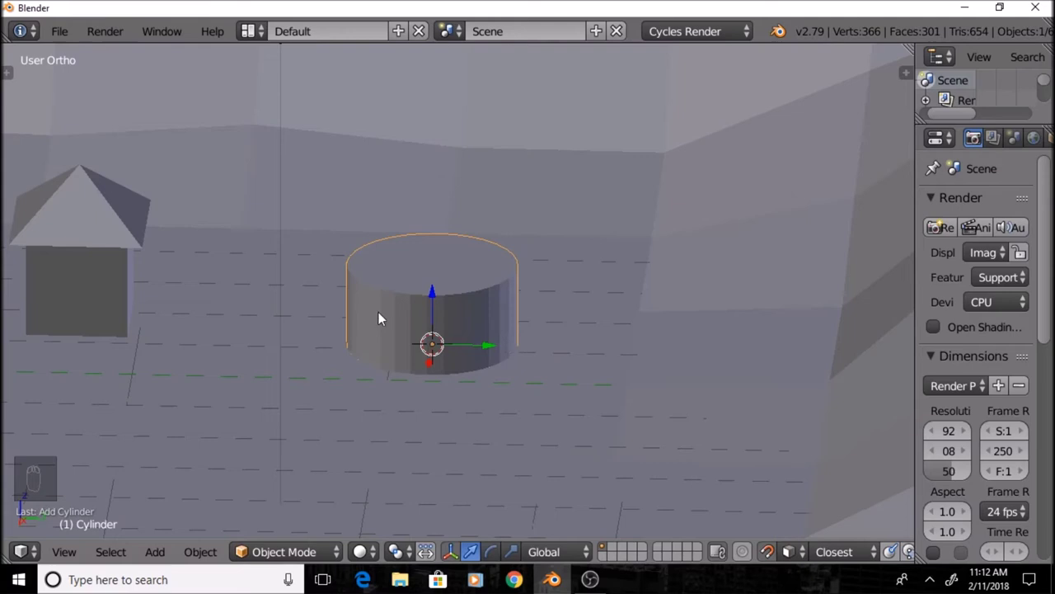
key(t)
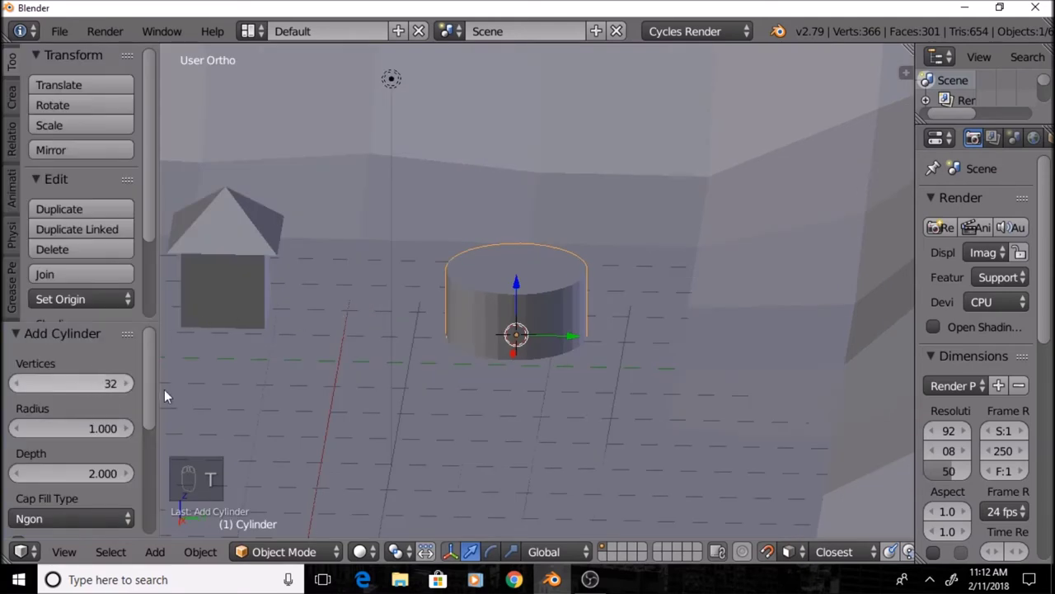
drag(112, 391, 229, 386)
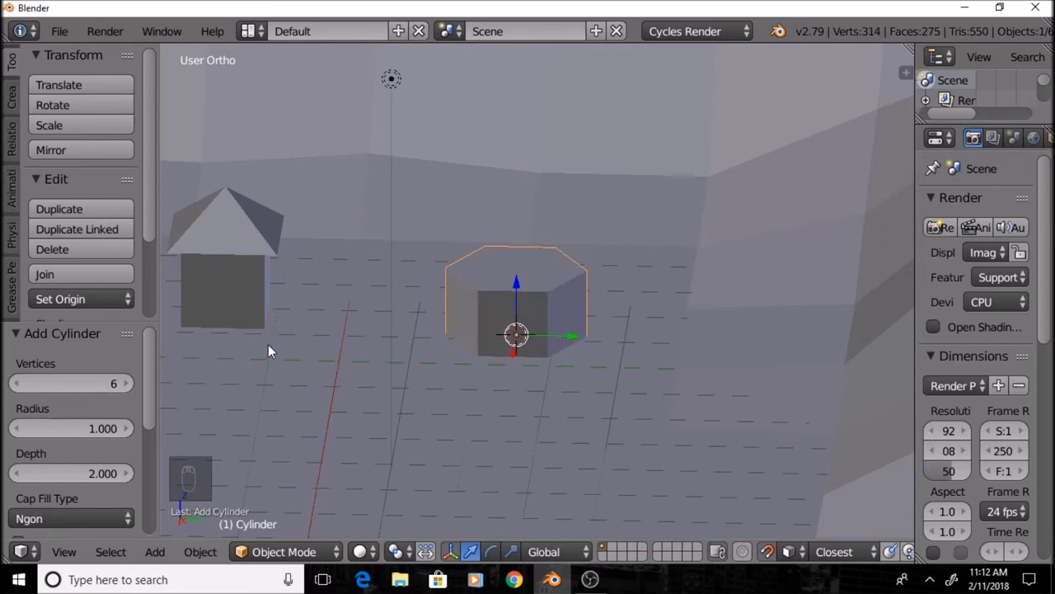
key(t)
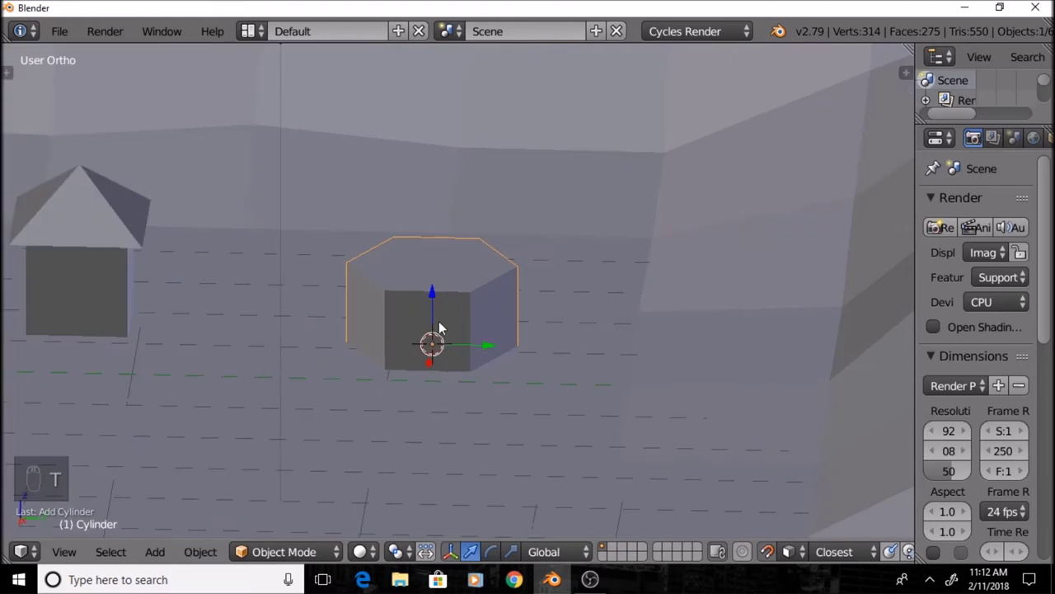
Scale the six-sided prism into a thin, taller trunk shape
drag(436, 310, 420, 265)
key(shift+Tab)
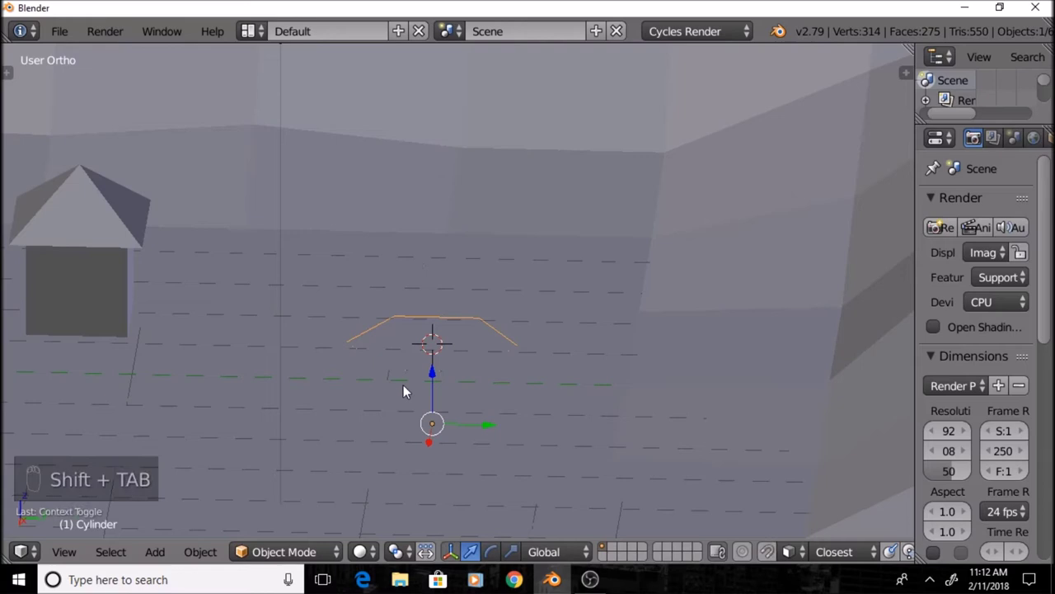
drag(437, 378, 601, 202)
key(s)
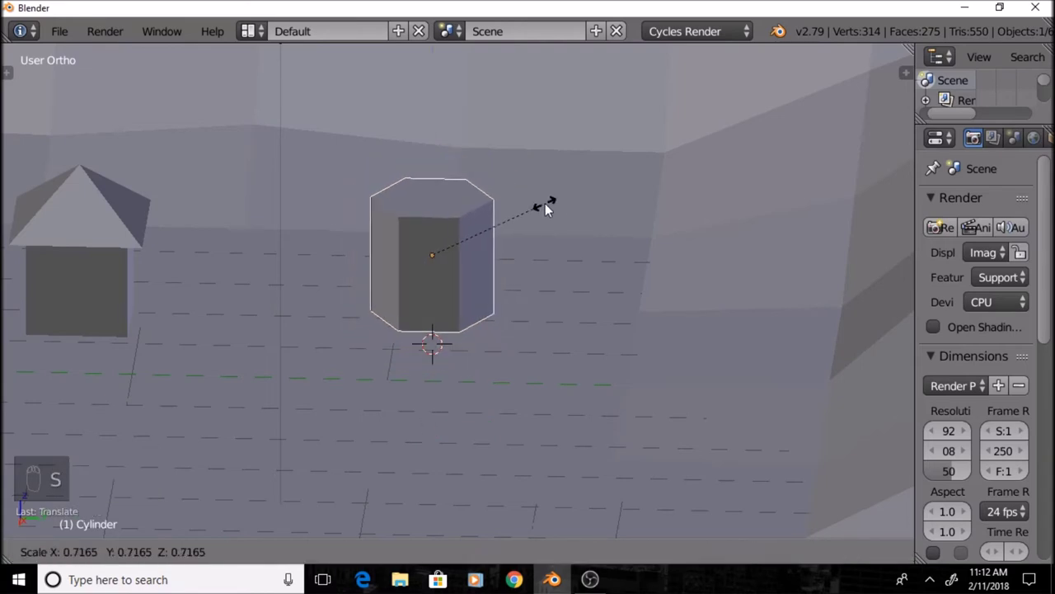
drag(496, 220, 482, 233)
Reposition the view over an empty spot and bring up the add-object list again
drag(435, 224, 463, 183)
drag(463, 183, 442, 318)
key(KP_7)
drag(326, 321, 378, 307)
drag(377, 308, 458, 247)
drag(459, 247, 434, 196)
key(shift+a)
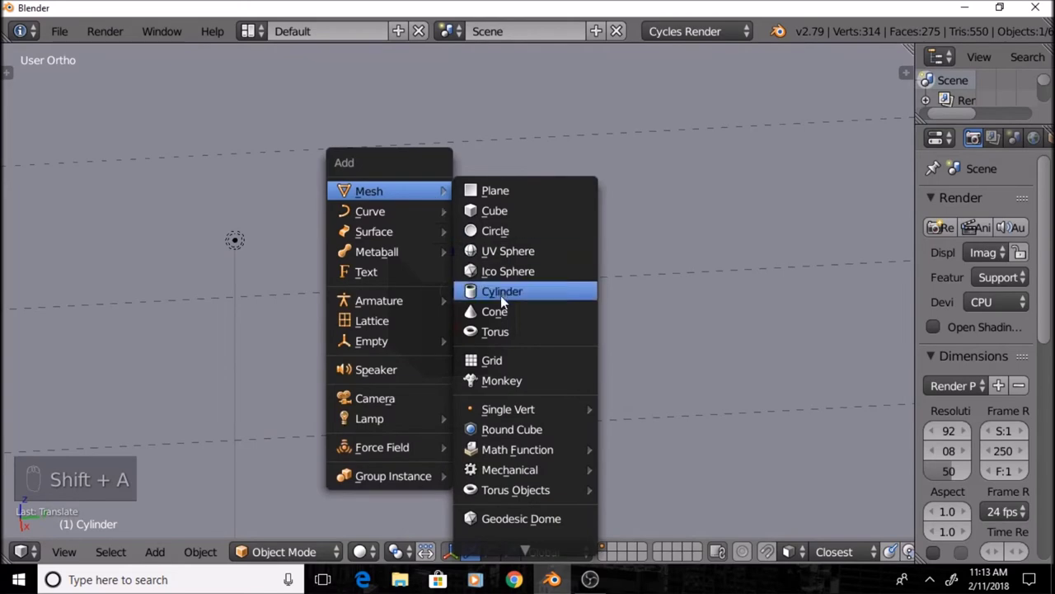
Add a cone and lower its vertex count to six sides in the T-panel
drag(508, 303, 150, 355)
key(t)
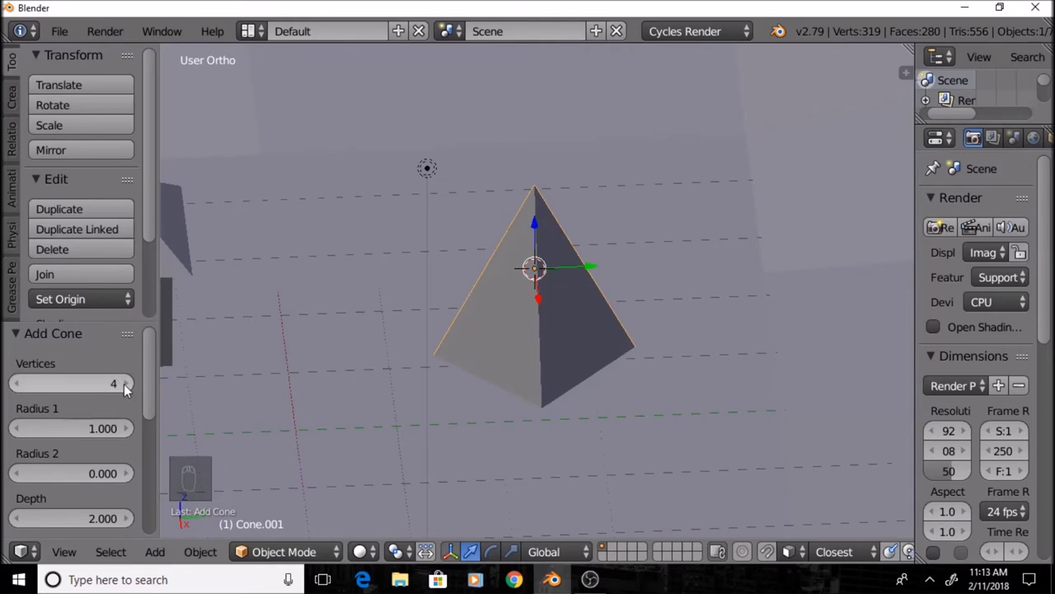
drag(131, 383, 374, 346)
drag(375, 346, 386, 326)
key(t)
Scale the cone larger and wider into a broad pine tree tier
drag(431, 230, 506, 215)
key(s)
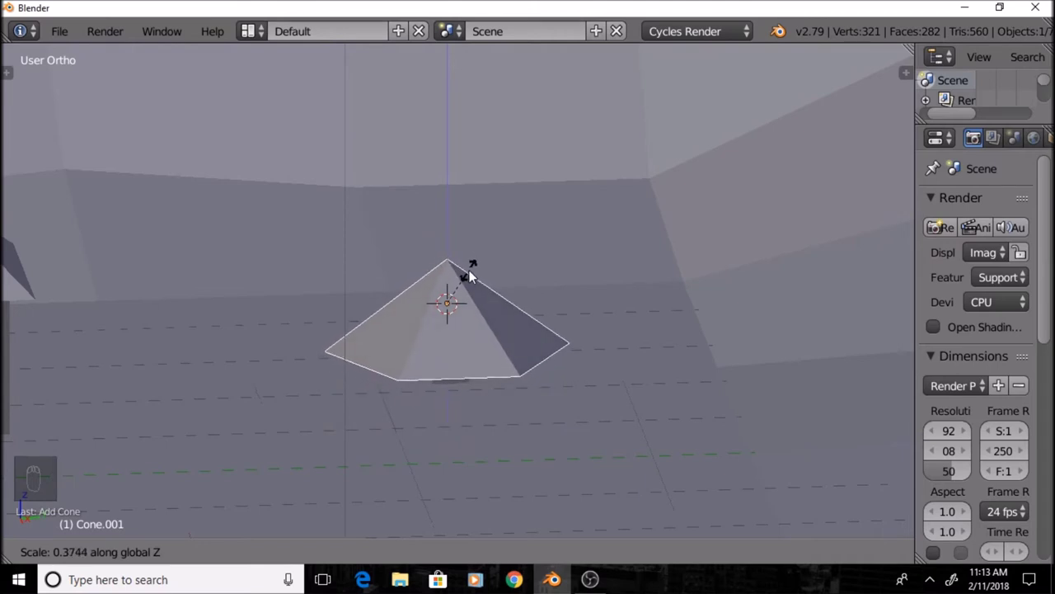
click(473, 277)
drag(477, 276, 457, 264)
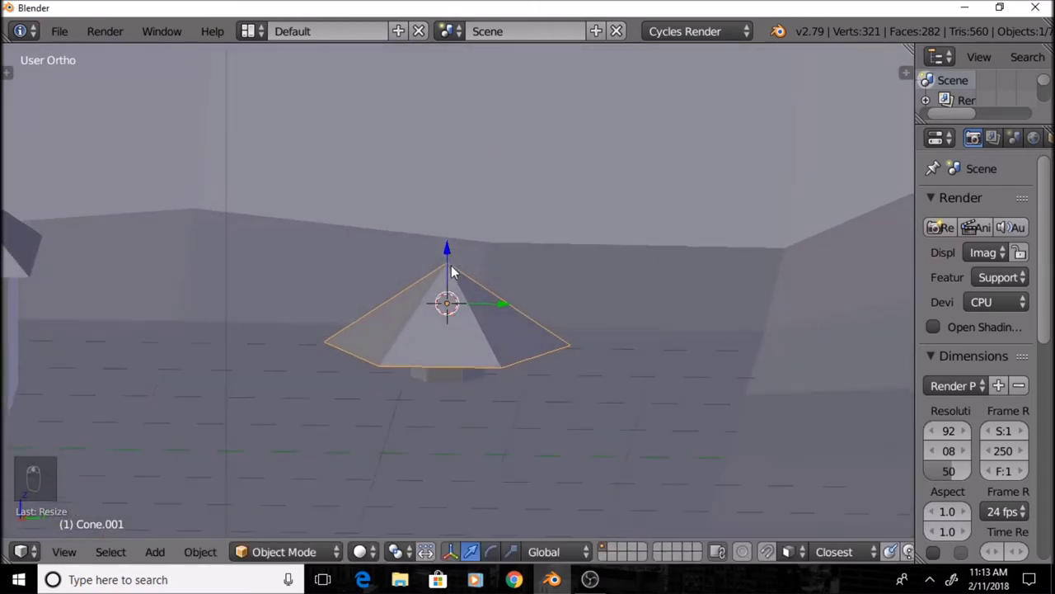
key(s)
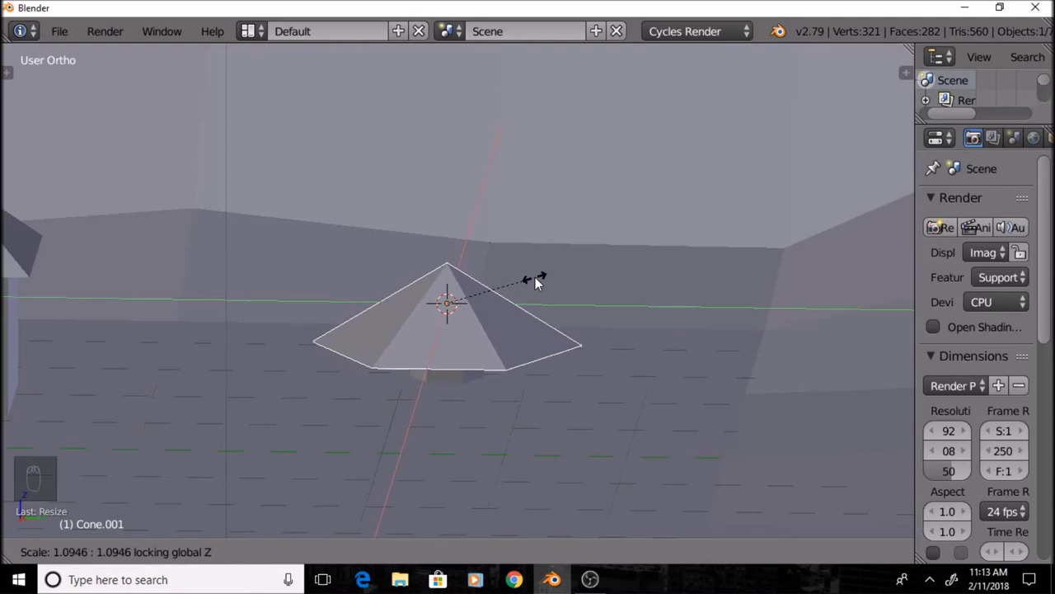
click(537, 300)
drag(545, 290, 456, 272)
click(456, 272)
Check the tier from top view, then duplicate it with Shift+D for a second layer
drag(484, 267, 501, 216)
drag(469, 288, 465, 334)
key(KP_7)
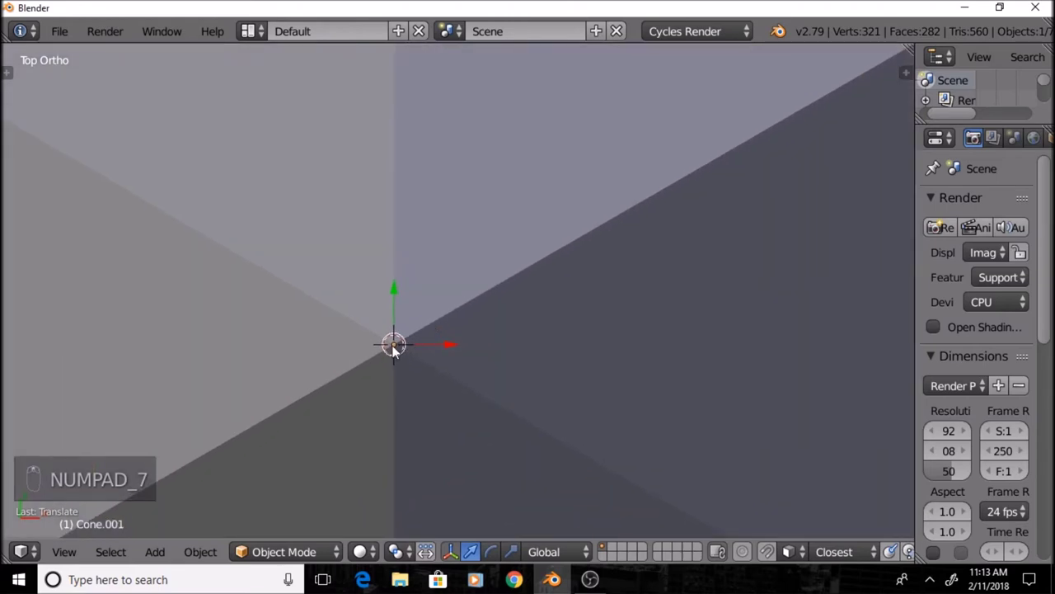
drag(402, 348, 426, 260)
drag(426, 259, 475, 284)
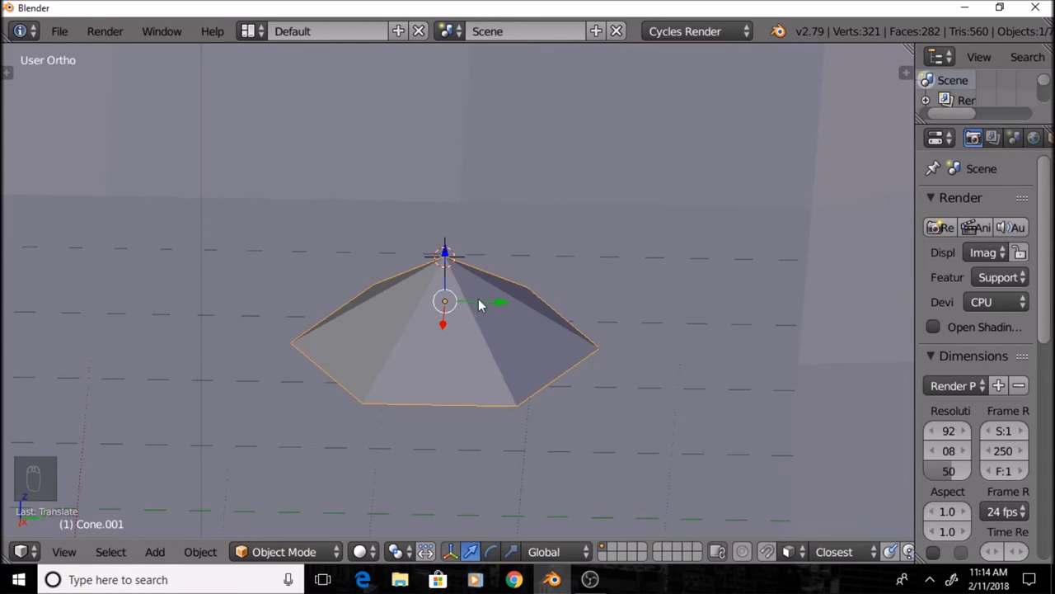
key(shift+d)
drag(485, 301, 447, 197)
Raise and shrink the second tier, then duplicate, lift and shrink a third tier
drag(455, 190, 623, 216)
key(s)
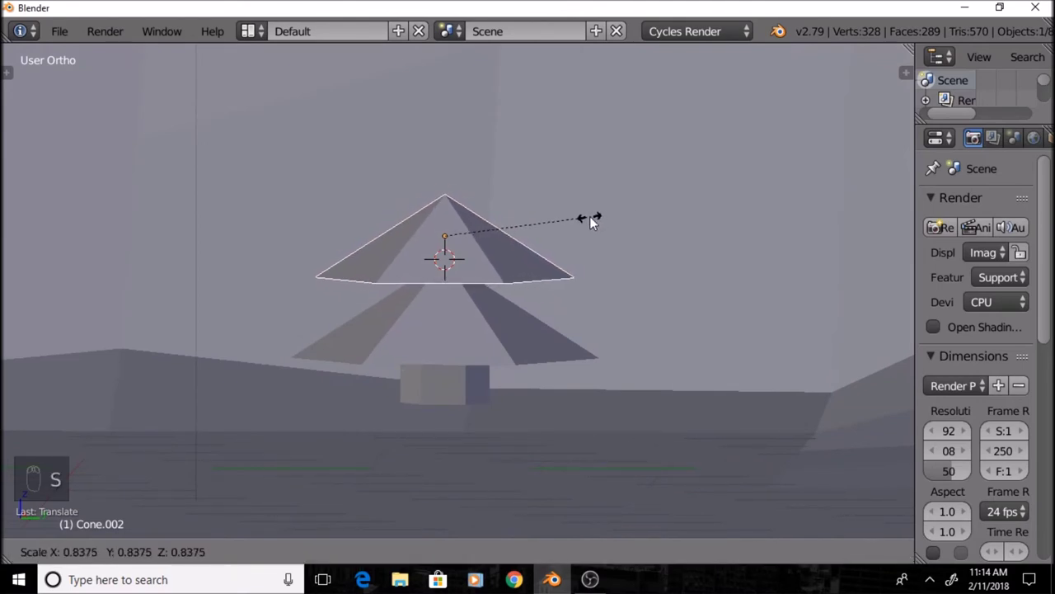
drag(598, 220, 461, 197)
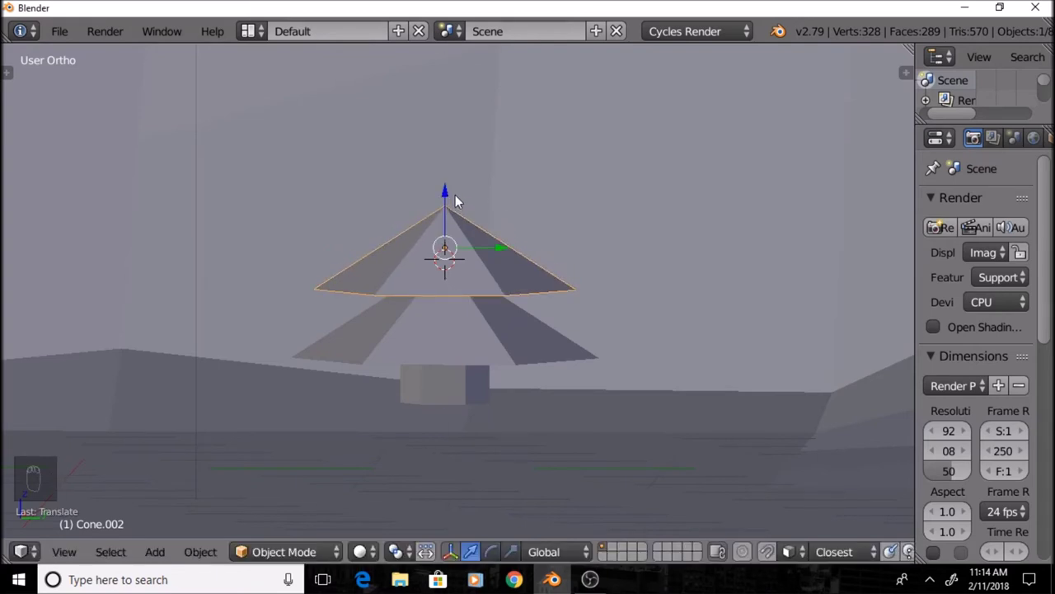
key(shift+d)
drag(461, 198, 446, 145)
key(s)
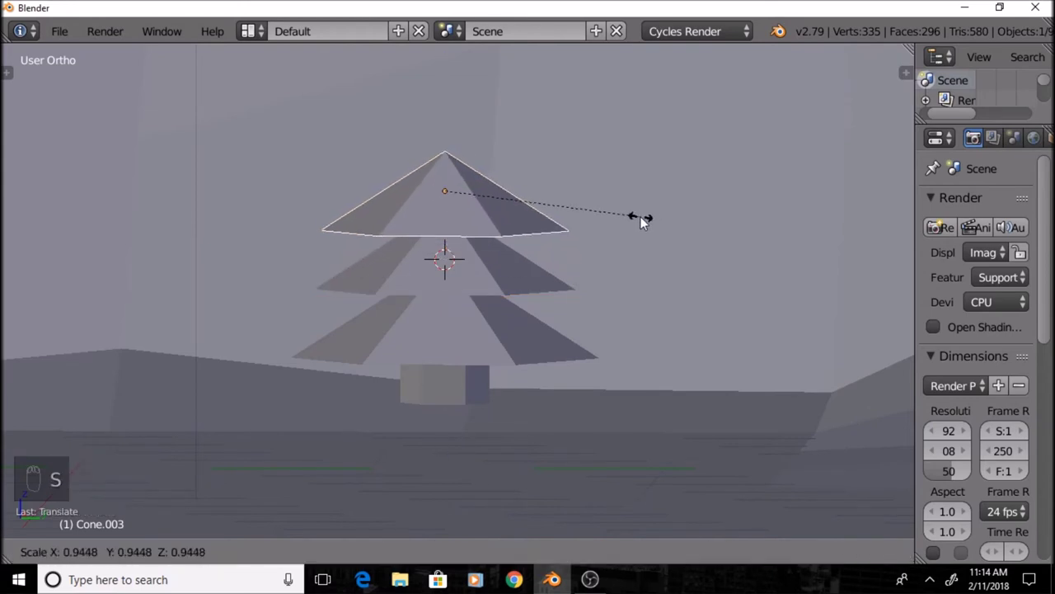
drag(617, 213, 452, 149)
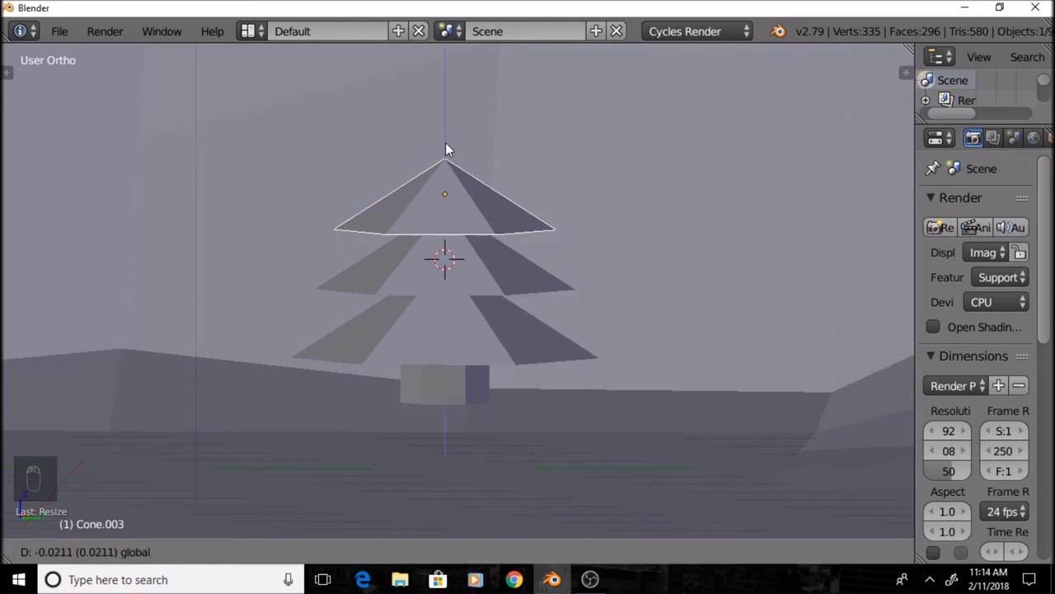
Duplicate a top tier, raise it and taper it into the tree's point
key(shift+d)
drag(471, 172, 455, 160)
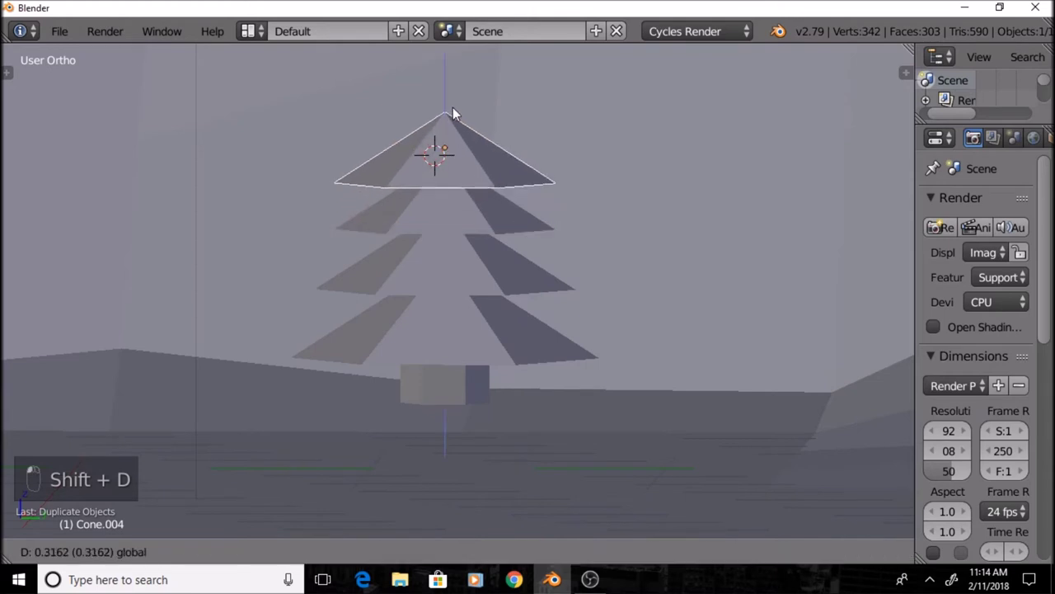
key(s)
drag(562, 147, 549, 196)
middle_click(549, 196)
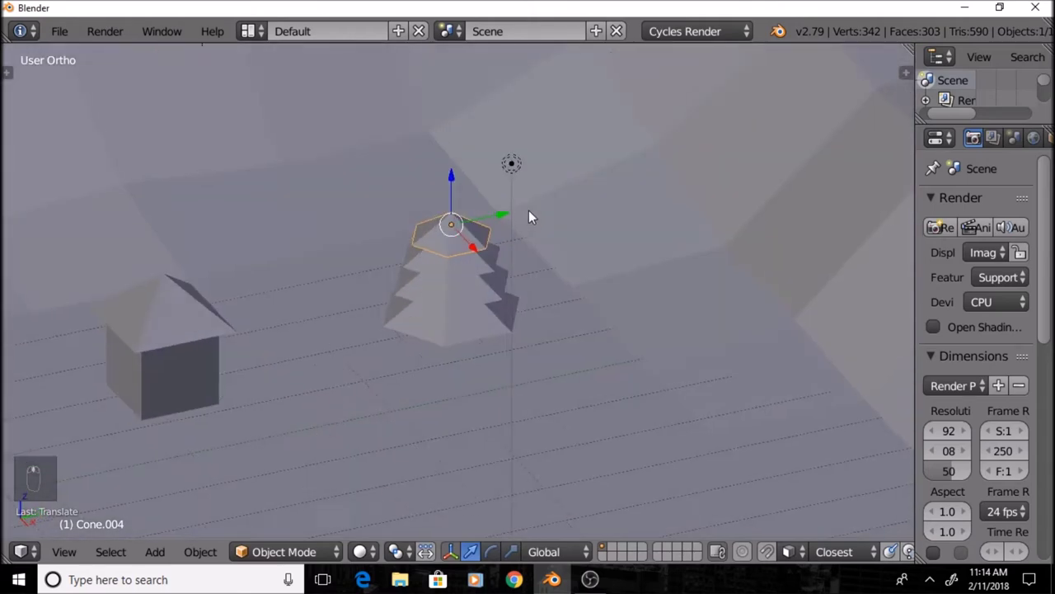
Inspect the tree through the camera and from around, then join its parts with Ctrl+J
key(KP_0)
key(shift+z)
key(shift+z)
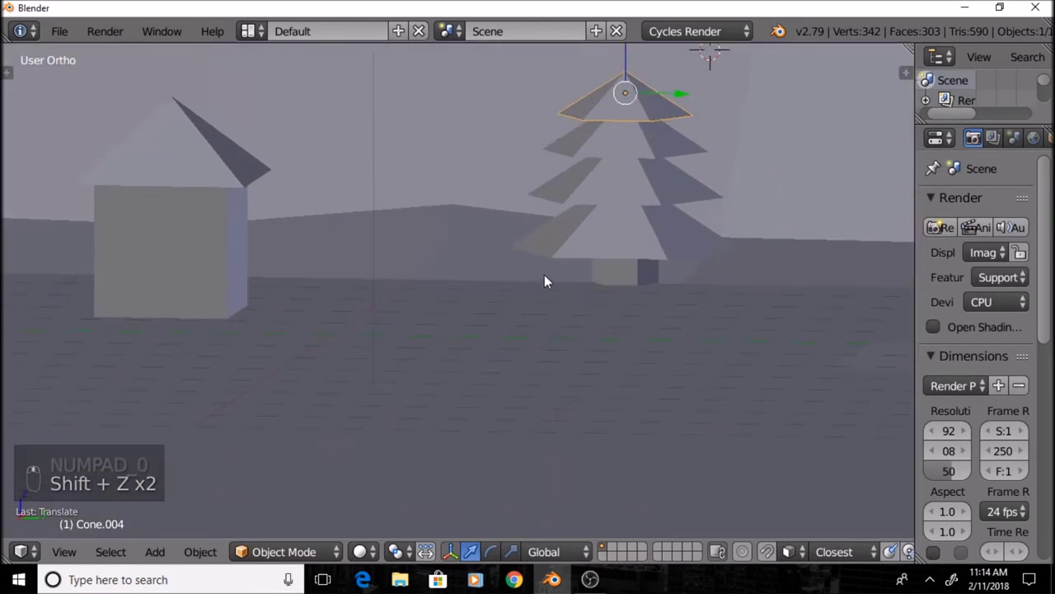
drag(538, 379, 588, 144)
drag(588, 145, 570, 199)
drag(574, 170, 525, 278)
key(ctrl+j)
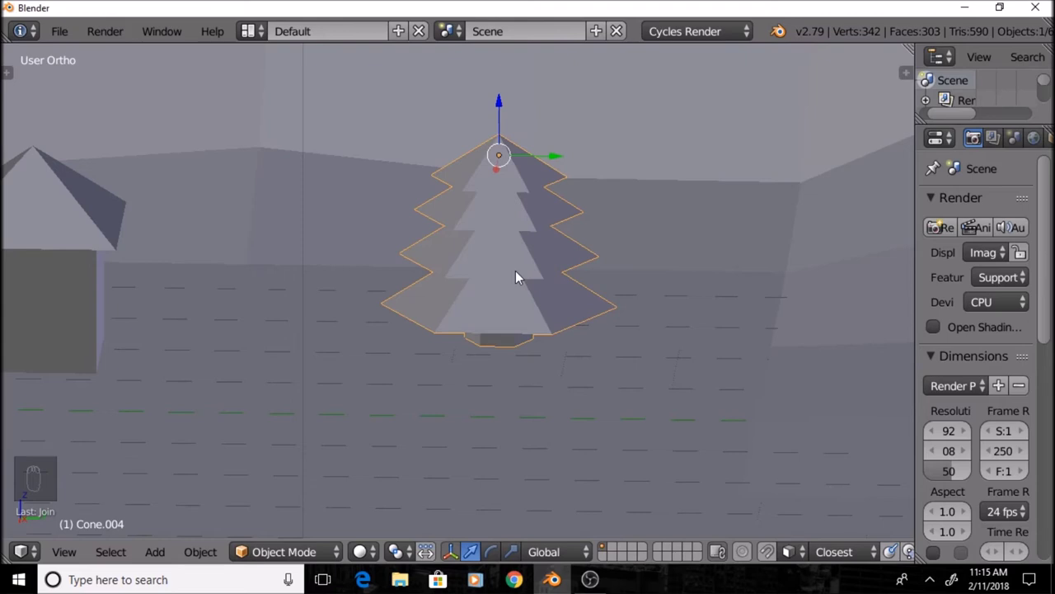
Check the tree beside the house through the camera and orbit back out
key(KP_0)
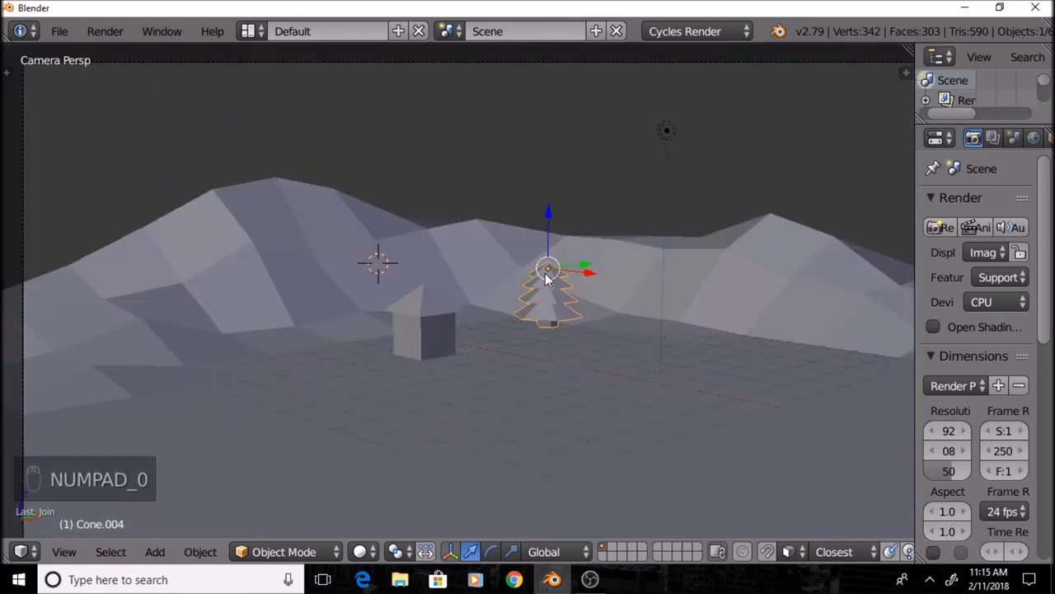
drag(644, 297, 507, 333)
key(KP_0)
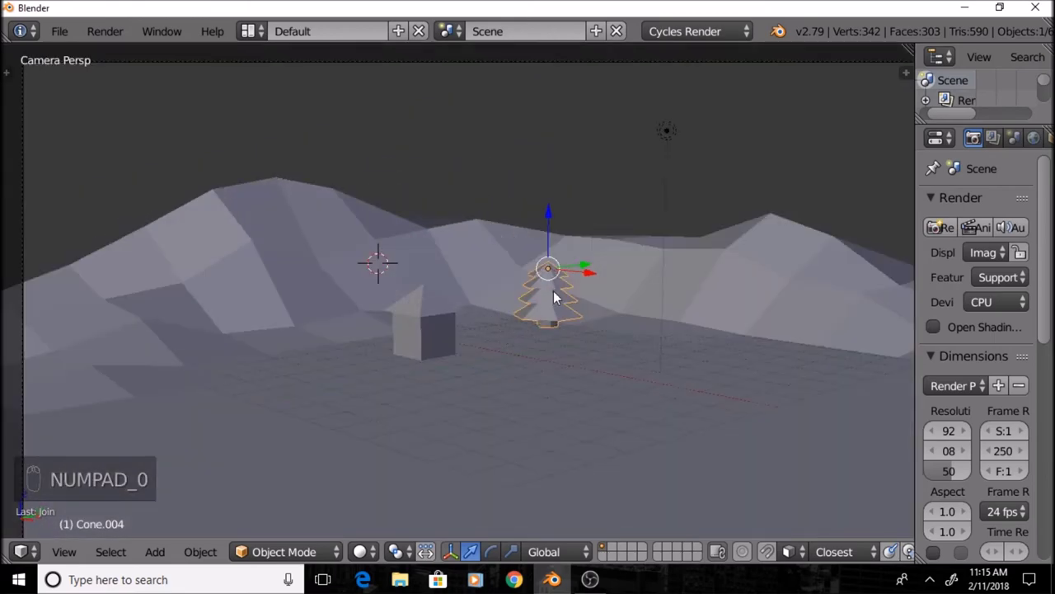
middle_click(649, 289)
middle_click(644, 296)
middle_click(603, 328)
drag(578, 351, 587, 260)
Bring the tree into view and show its location, rotation and scale values
key(shift+Tab)
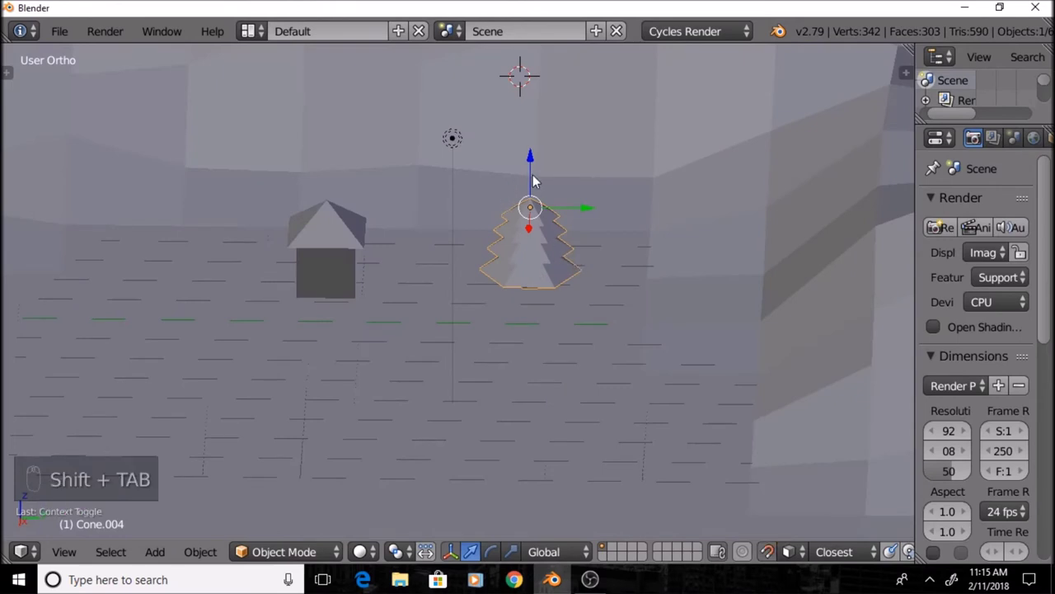
drag(536, 177, 529, 316)
key(shift+Tab)
drag(431, 266, 416, 279)
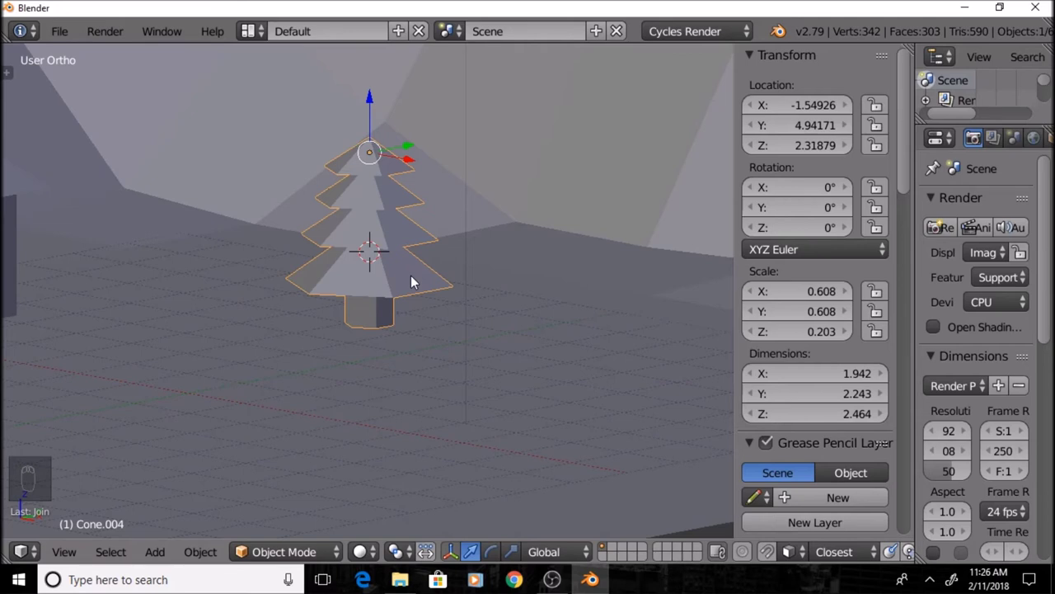
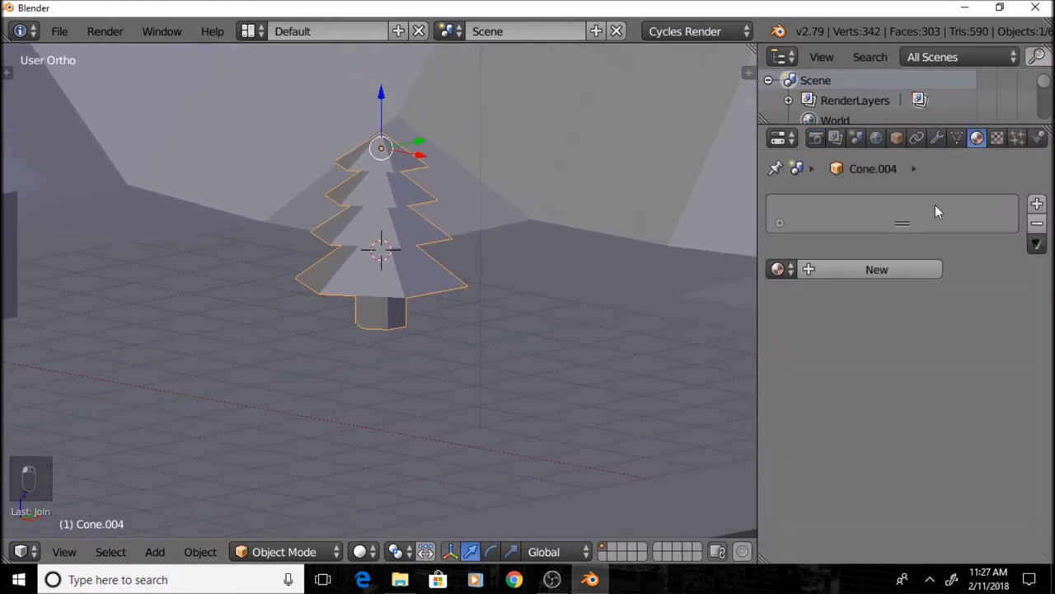
Create a dark green Leaves material on the tree and confirm it in a rendered preview
drag(874, 276, 868, 280)
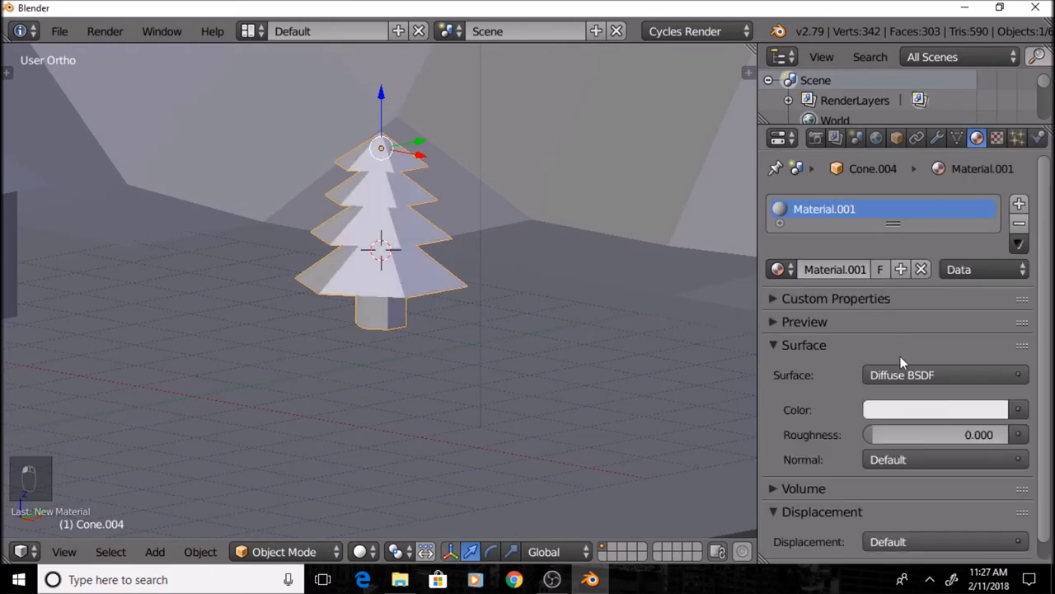
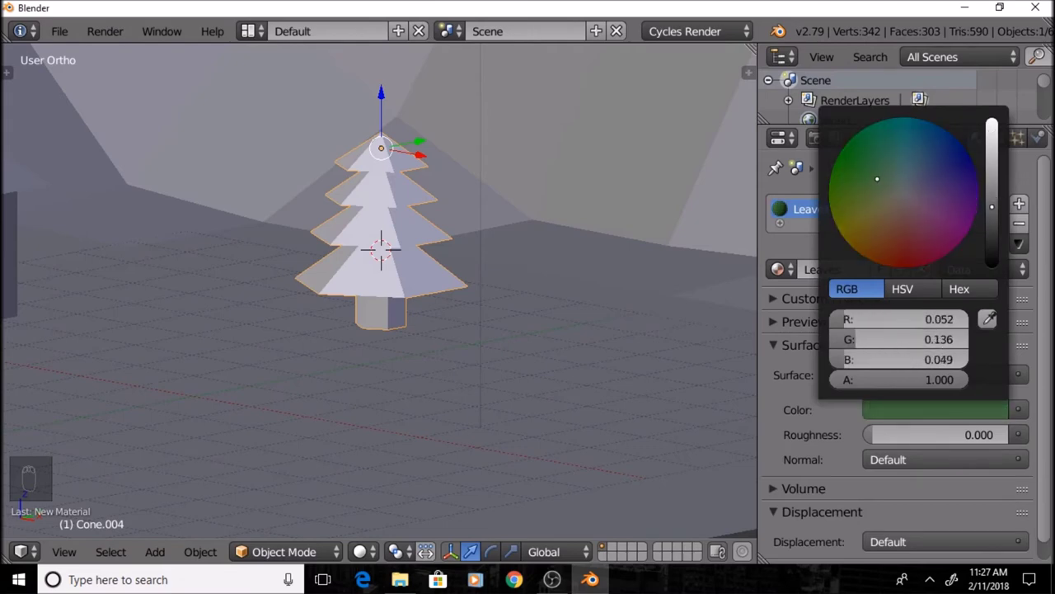
key(shift+z)
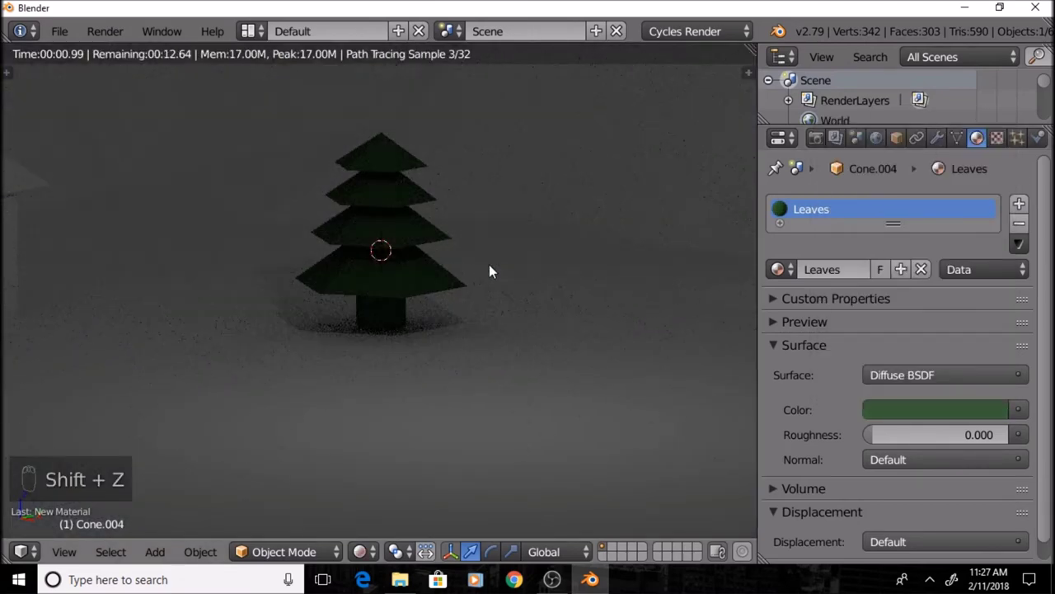
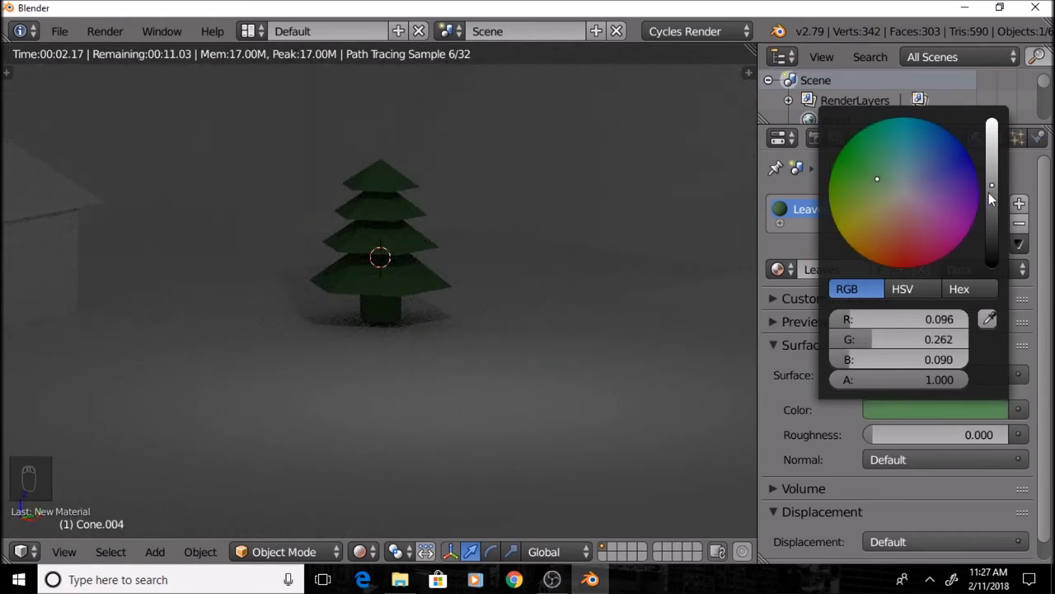
middle_click(548, 294)
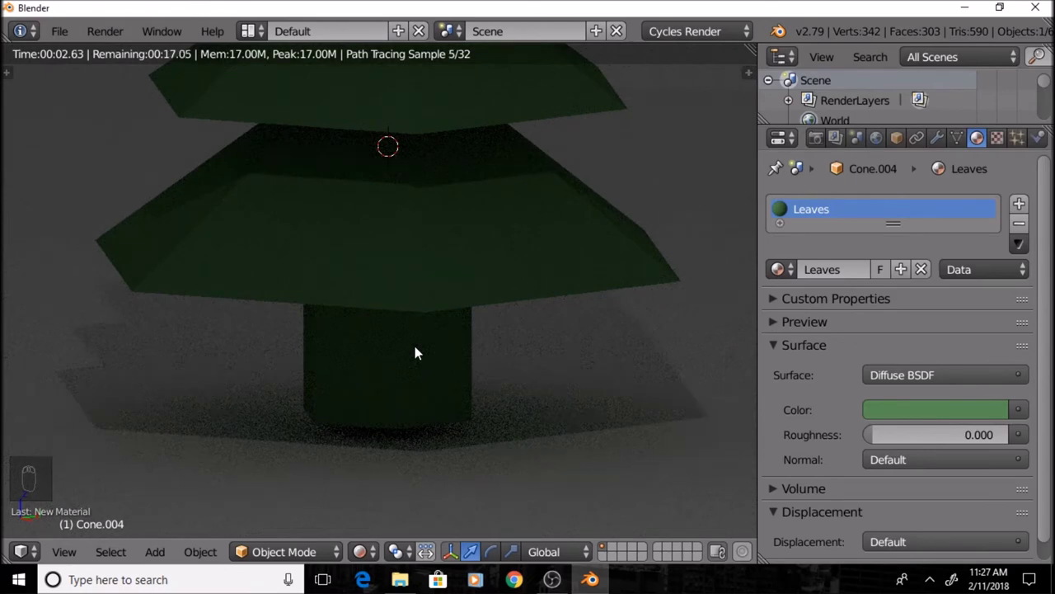
key(shift+z)
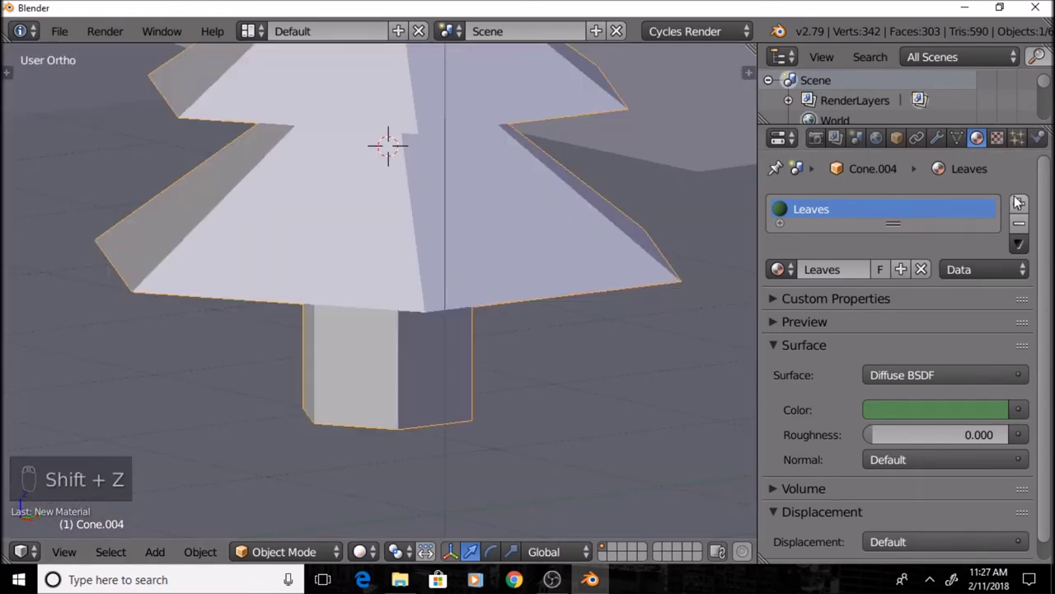
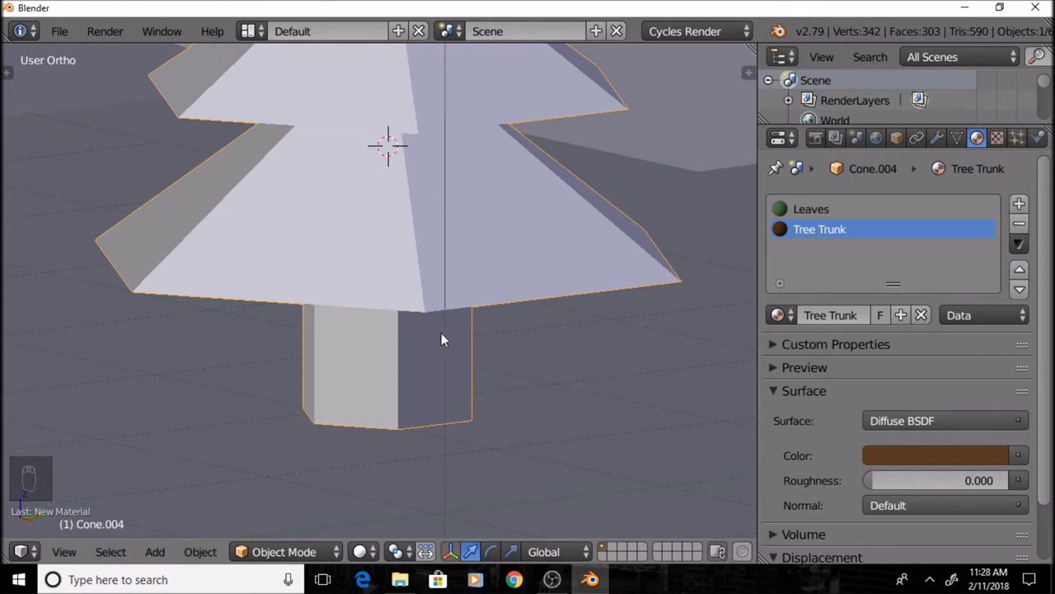
Add a brown Tree Trunk material slot and enter Edit Mode to assign it to the trunk
key(Tab)
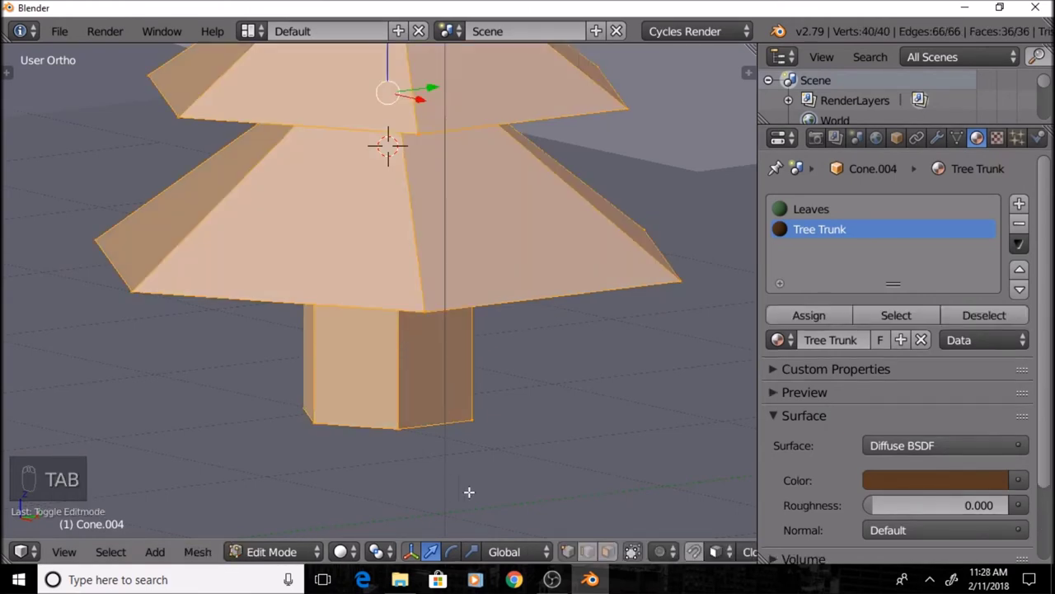
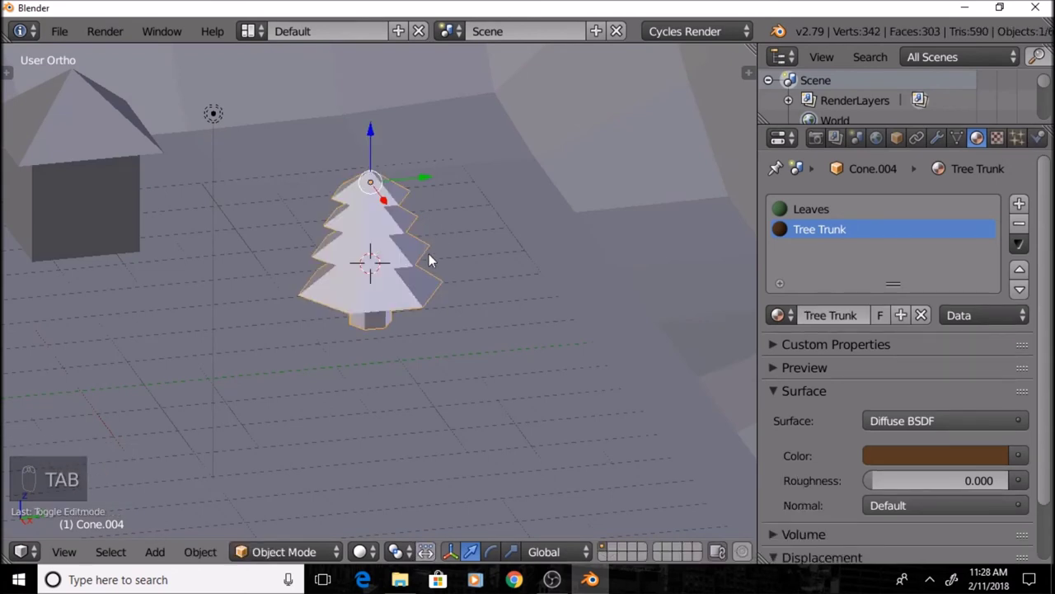
Switch to the camera view and move the pine tree onto the ground below the mountains
drag(440, 242, 261, 262)
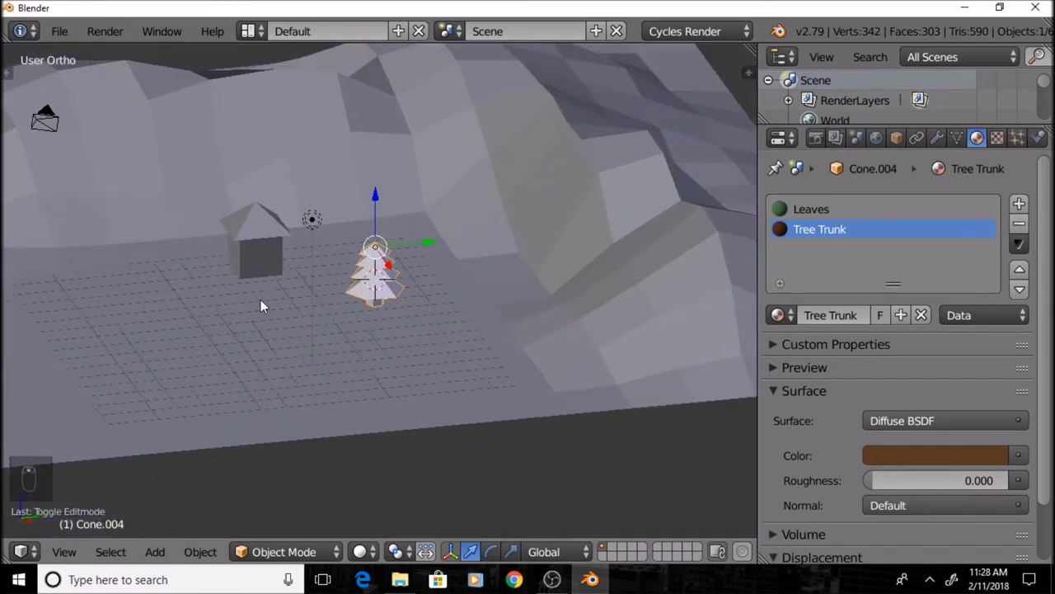
middle_click(440, 280)
middle_click(444, 253)
click(444, 231)
key(KP_0)
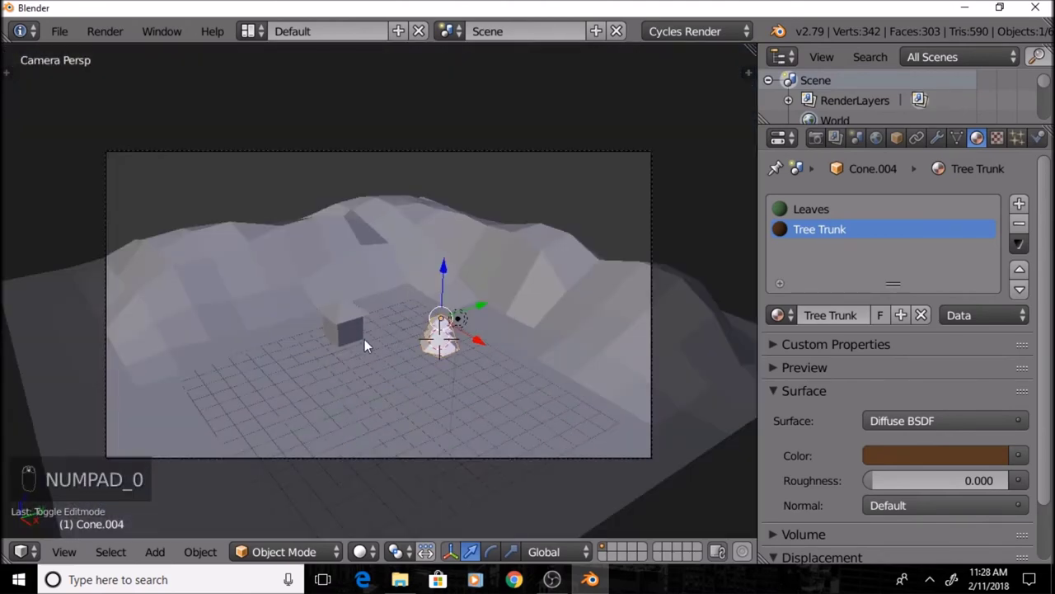
drag(367, 351, 475, 343)
drag(475, 343, 437, 303)
drag(440, 301, 438, 339)
Duplicate the pine tree several times with Shift+D, placing copies along the ground and foreground
key(shift+d)
drag(438, 338, 483, 381)
middle_click(482, 380)
key(shift+d)
drag(483, 381, 542, 383)
key(shift+d)
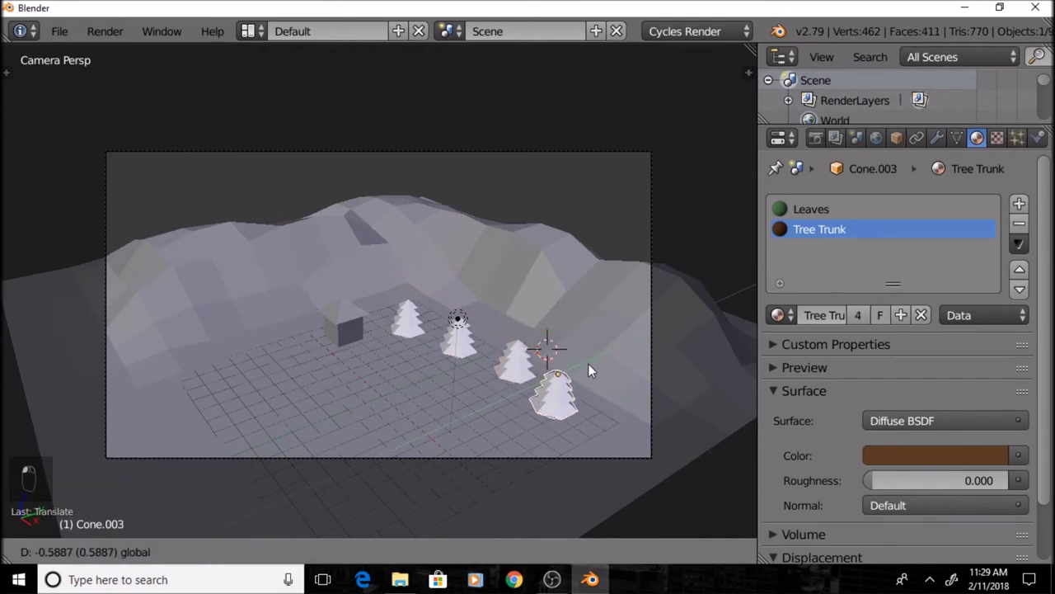
key(shift+d)
drag(574, 421, 640, 446)
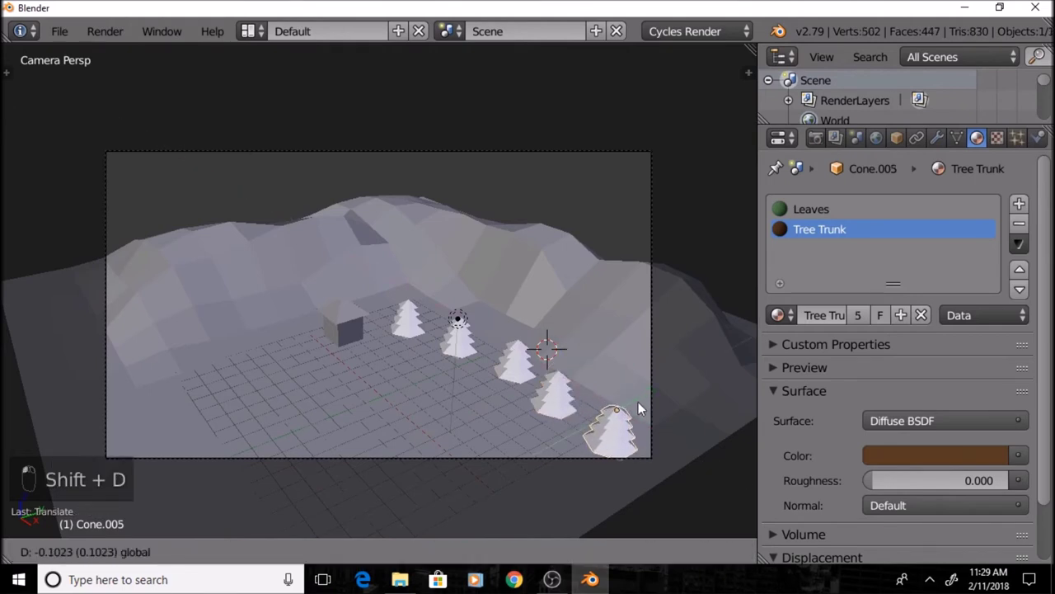
Add four more tree copies and move the newest one beside the house
key(shift+d)
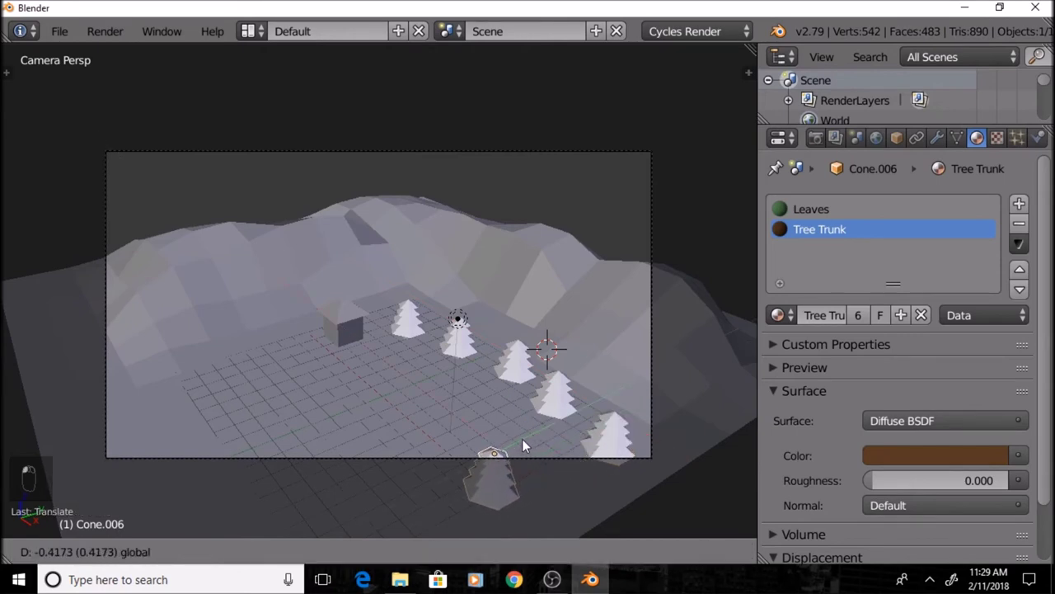
key(shift+d)
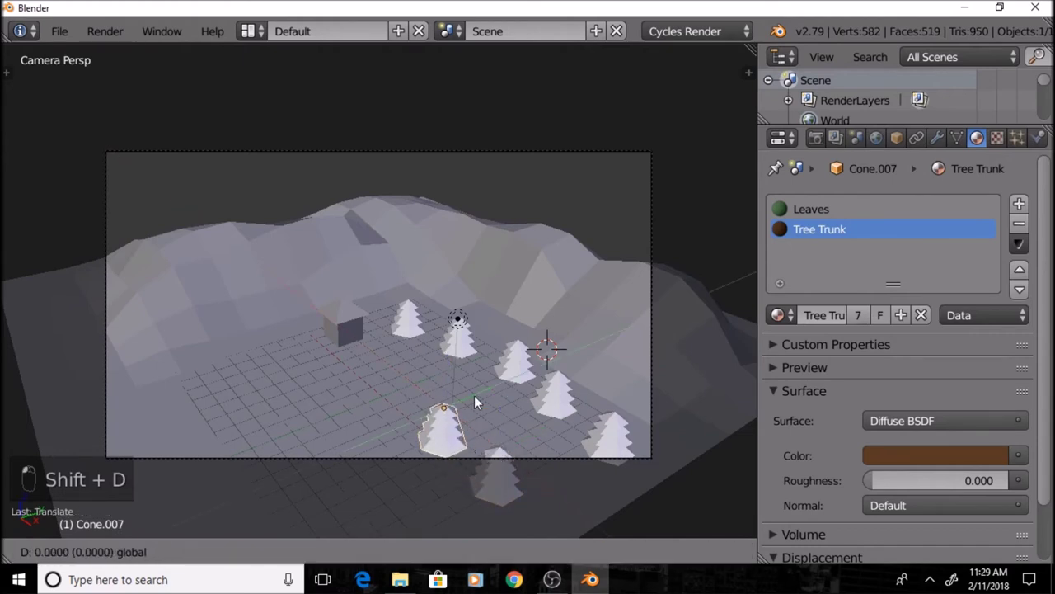
key(shift+d)
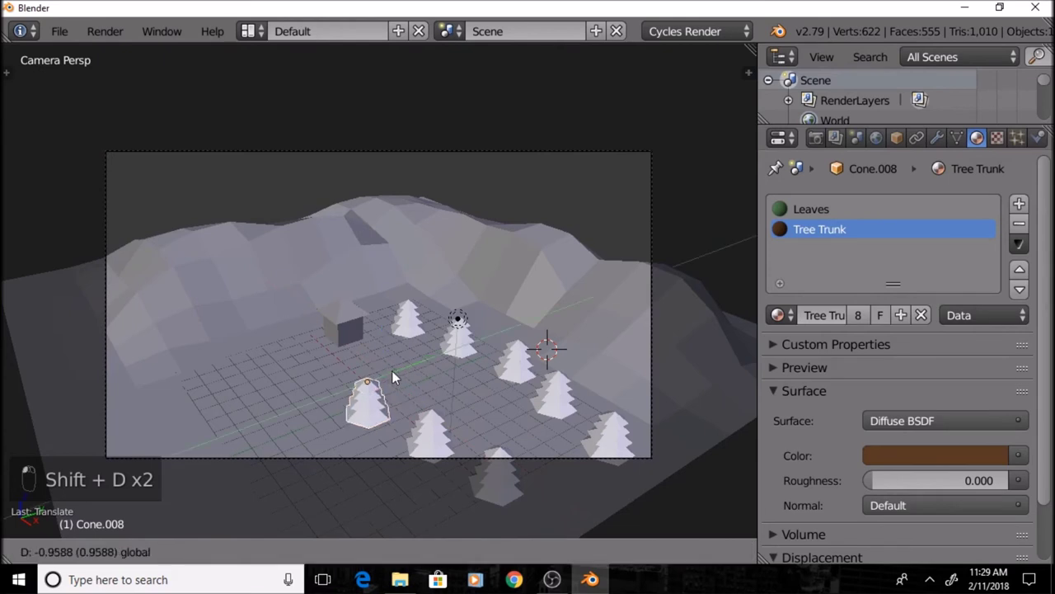
key(shift+d)
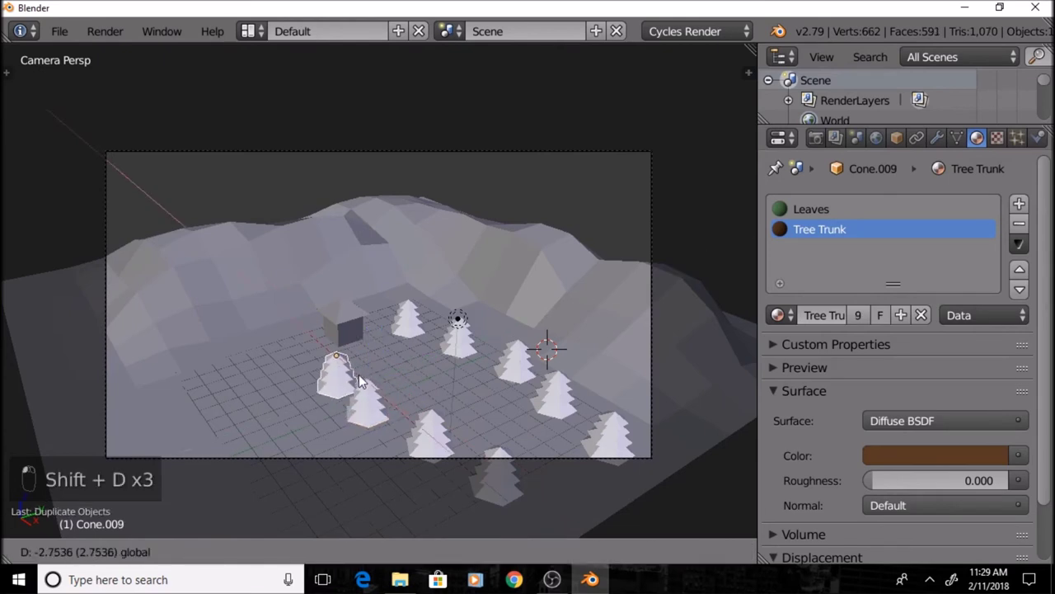
click(347, 371)
middle_click(343, 366)
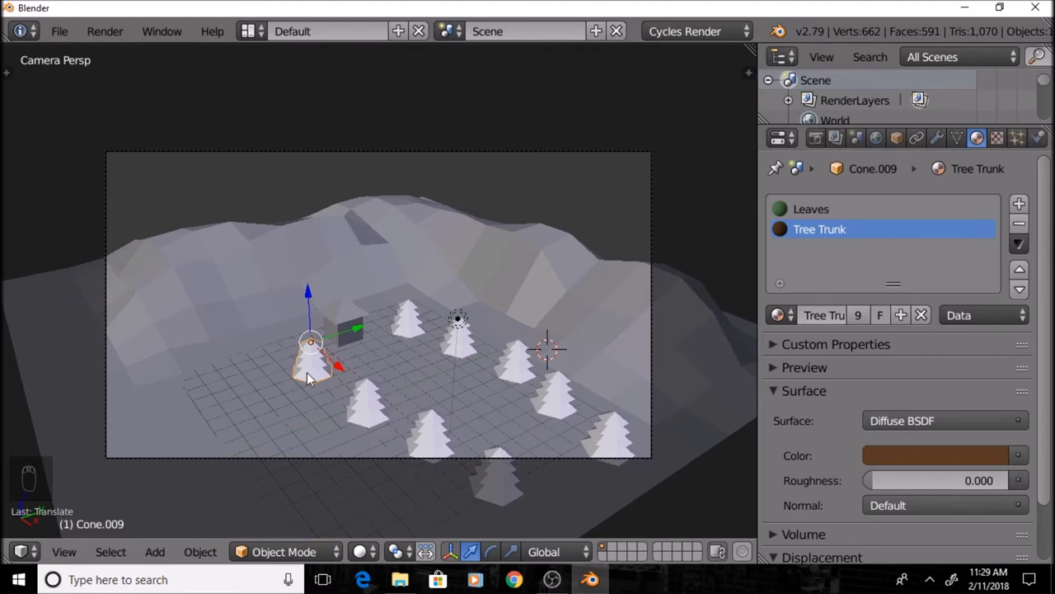
drag(341, 337, 371, 330)
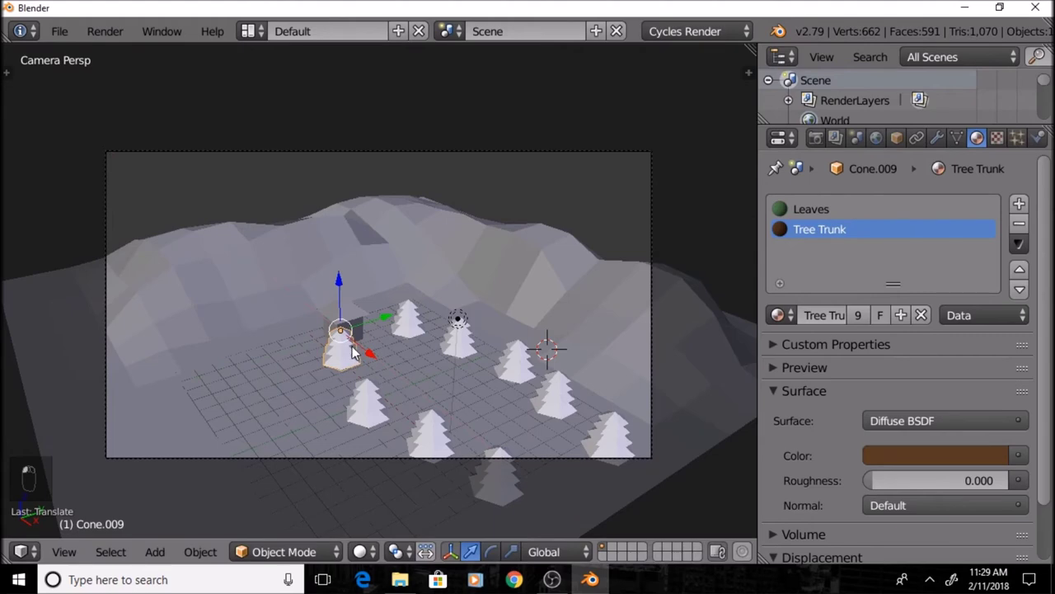
Reposition trees on the ground, checking them in rendered shading between moves
key(shift+z)
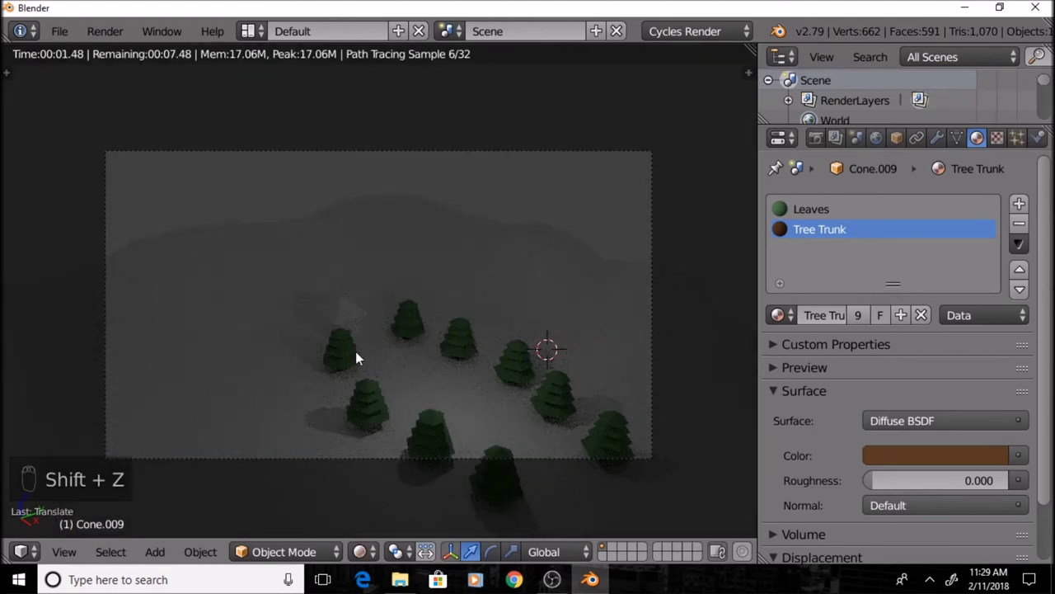
key(shift+z)
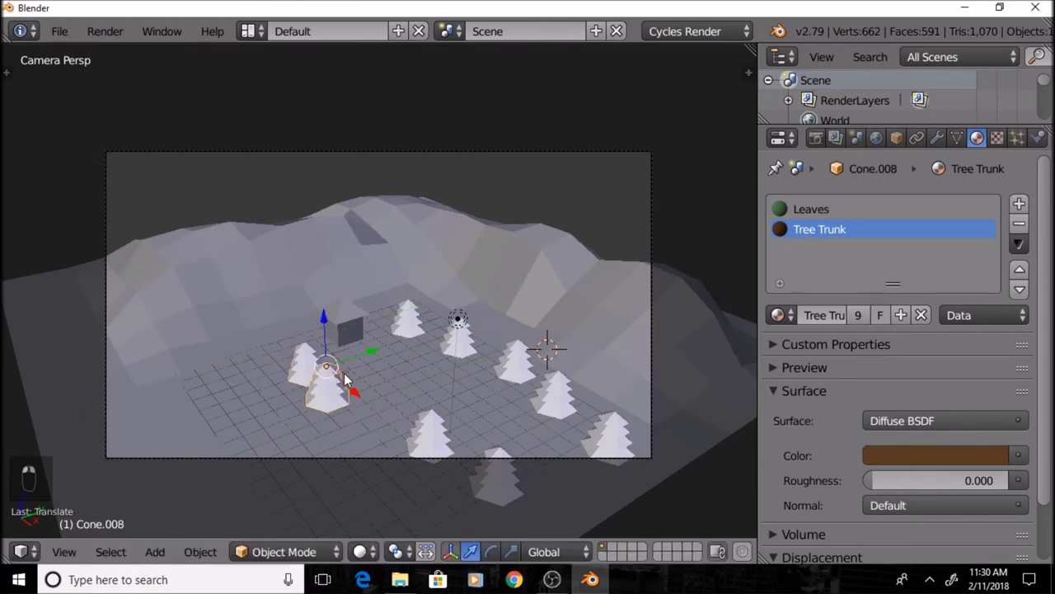
key(ctrl+z)
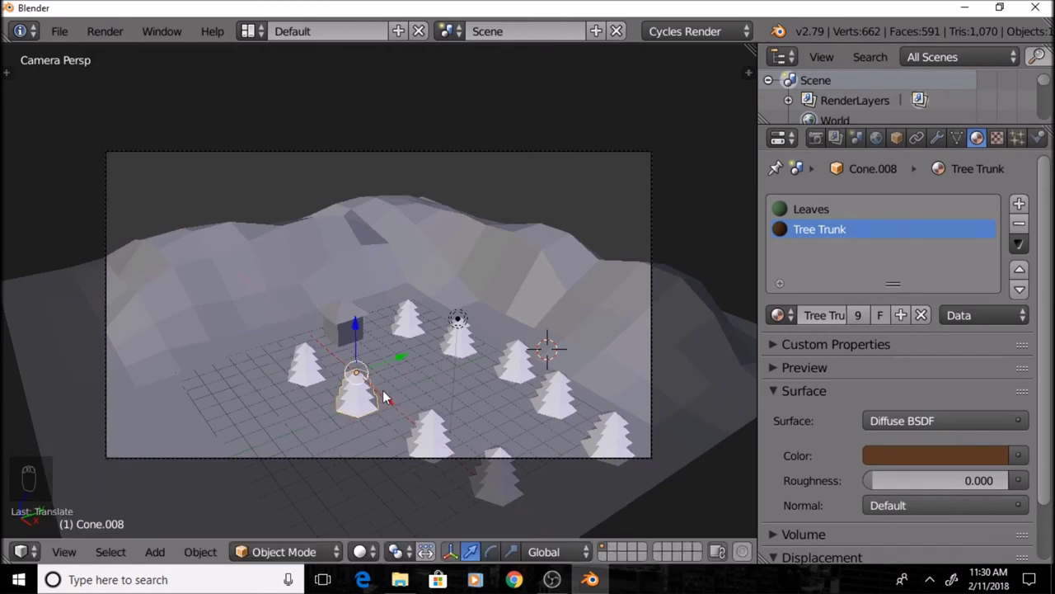
drag(398, 360, 371, 396)
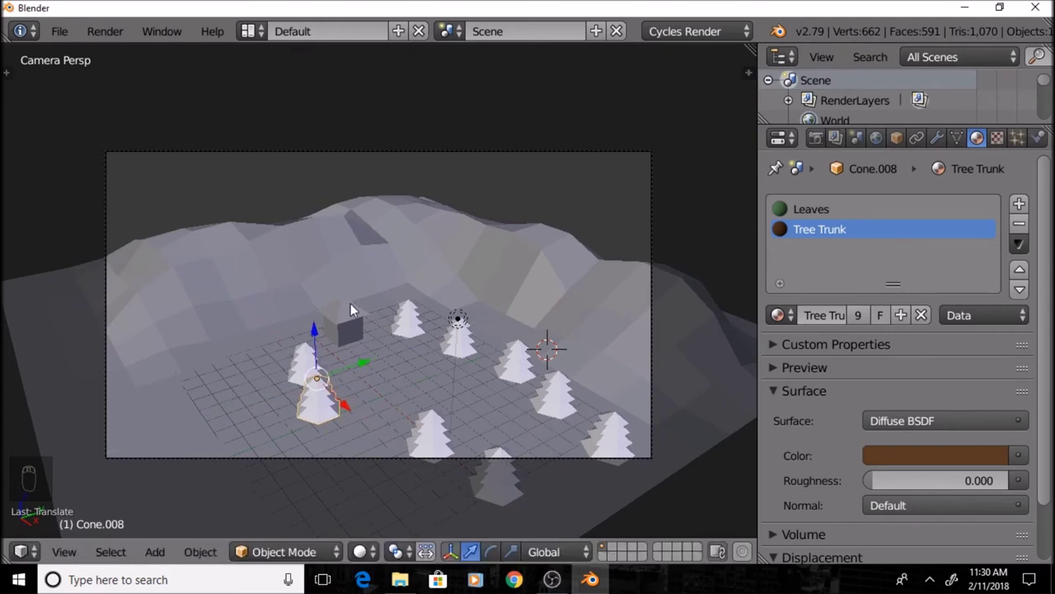
drag(352, 376, 320, 404)
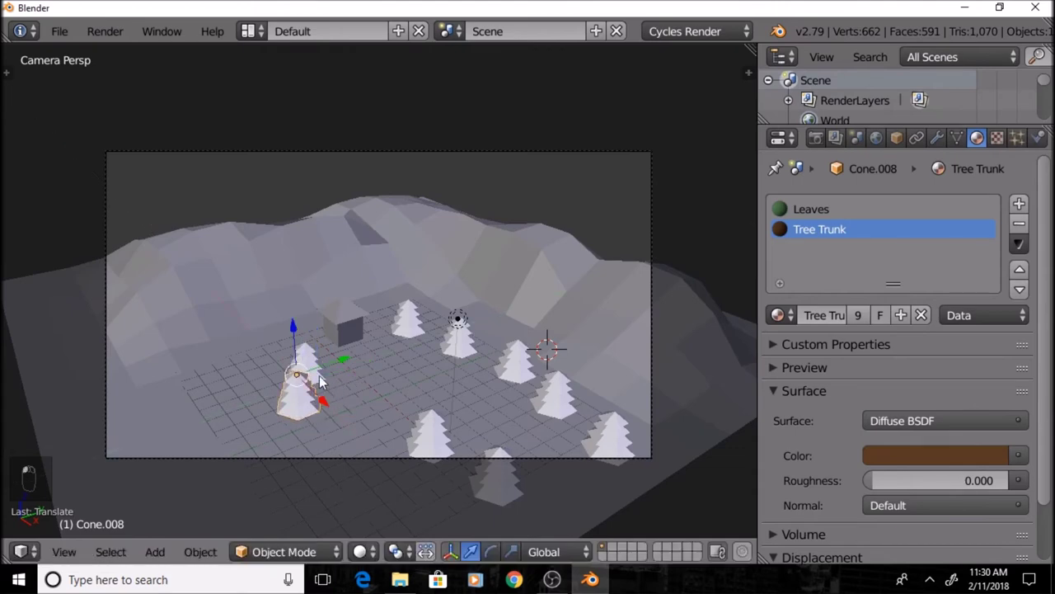
key(shift+z)
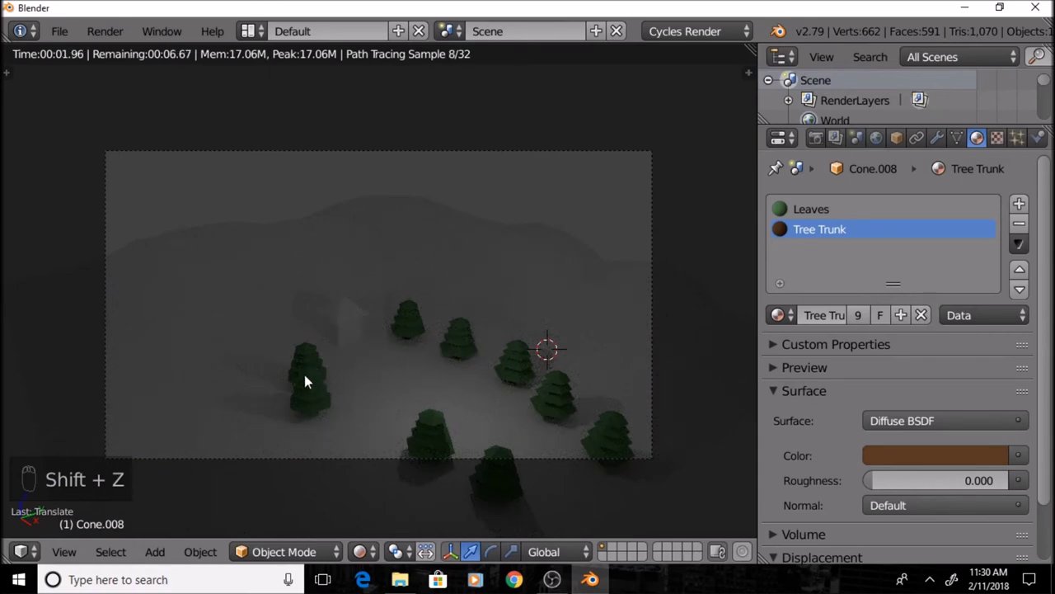
key(shift+z)
middle_click(335, 361)
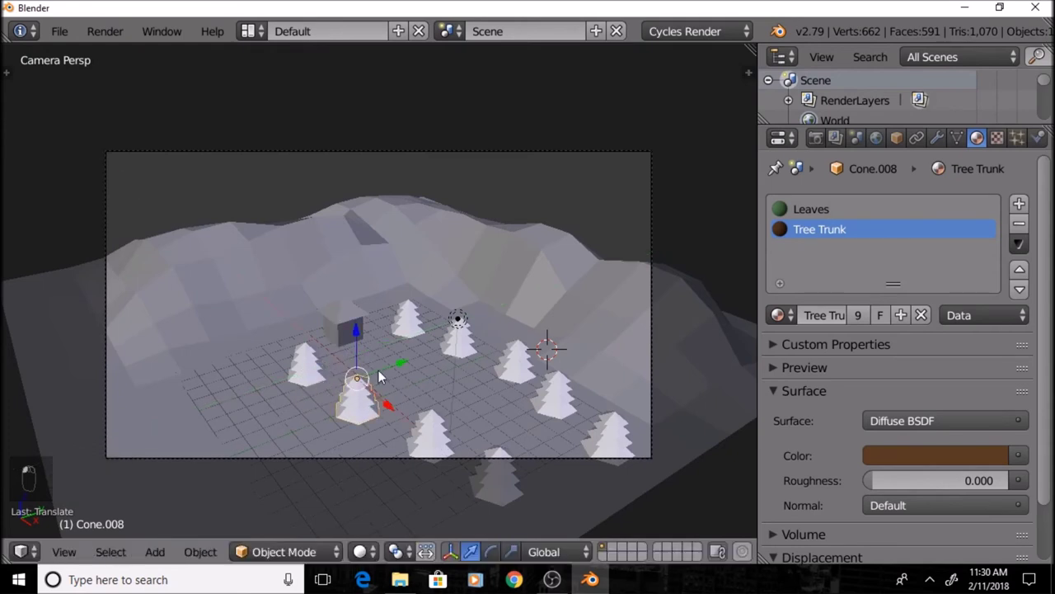
drag(385, 374, 384, 406)
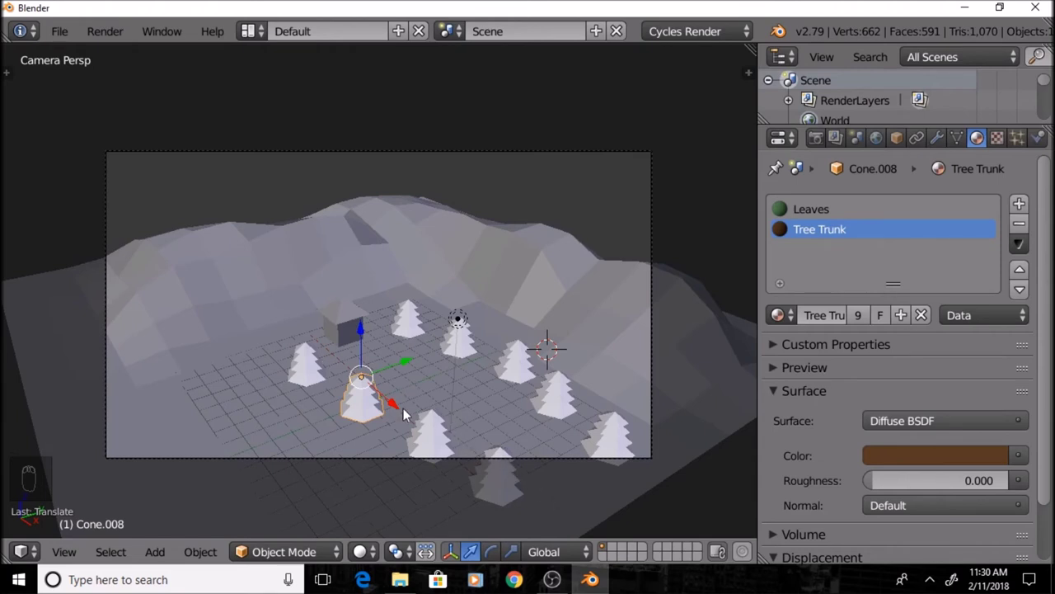
Duplicate more pine trees across the valley to about twenty, previewing the forest rendered
key(shift+d)
drag(407, 413, 349, 374)
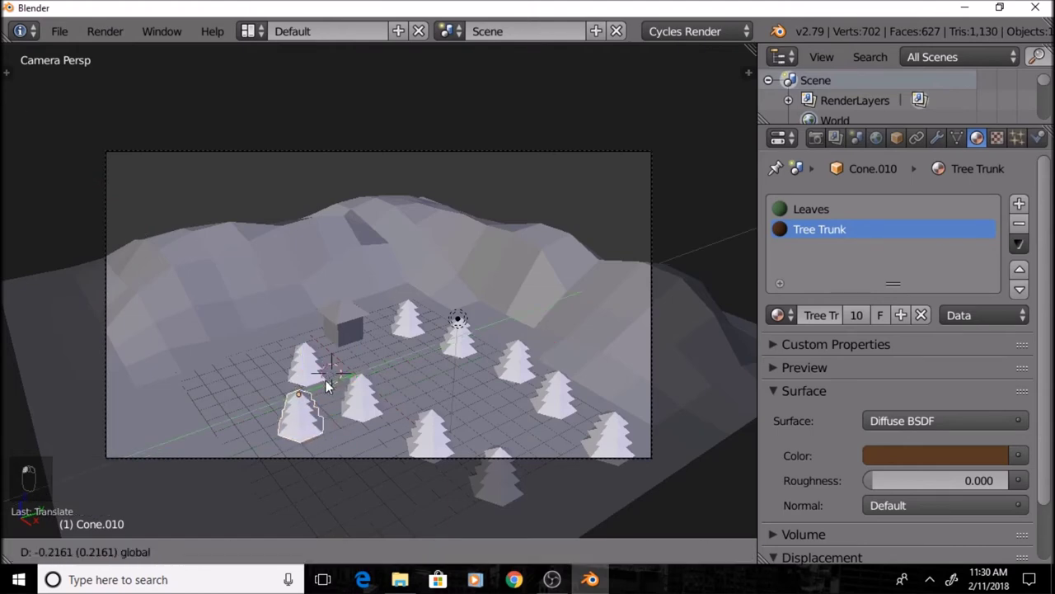
key(shift+z)
key(shift+z)
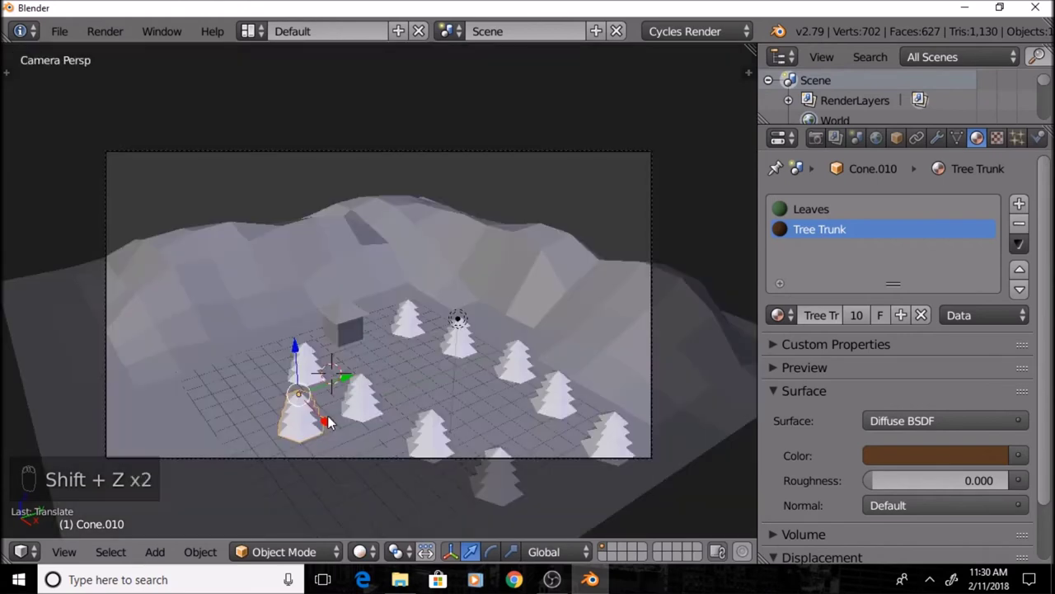
key(shift+d)
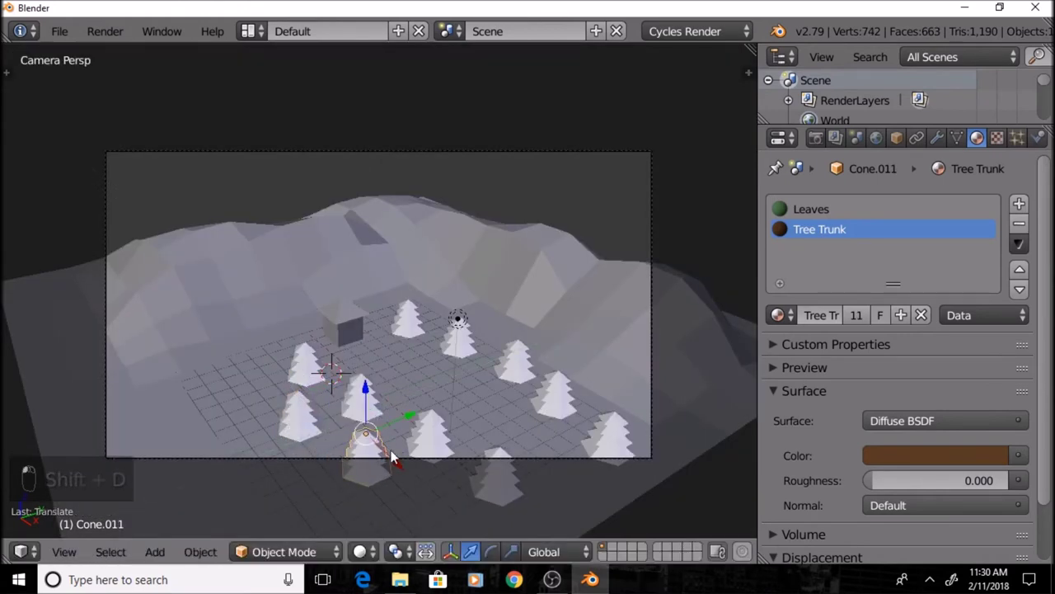
key(shift+z)
key(shift+z)
key(shift+d)
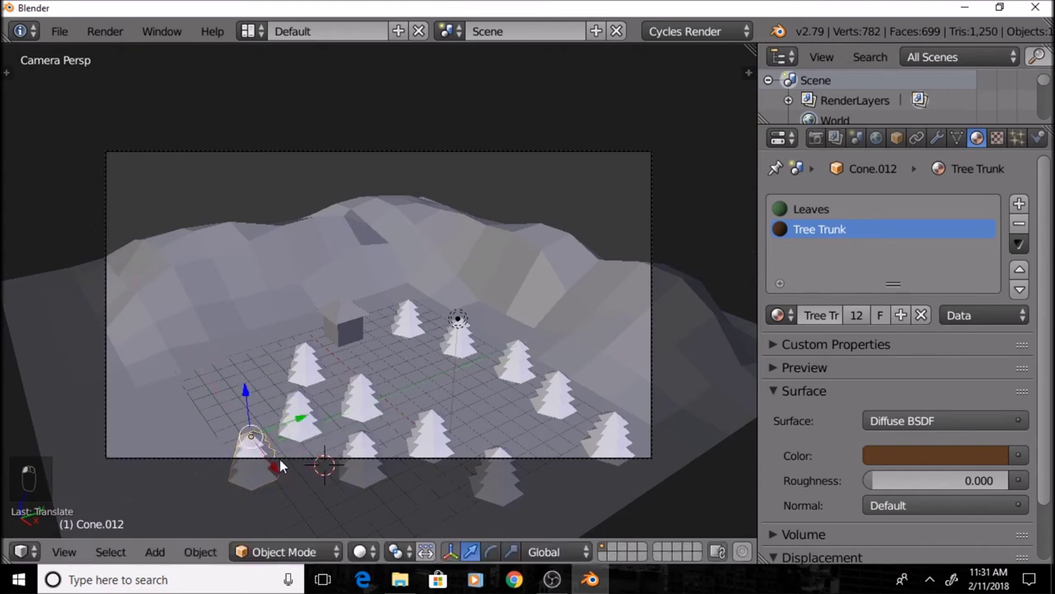
middle_click(290, 440)
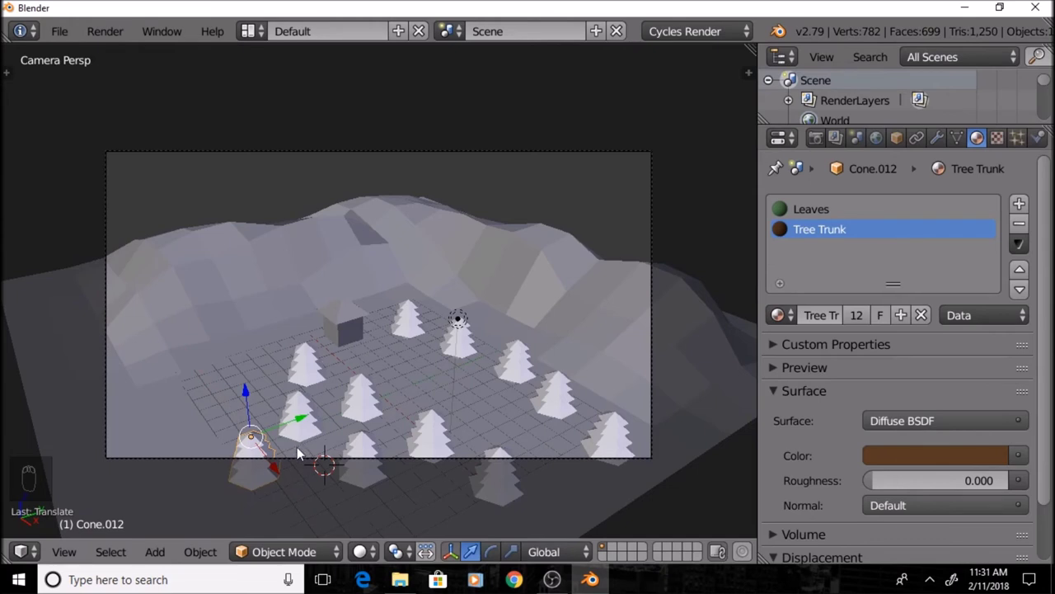
key(shift+d)
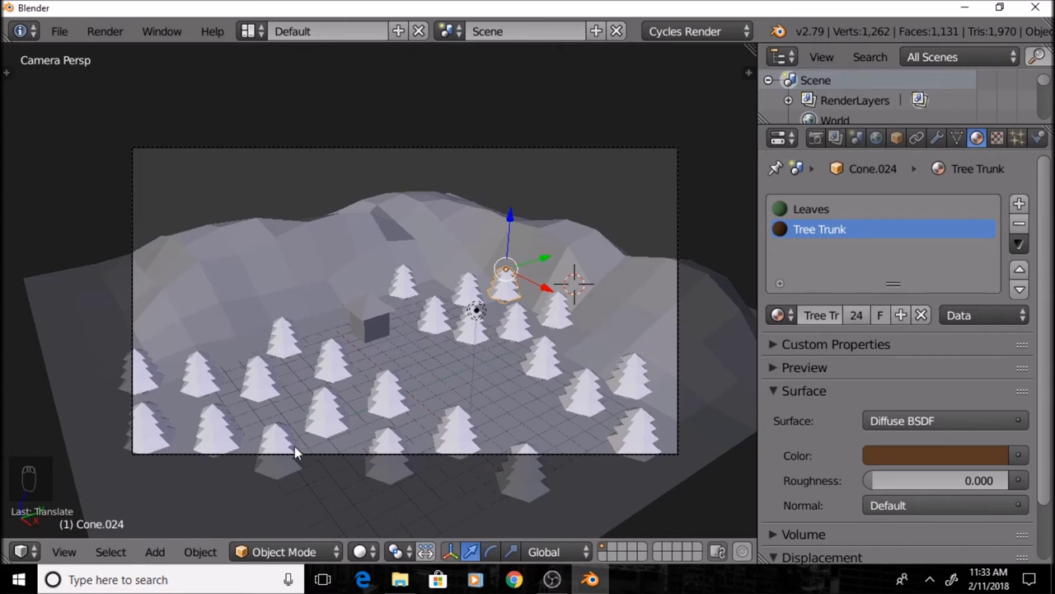
key(shift+z)
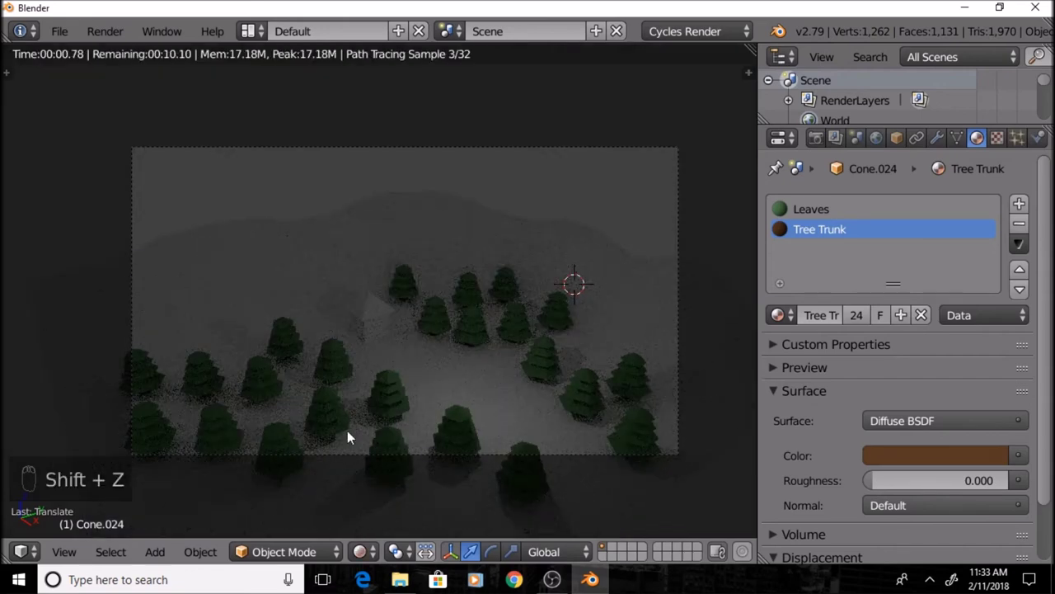
key(shift+z)
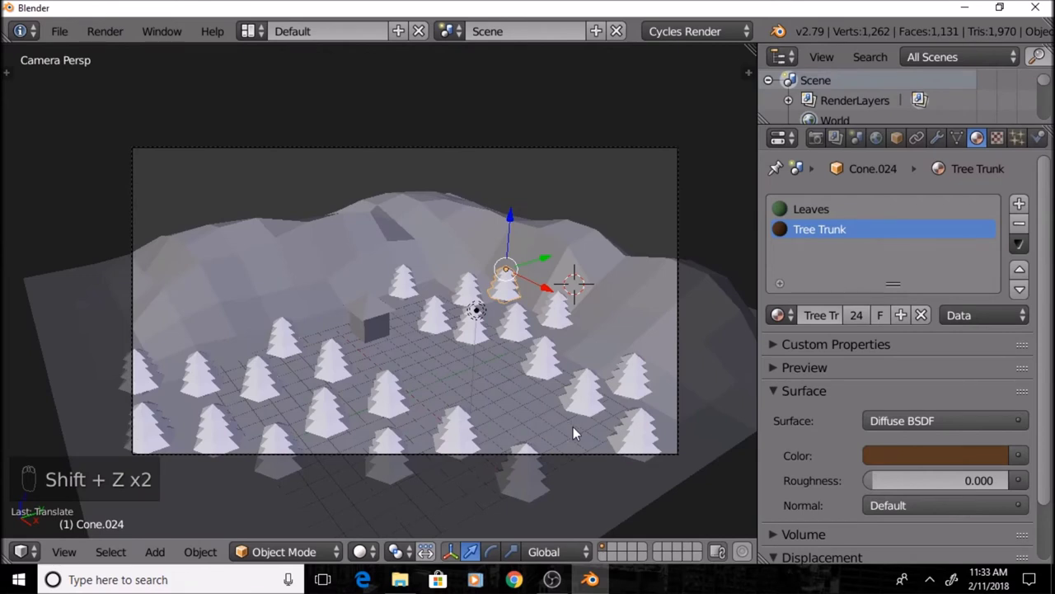
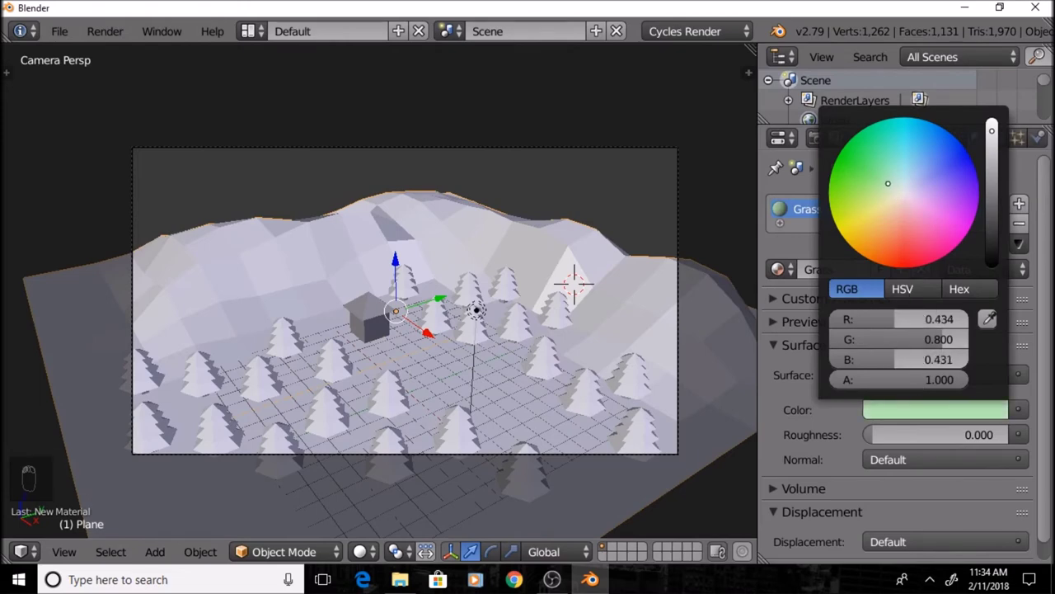
Set the Plane's Grass material diffuse colour to light green (R 0.434, G 0.8, B 0.431), checked in rendered preview
key(shift+z)
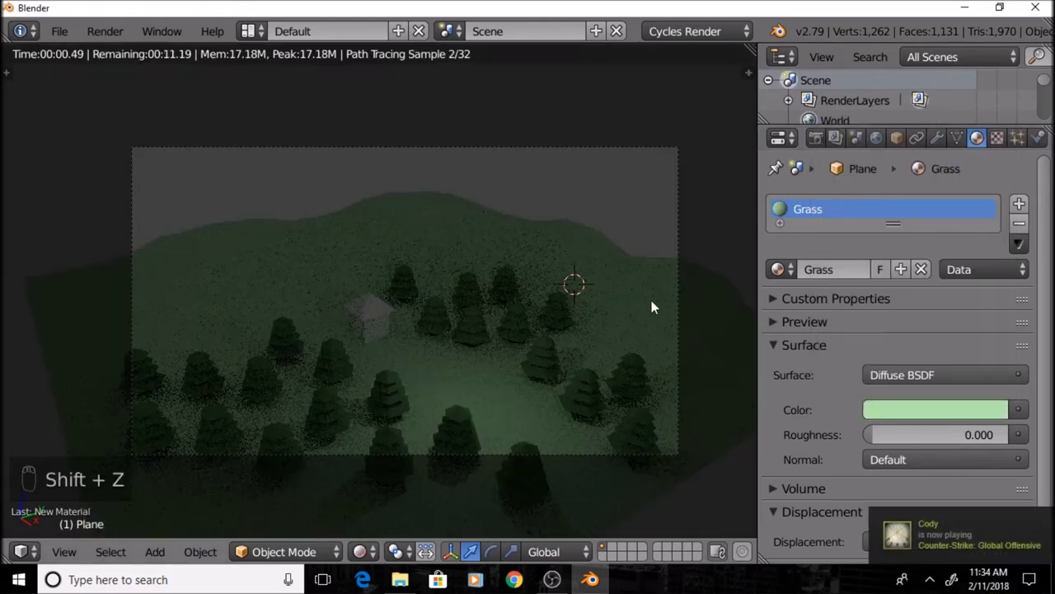
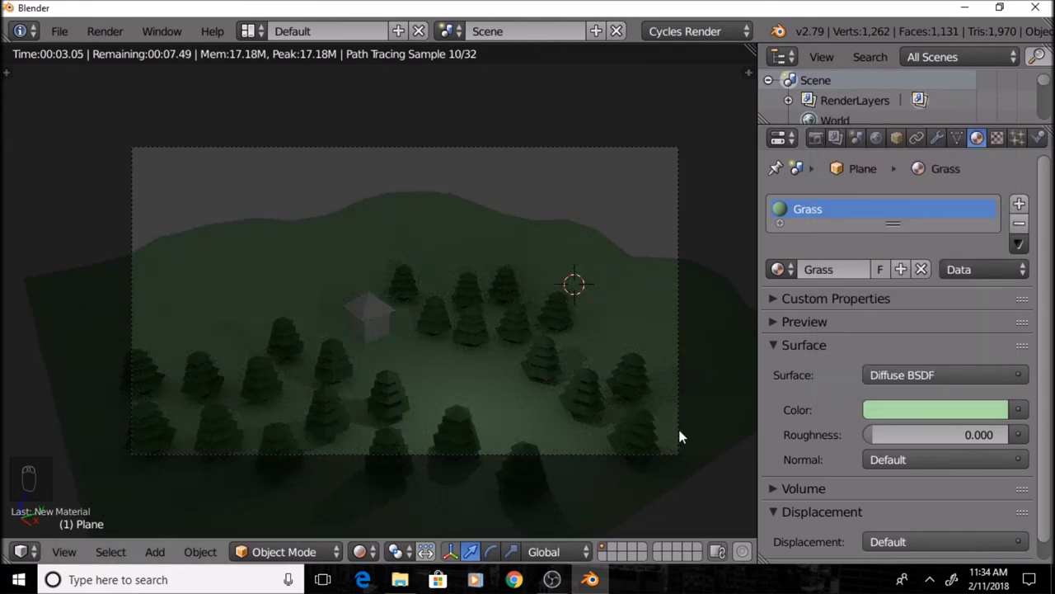
key(shift+z)
key(shift+z)
key(shift+z)
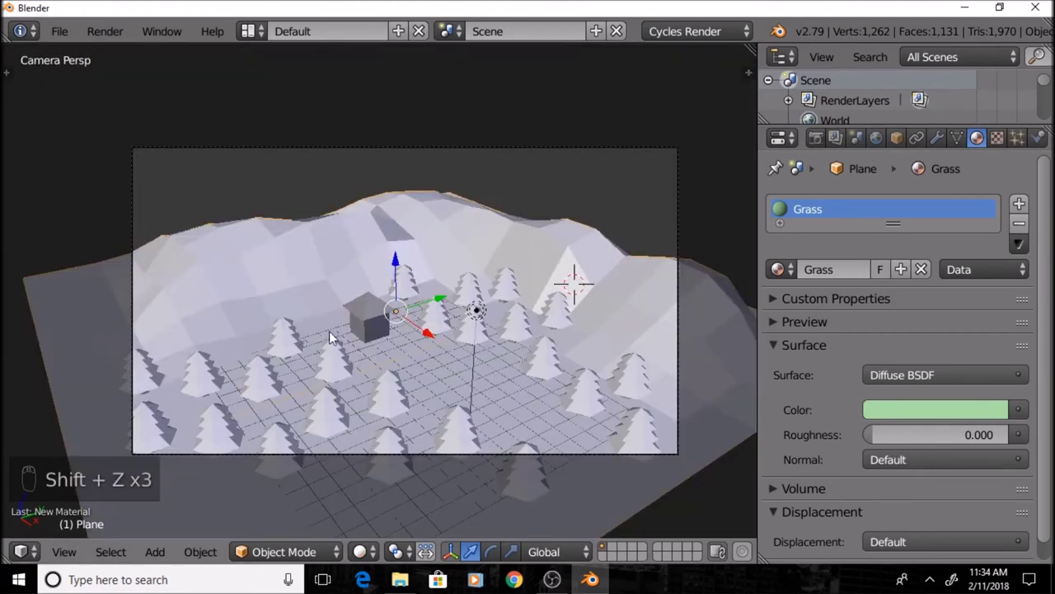
In Edit Mode on the house cube, deselect all and add loop cuts across its walls
middle_click(336, 334)
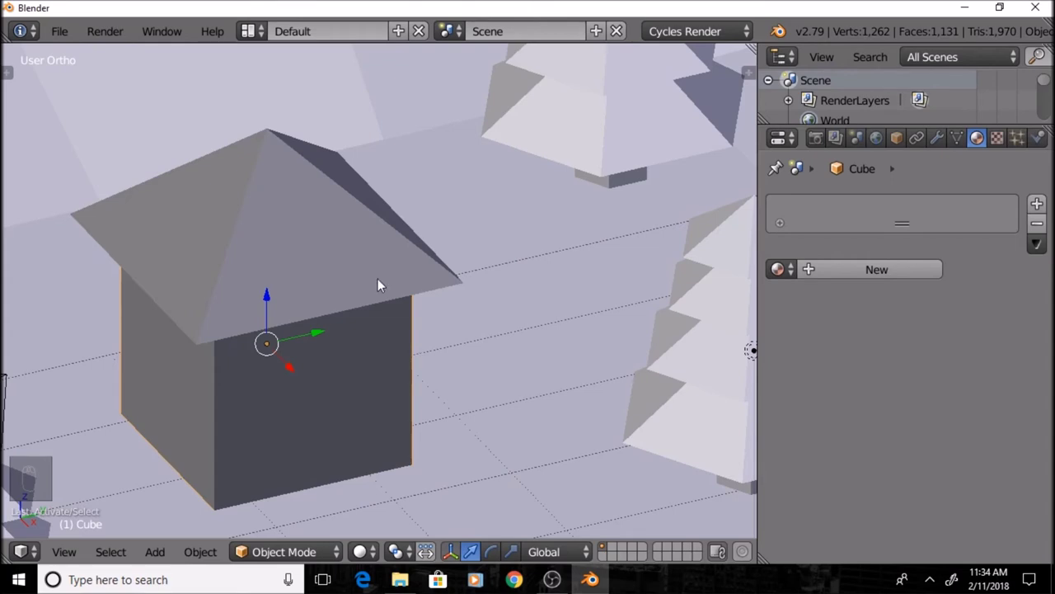
key(Tab)
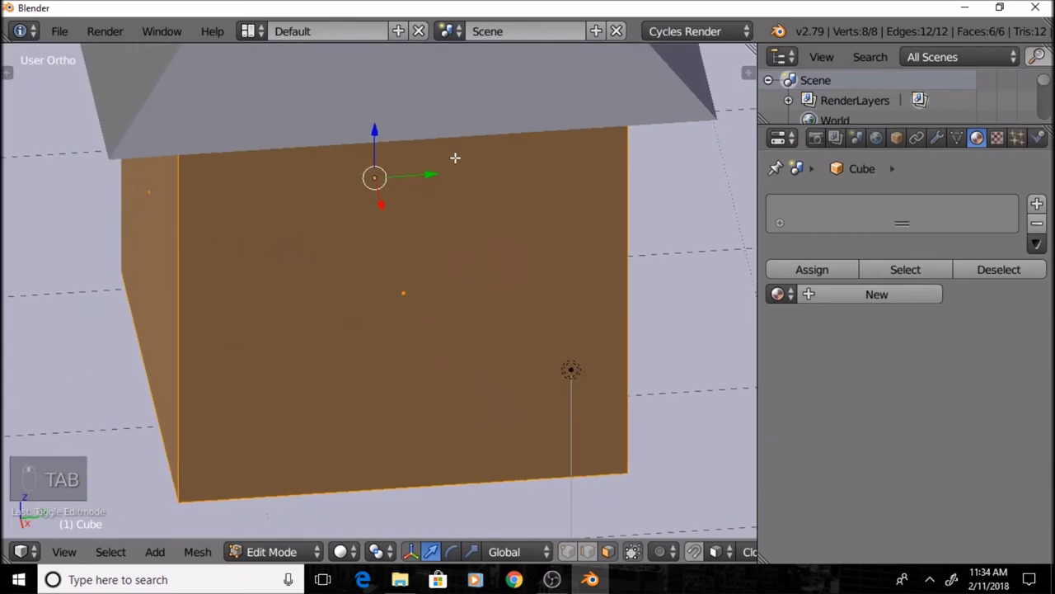
key(a)
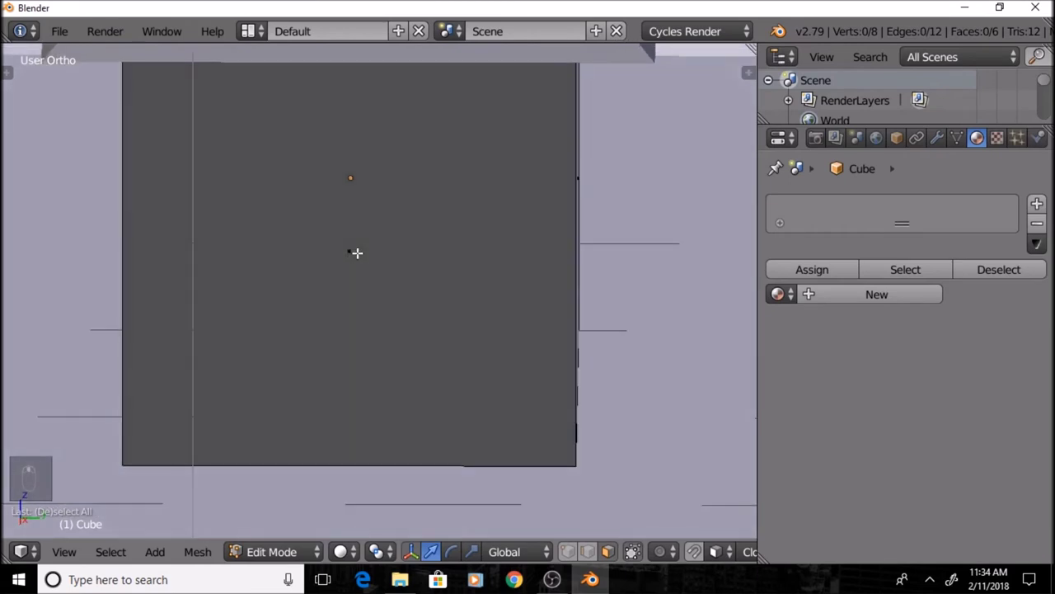
key(ctrl+r)
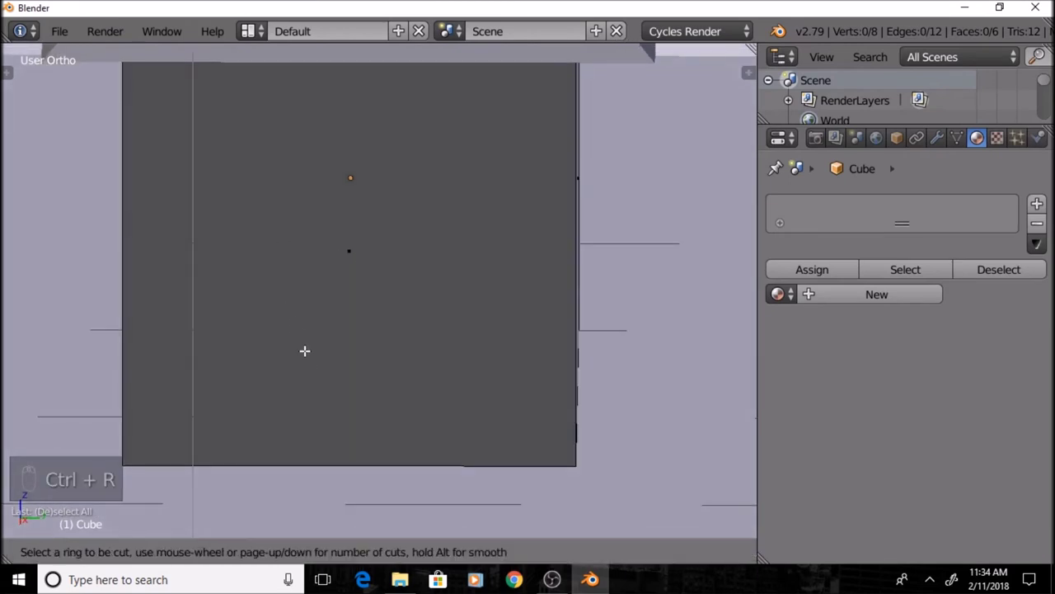
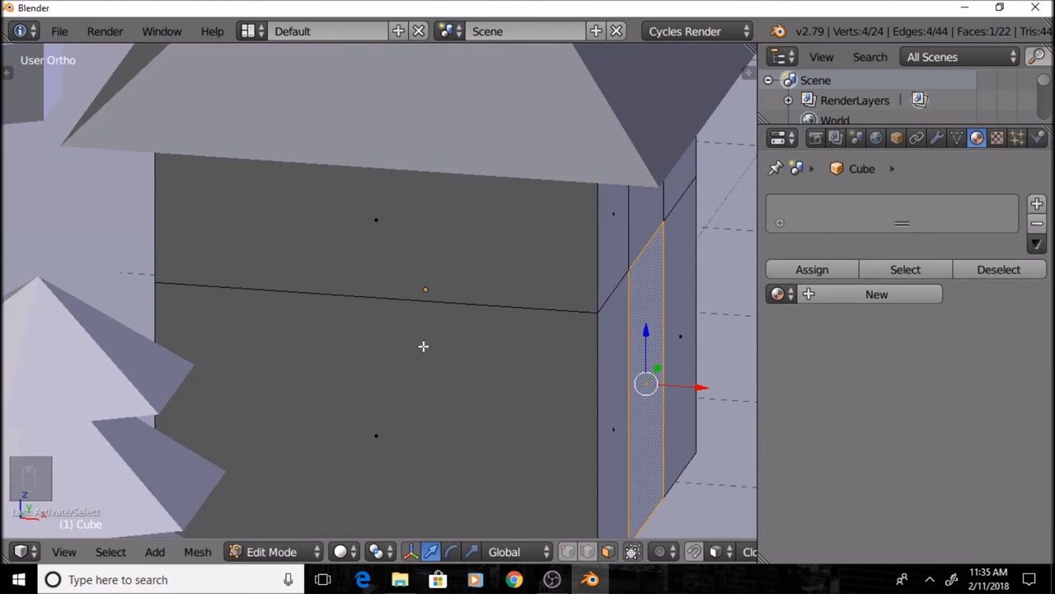
key(a)
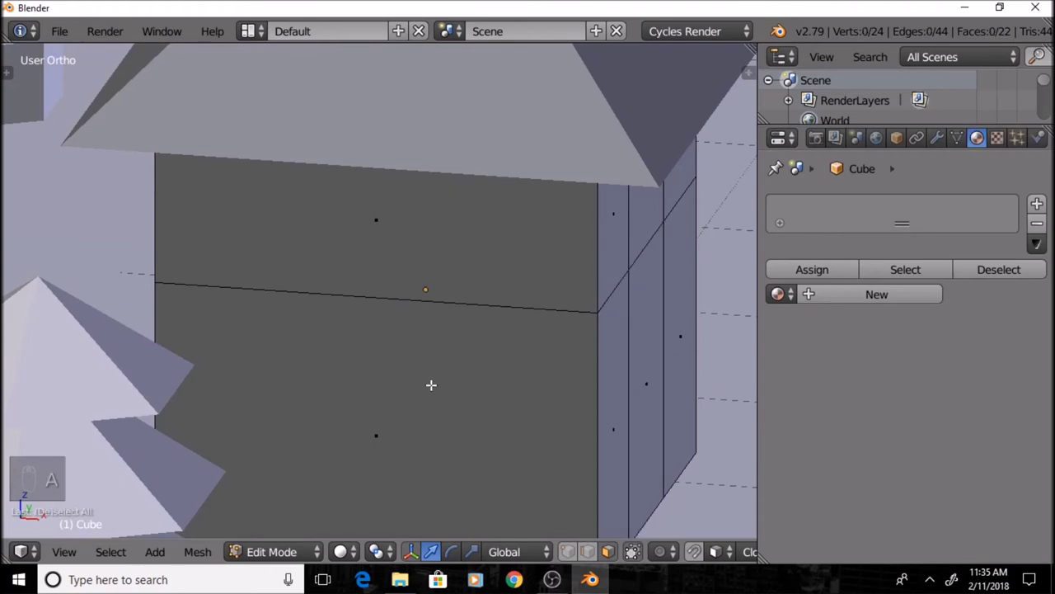
key(ctrl+r)
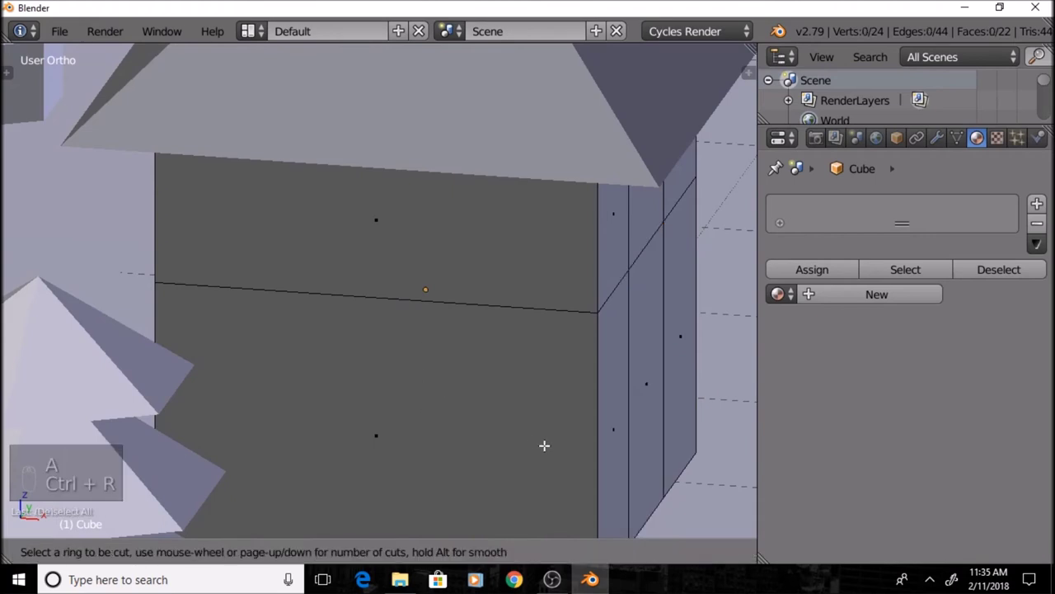
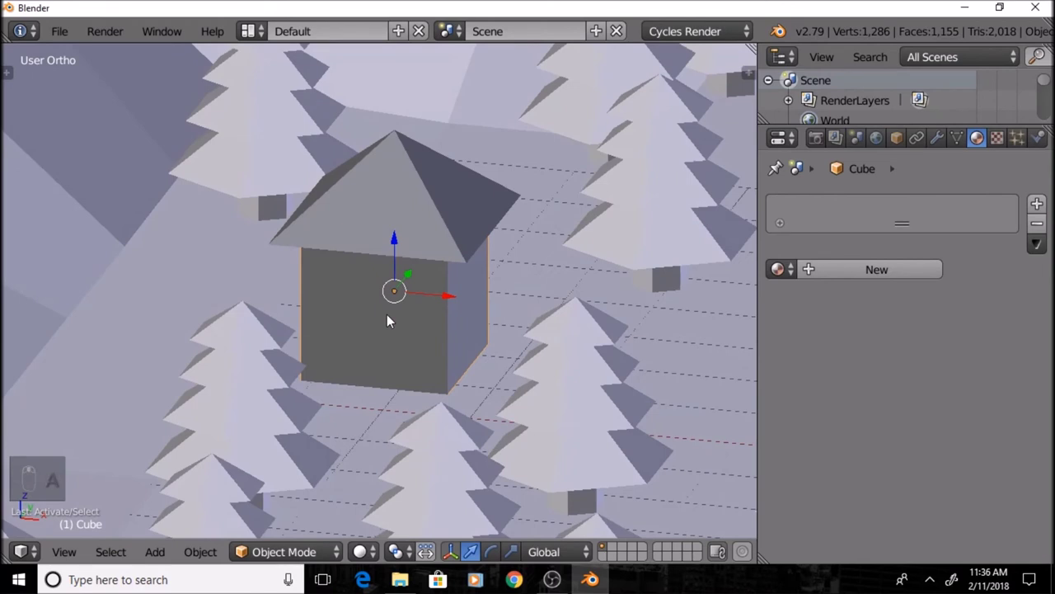
Isolate the house body and add further loop cuts, including a vertical wall cut, to reach 78 faces
key(shift+h)
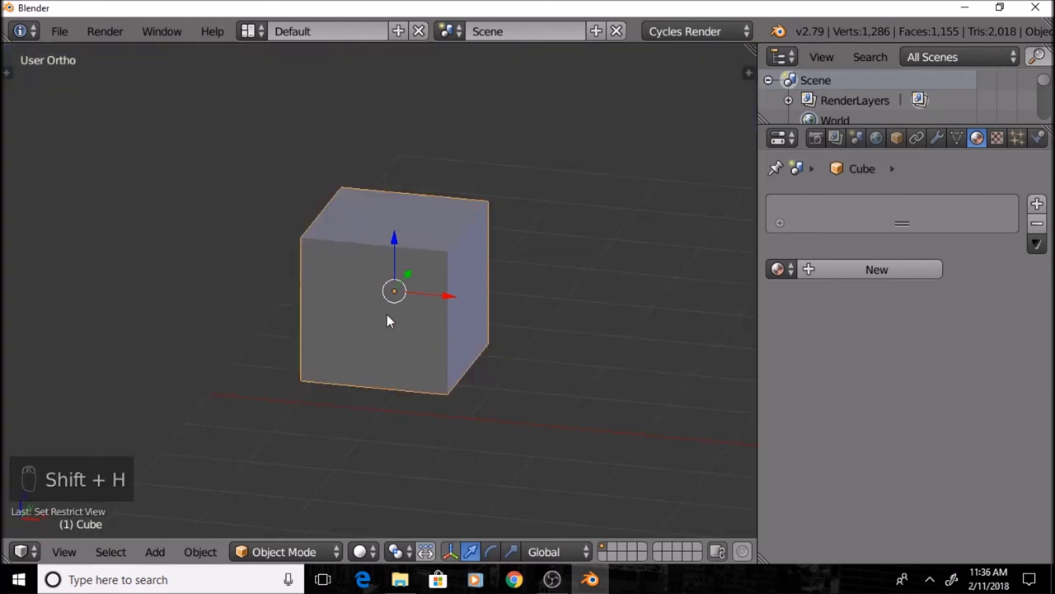
middle_click(383, 315)
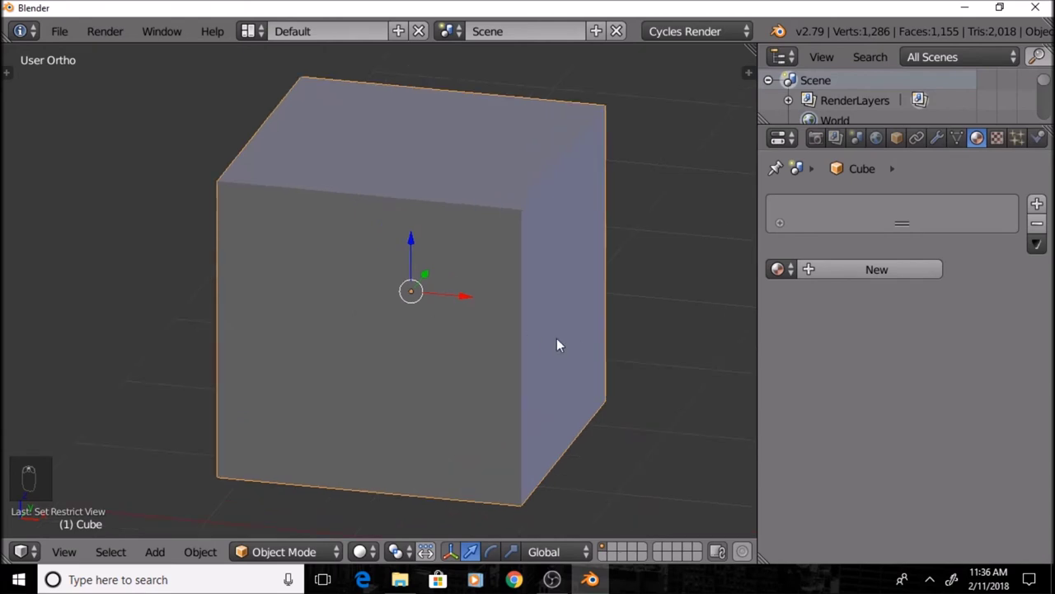
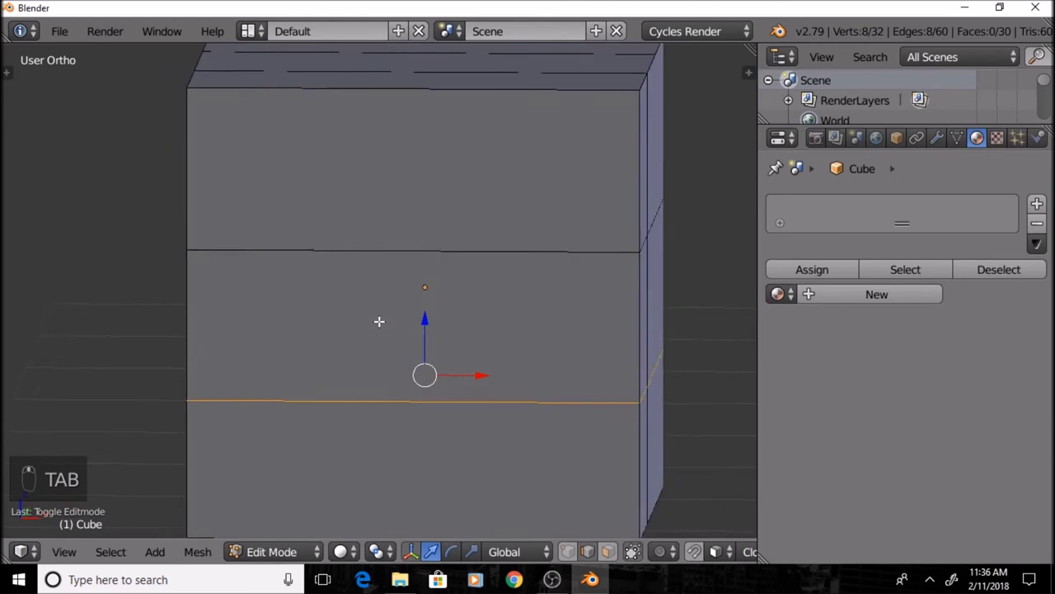
key(ctrl+r)
scroll(up, 3)
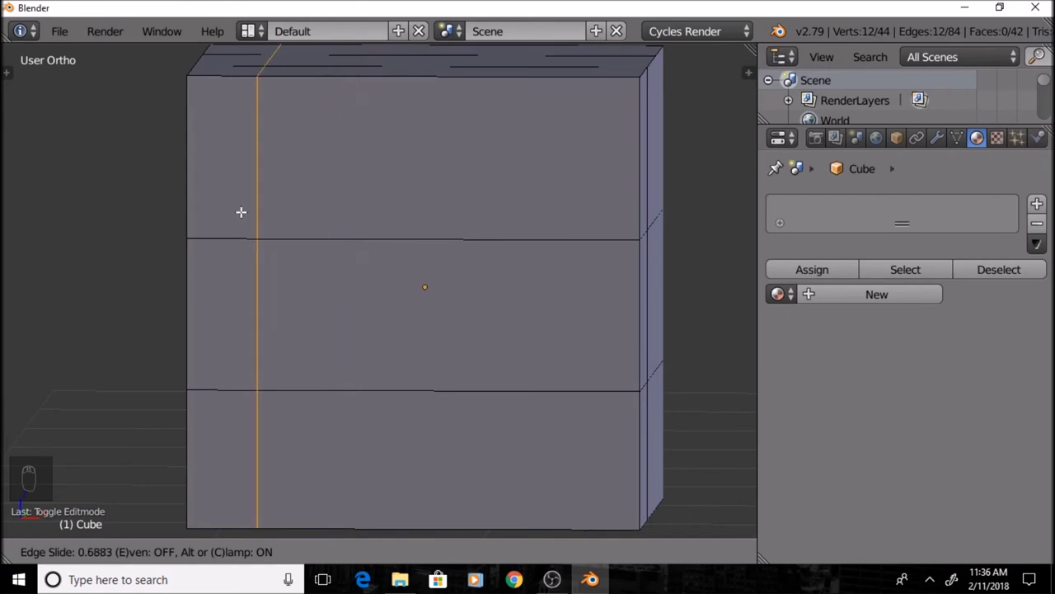
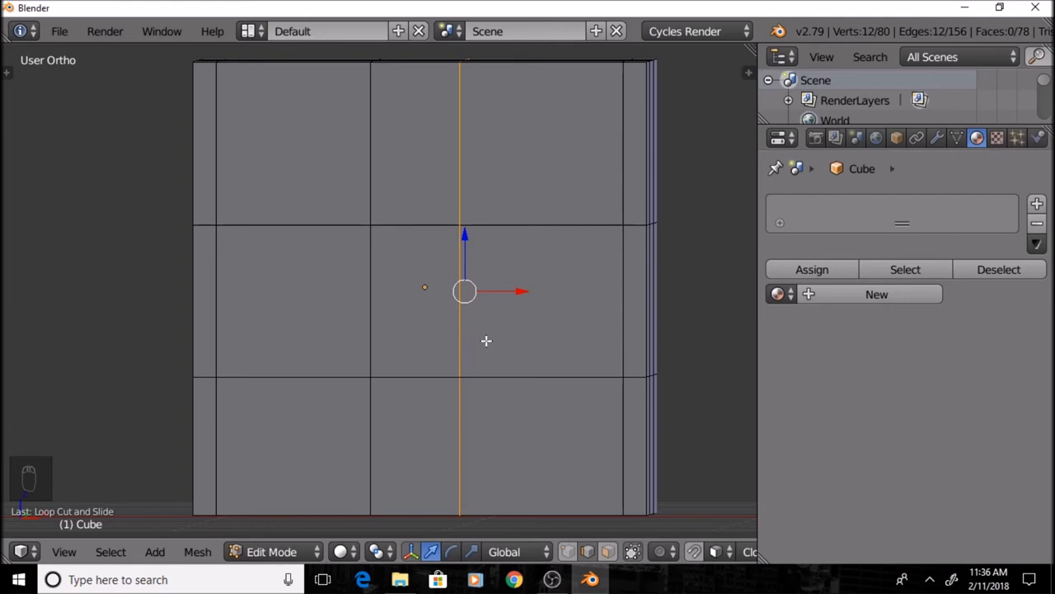
key(g)
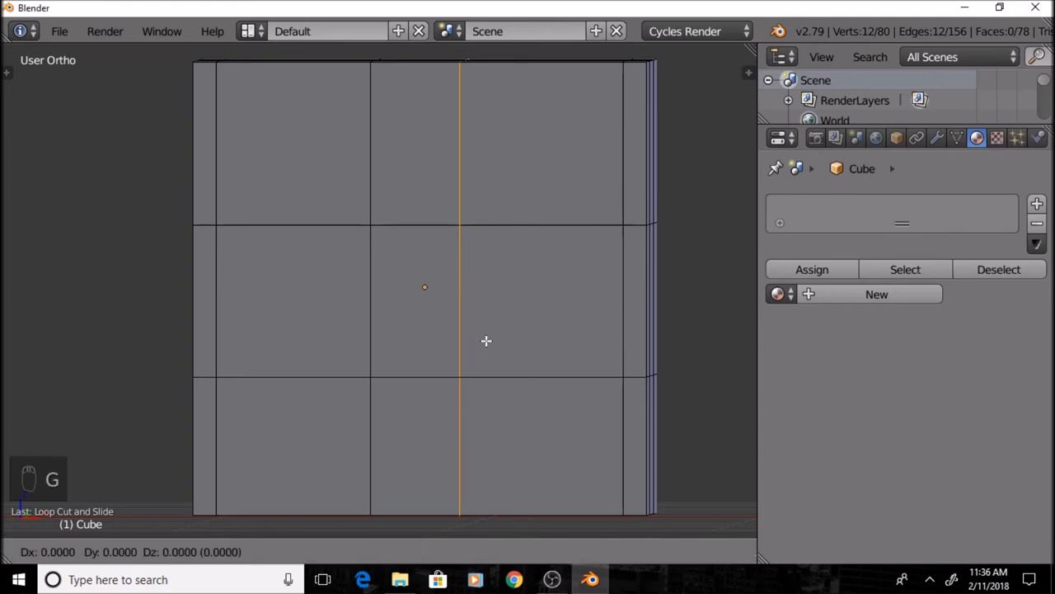
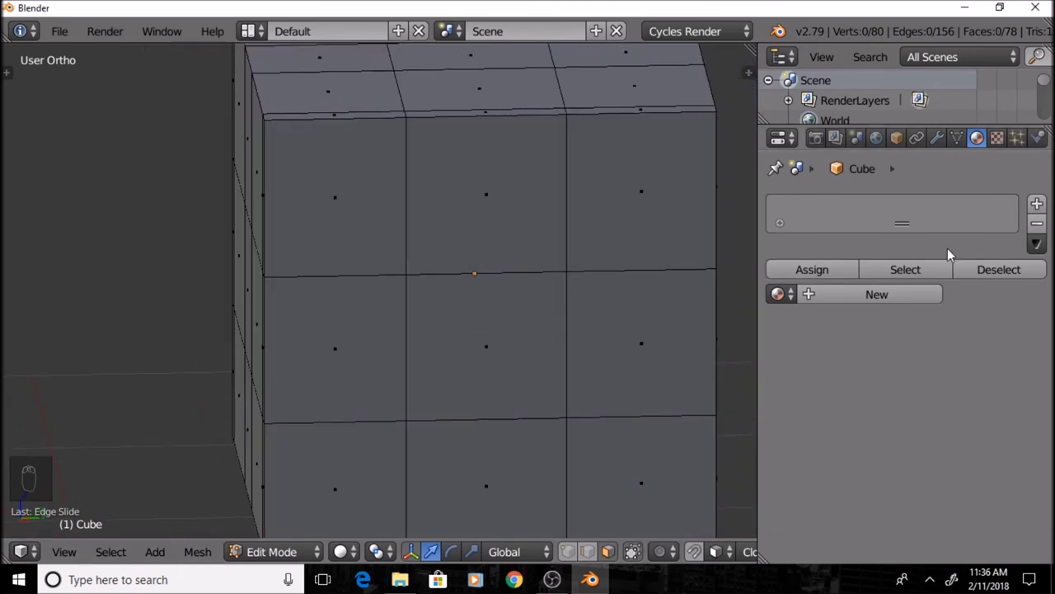
Colour the Building material brown and add an orange Door material slot, previewed rendered
drag(1036, 208, 899, 301)
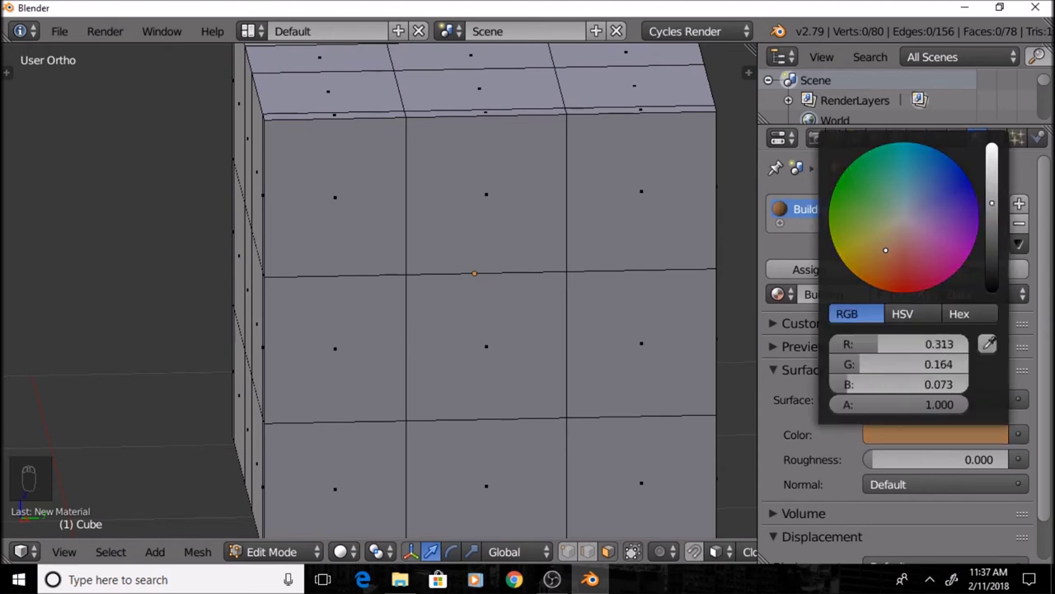
key(a)
key(shift+z)
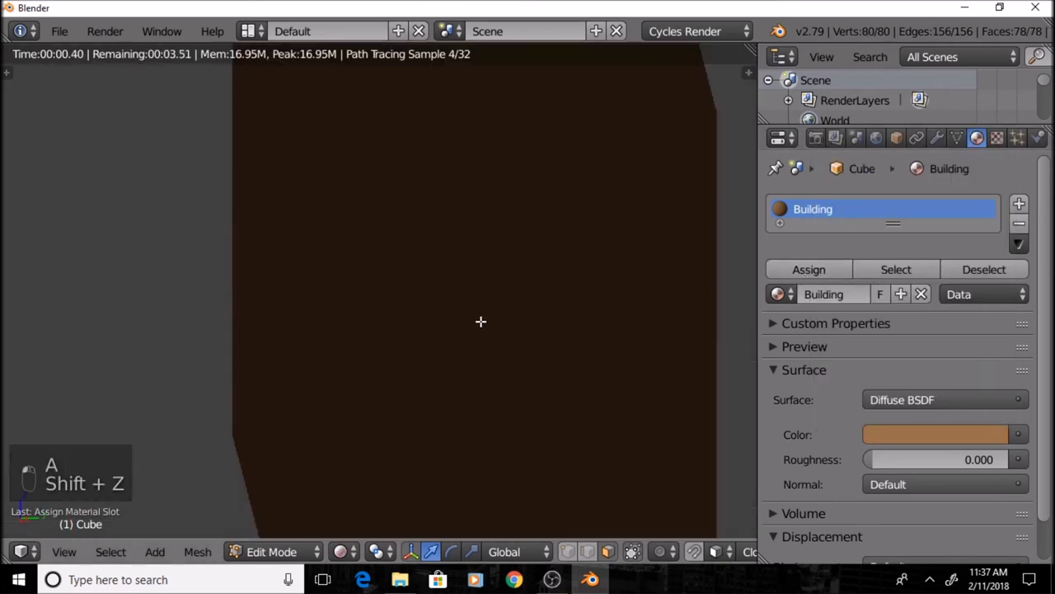
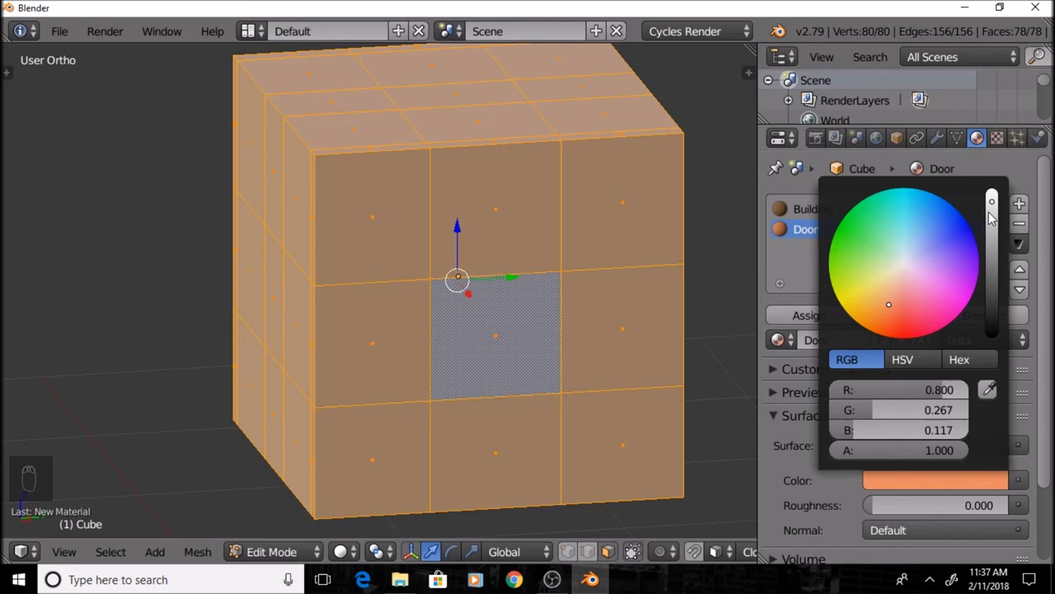
key(shift+z)
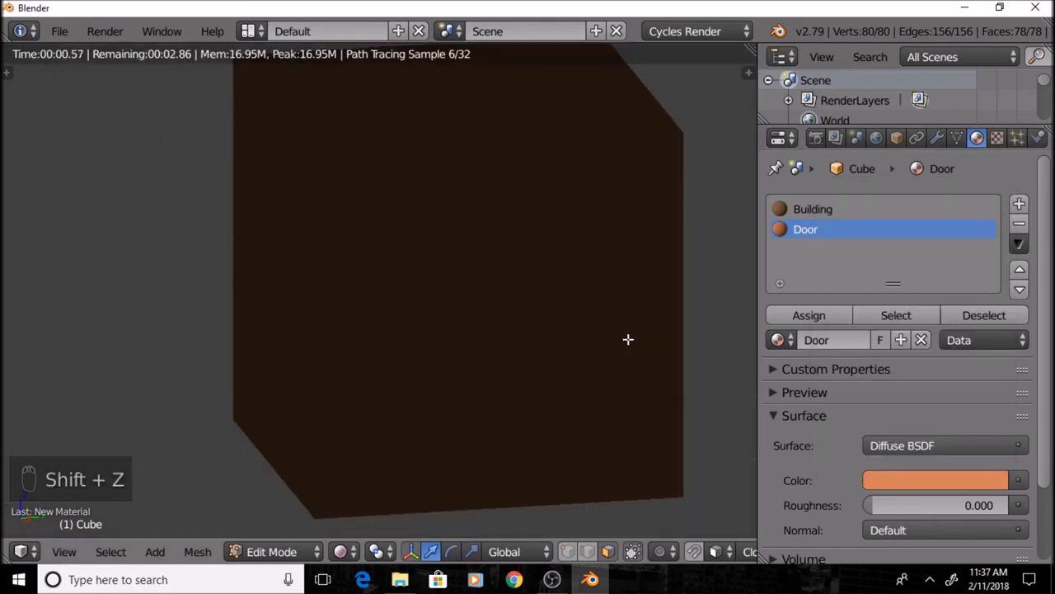
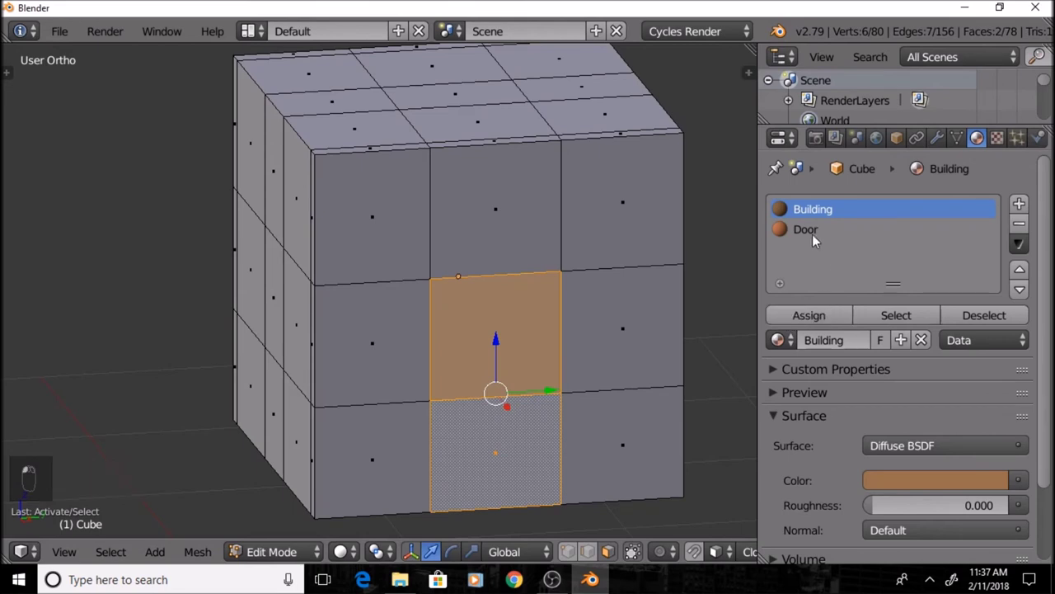
Assign Door to one front face and a pale blue Window material to two neighbouring faces
middle_click(814, 232)
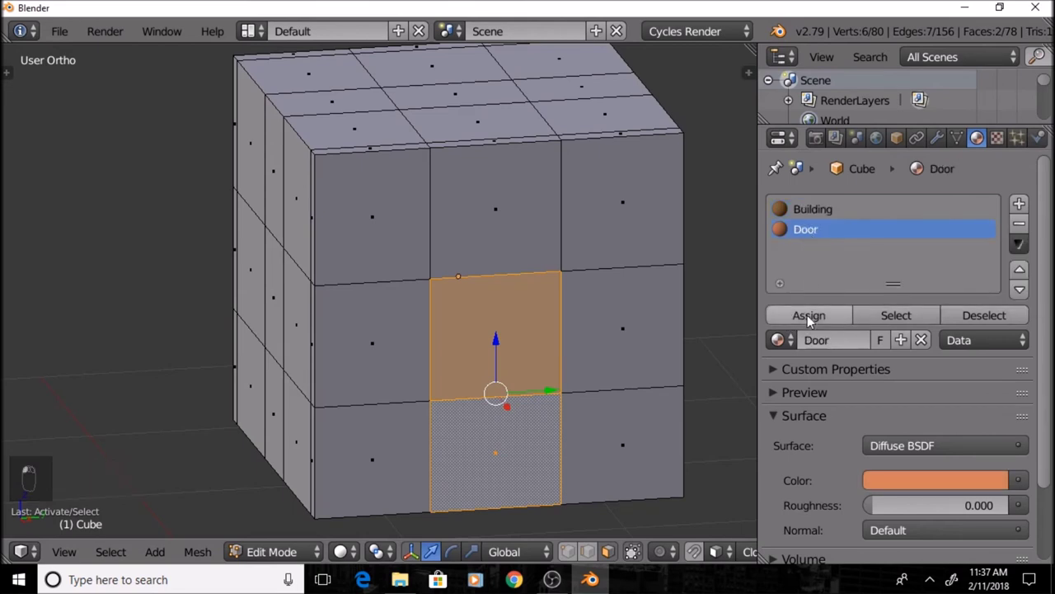
key(shift+z)
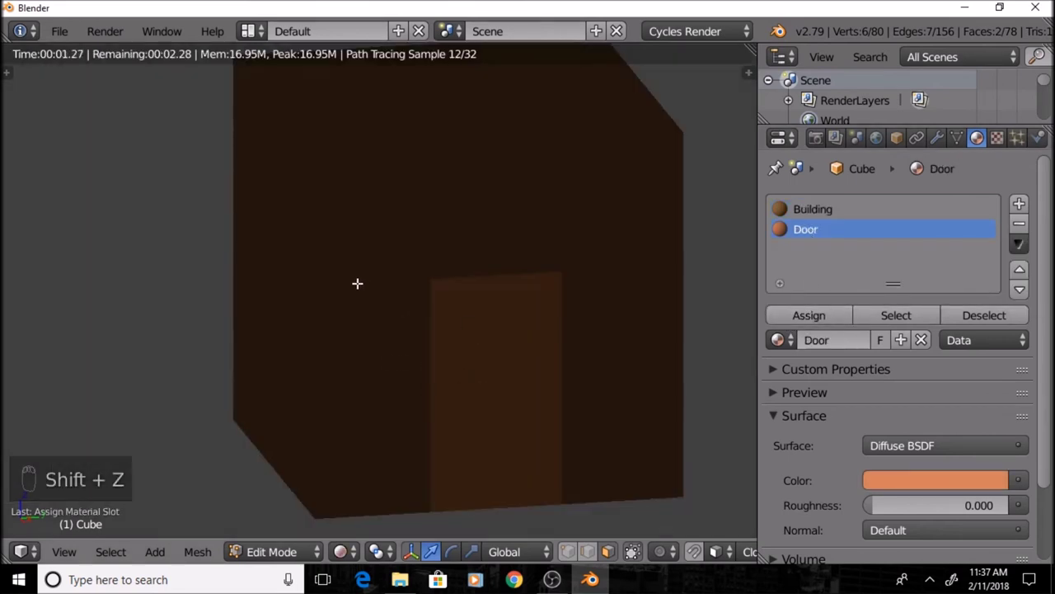
key(shift+z)
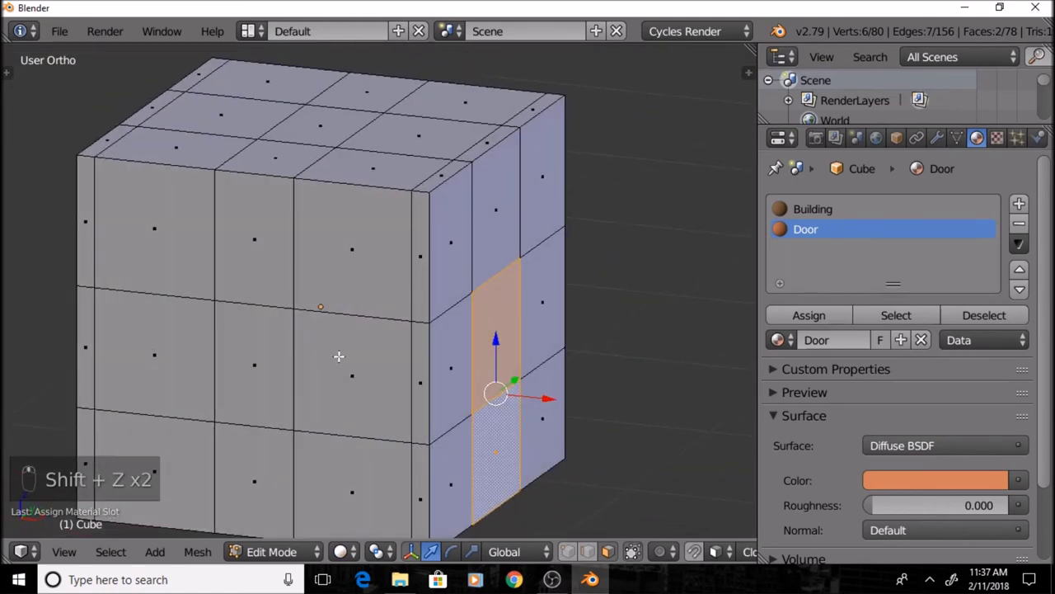
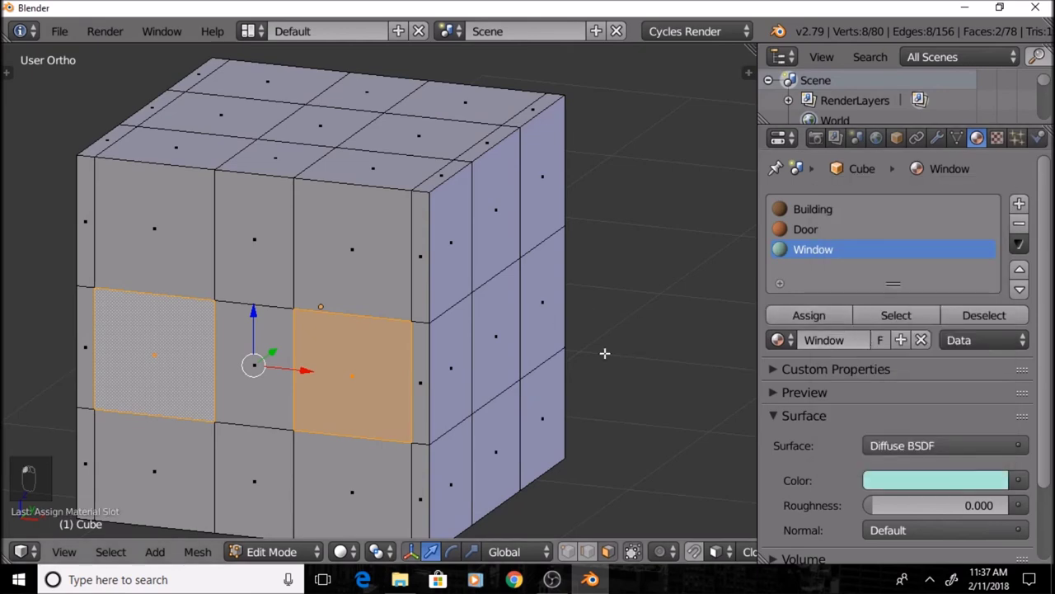
key(shift+z)
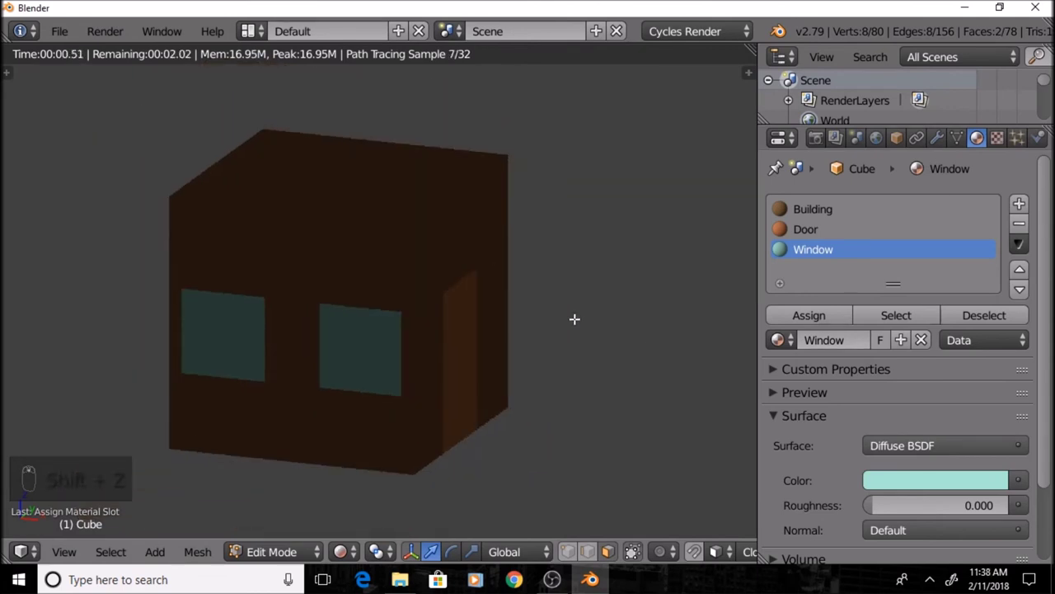
key(shift+z)
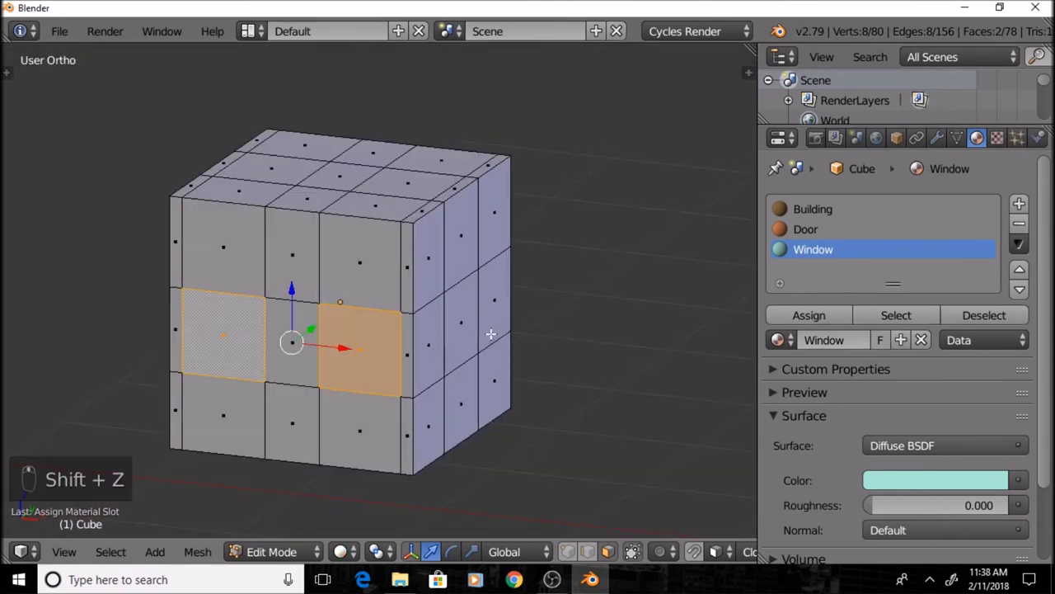
Deselect the faces, unhide the scene and leave Edit Mode on the house
key(a)
key(alt+h)
key(ctrl+h)
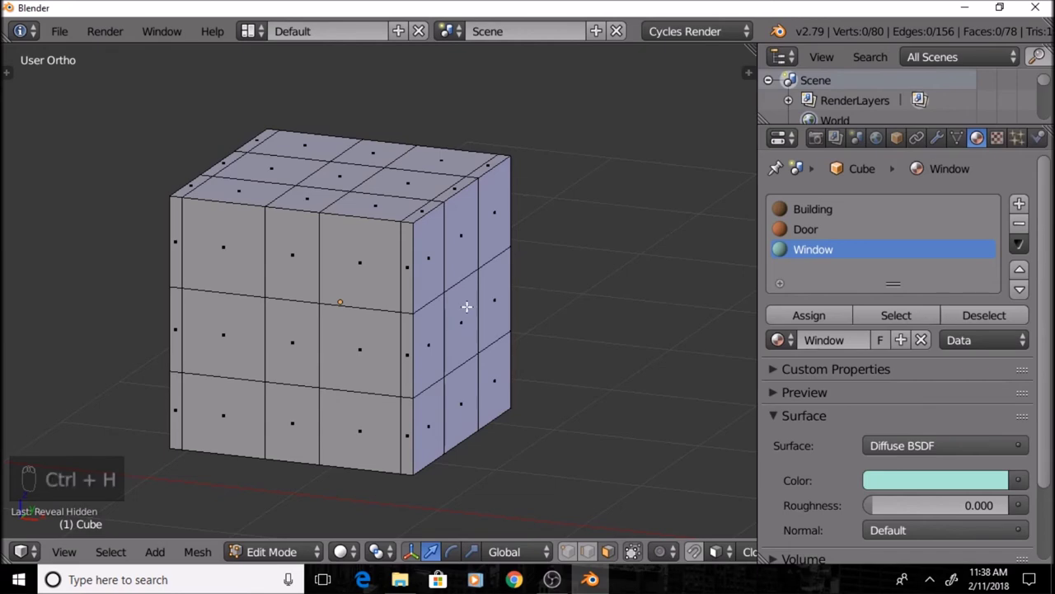
key(Tab)
Reveal the whole scene and preview it with rendered shading
key(alt+h)
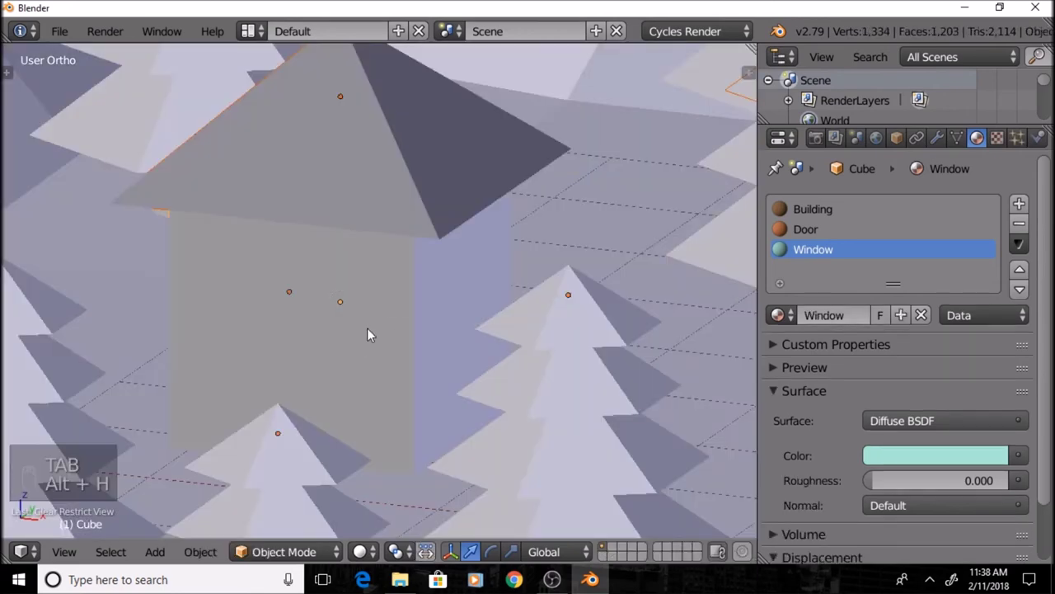
key(a)
middle_click(459, 240)
middle_click(463, 237)
key(shift+z)
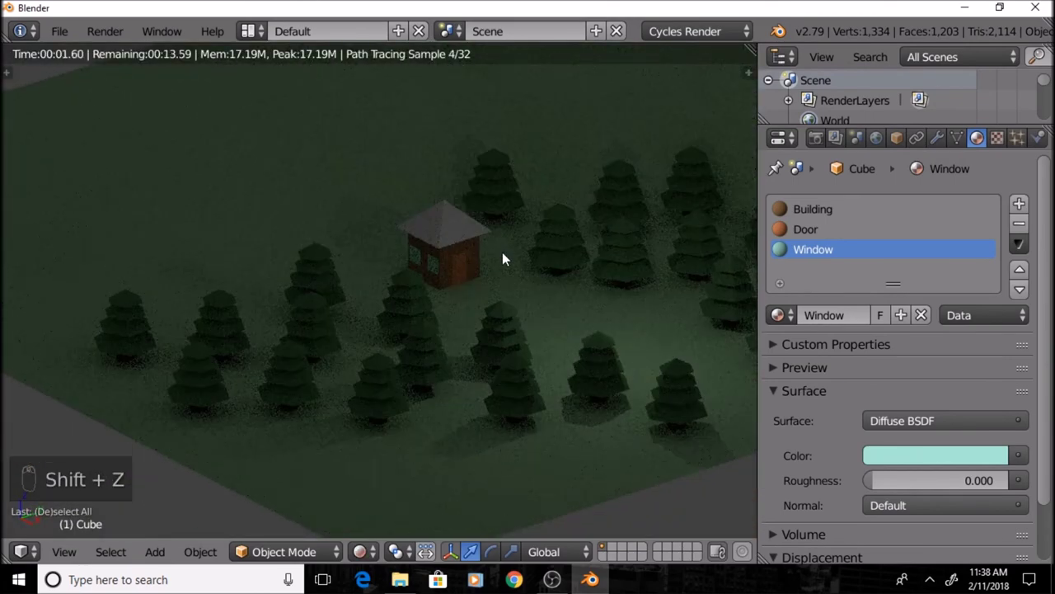
key(shift+z)
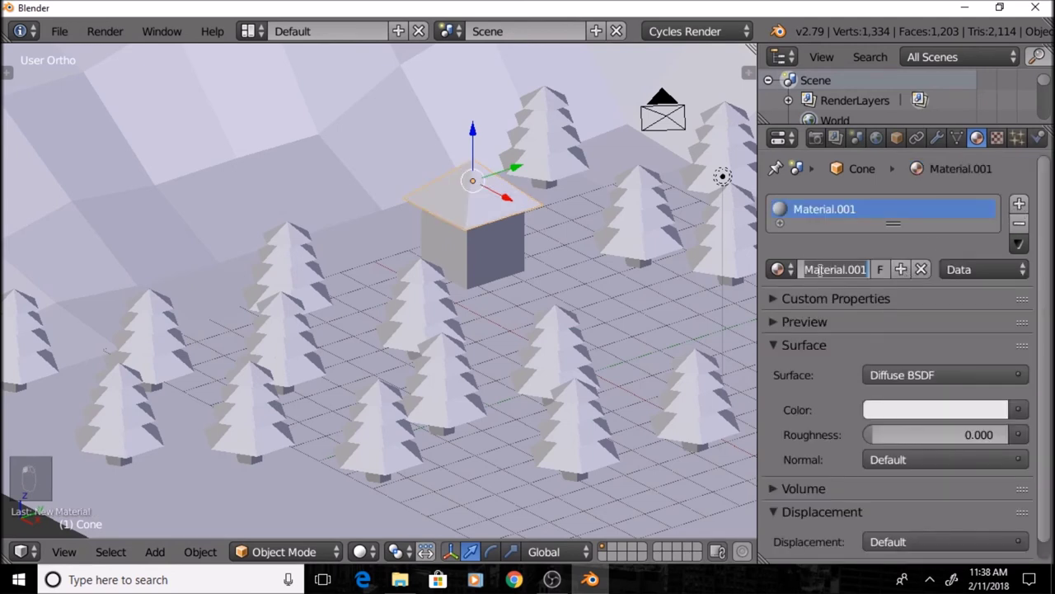
Name the cone's material Roof with a reddish-brown colour and preview it through the camera
key(o)
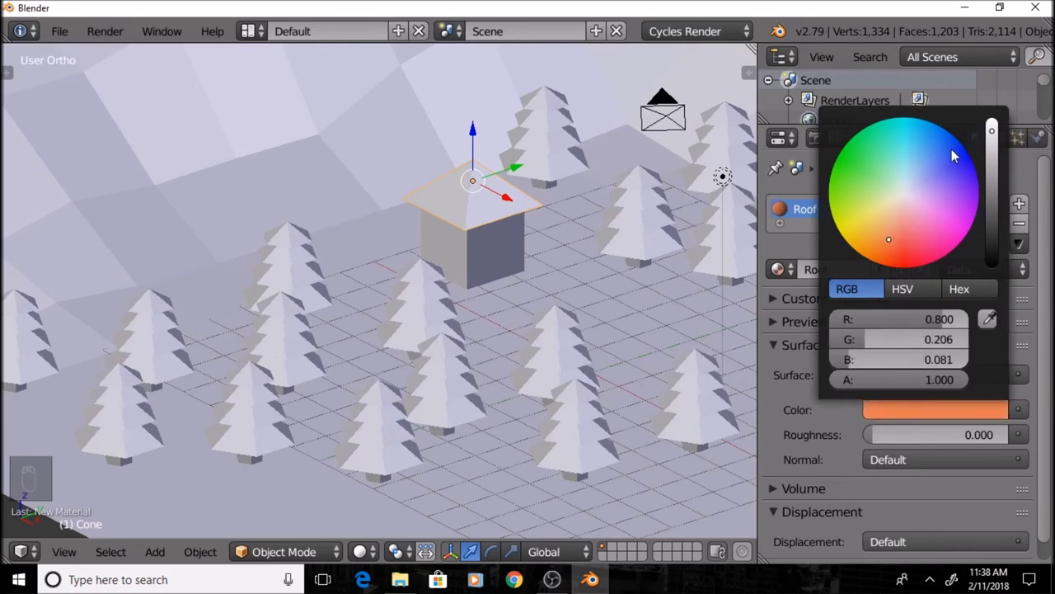
key(shift+z)
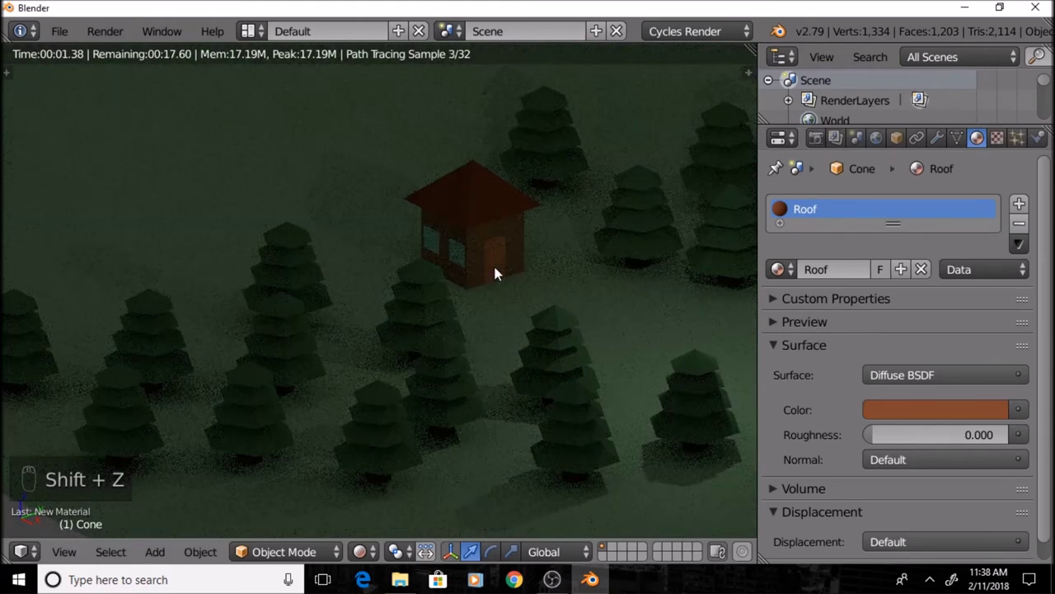
key(KP_0)
click(427, 284)
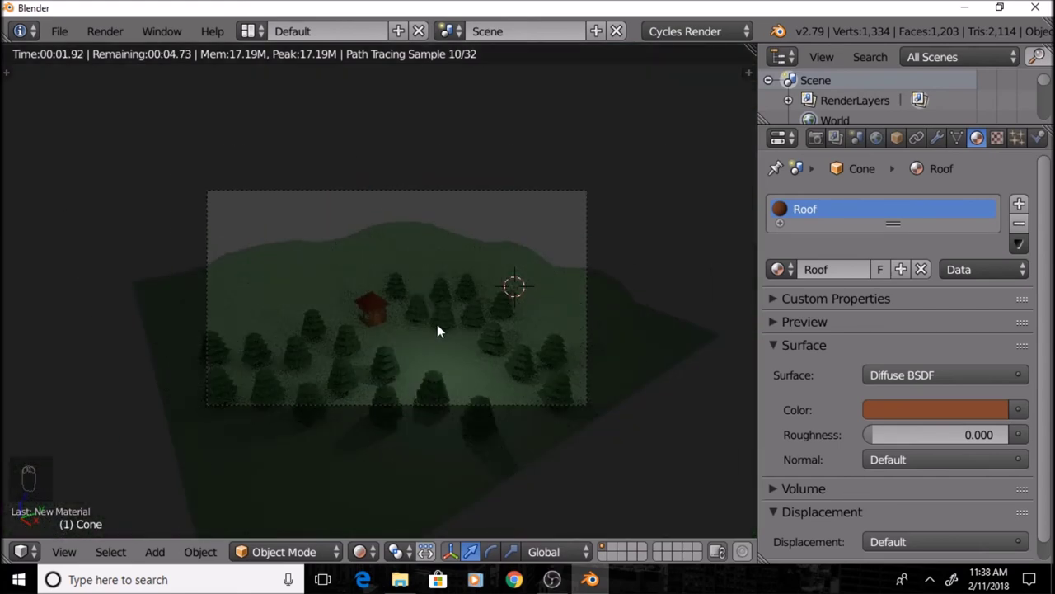
key(shift+z)
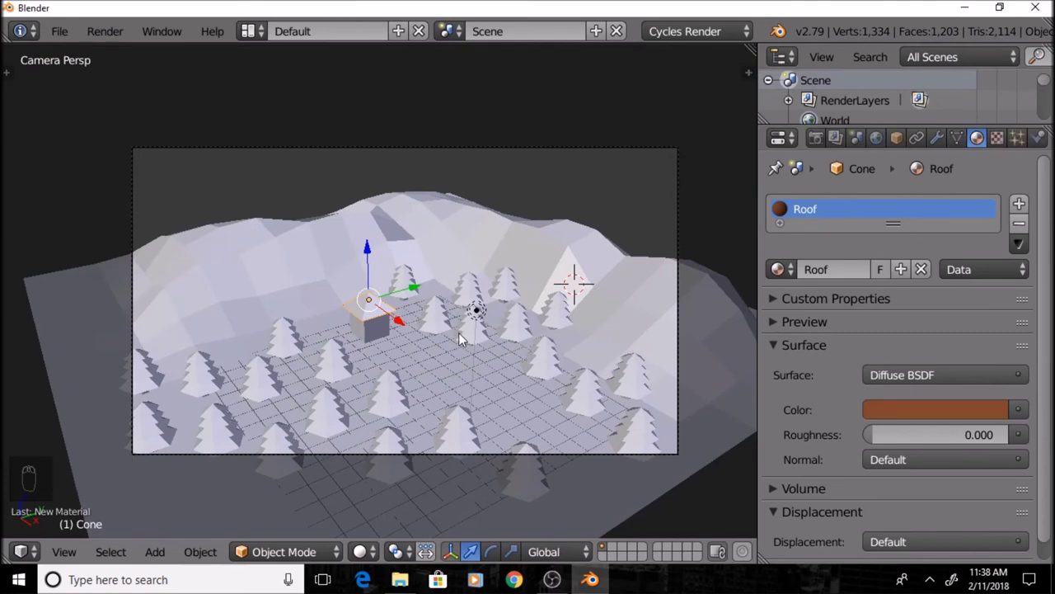
key(shift+z)
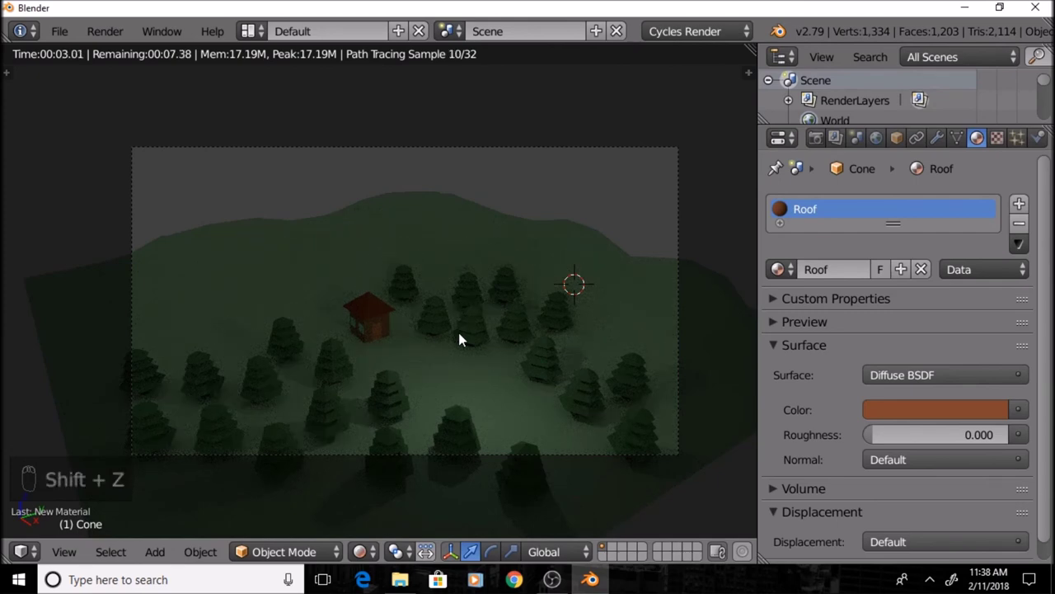
Change the lamp to a Sun and move and tilt it above the terrain
key(shift+z)
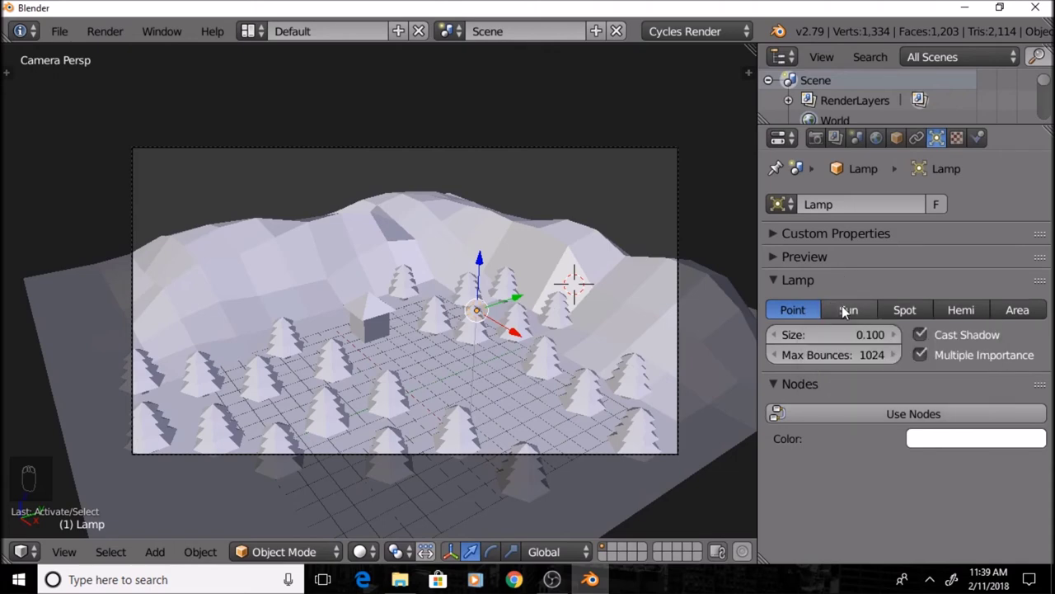
key(shift+z)
key(shift+z)
drag(483, 273, 518, 146)
drag(525, 149, 575, 188)
key(shift+z)
key(shift+z)
drag(567, 117, 589, 153)
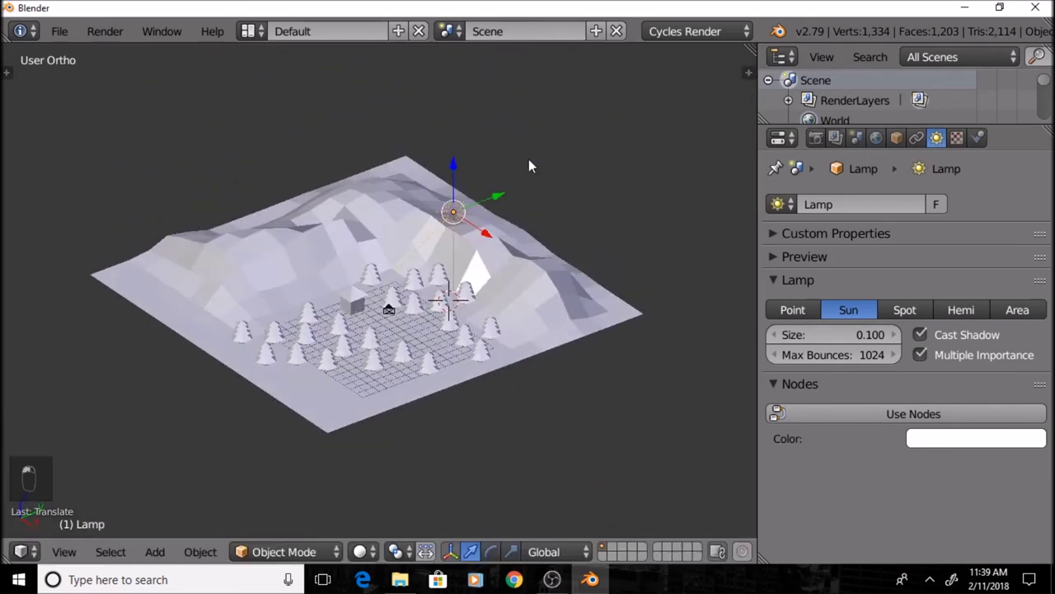
In rendered camera view, set the sun Strength to 0.800 so trees and house cast shadows
key(KP_0)
key(shift+z)
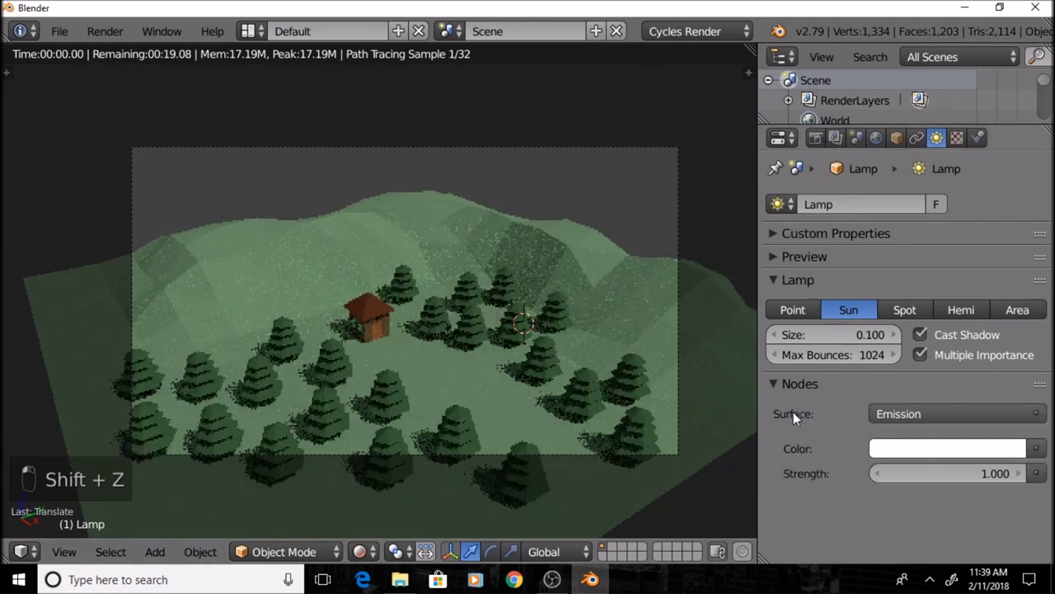
drag(884, 479, 882, 476)
drag(882, 476, 425, 392)
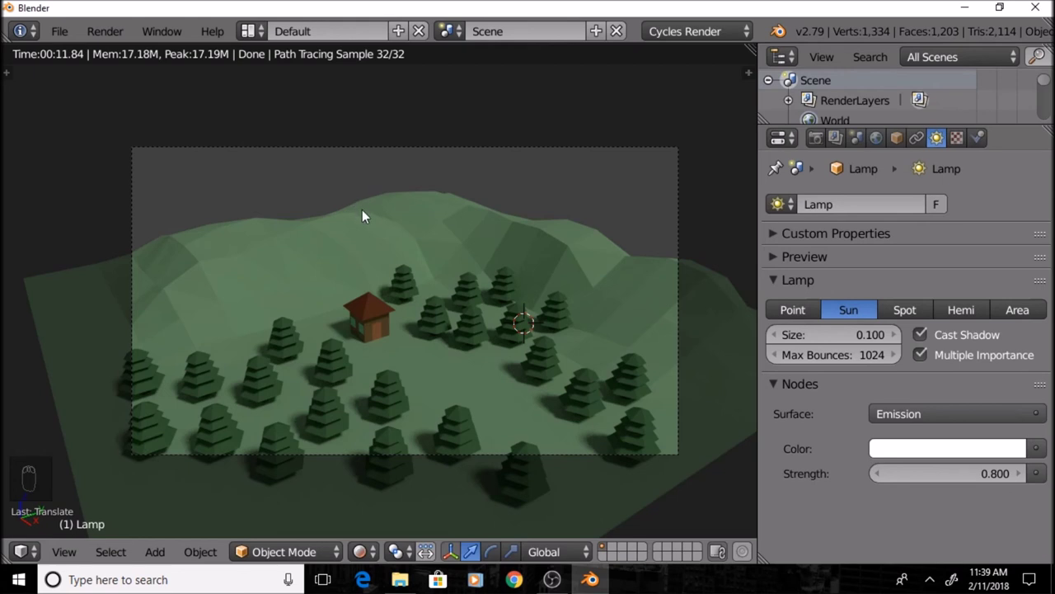
Switch the World background to a Sky Texture node in the World properties
drag(858, 151, 840, 306)
drag(836, 308, 1048, 349)
drag(1048, 348, 644, 291)
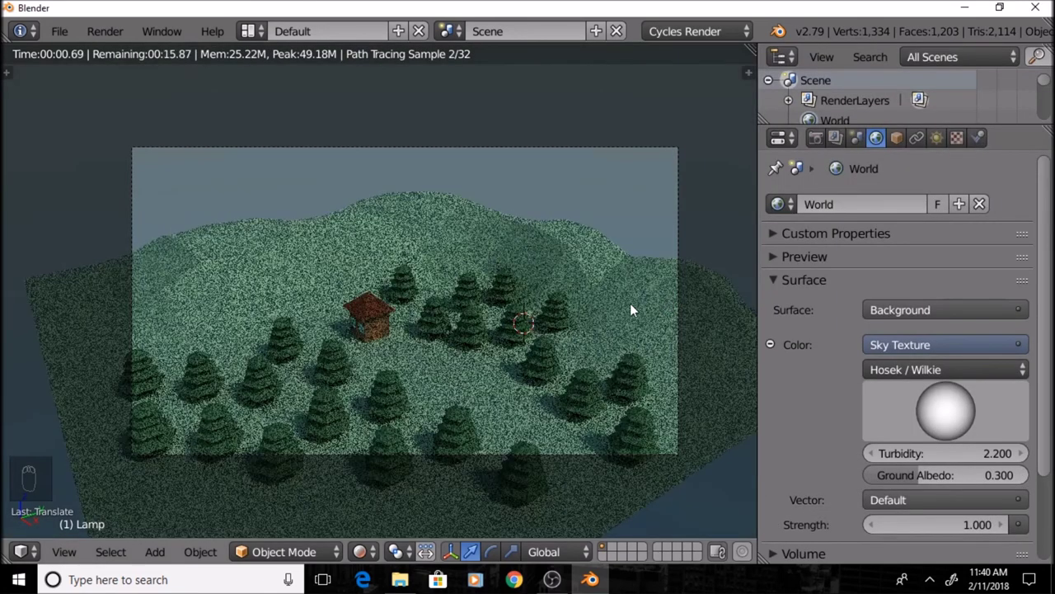
drag(977, 361, 914, 325)
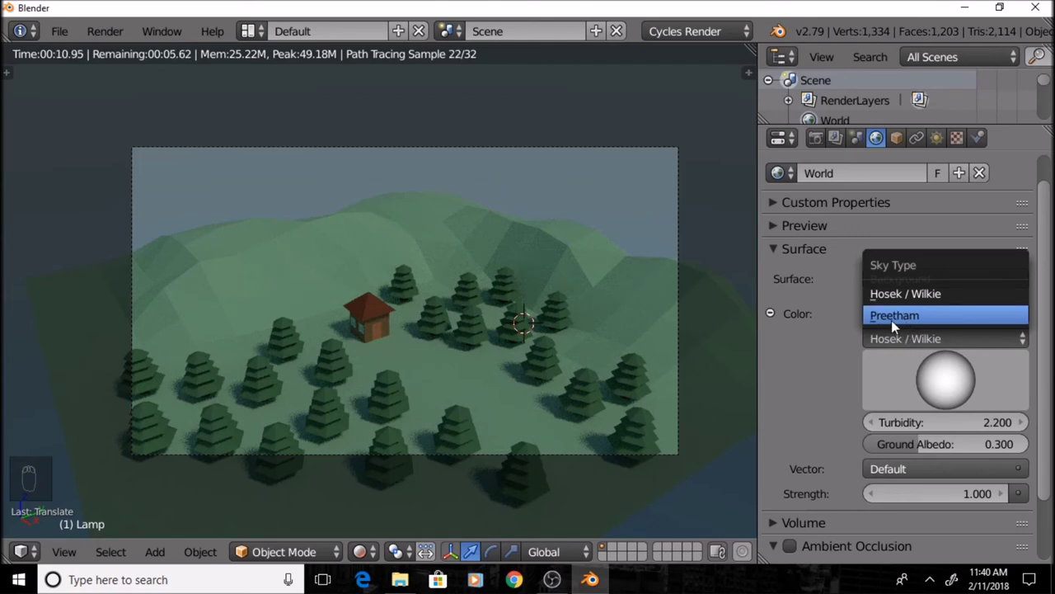
drag(898, 341, 875, 324)
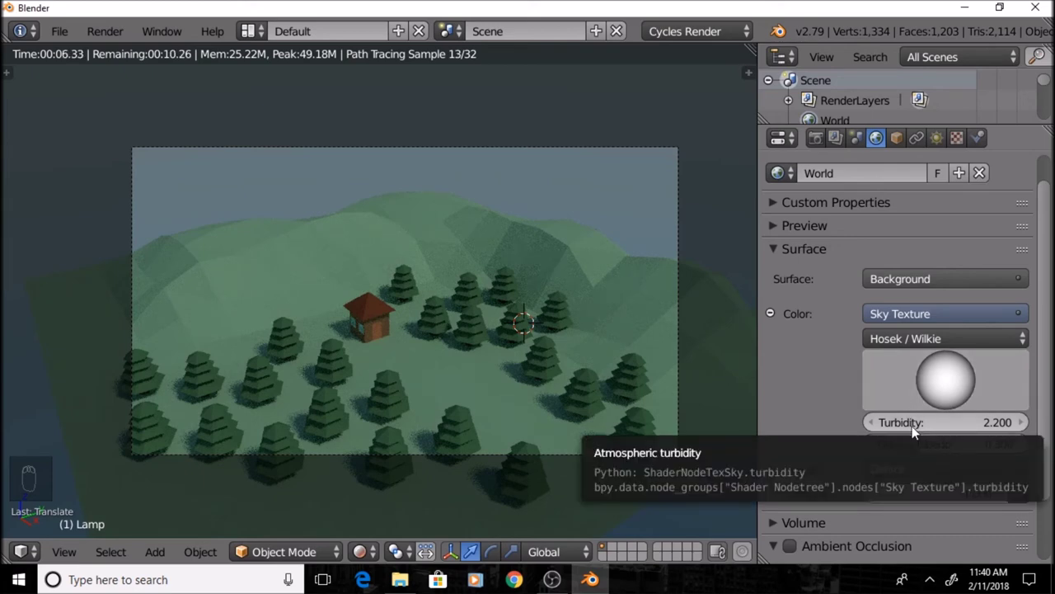
Set the sky turbidity to 2.000, ground albedo to 1.000 and strength to 1.500
drag(917, 429, 926, 425)
drag(925, 427, 926, 448)
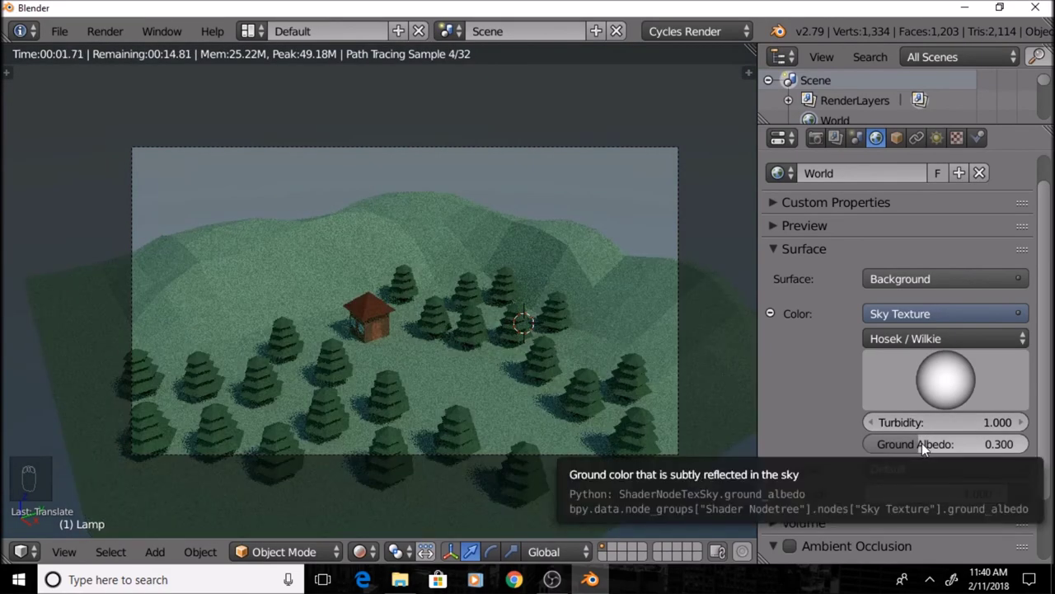
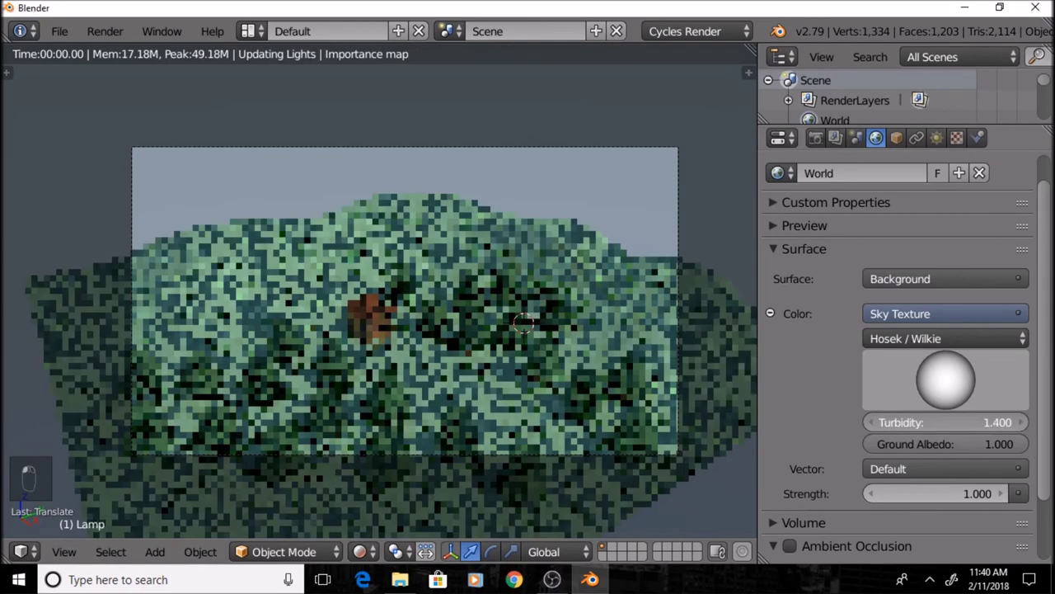
click(1025, 430)
click(1025, 428)
click(1027, 428)
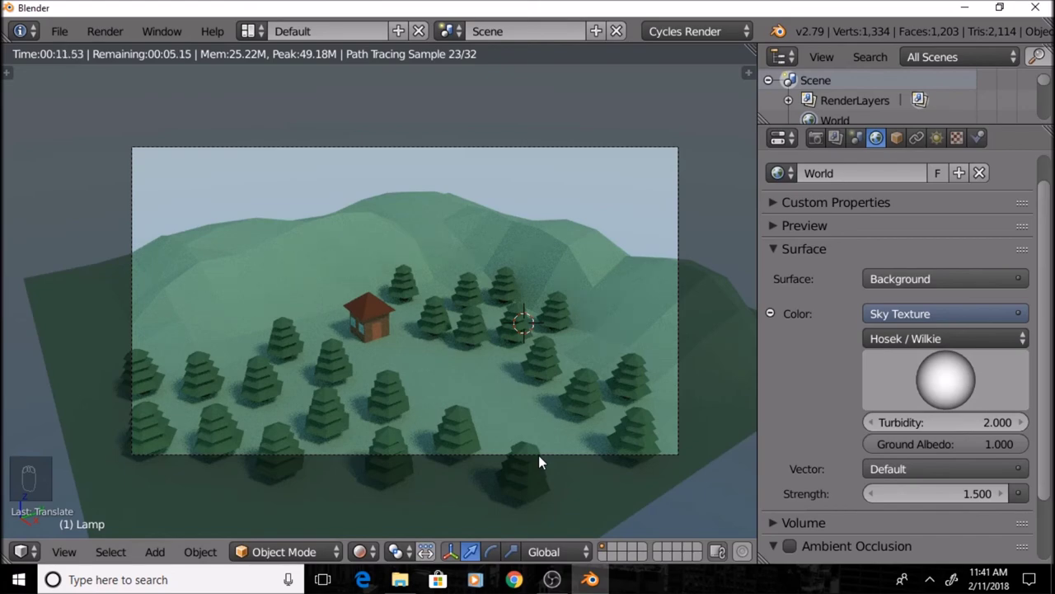
Add a new cube to the scene in solid view and scale it down
key(shift+z)
key(shift+z)
key(shift+z)
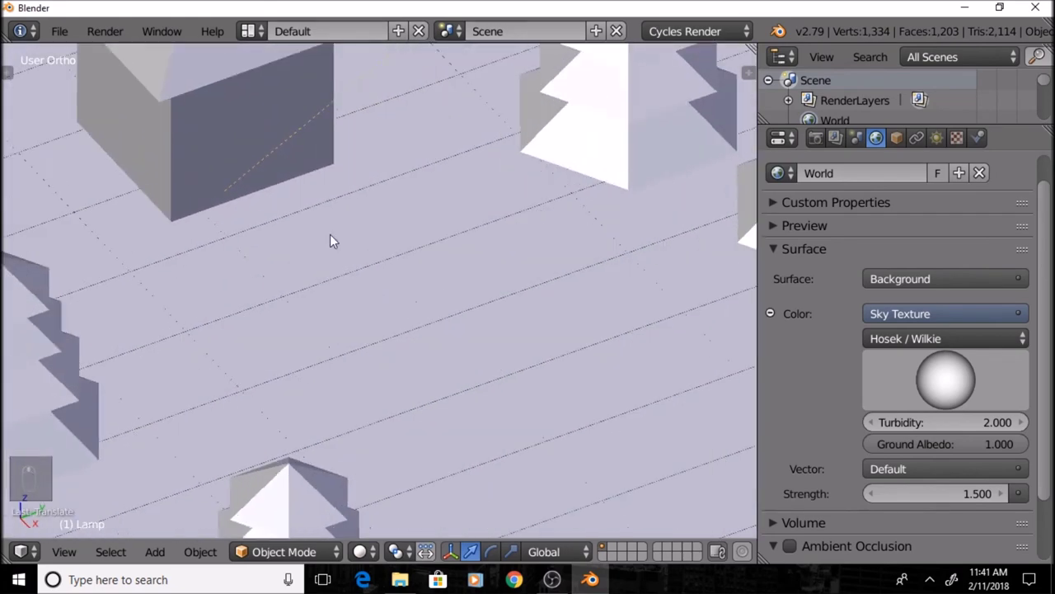
middle_click(335, 240)
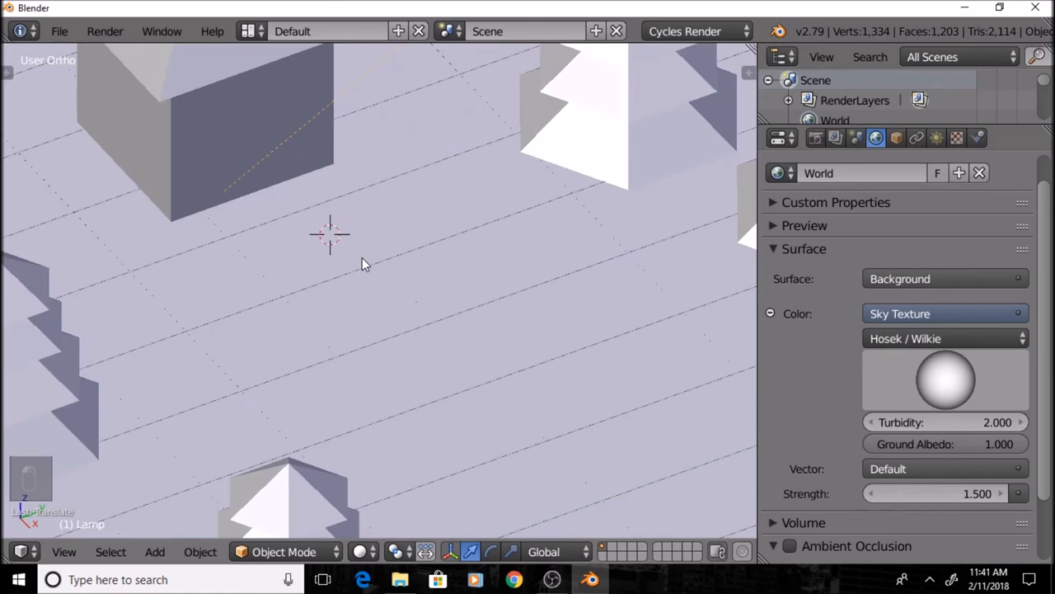
key(shift+a)
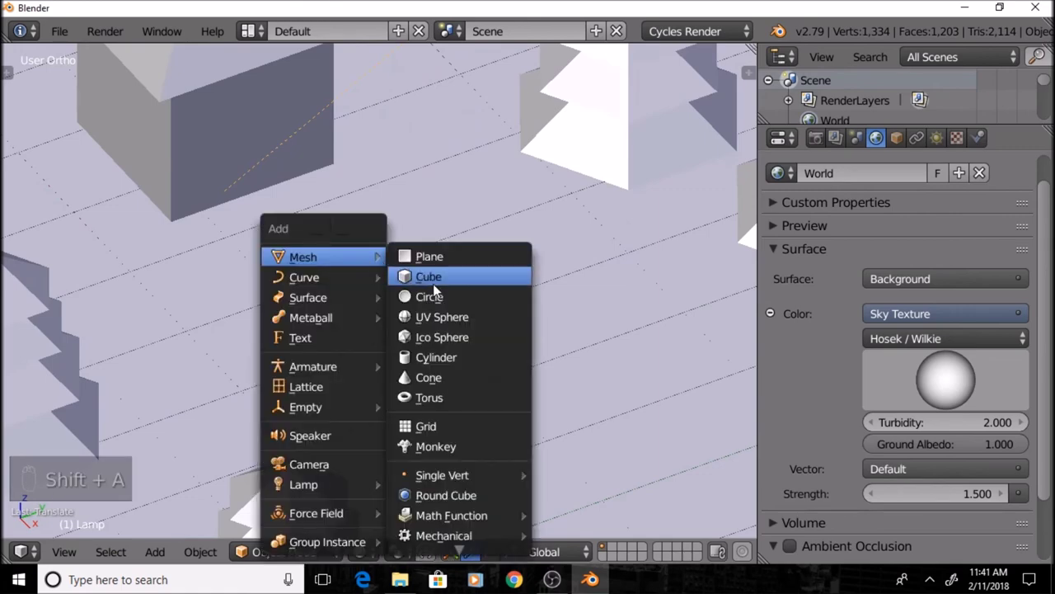
drag(394, 242, 400, 129)
click(400, 129)
drag(400, 130, 441, 175)
key(s)
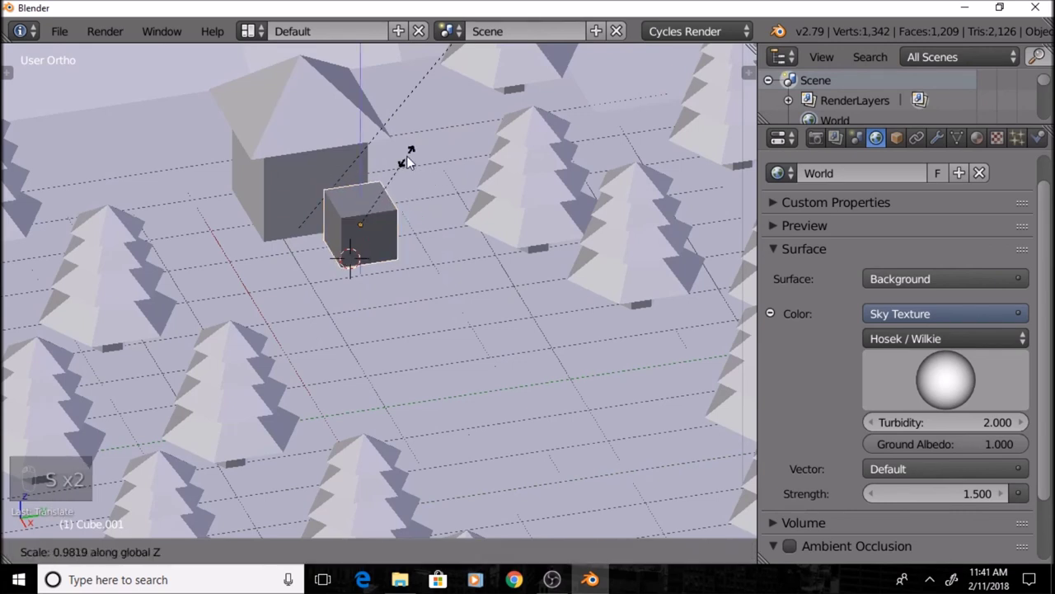
Subdivide the cube into an eight-sided low-poly shape and apply it as permanent geometry
key(s)
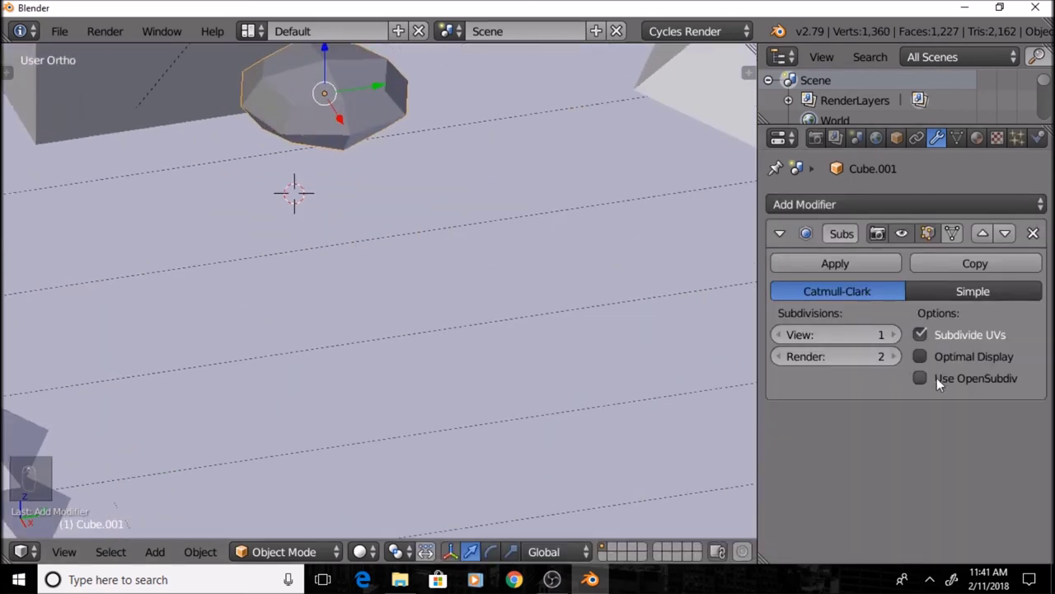
drag(783, 364, 829, 256)
drag(564, 227, 638, 299)
key(n)
key(n)
middle_click(458, 147)
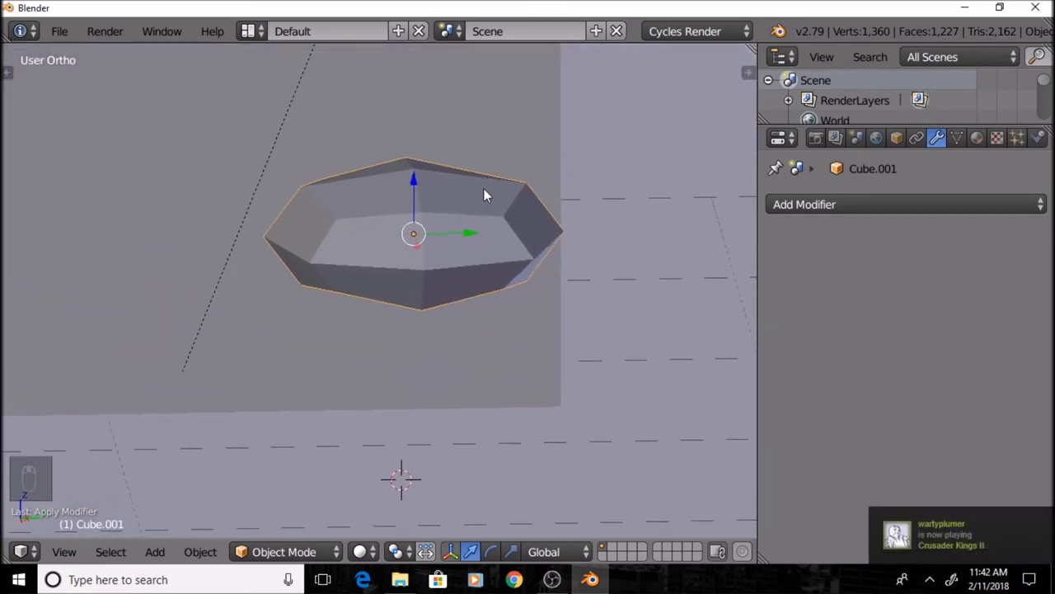
key(s)
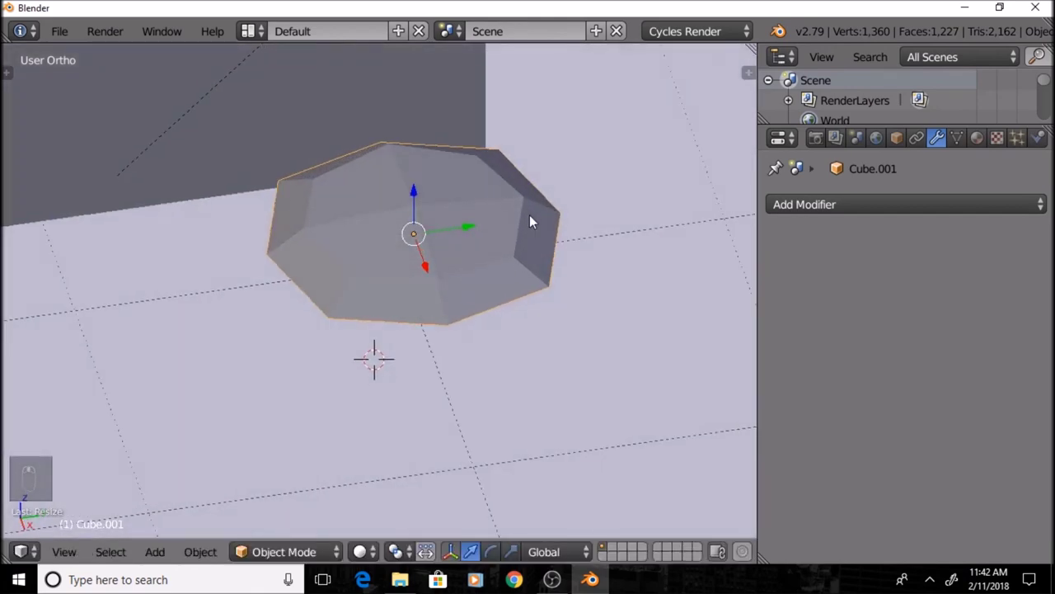
Flatten and shrink the stone onto the ground near the house, then check it through the camera
key(shift+z)
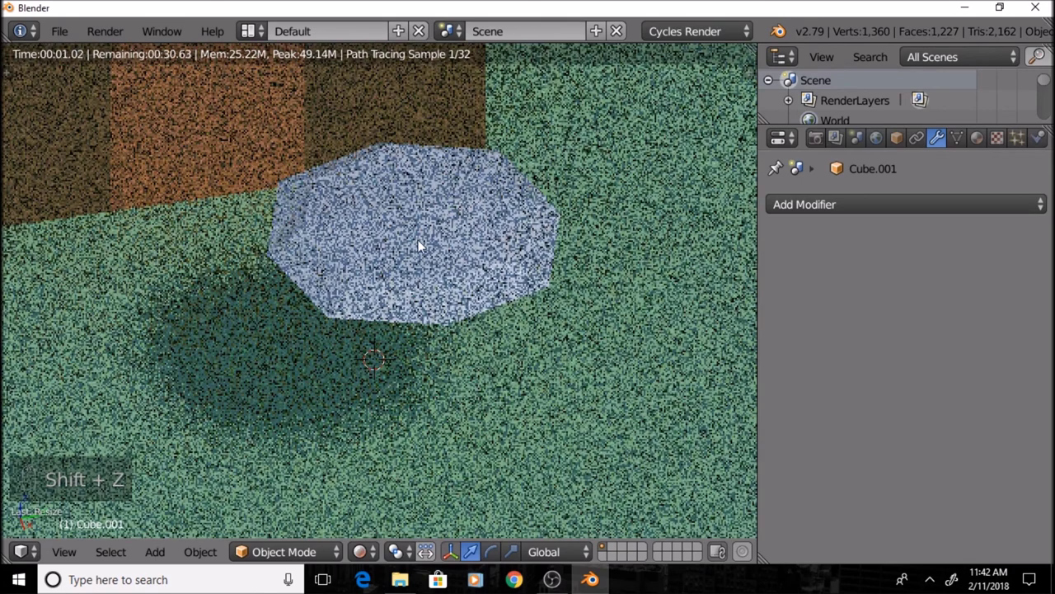
key(shift+z)
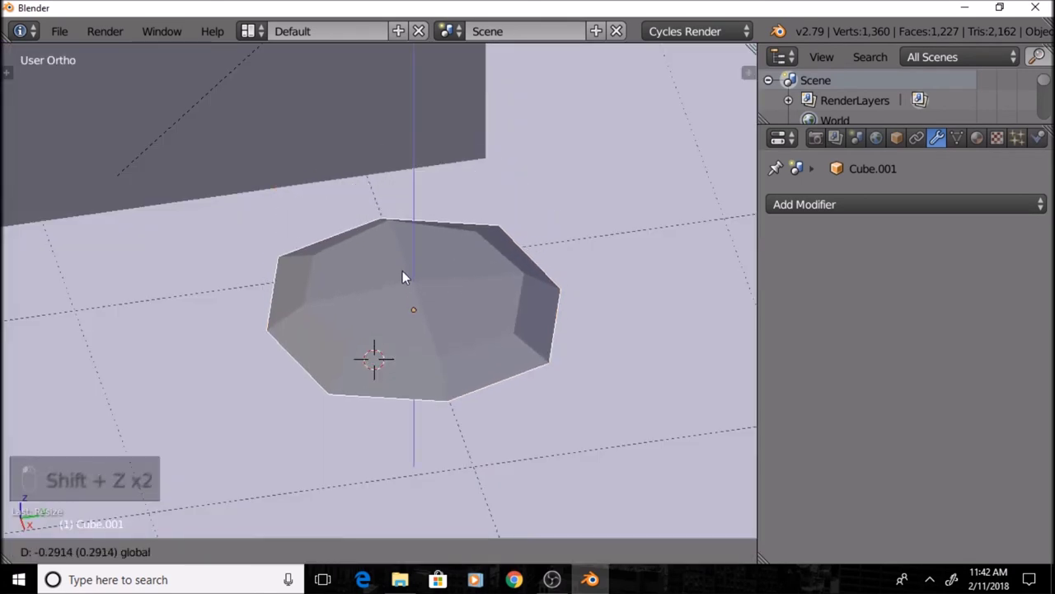
drag(429, 292, 421, 313)
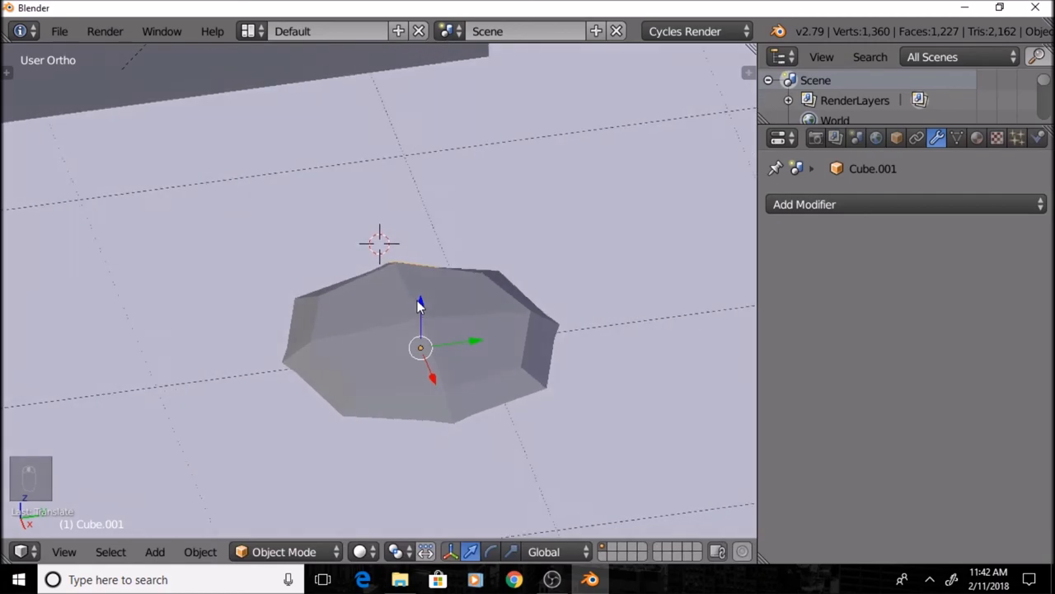
key(shift+z)
key(shift+z)
drag(455, 240, 415, 284)
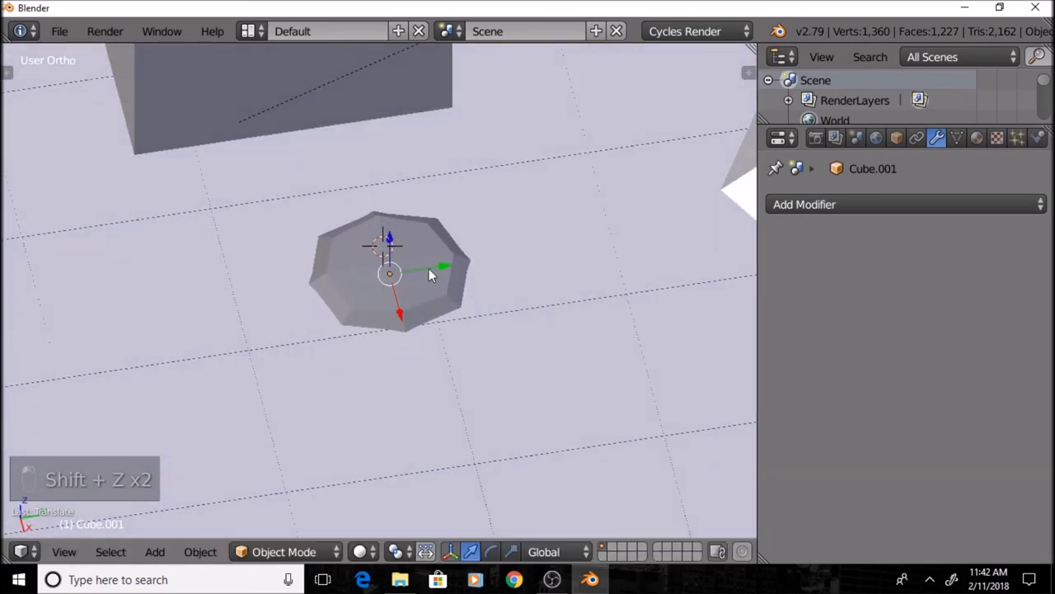
key(KP_0)
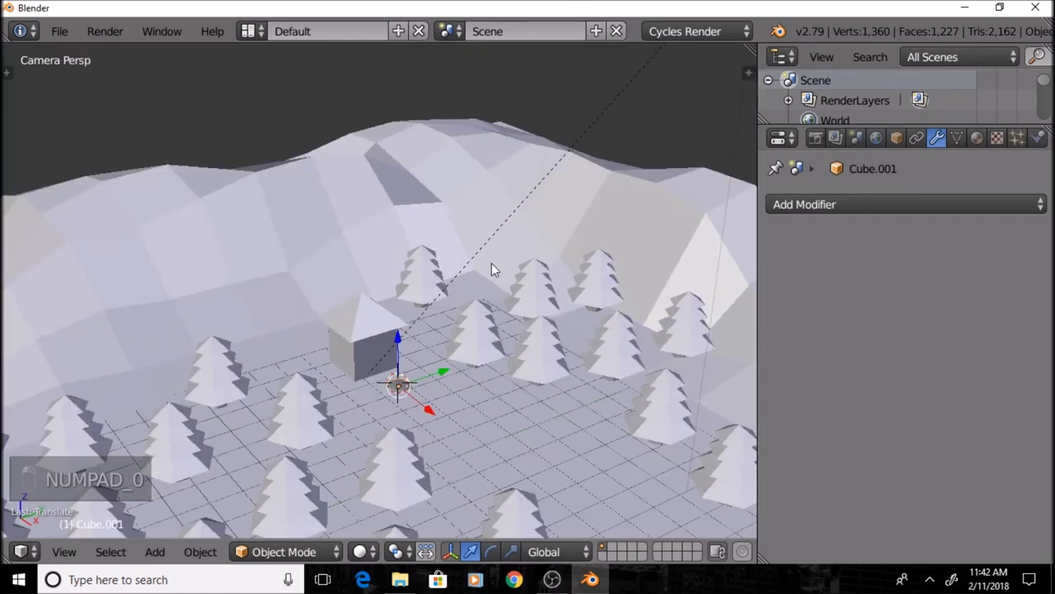
Duplicate the stepping stone several times and place each copy further along the path
key(shift+z)
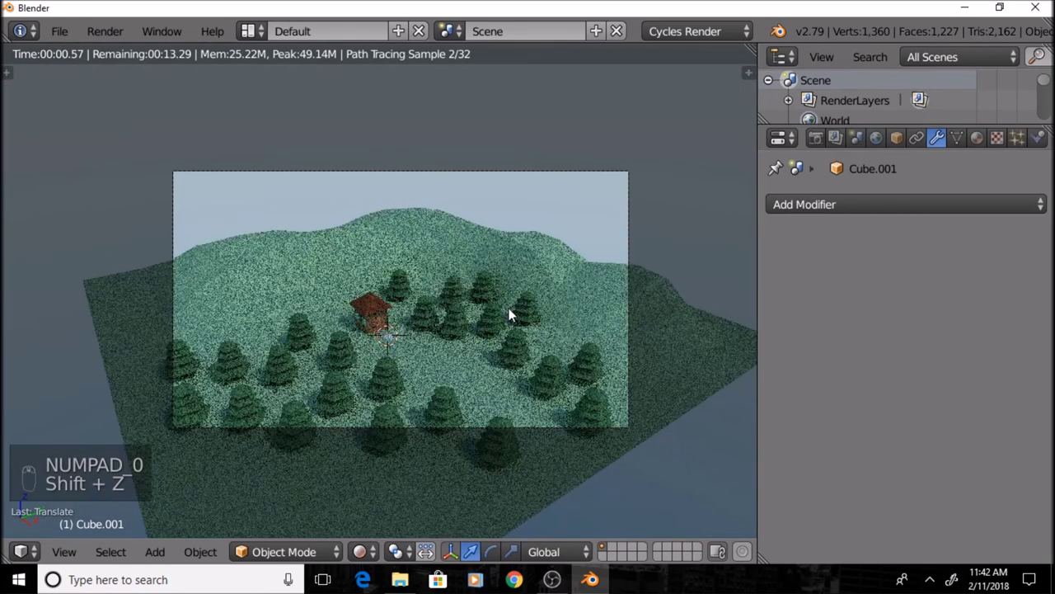
key(z)
key(z)
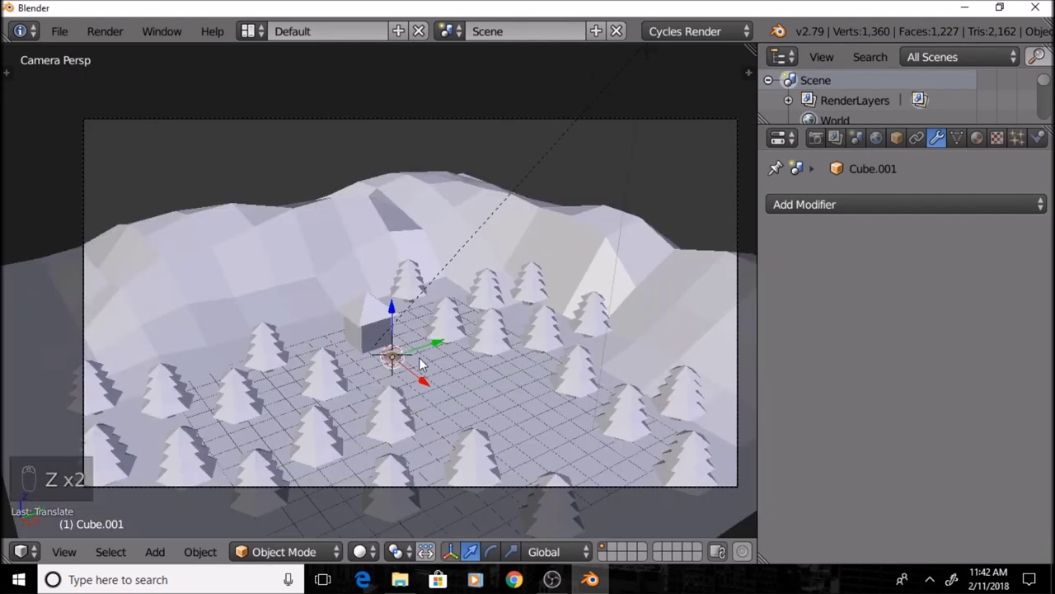
key(shift+d)
drag(415, 384, 456, 372)
key(shift+d)
drag(456, 371, 505, 400)
key(shift+d)
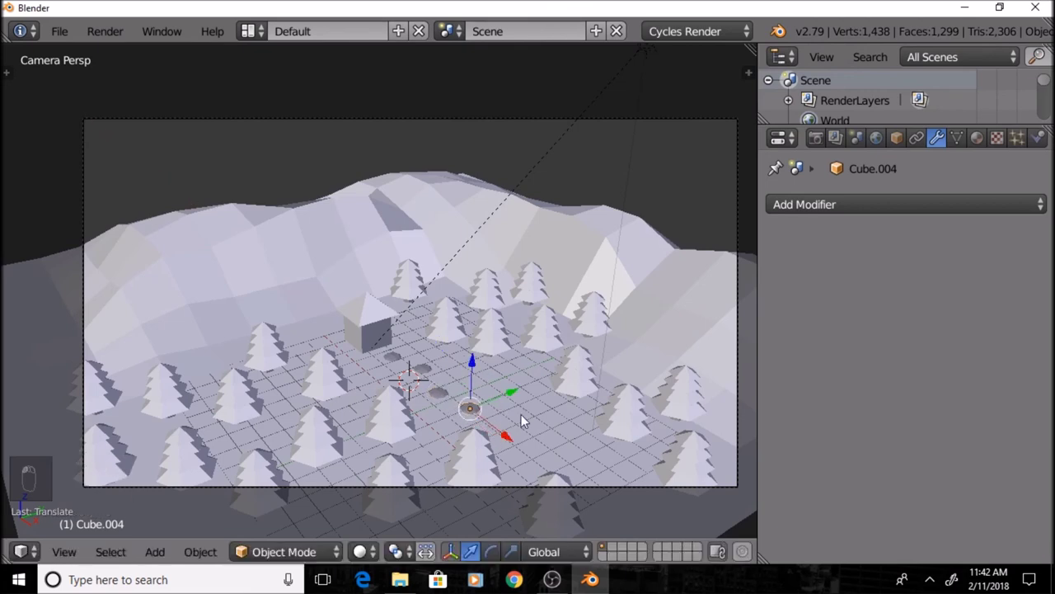
key(shift+d)
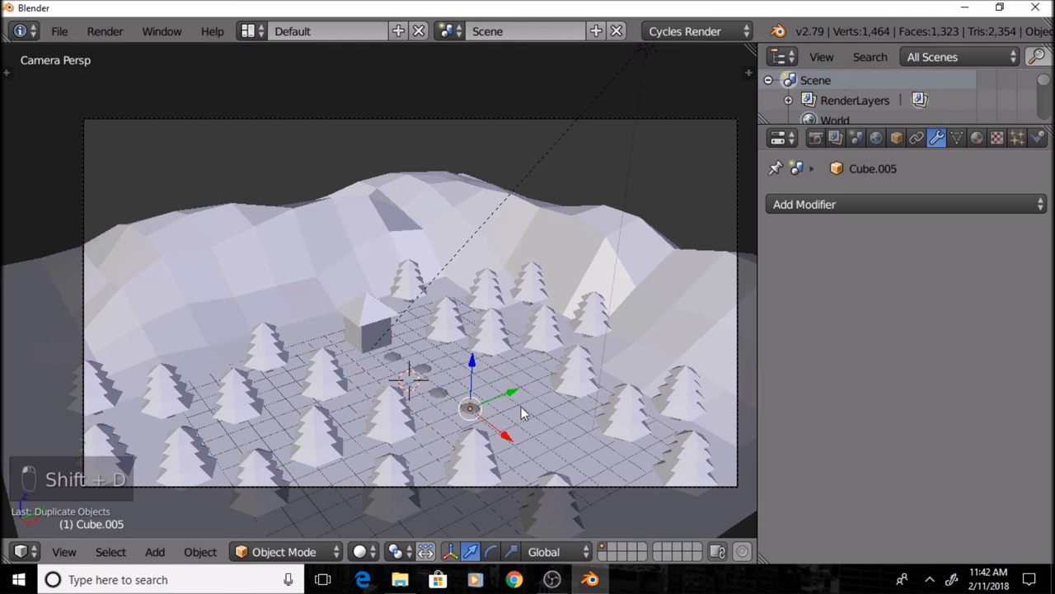
drag(533, 398, 531, 431)
Extend the trail with more copies up to Cube.008 toward the house and preview it rendered
key(shift+d)
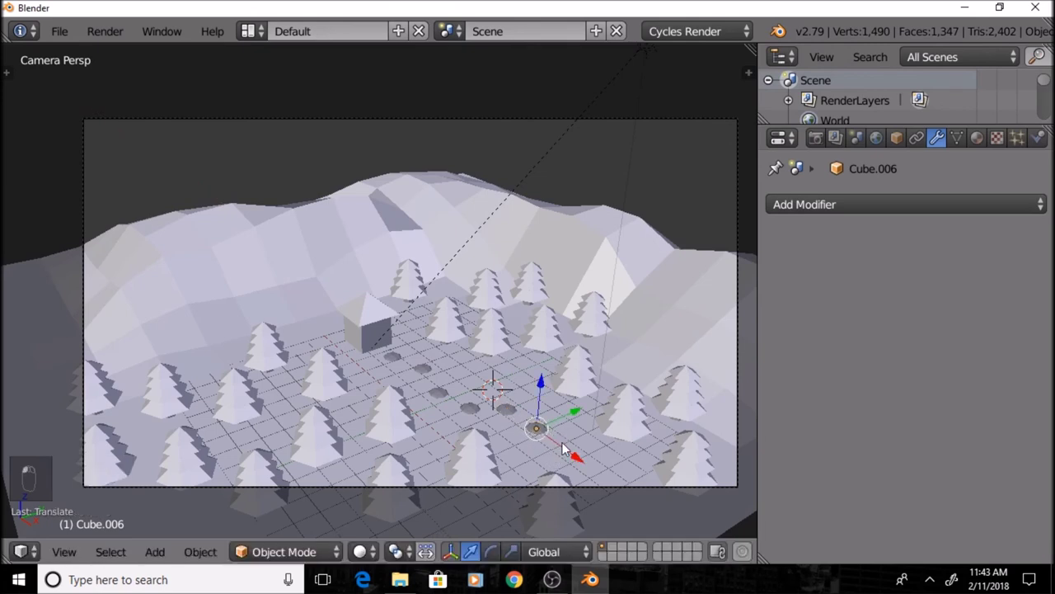
key(shift+d)
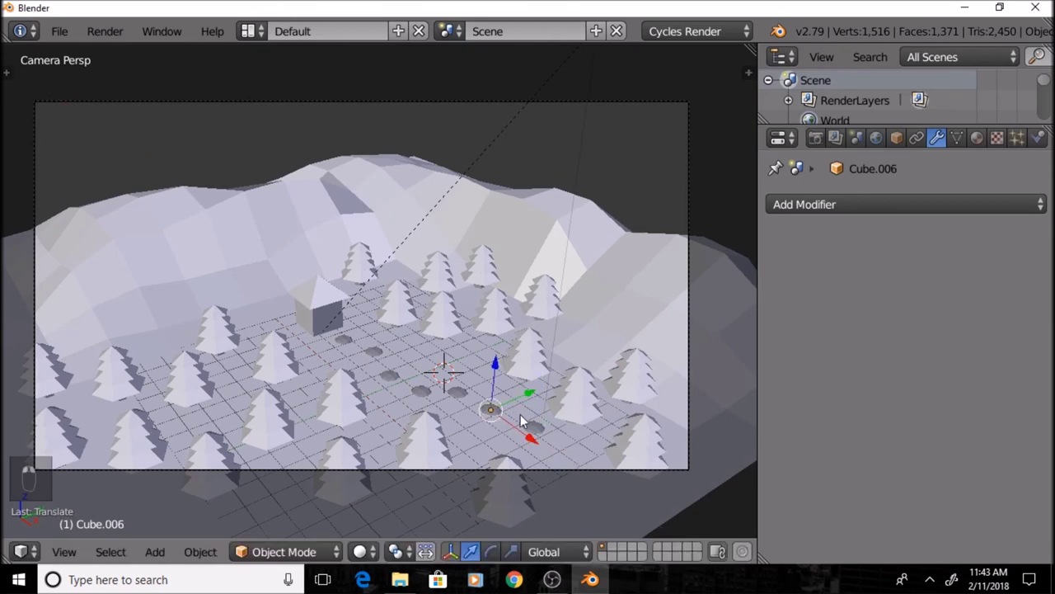
right_click(549, 444)
key(shift+d)
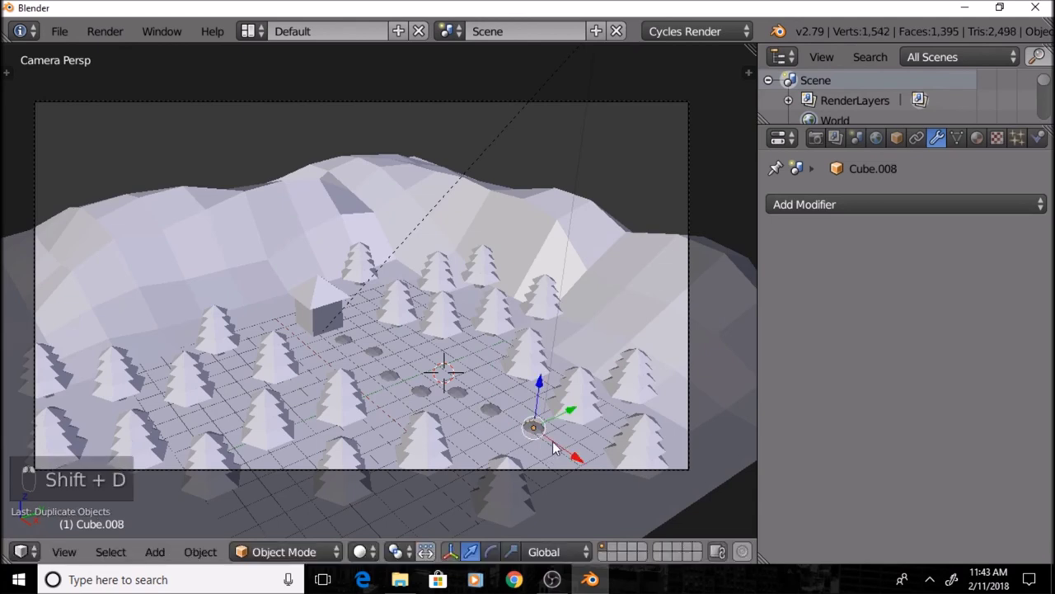
drag(568, 461, 595, 451)
drag(591, 442, 539, 418)
key(shift+z)
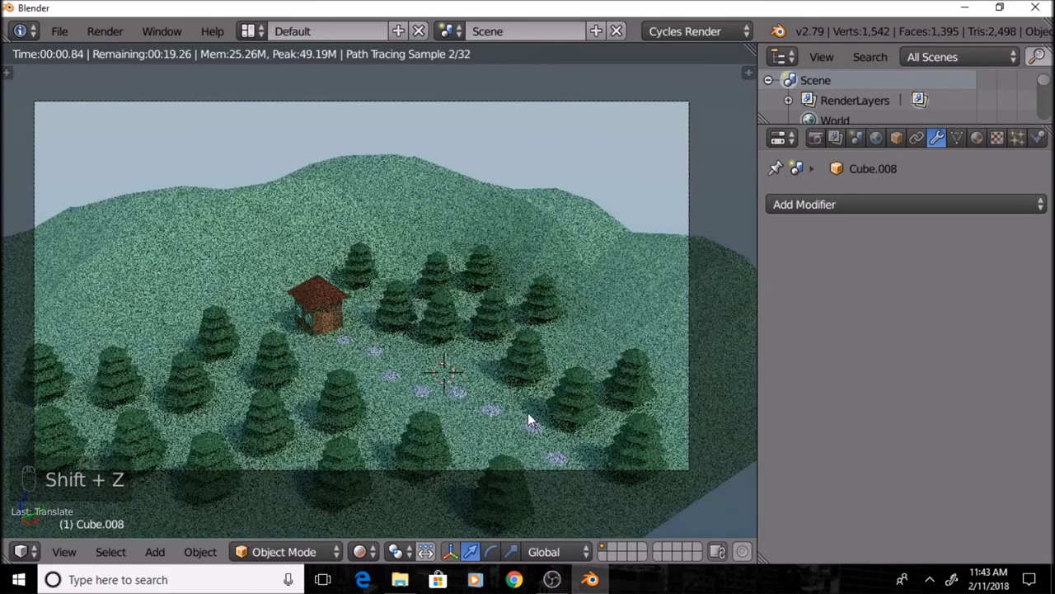
key(shift+z)
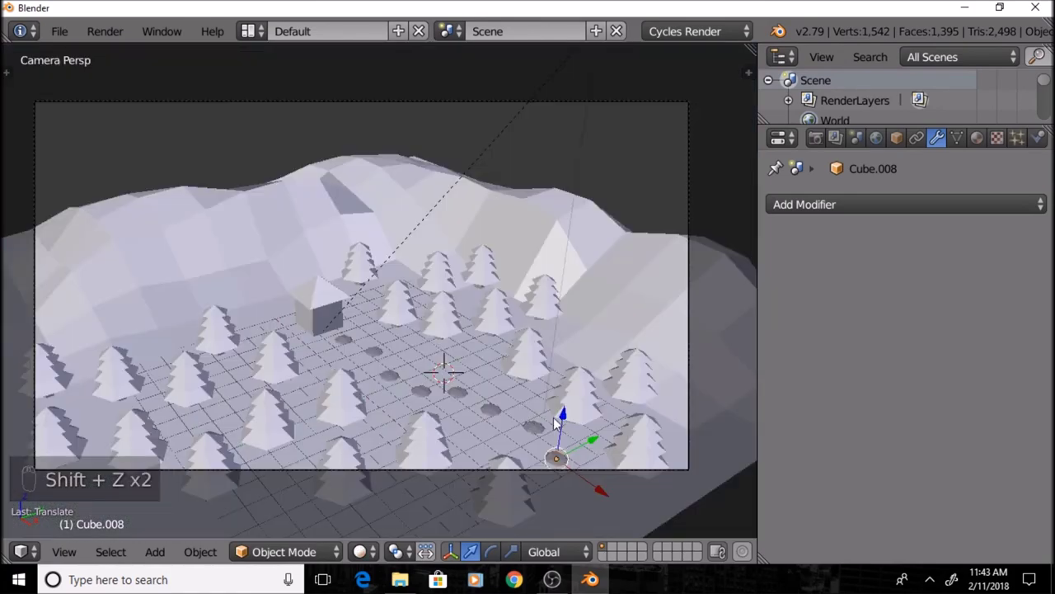
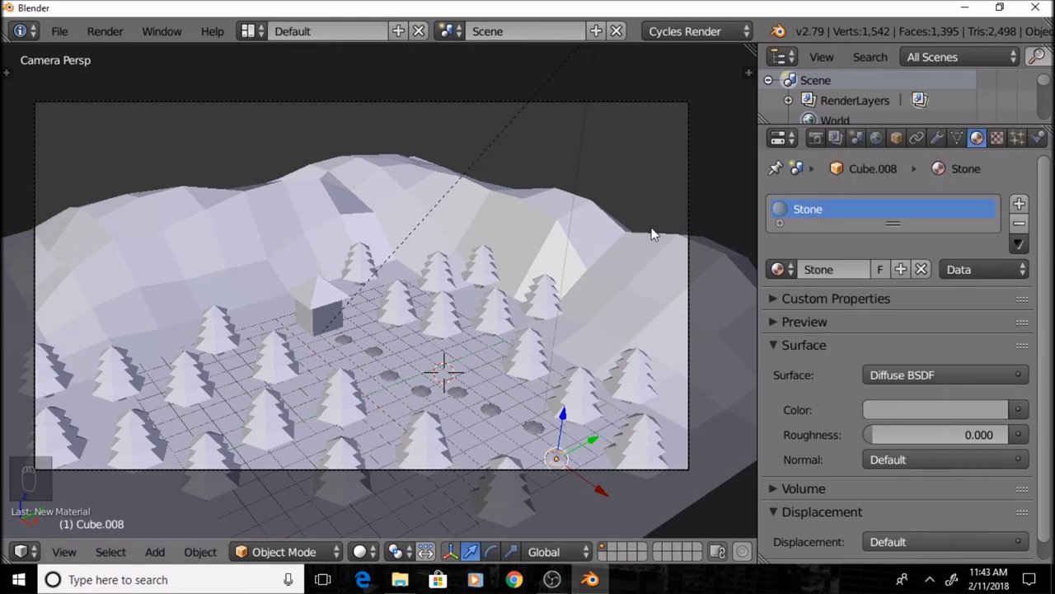
Check the stones render grey with the Stone material shared across all eight of them
key(shift+z)
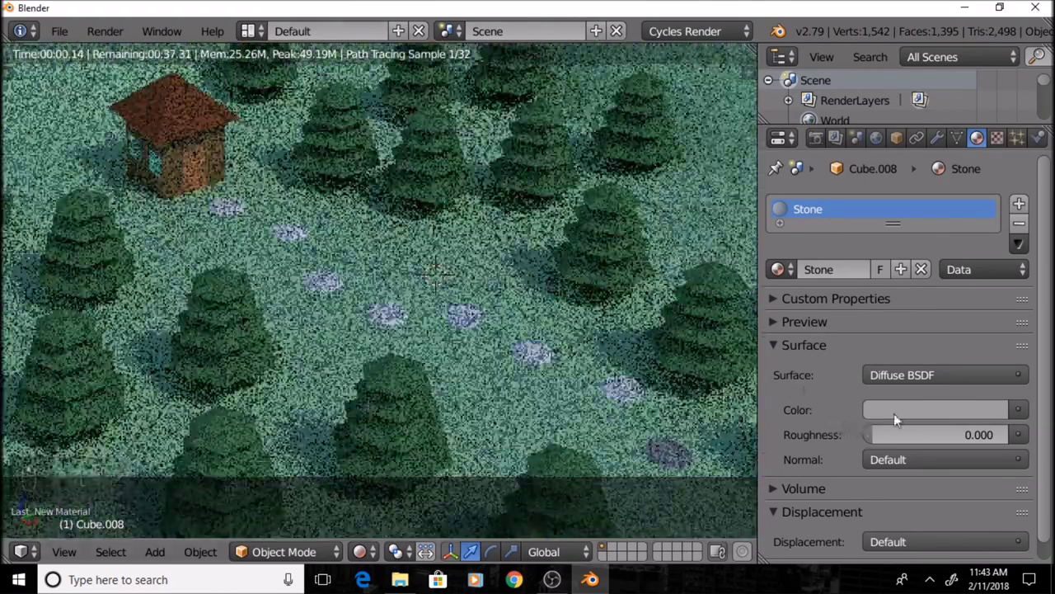
drag(899, 418, 990, 245)
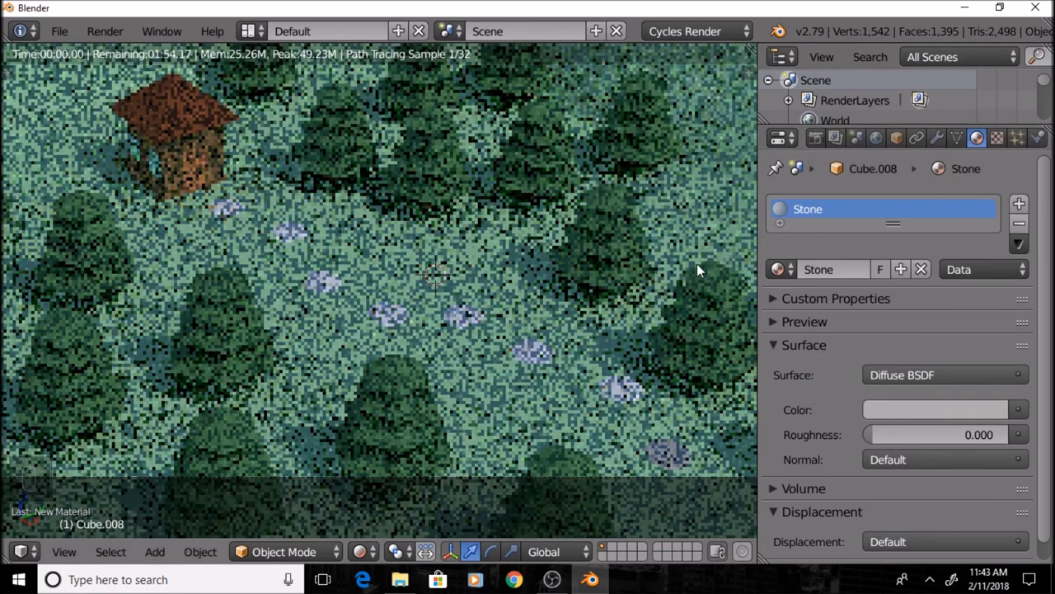
key(shift+z)
middle_click(789, 277)
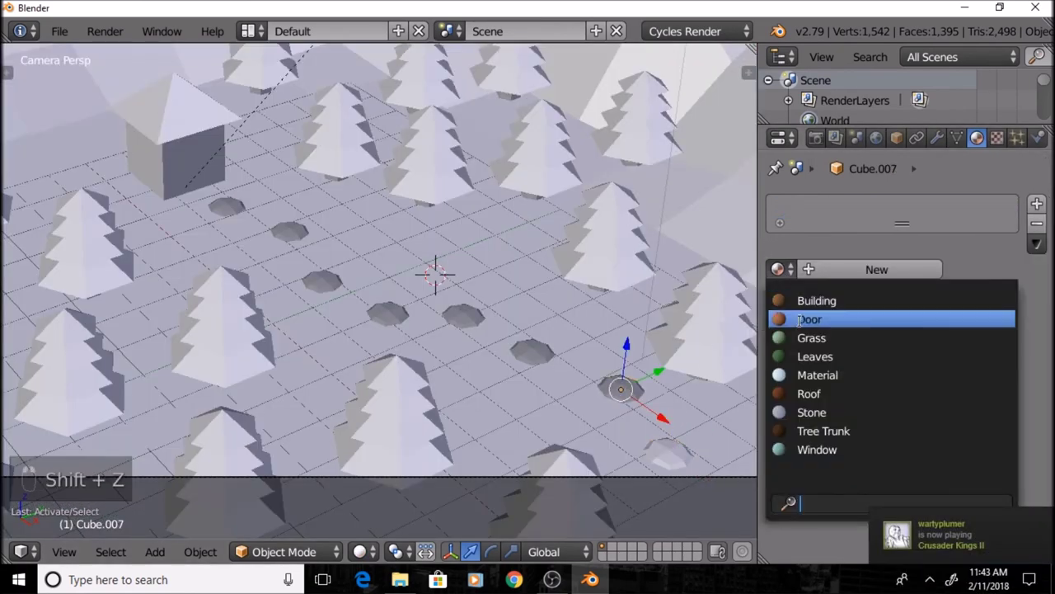
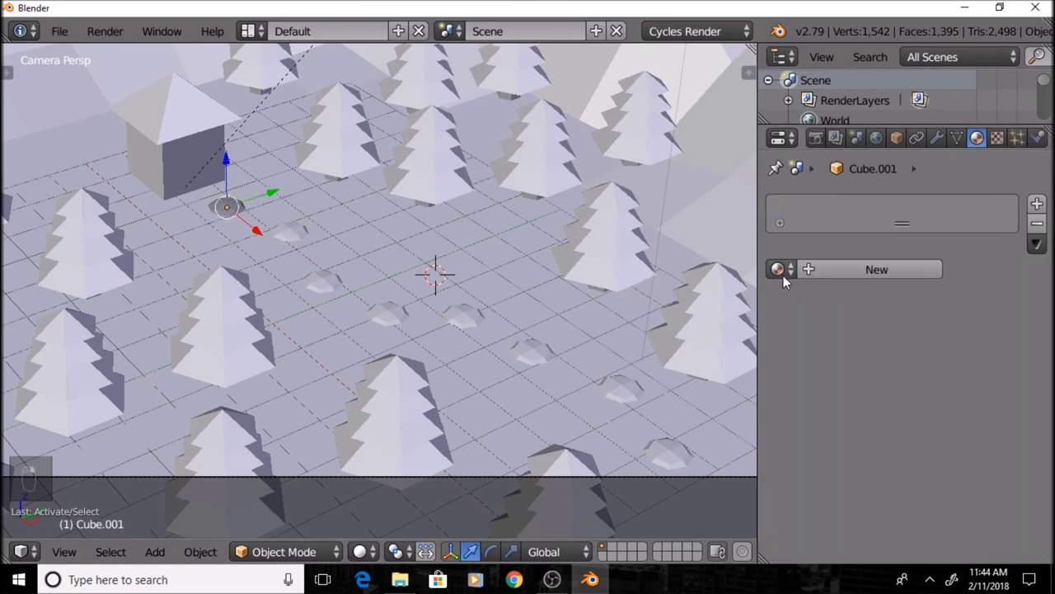
drag(570, 294, 389, 253)
Preview the whole finished valley rendered, then leave the camera for a free view
key(shift+z)
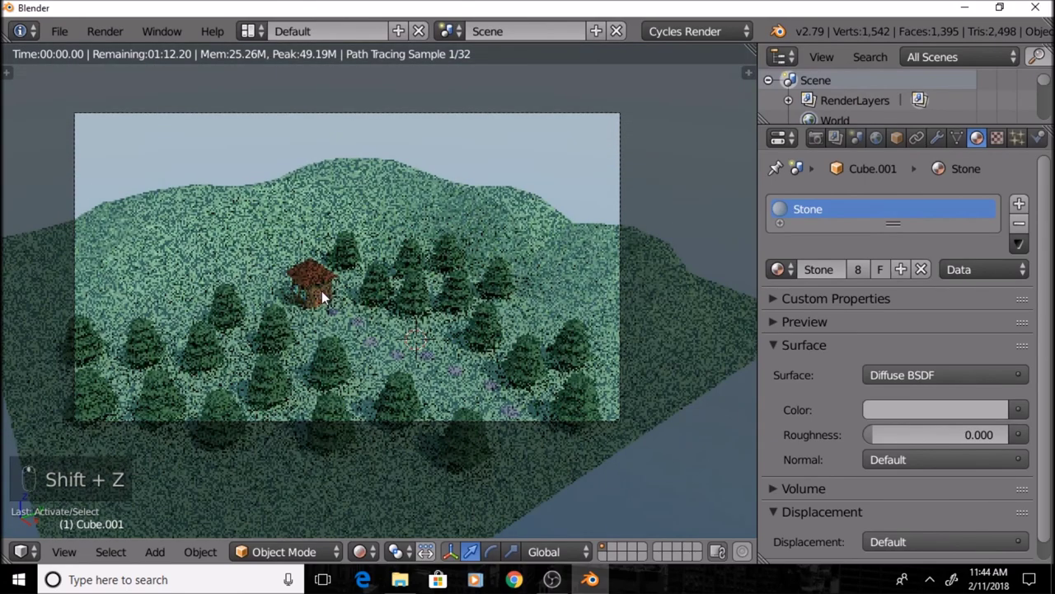
middle_click(385, 305)
key(shift+z)
Select the camera, show its Transform panel and look through it to tilt it to about 62.5°
right_click(318, 368)
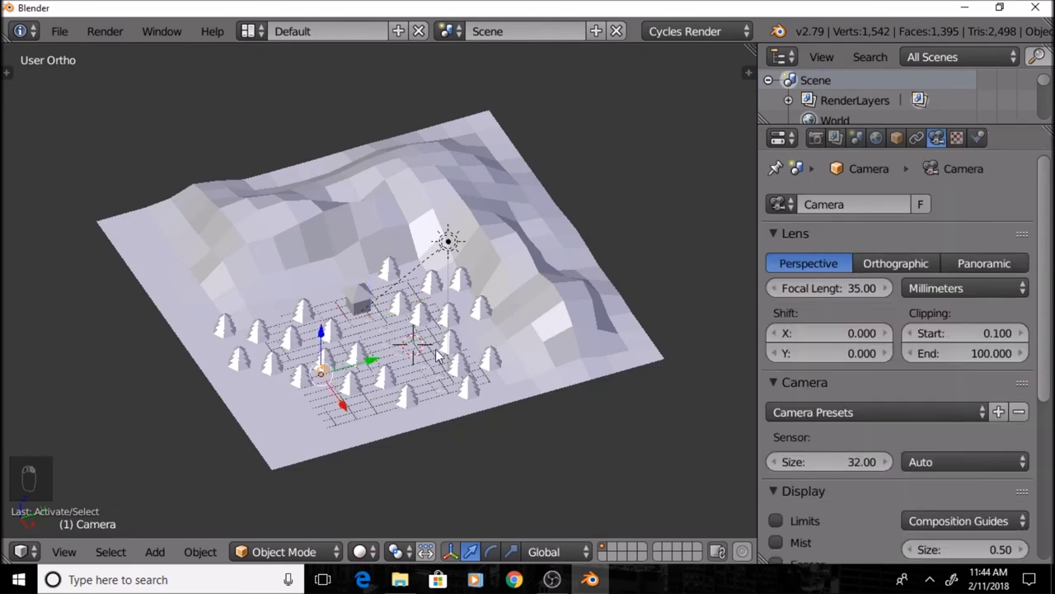
key(n)
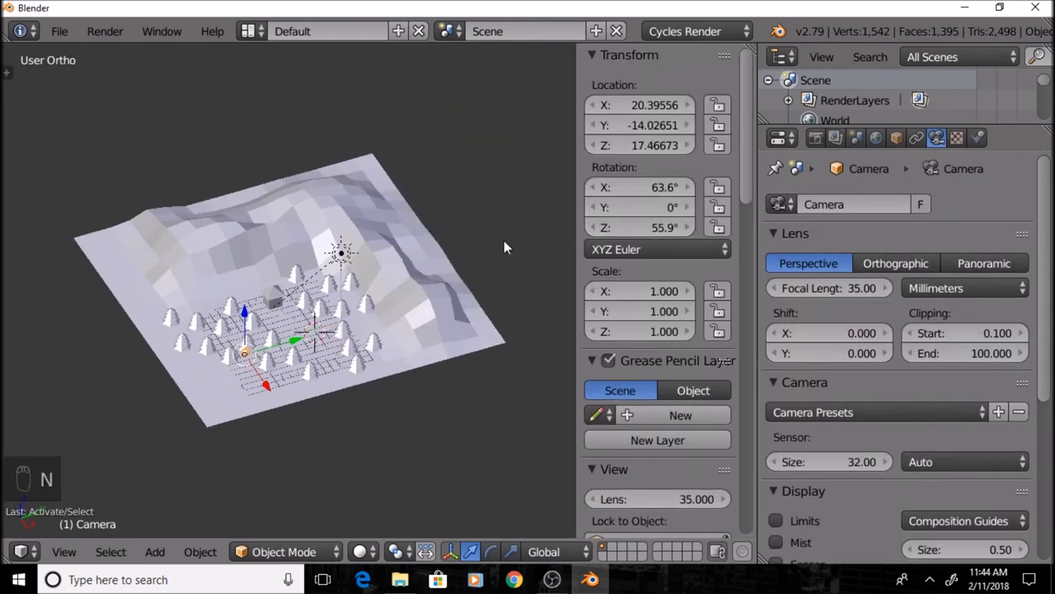
key(KP_0)
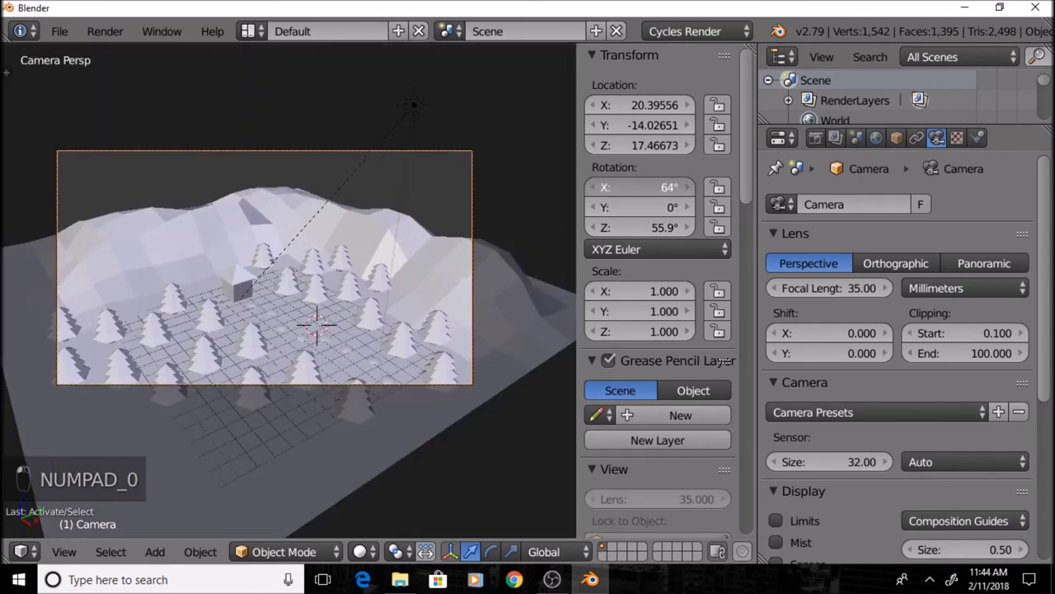